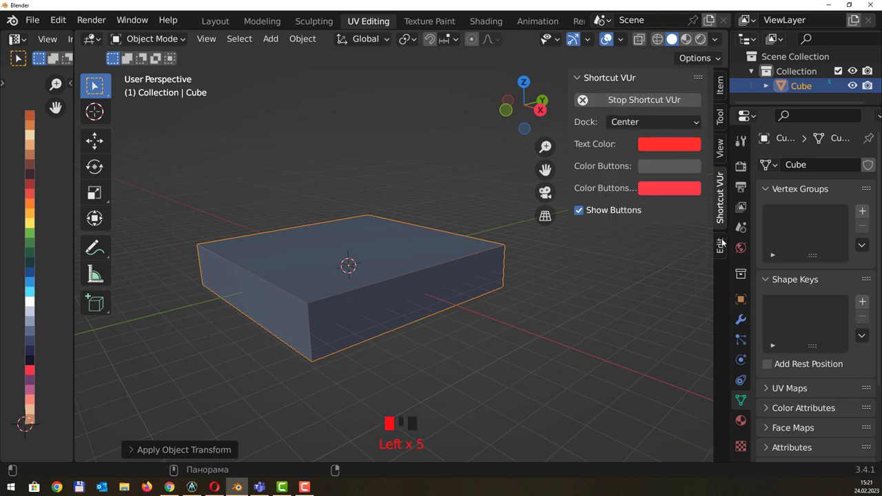
Check the slab's location, rotation and 10 × 10 × 2 m dimensions in the N-panel Item tab, then hide it
drag(585, 78, 570, 125)
key(n)
drag(544, 214, 519, 207)
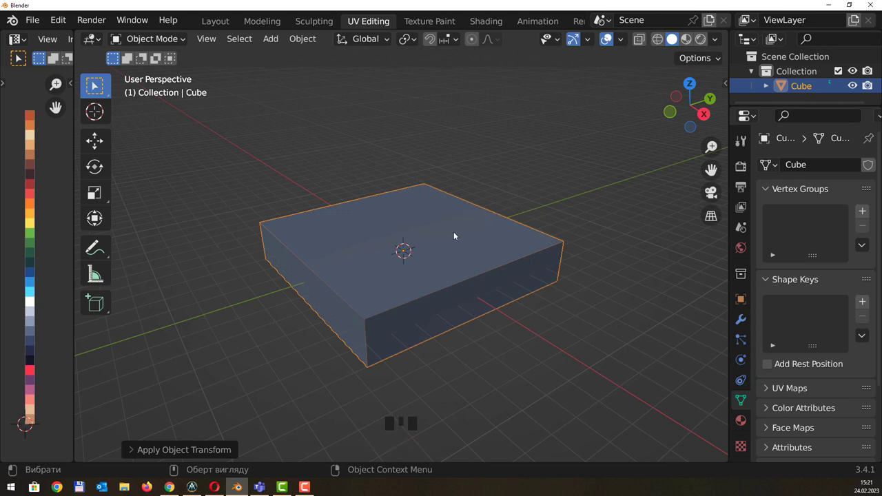
key(m)
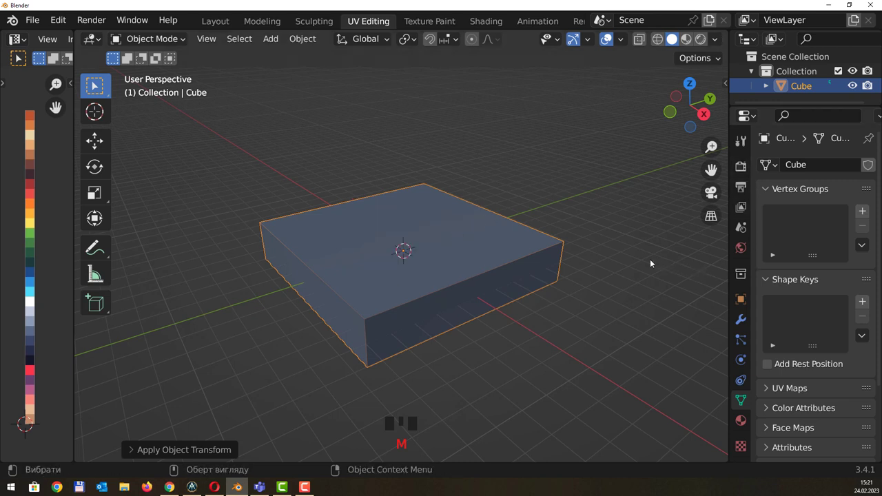
key(n)
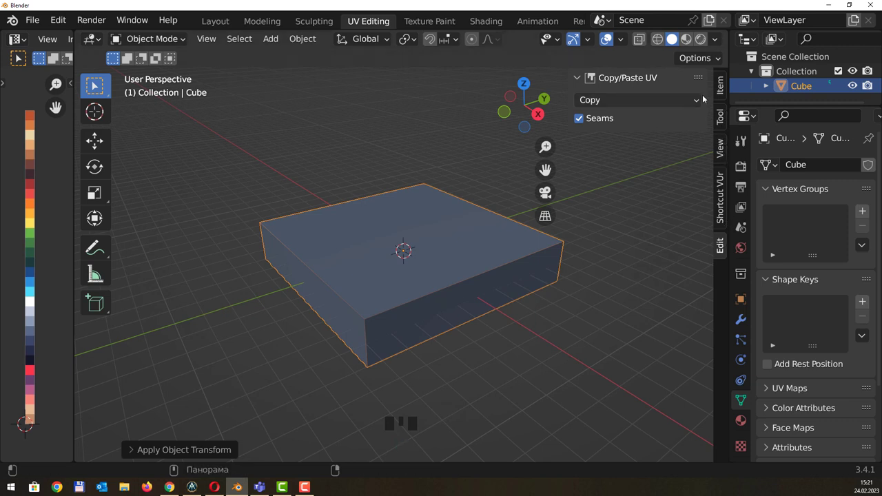
click(719, 94)
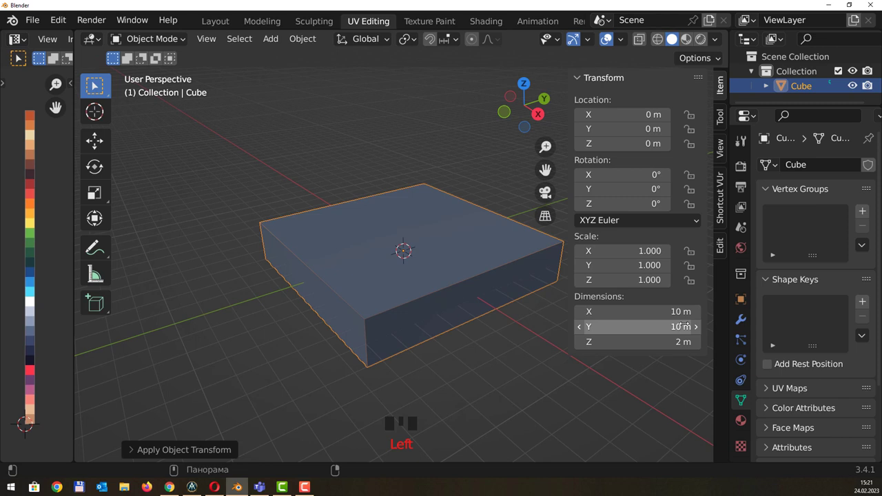
key(n)
key(n)
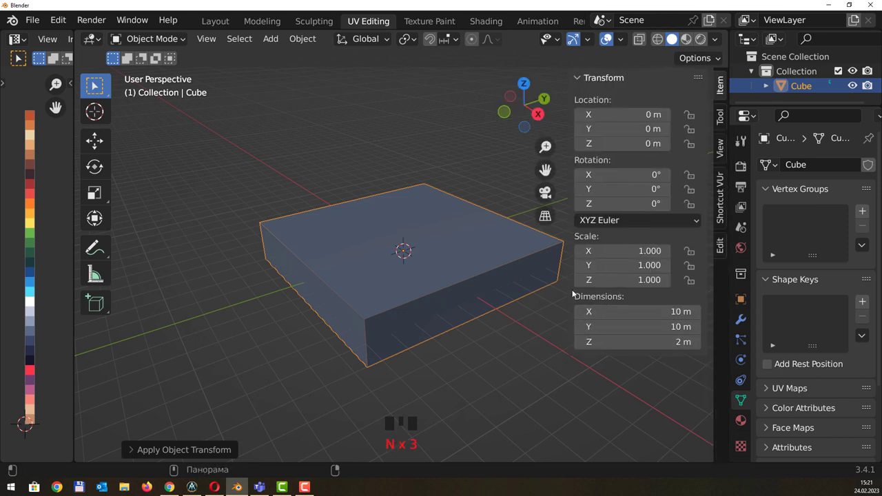
key(n)
Enter Edit Mode on the slab and frame the view on its top face
drag(511, 223, 419, 191)
key(Tab)
drag(439, 204, 183, 38)
drag(184, 37, 383, 203)
scroll(up, 3)
drag(427, 193, 399, 222)
Inset the slab's top face and extrude it up into a thin raised step
click(399, 222)
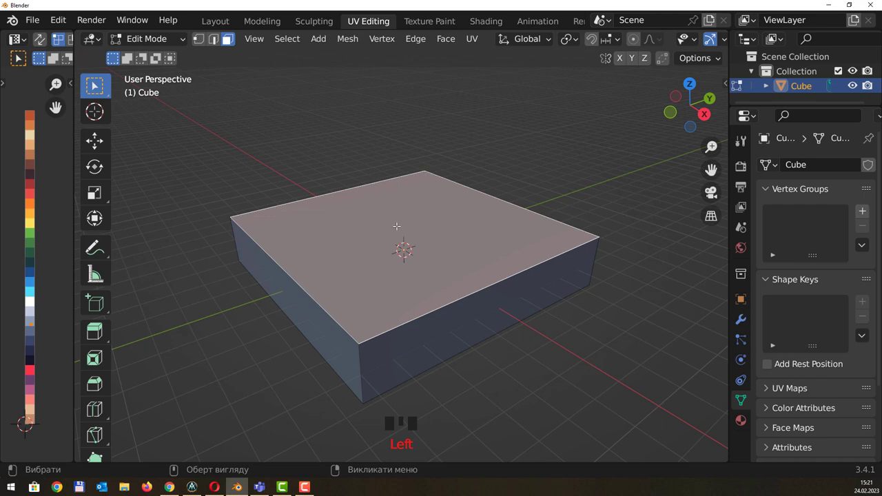
key(shift+d)
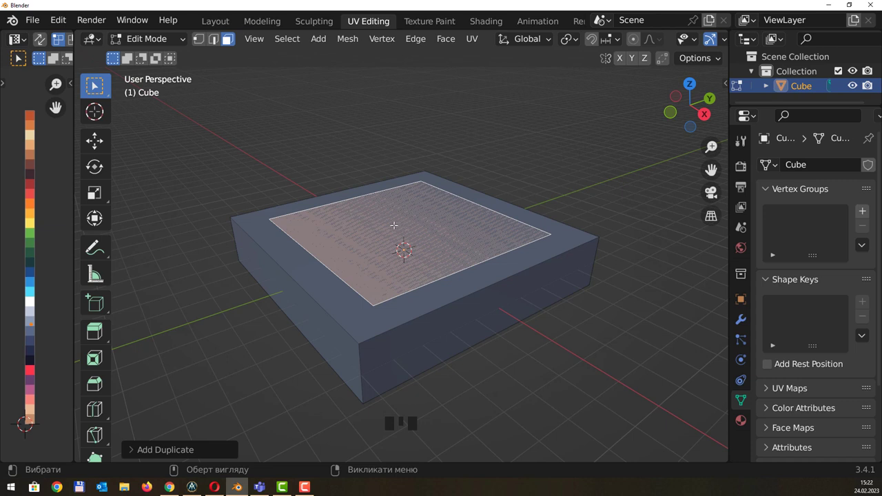
key(e)
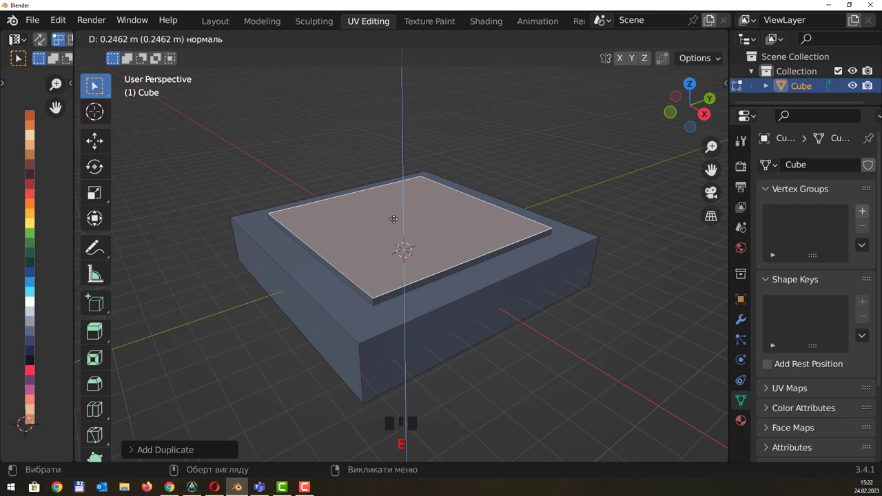
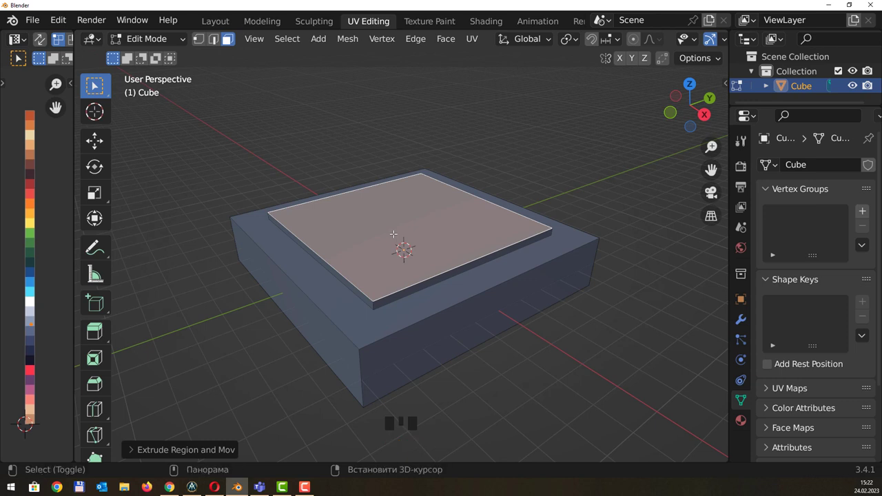
Inset the raised top face again and shift the inner face along X toward the centre
key(shift+d)
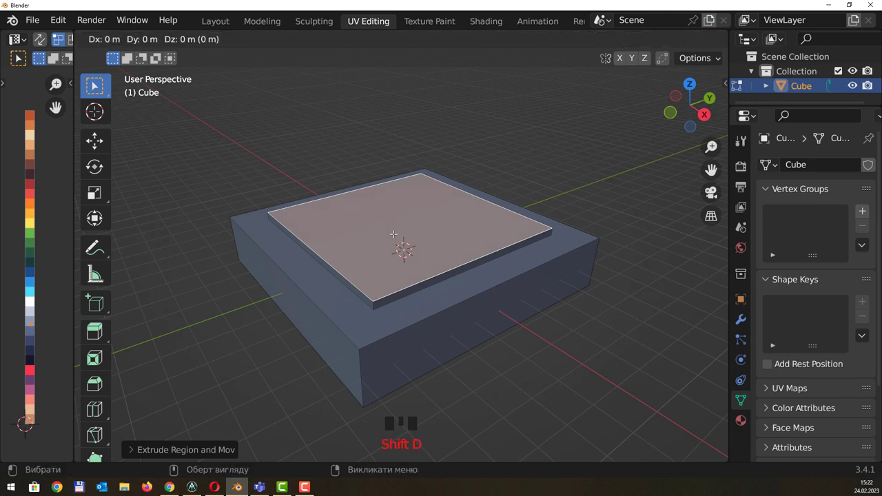
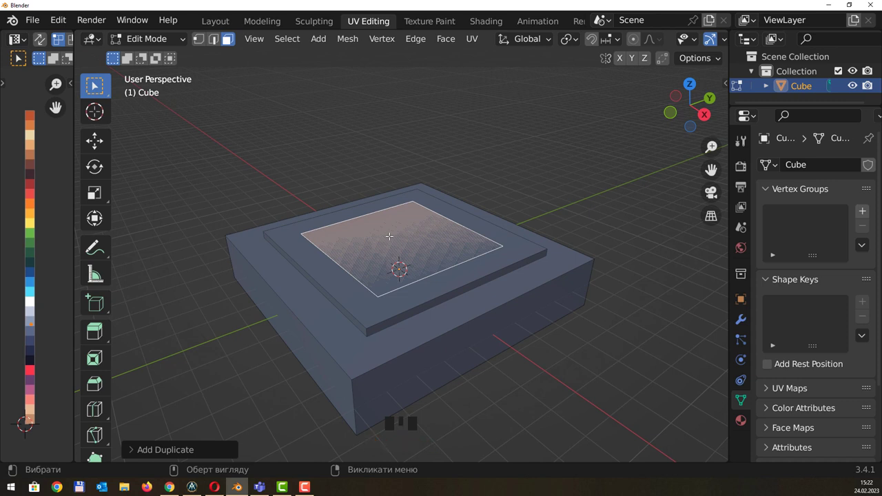
key(g)
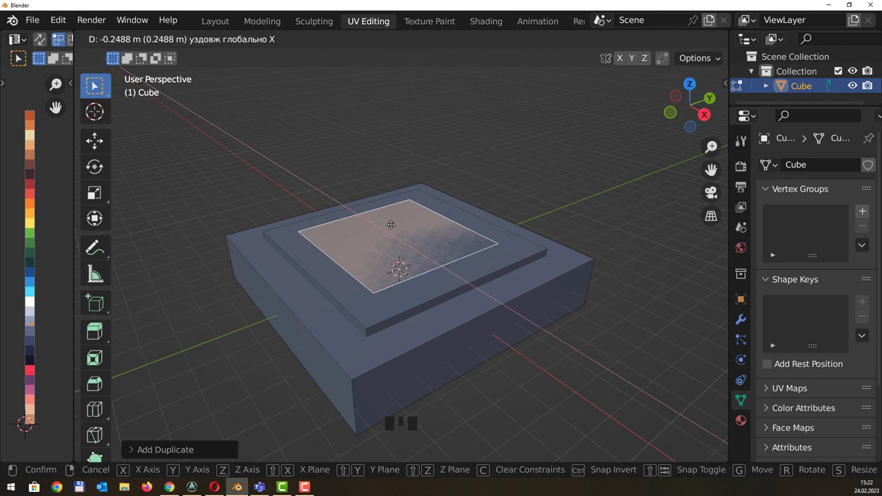
key(g)
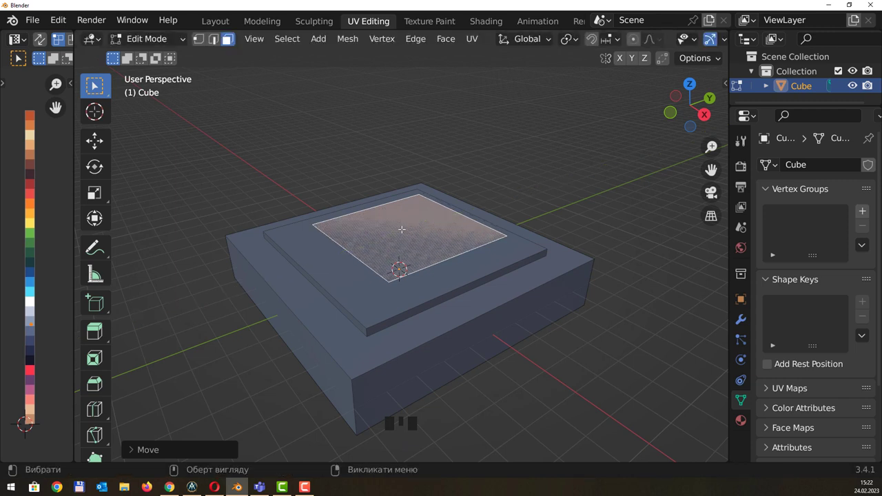
Extrude the inner face upward twice into a tall central block
key(e)
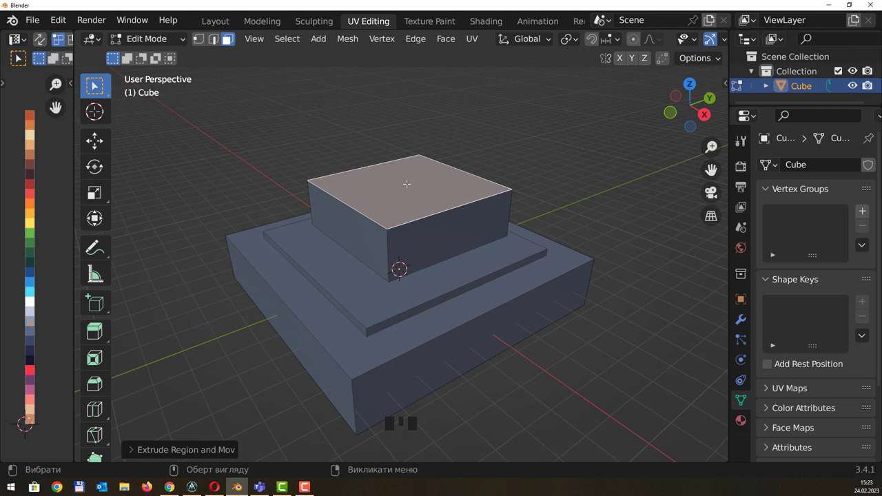
key(e)
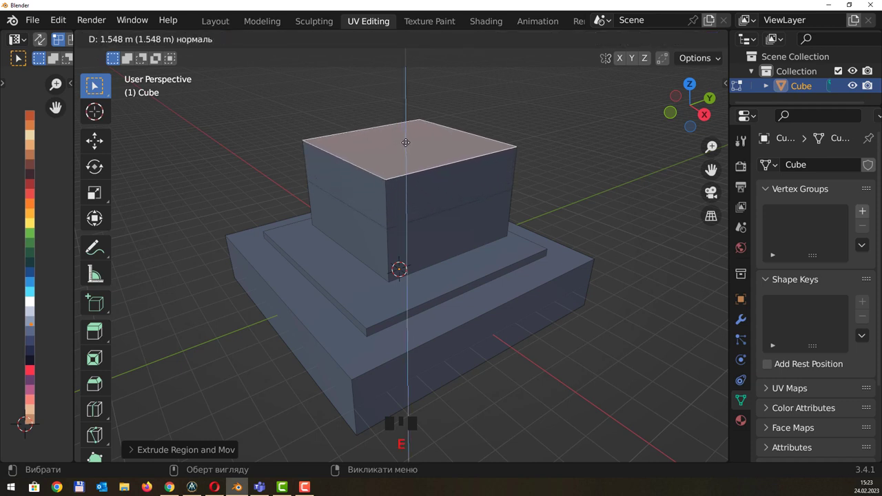
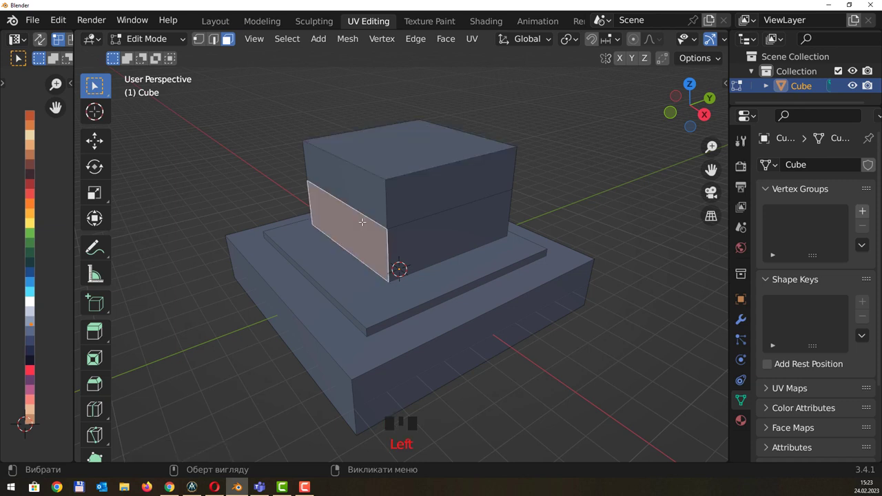
Inset the block's front side face, slide it up about 0.93 m and flatten it along Z into a thin strip
key(shift+d)
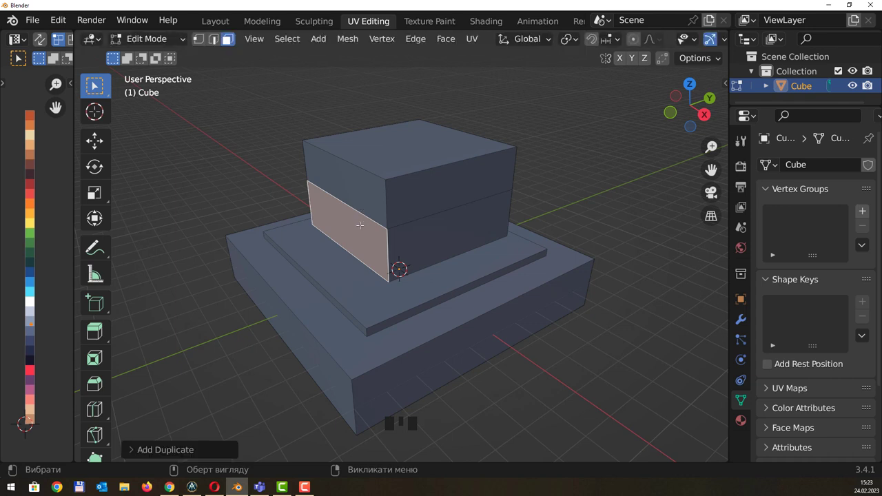
key(g)
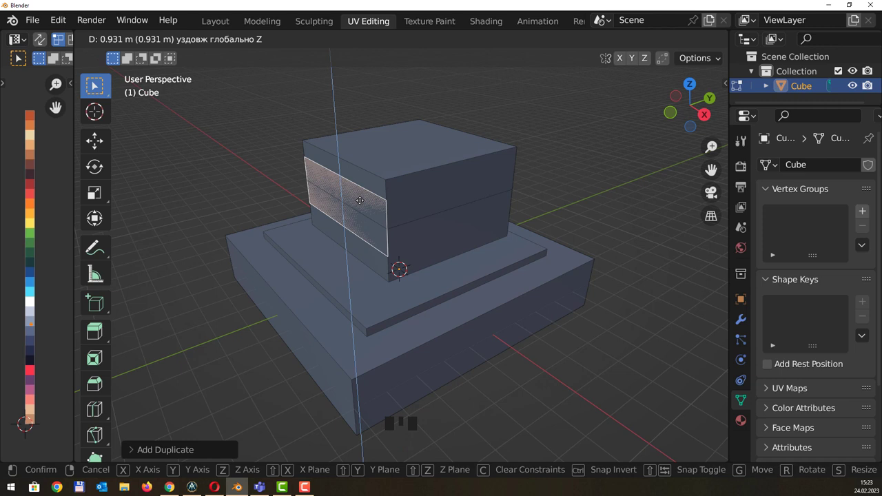
key(s)
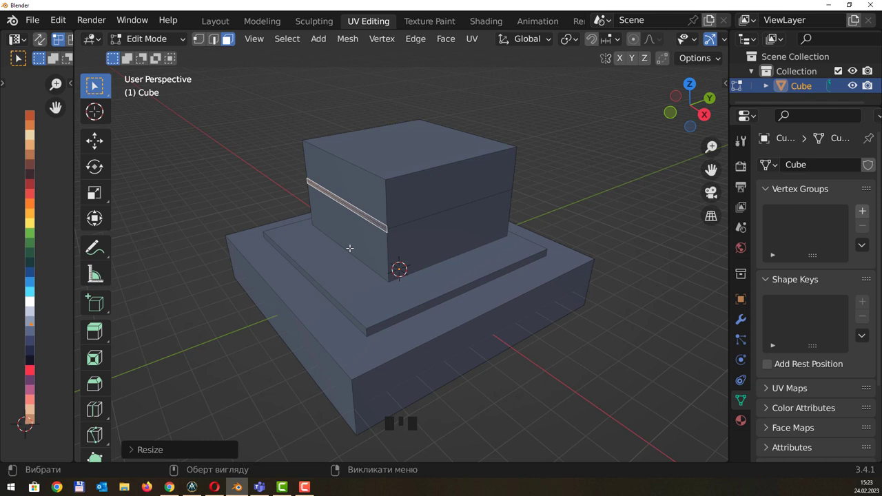
Extrude the strip out into a ledge, then in X-ray side view box-select everything above the plinth
key(e)
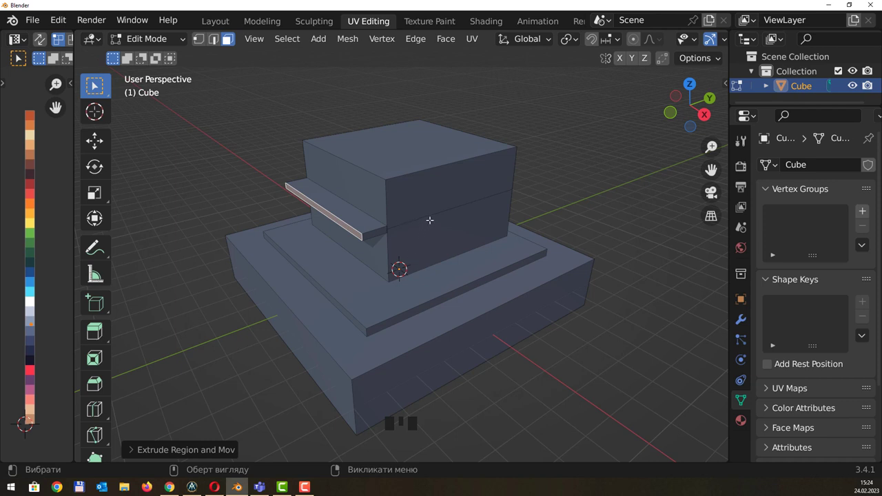
key(alt+x)
key(alt+z)
middle_click(445, 183)
middle_click(442, 171)
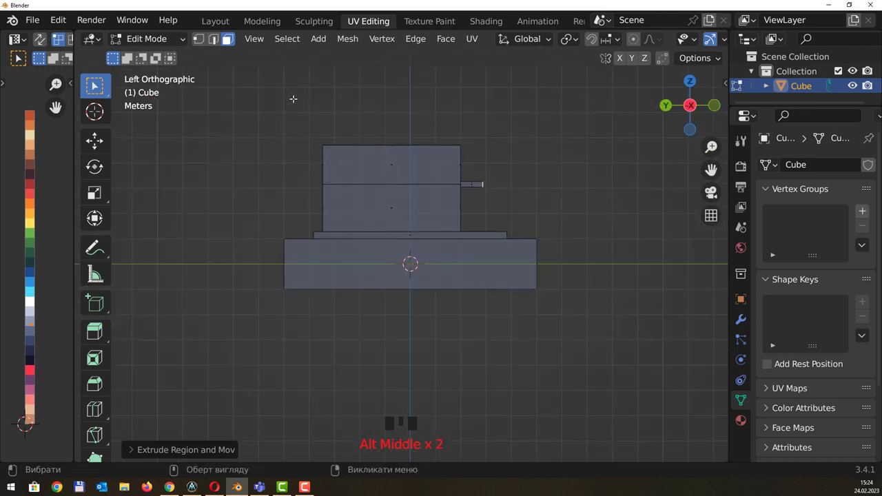
click(313, 122)
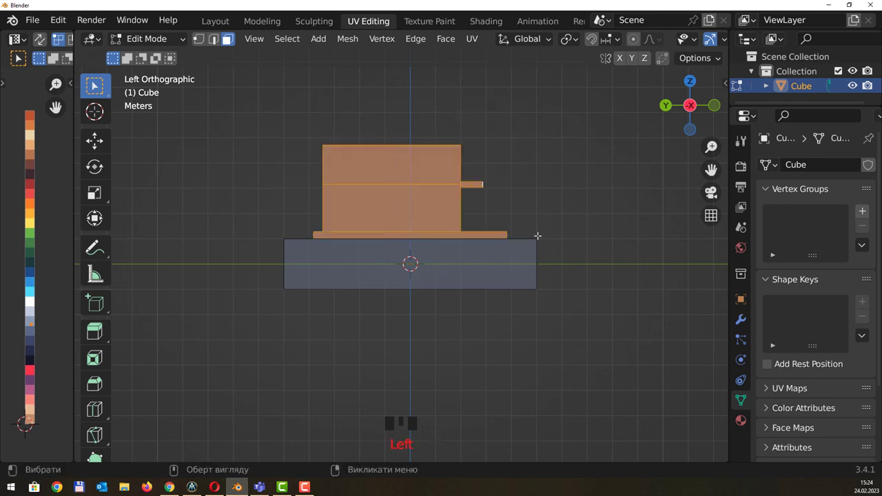
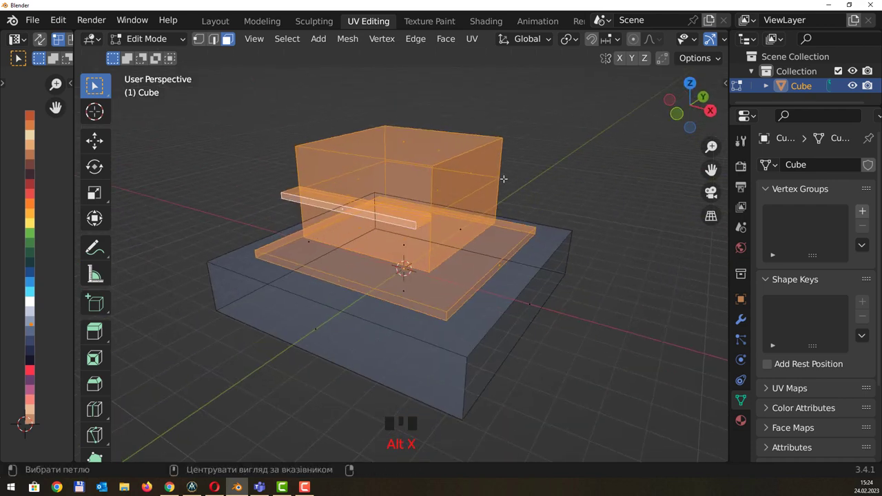
Move the selection's UVs onto the brown palette swatch so the building, step and ledge turn brown
key(alt+z)
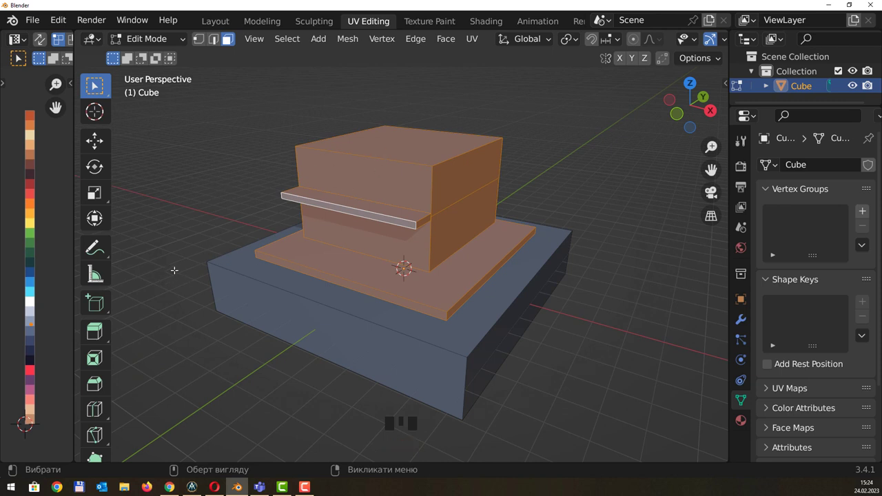
drag(39, 317, 31, 281)
key(g)
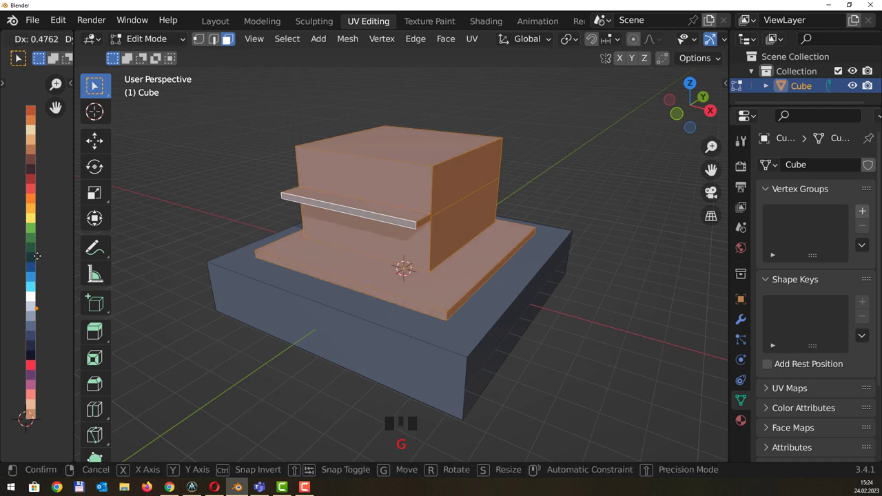
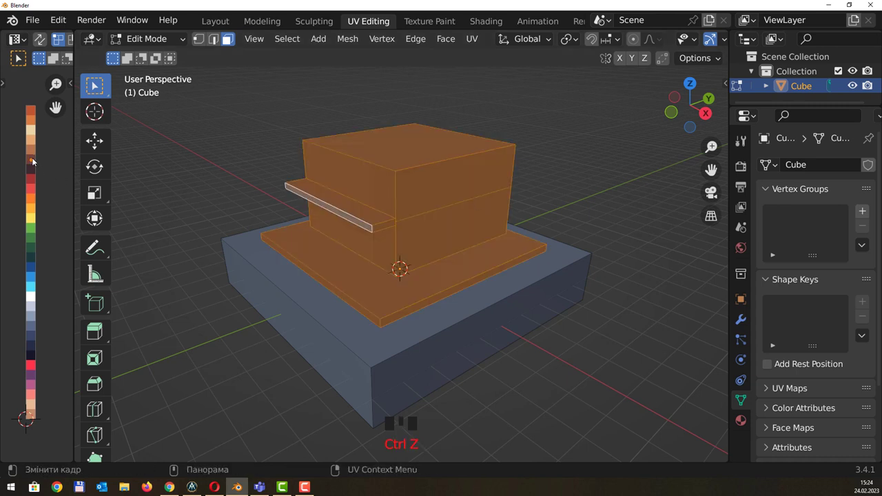
key(g)
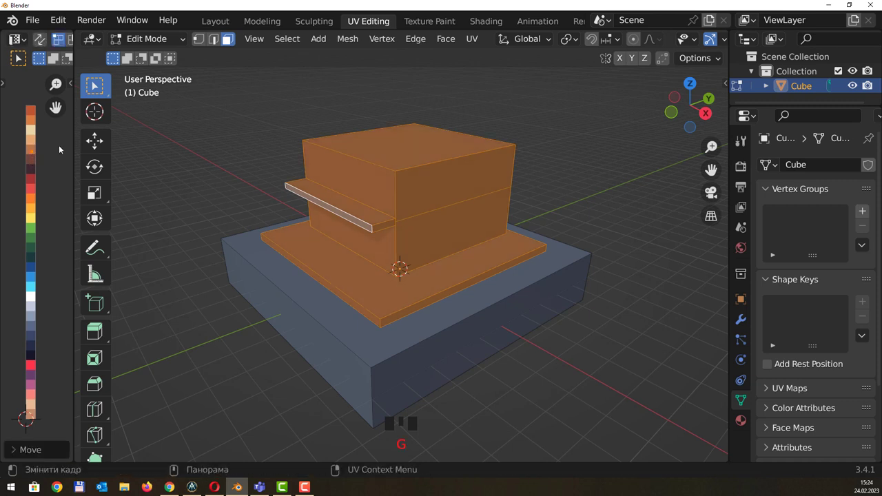
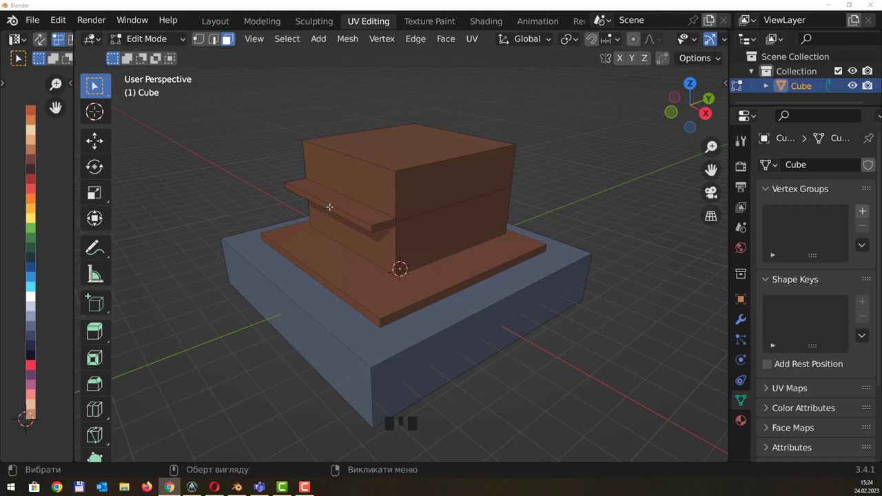
Select the whole balcony ledge and extrude it up along Z to give it thickness
click(360, 210)
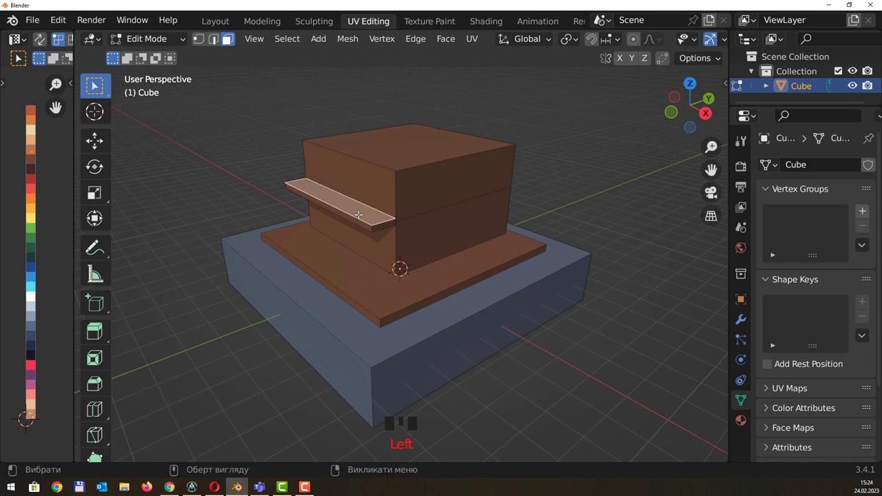
key(l)
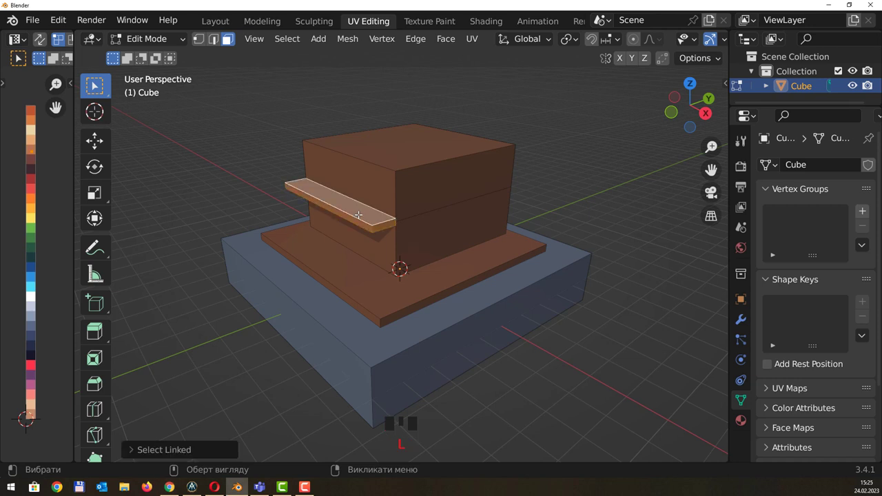
key(g)
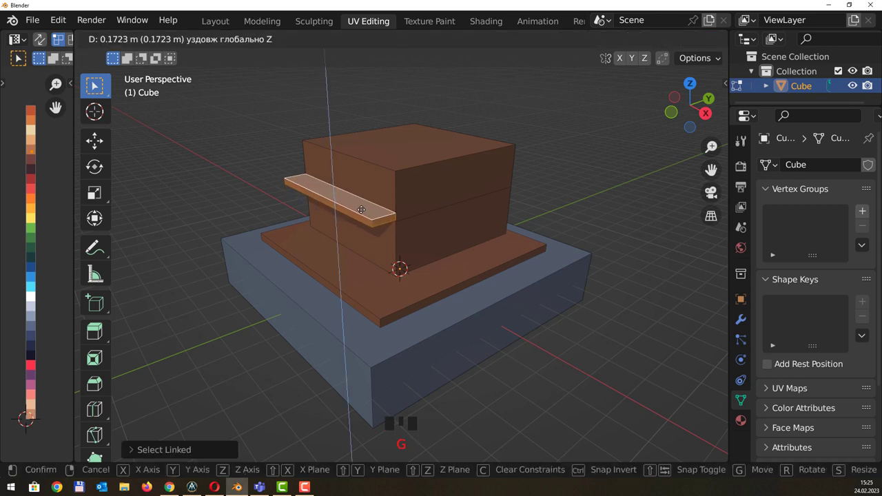
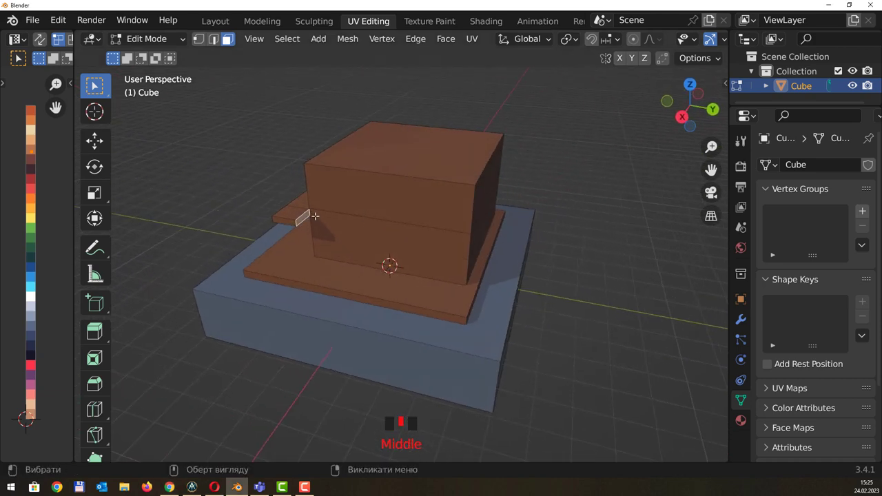
Extrude a short block outward from the ledge's end face
scroll(up, 3)
key(shift+d)
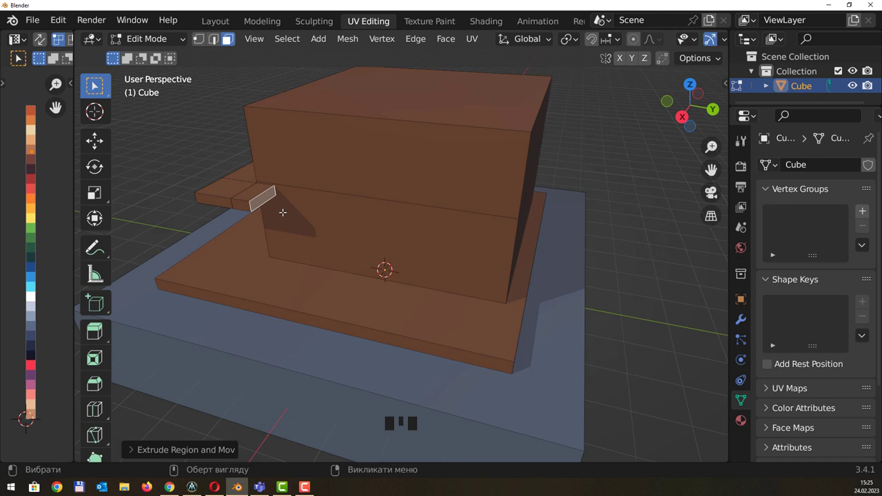
drag(306, 204, 302, 214)
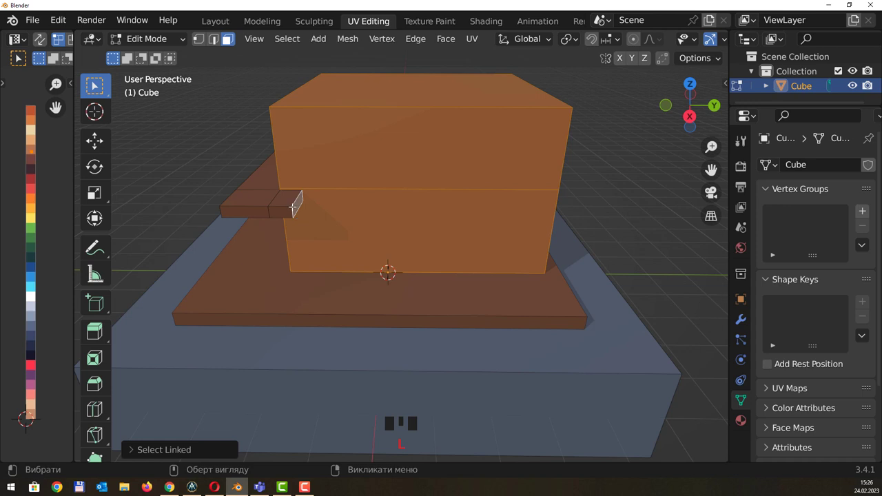
Select the end block, switch to the straight side view and duplicate it with Shift+D
click(294, 203)
click(291, 216)
click(289, 209)
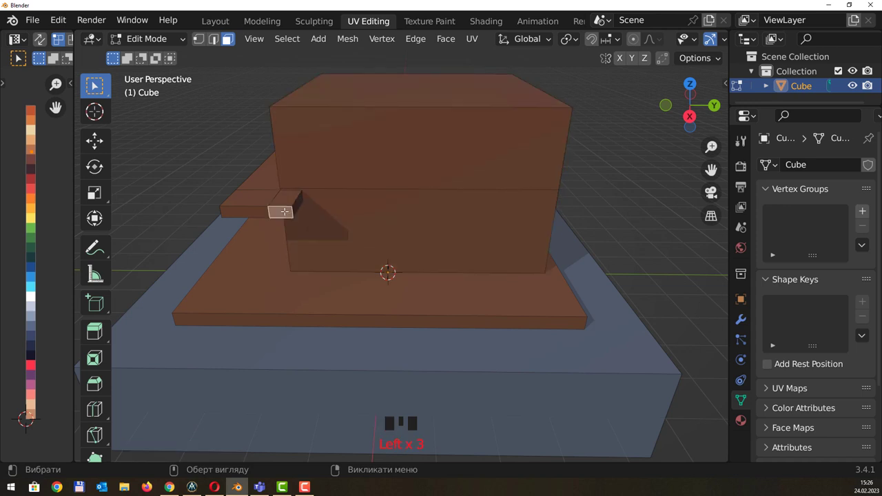
key(l)
drag(324, 183, 627, 205)
middle_click(608, 232)
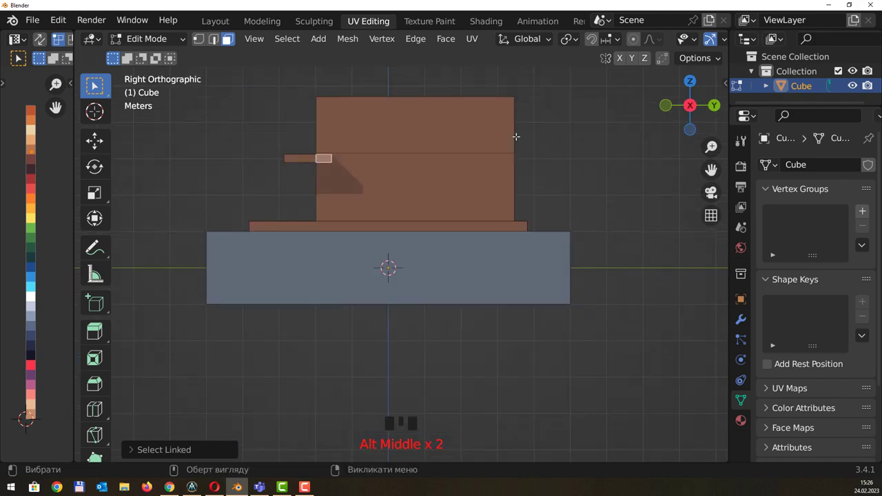
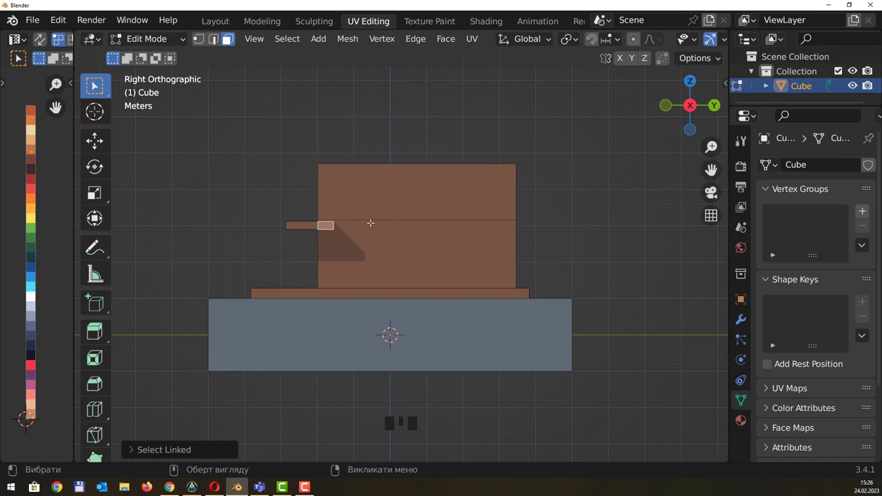
key(shift+d)
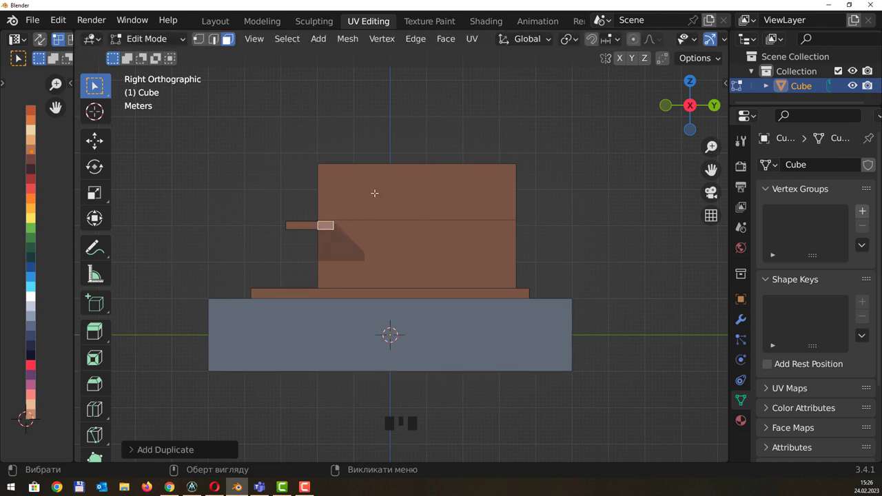
Move the copied block diagonally down, undoing misplaced repeats and returning to side view
key(g)
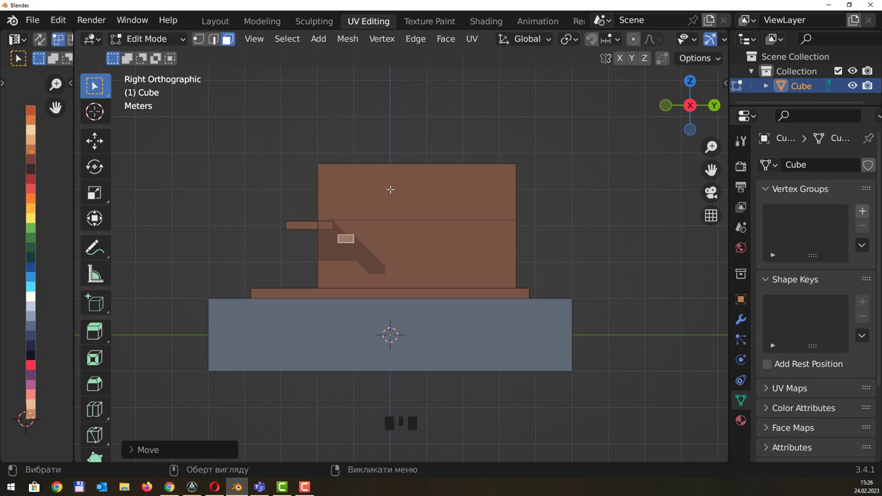
key(shift+r)
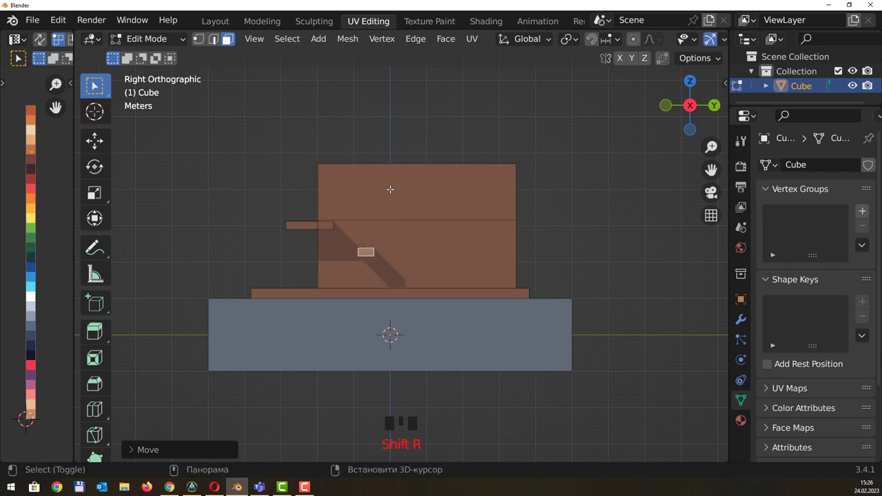
key(shift+r)
drag(479, 122, 518, 150)
key(ctrl+z)
key(ctrl+z)
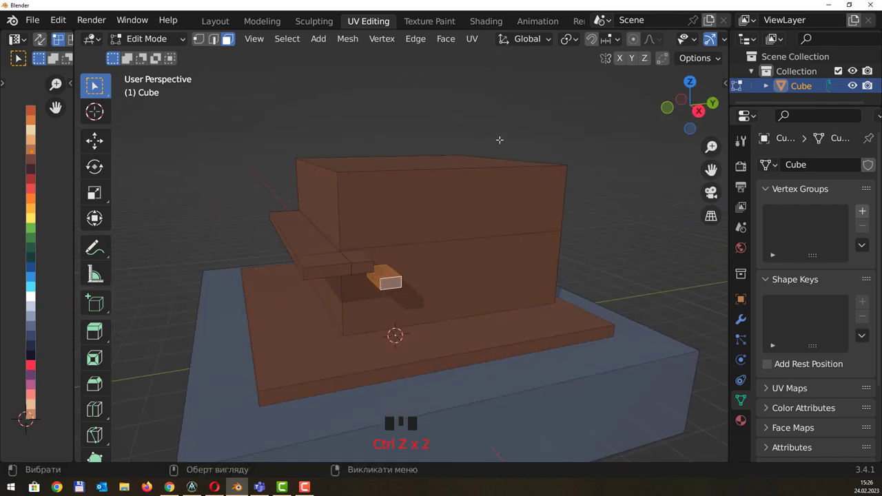
drag(502, 136, 465, 116)
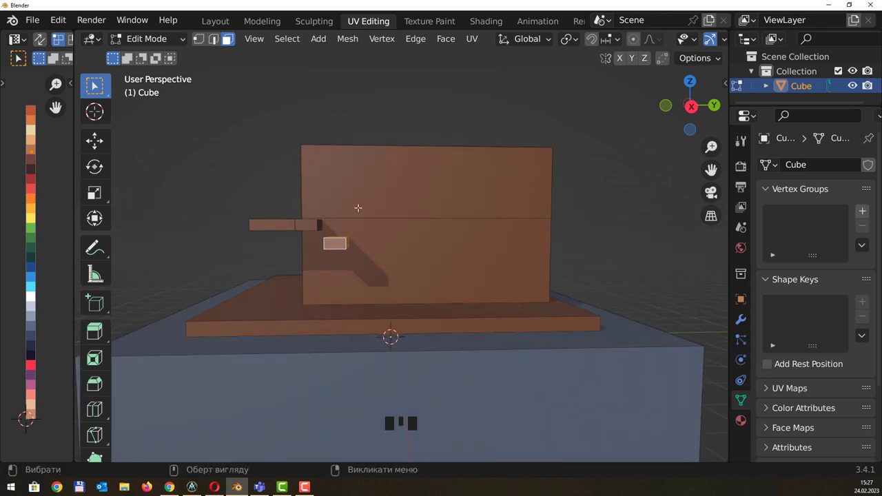
middle_click(394, 167)
middle_click(400, 159)
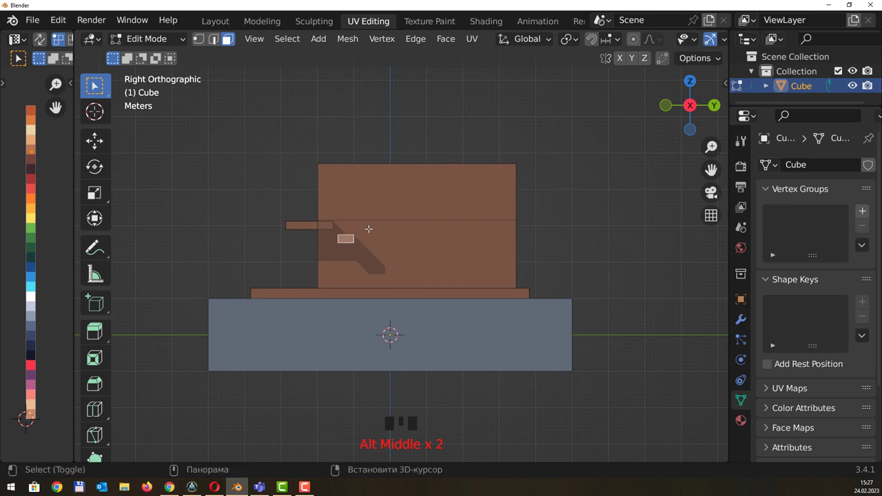
Repeat the duplicate-and-offset to add steps down to the floor slab, forming a five-block staircase
key(shift+d)
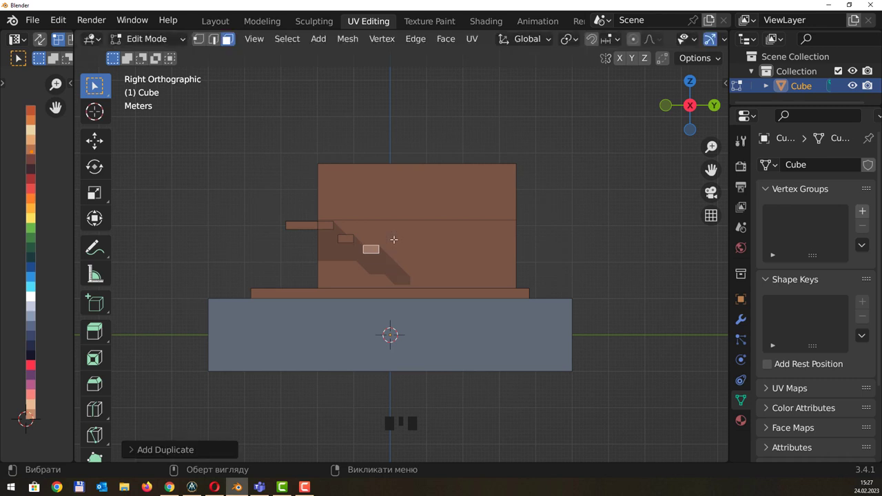
key(shift+r)
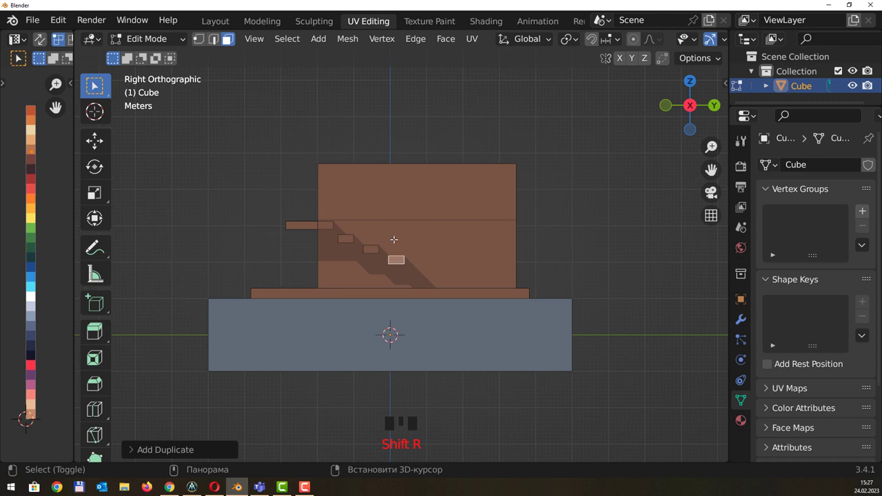
key(shift+r)
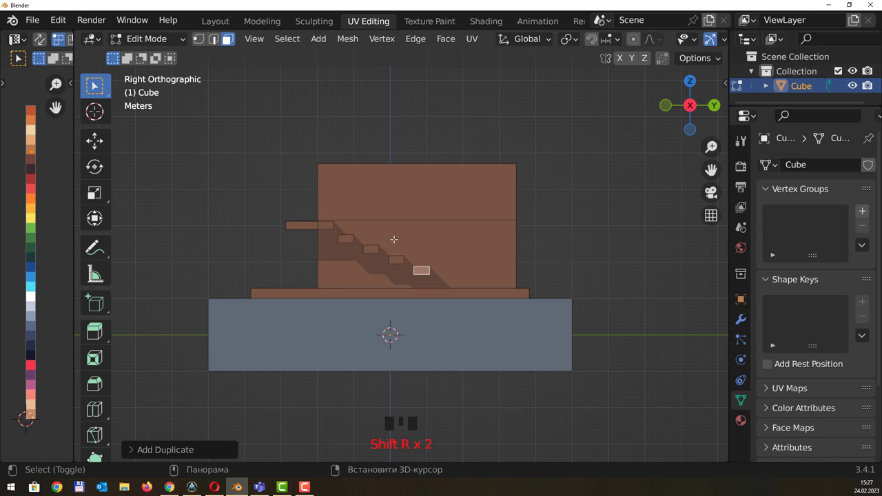
key(shift+r)
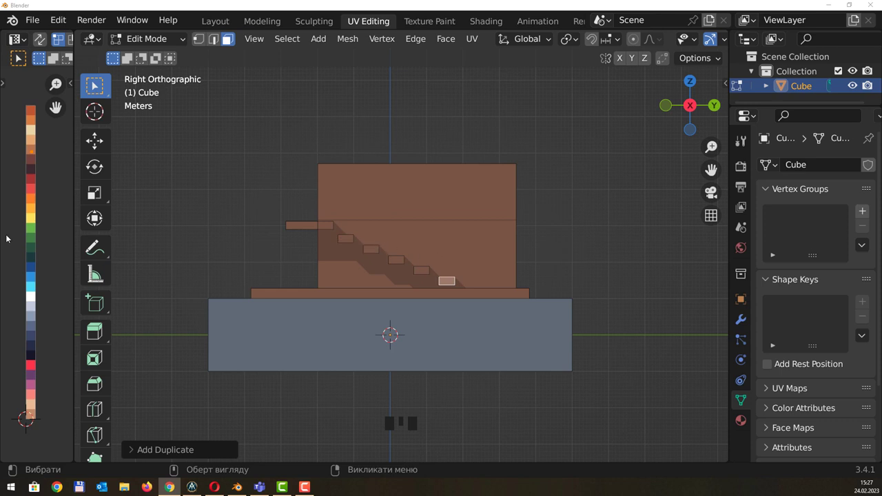
Undo the old steps, scale the end block thinner, lower it and move a first copy diagonally down
drag(381, 225, 382, 257)
key(ctrl+z)
key(ctrl+z)
drag(361, 240, 401, 209)
middle_click(413, 232)
scroll(up, 3)
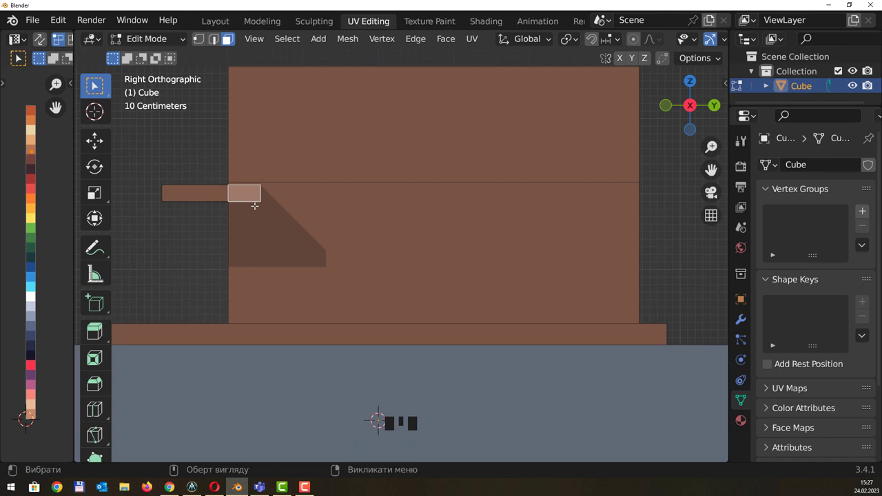
key(s)
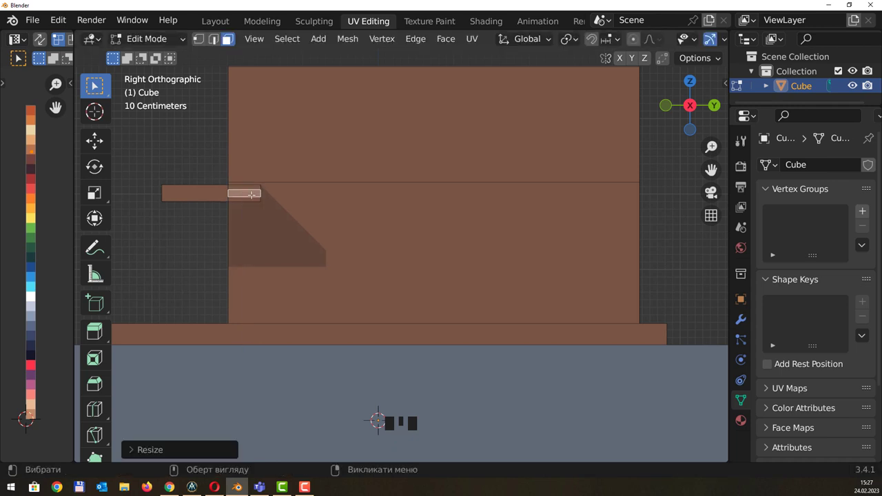
key(g)
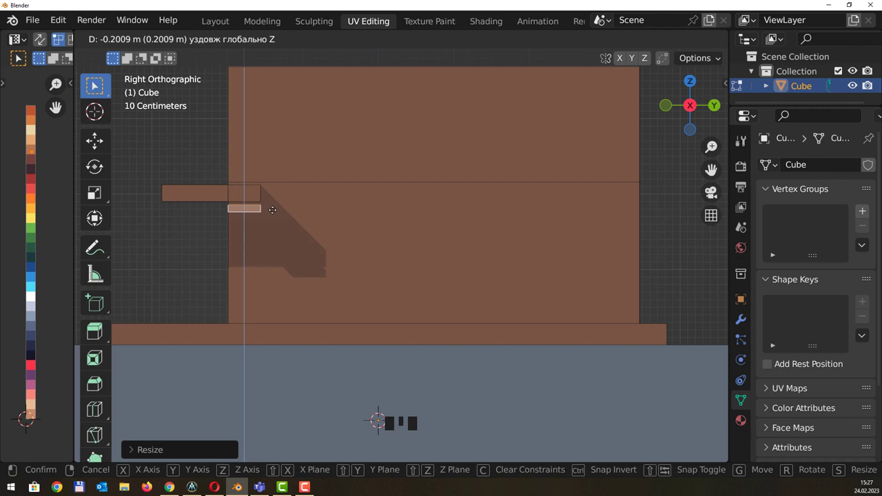
key(g)
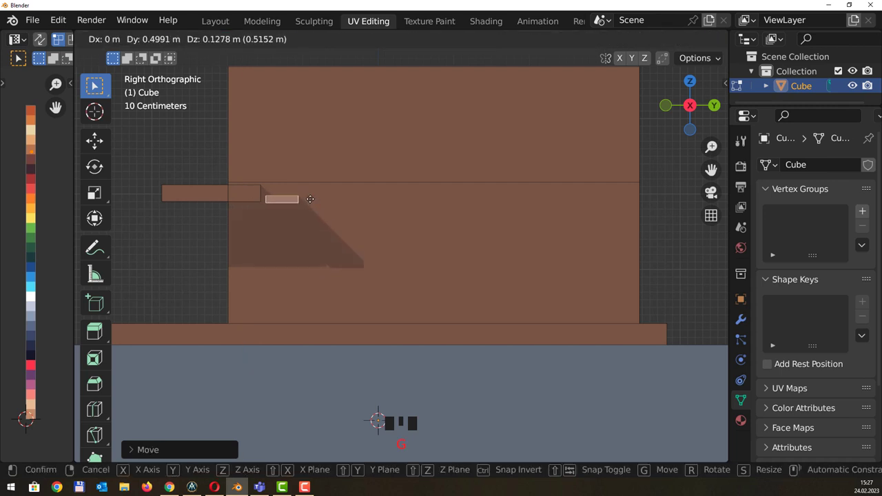
Repeat duplicate steps down the diagonal, then undo the badly spaced run
key(shift+d)
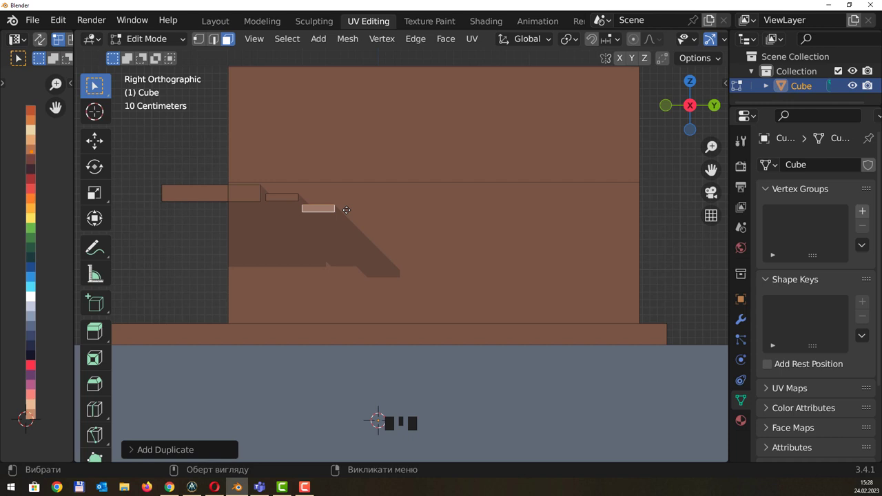
key(shift+r)
key(shift+r)
key(shift+r)
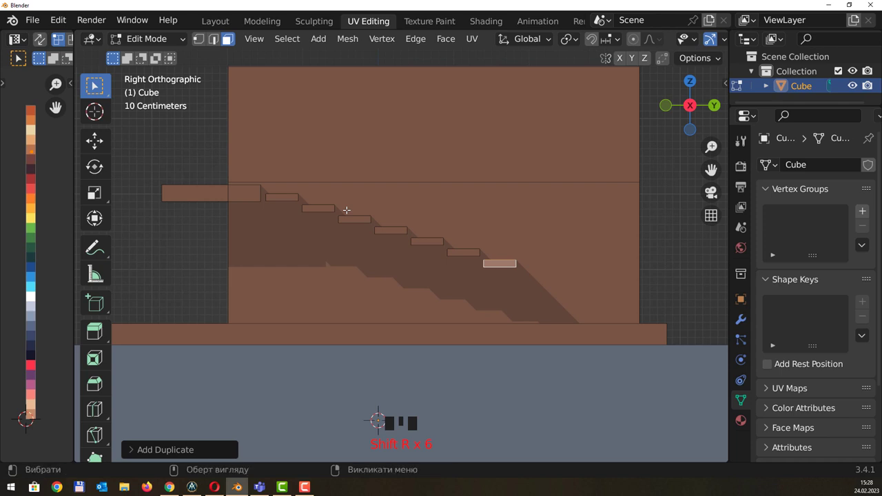
key(ctrl+z)
key(ctrl+z)
key(ctrl+z)
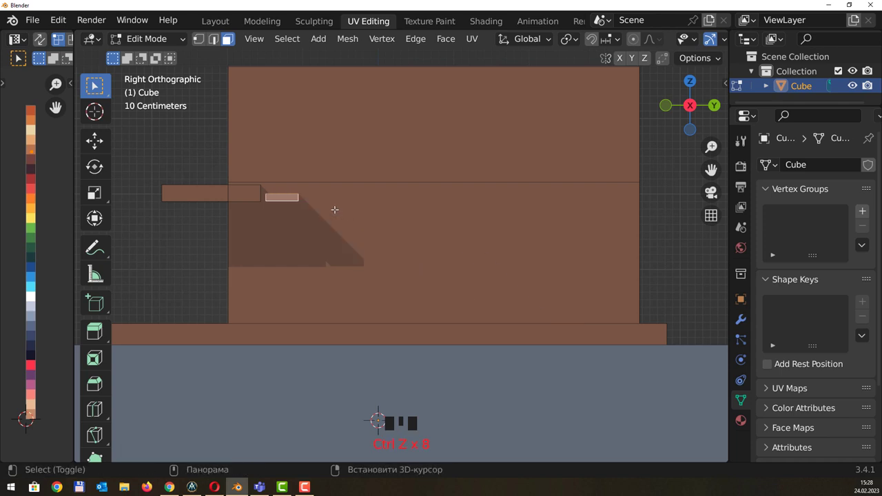
Redo the repeats with steeper spacing, giving seven thin steps reaching the floor slab
key(shift+d)
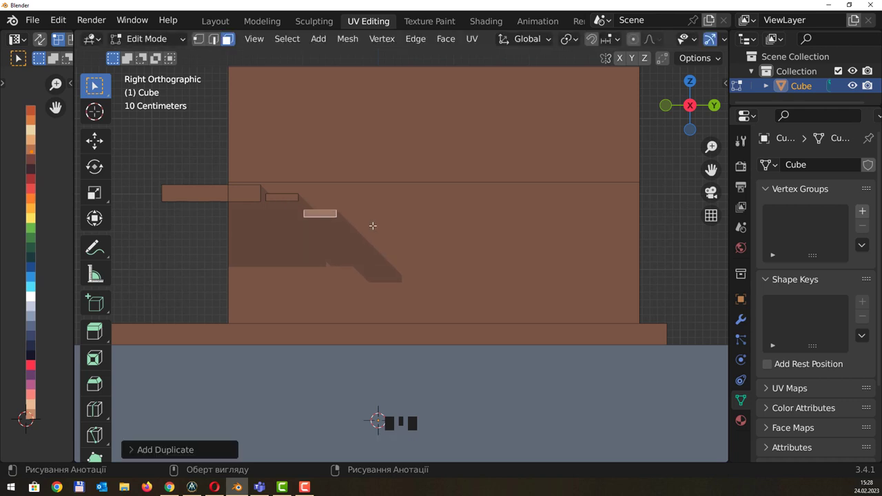
key(shift+r)
key(shift+r)
key(shift+r)
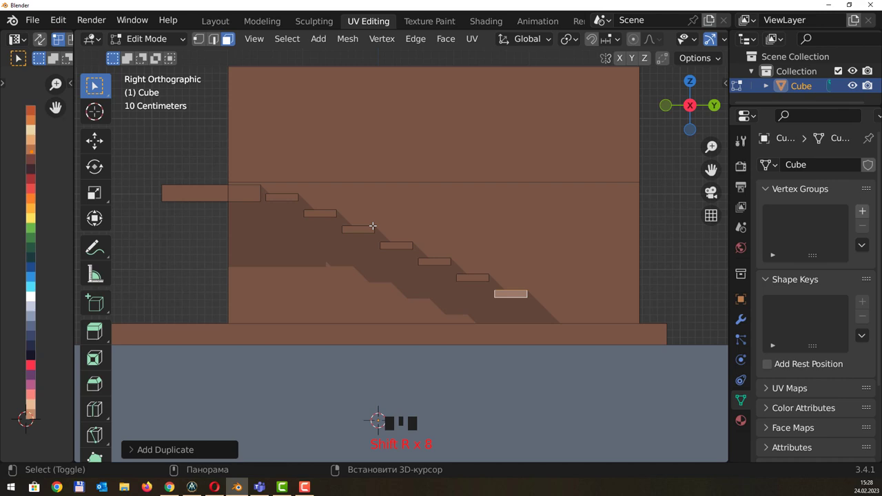
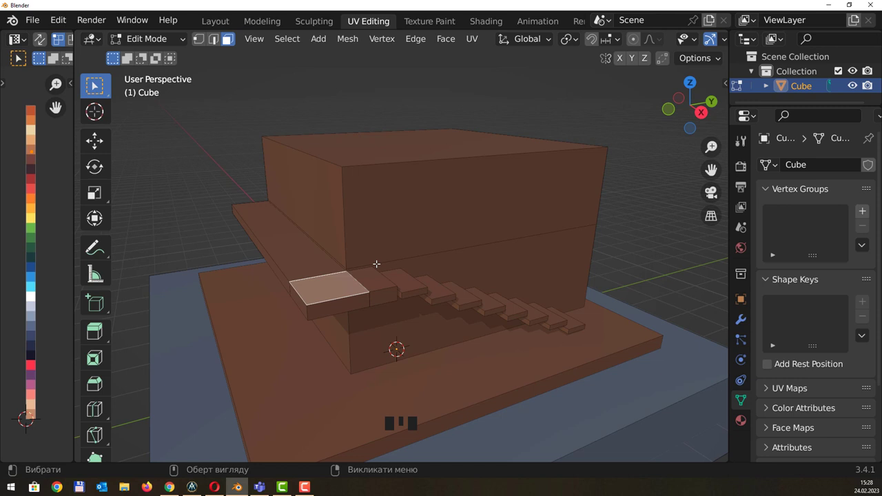
Shrink a small square face on the landing, move it to the edge and extrude it about 0.72 m into a post
key(shift+d)
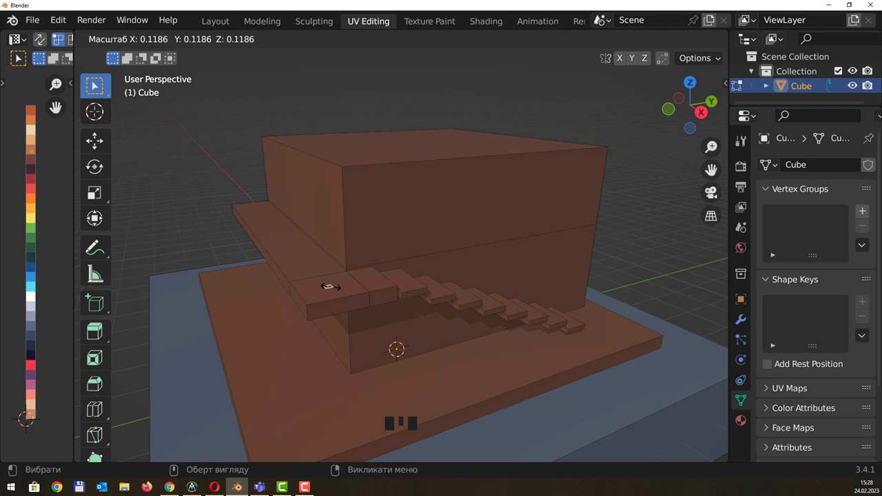
key(g)
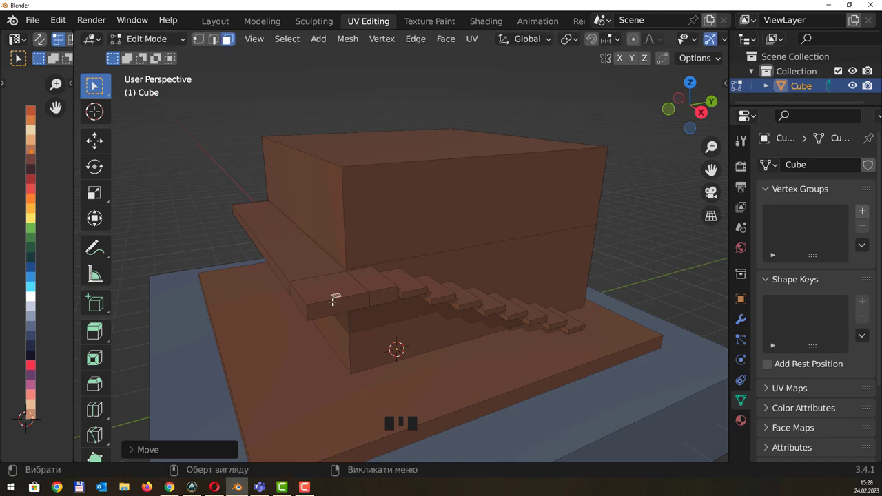
key(g)
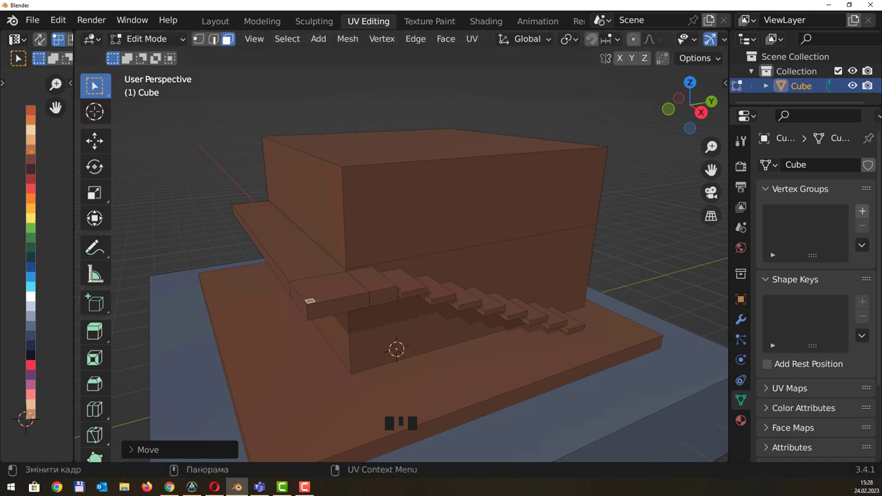
scroll(up, 3)
drag(270, 304, 279, 249)
scroll(down, 3)
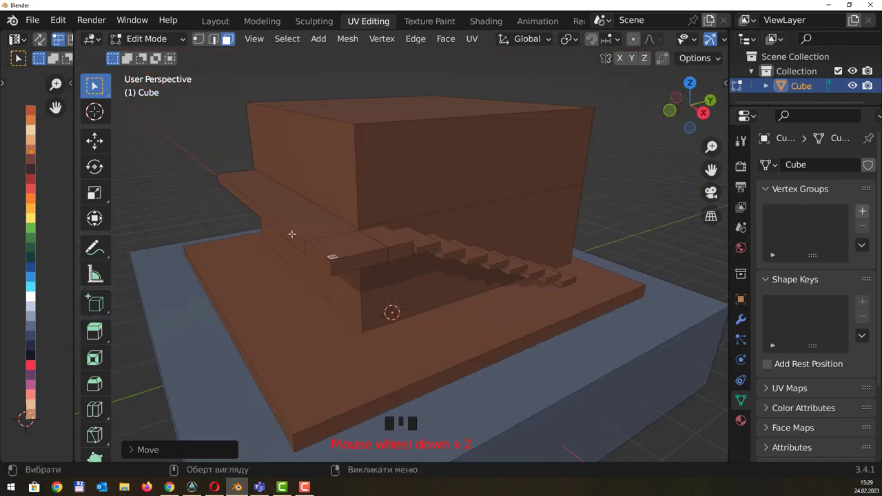
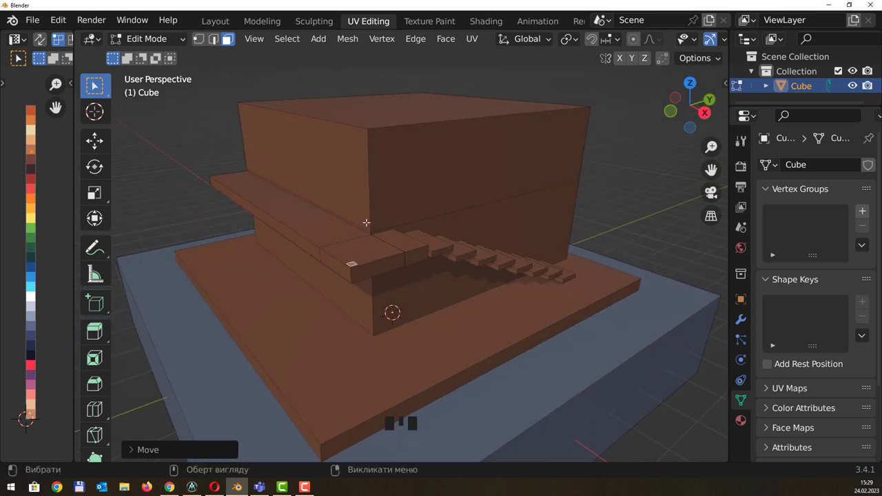
key(e)
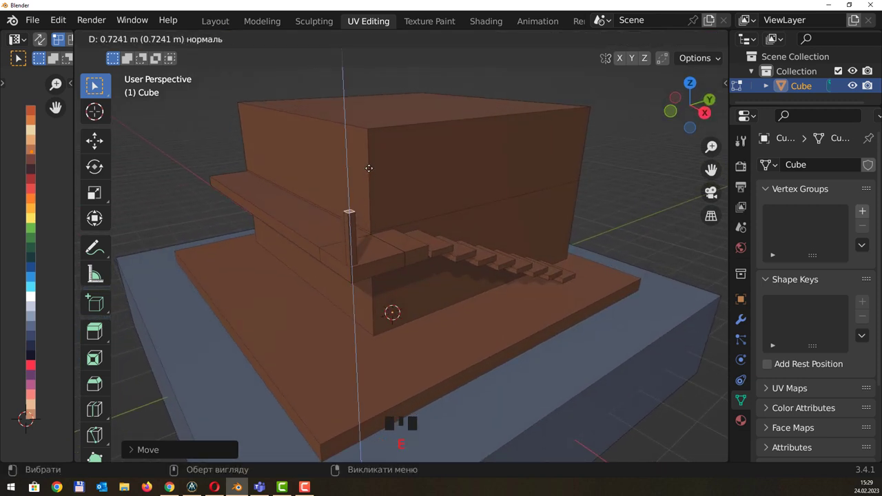
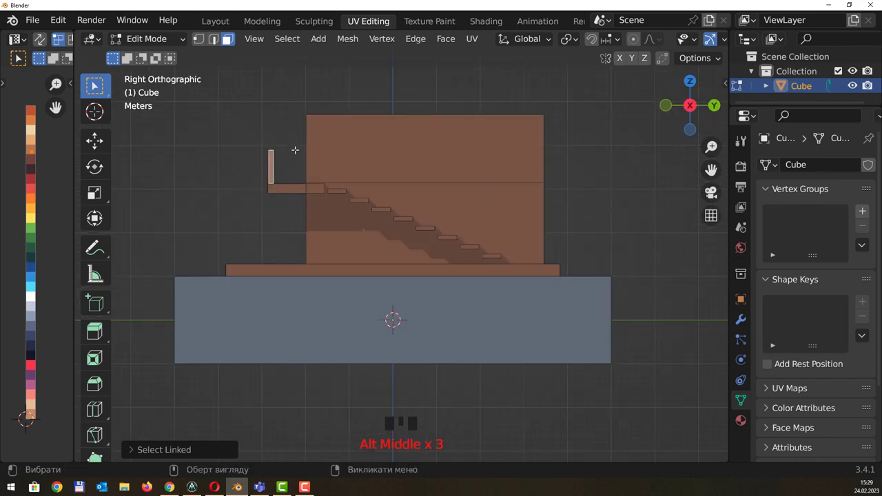
Duplicate the railing post onto the landing end and each descending stair step in side view
scroll(up, 3)
drag(380, 134, 244, 297)
key(shift+d)
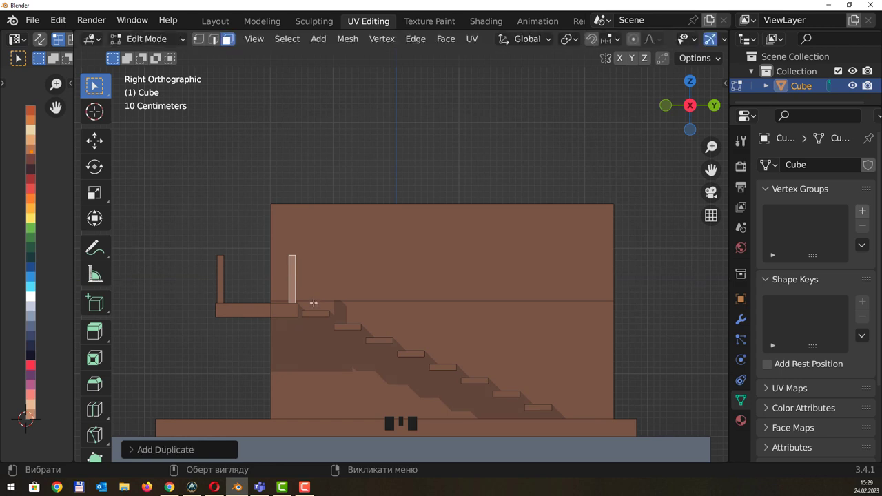
key(shift+d)
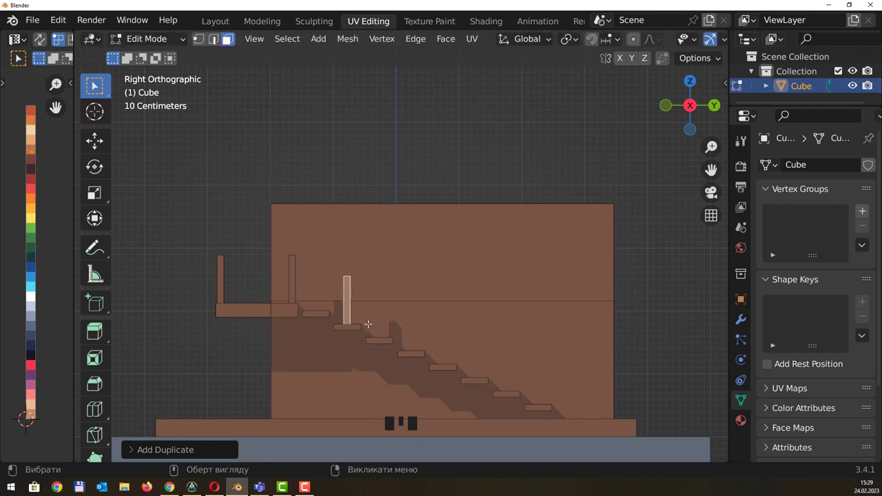
key(shift+r)
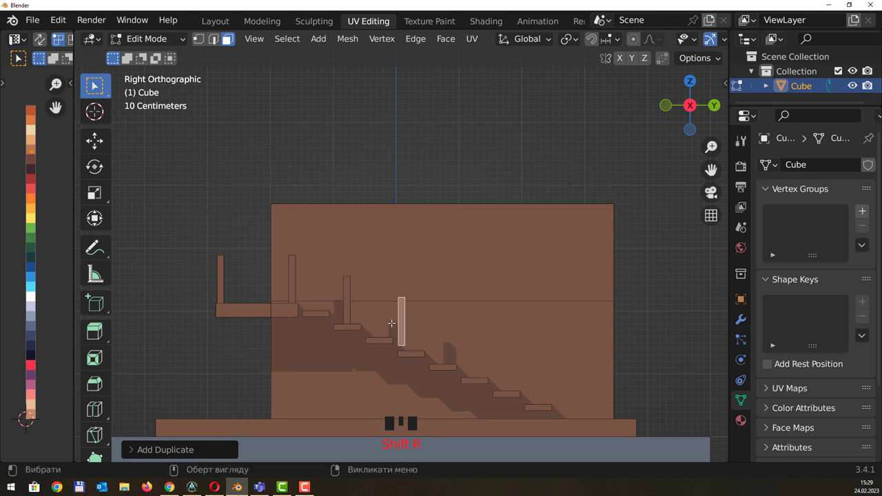
key(g)
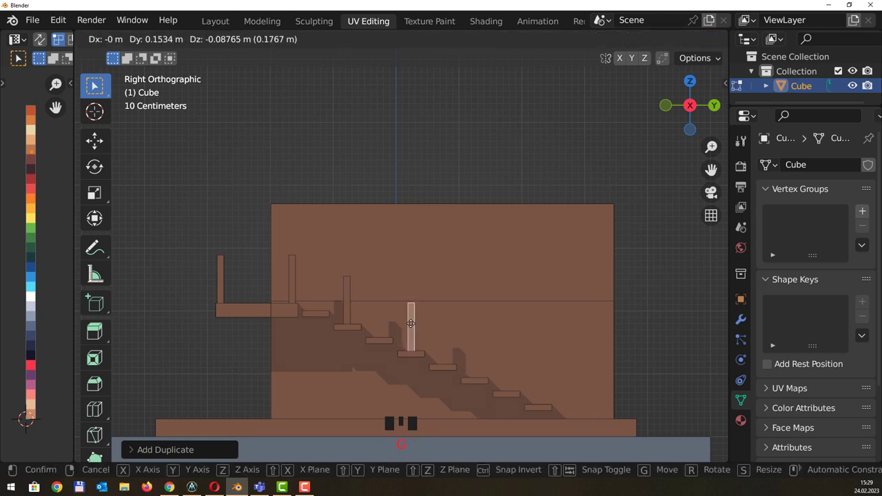
key(shift+r)
key(ctrl+z)
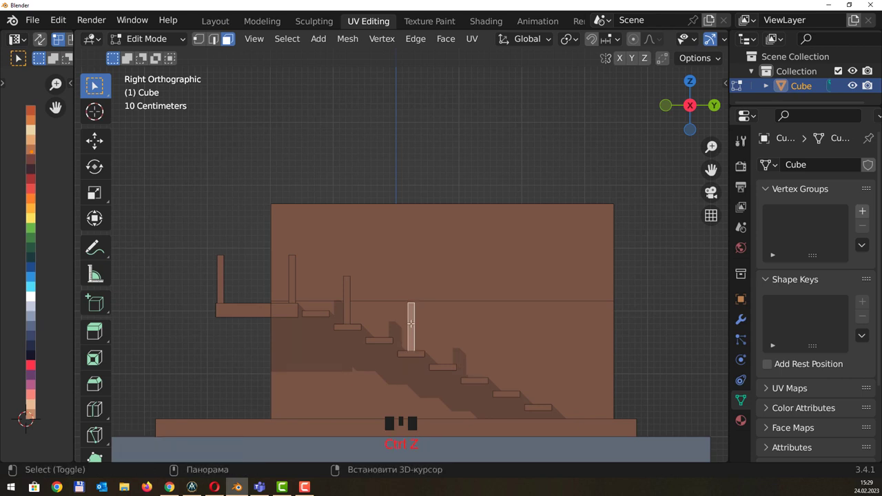
key(shift+d)
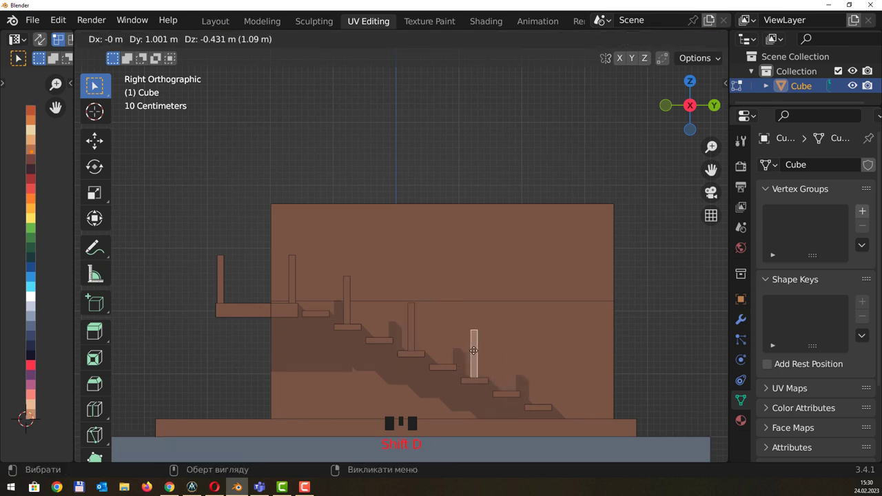
key(shift+r)
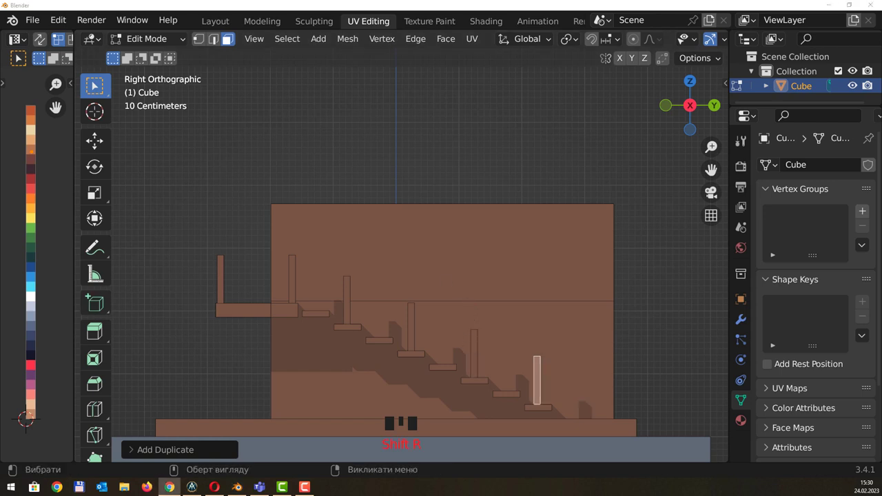
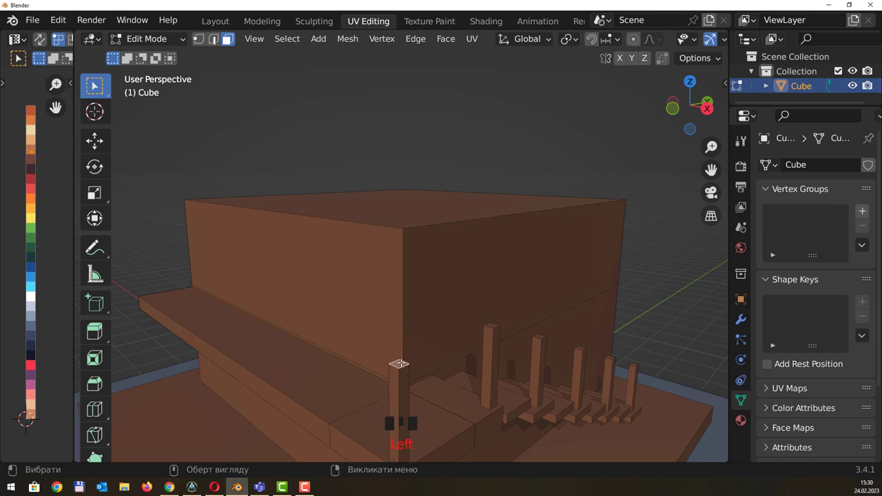
Extend the corner post upward and check the row of posts from the side
key(shift+d)
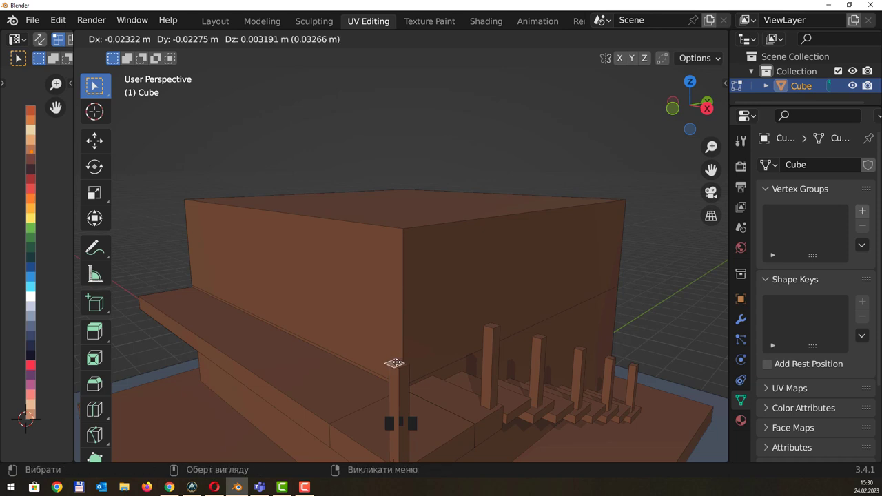
key(e)
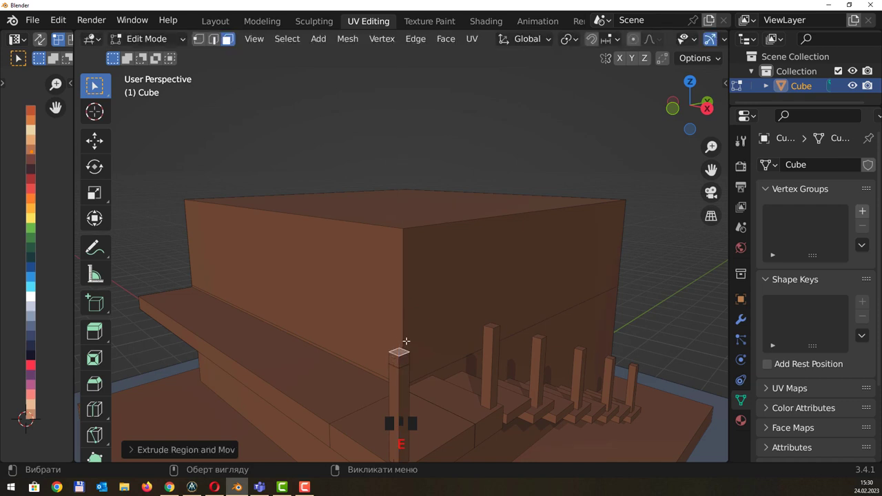
scroll(up, 3)
scroll(down, 3)
scroll(down, 3)
drag(445, 364, 557, 298)
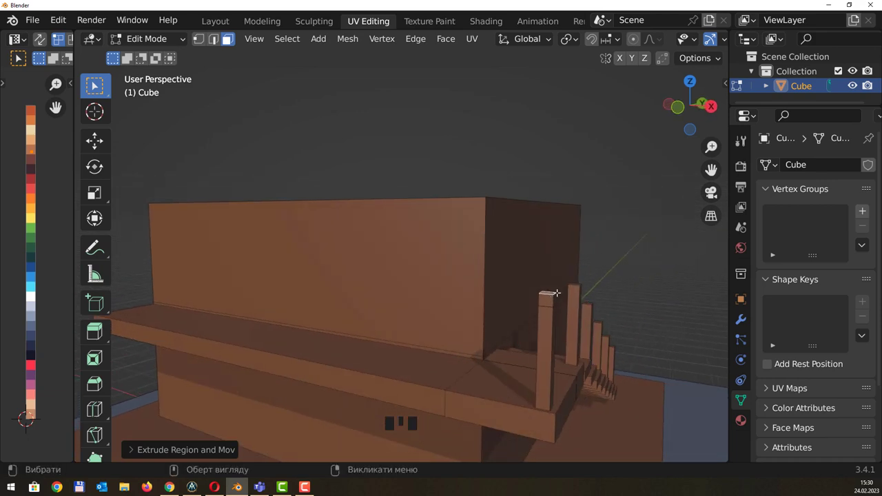
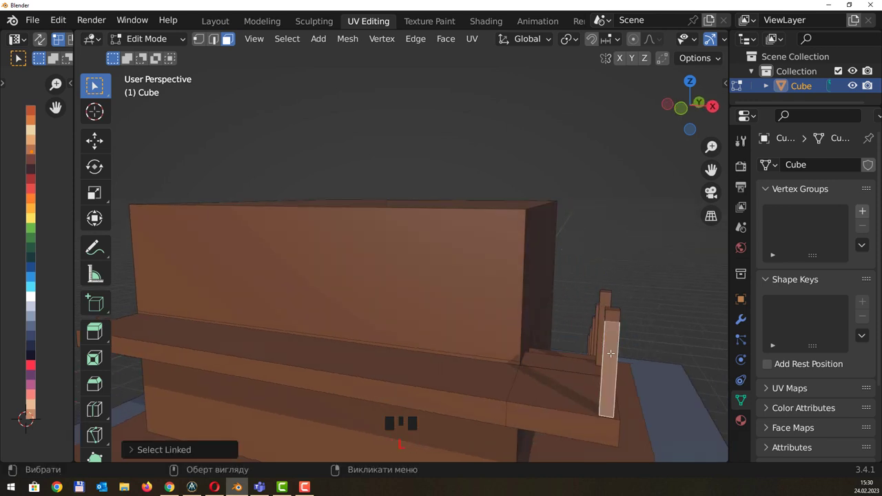
drag(628, 331, 666, 333)
Position the long diagonal side board beside the stairs and adjust its edge along Z
key(shift+d)
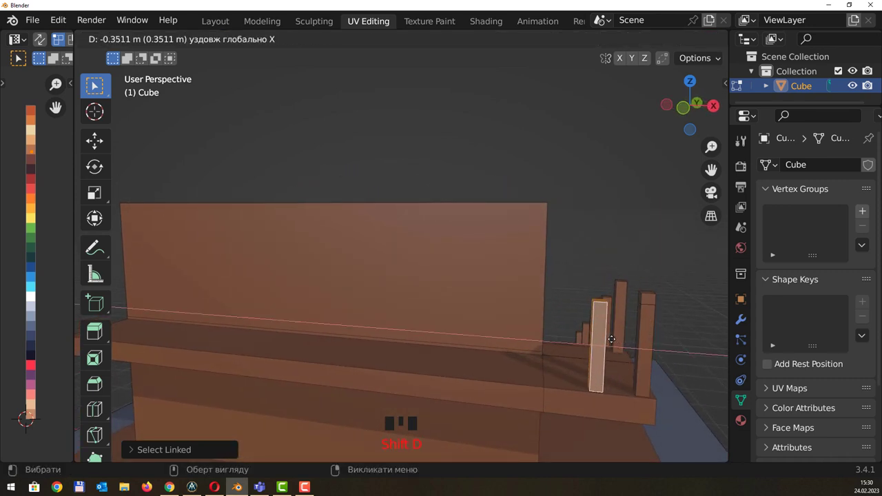
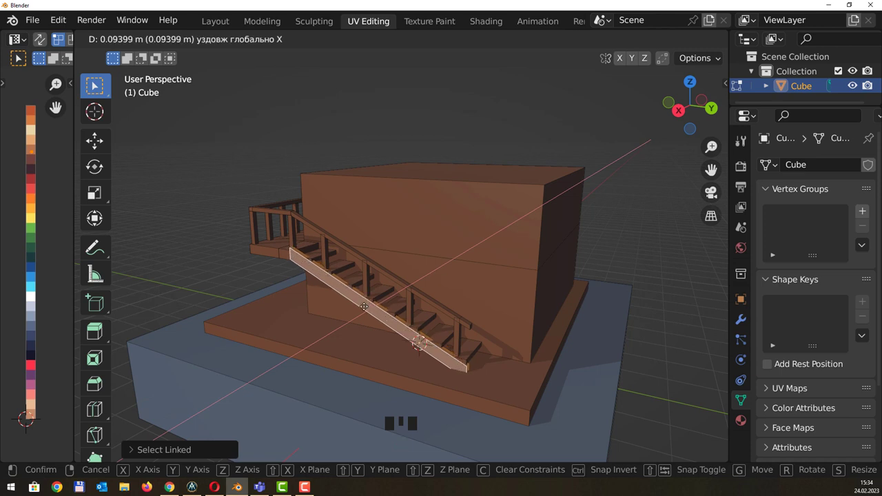
drag(405, 267, 411, 305)
scroll(up, 3)
middle_click(417, 312)
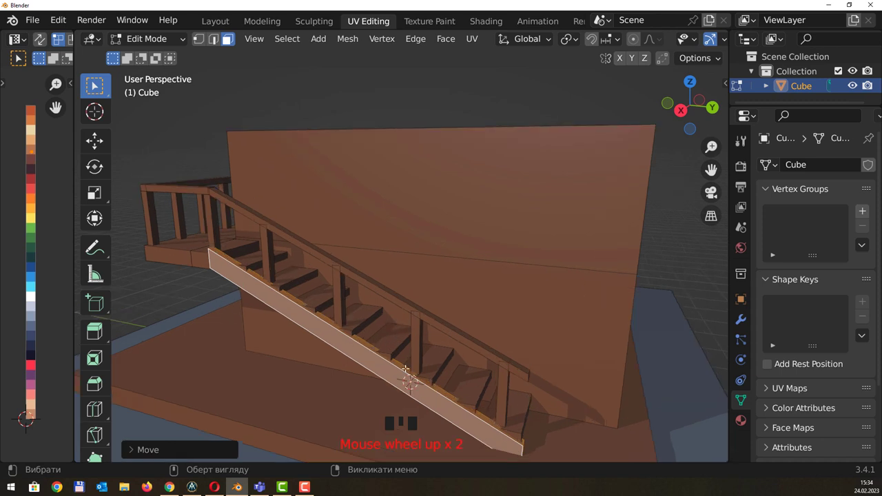
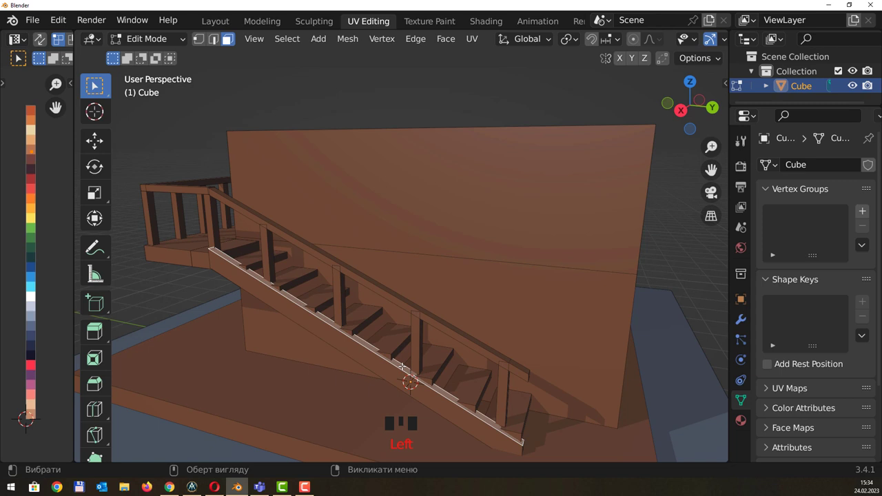
key(g)
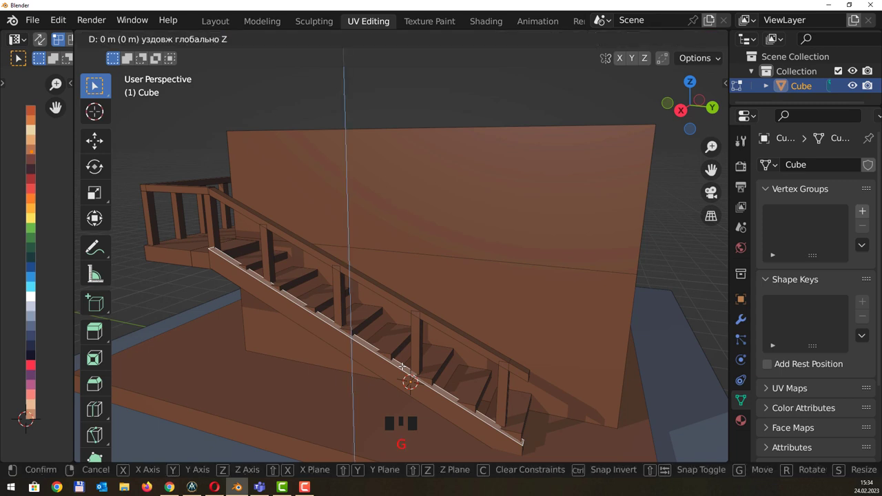
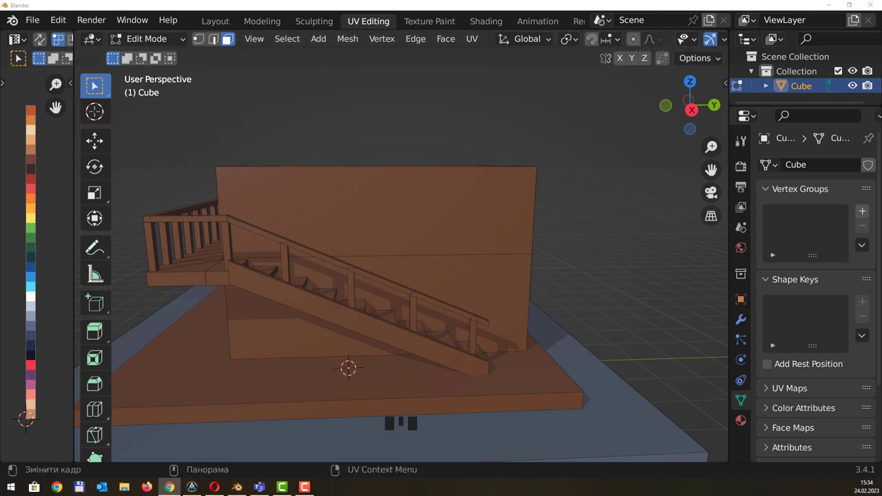
Duplicate the balcony corner post, stretch it into a tall pillar and set it under the front corner
drag(309, 283, 278, 248)
click(279, 248)
key(l)
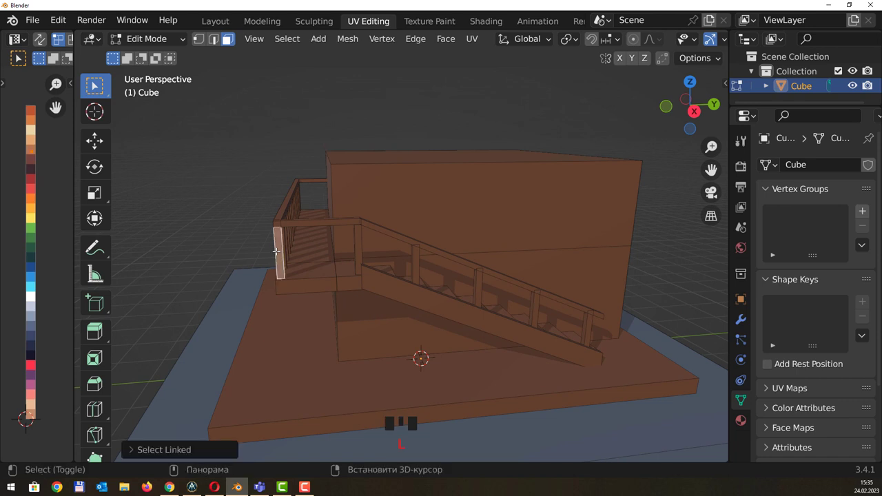
key(shift+d)
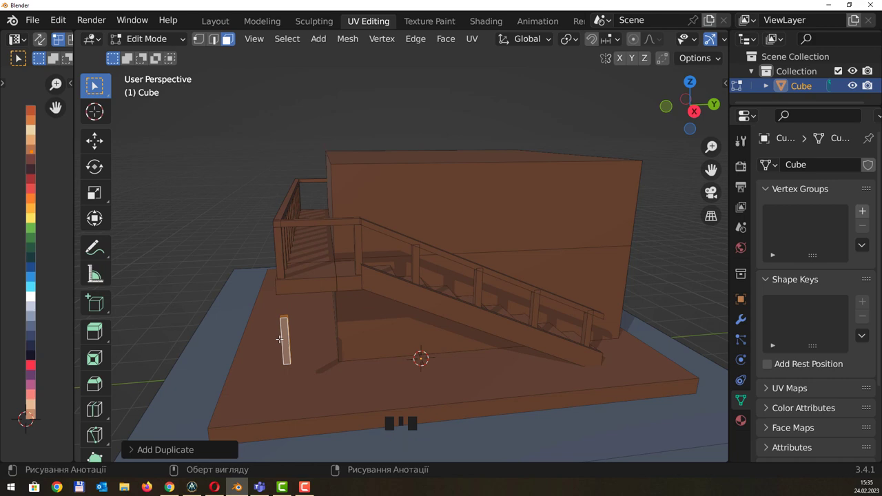
key(s)
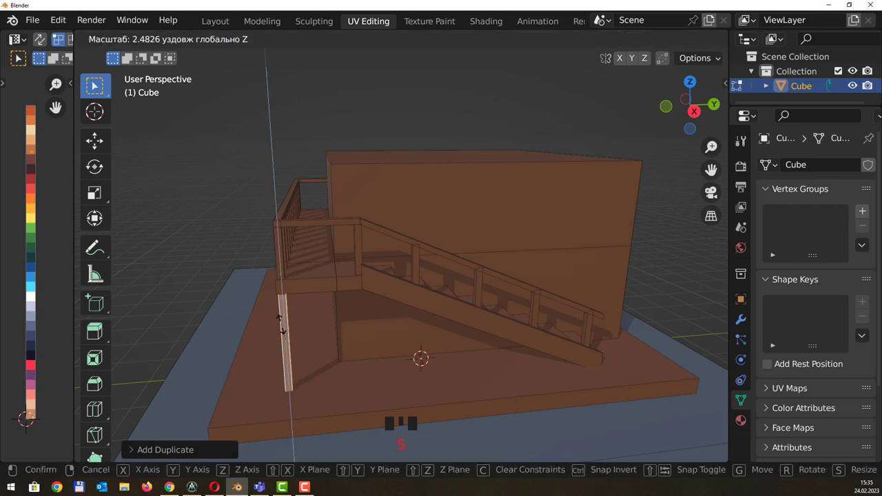
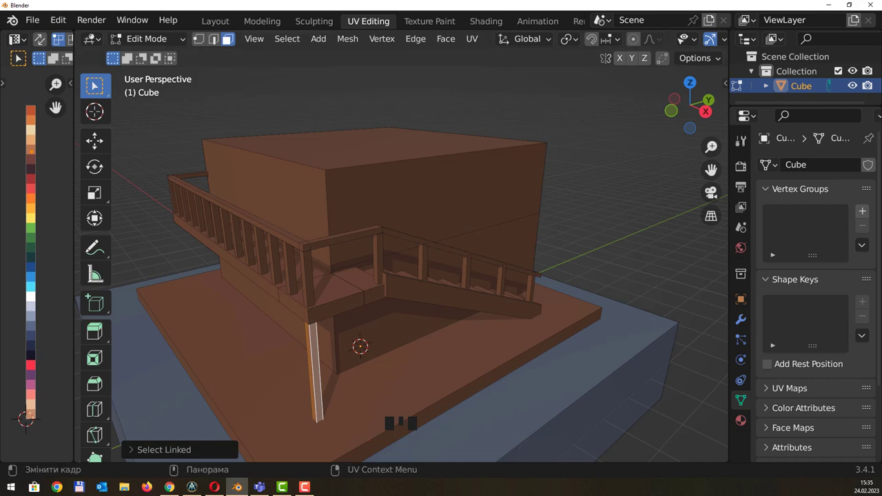
drag(274, 313, 296, 344)
scroll(up, 3)
key(s)
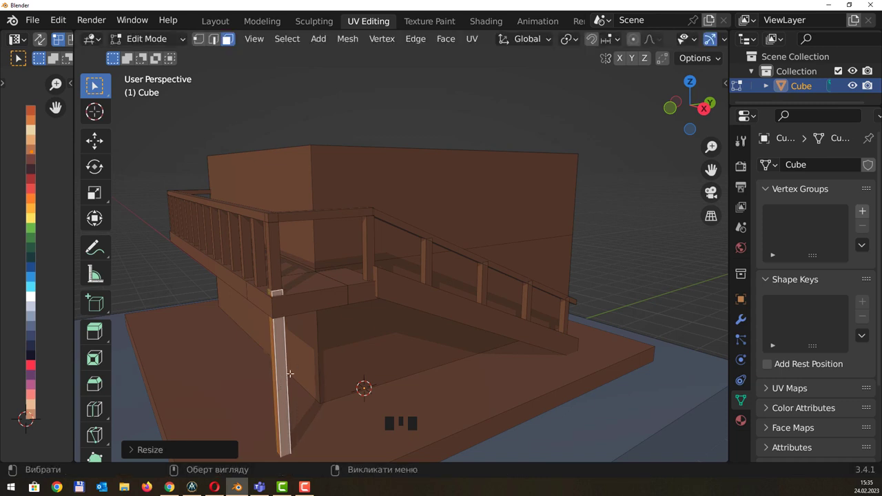
key(s)
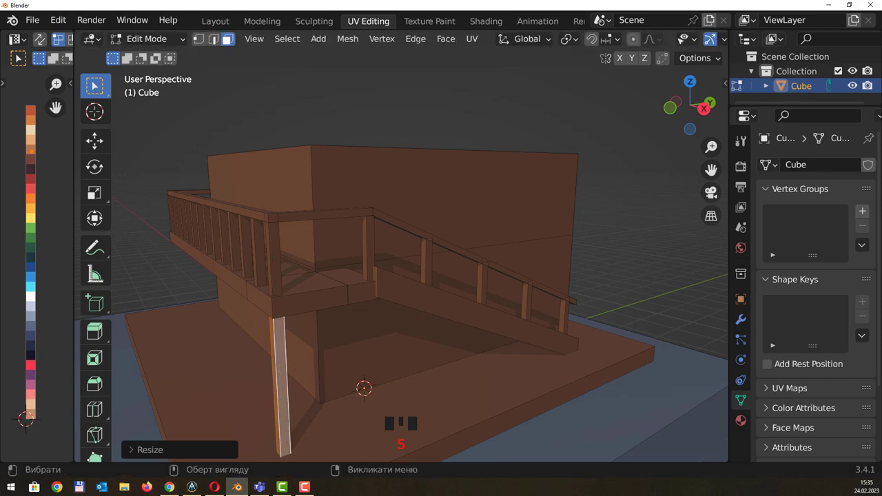
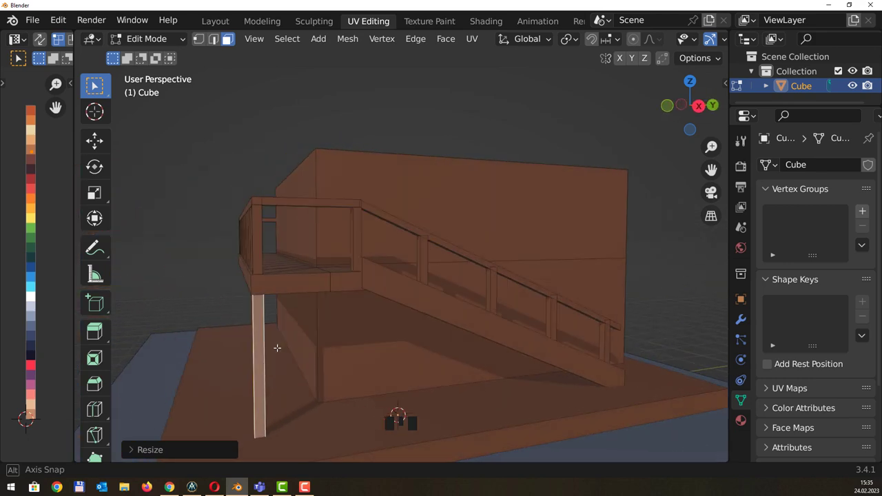
key(shift+d)
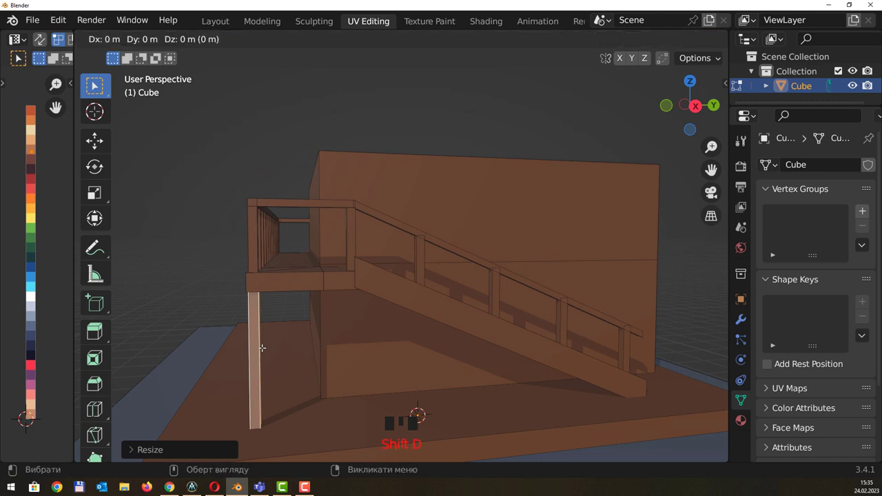
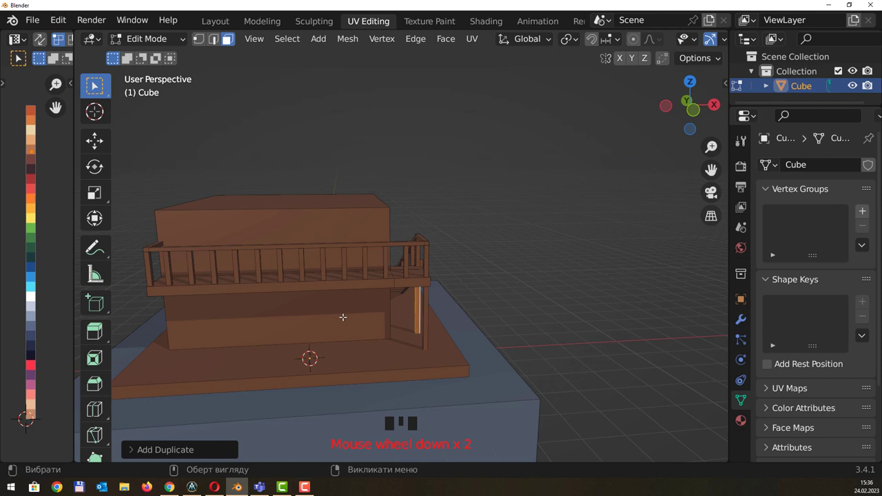
Copy the corner support post at intervals along the balcony front to make four pillars
drag(359, 304, 451, 322)
click(451, 322)
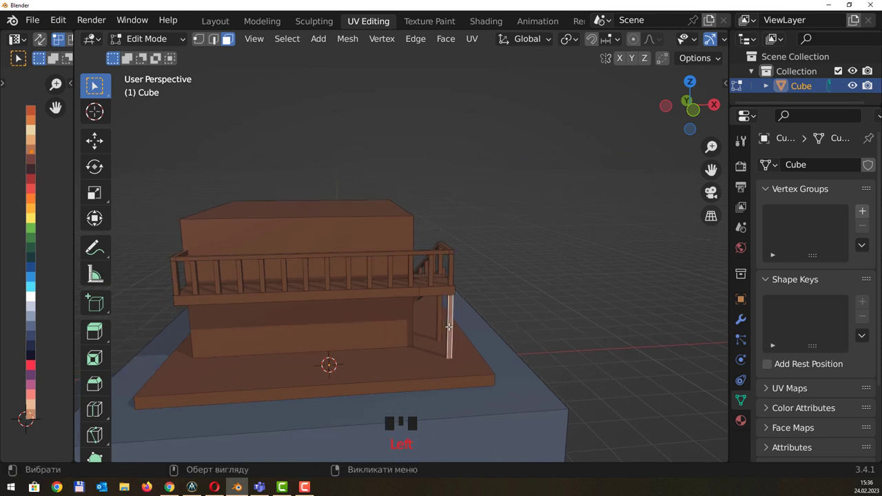
key(l)
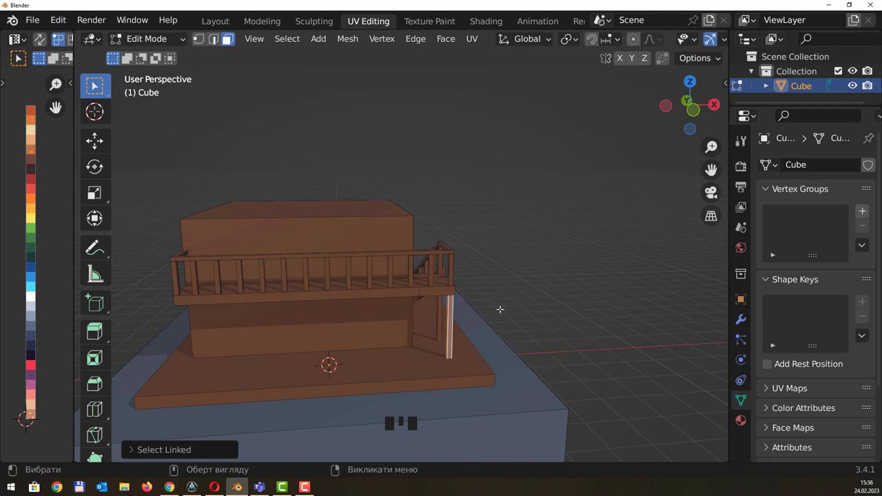
key(shift+d)
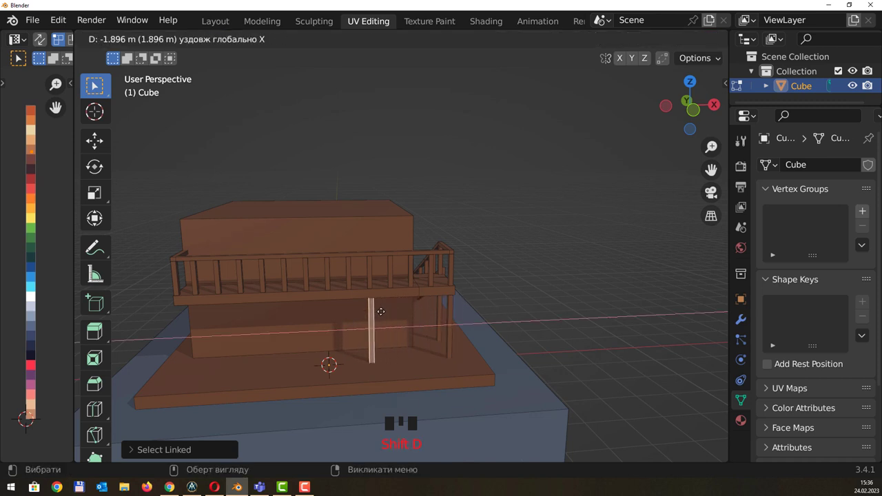
key(shift+r)
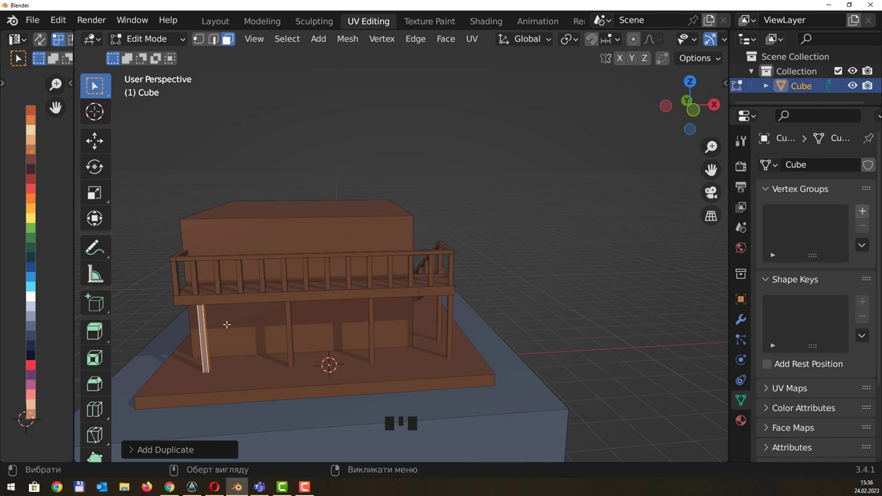
key(g)
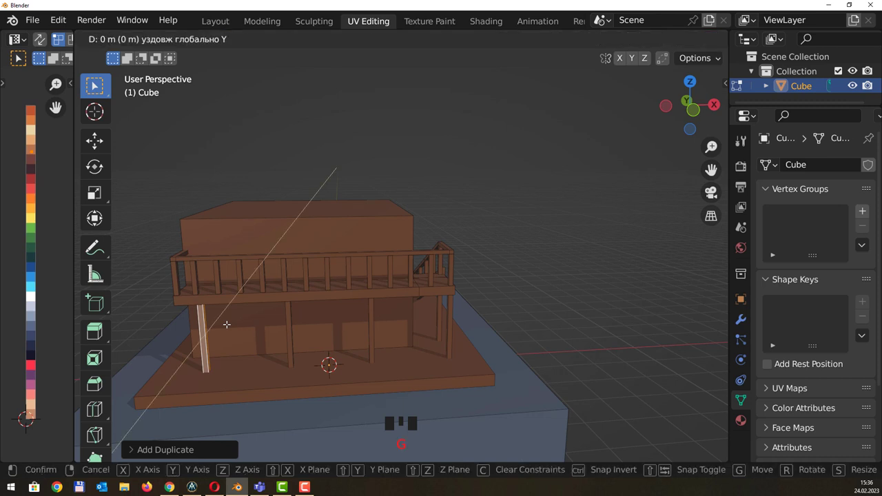
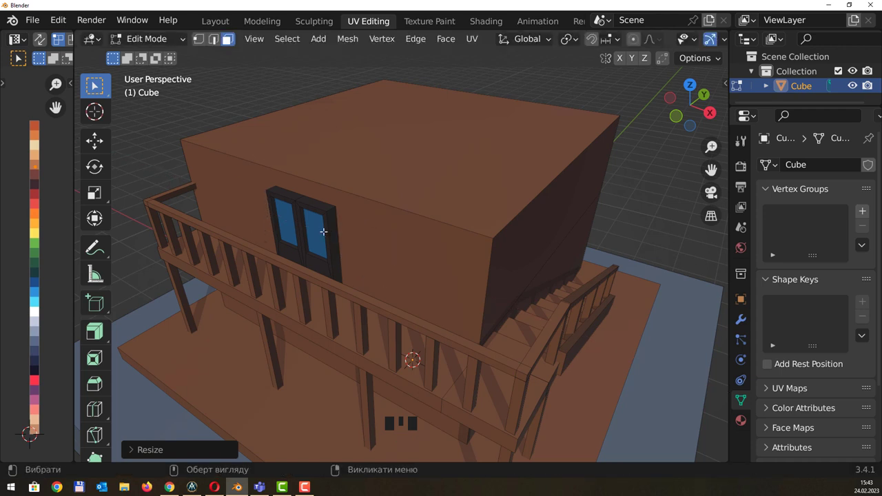
Copy a wall face beside the door, shrink it to window size and extrude it into a raised frame
key(g)
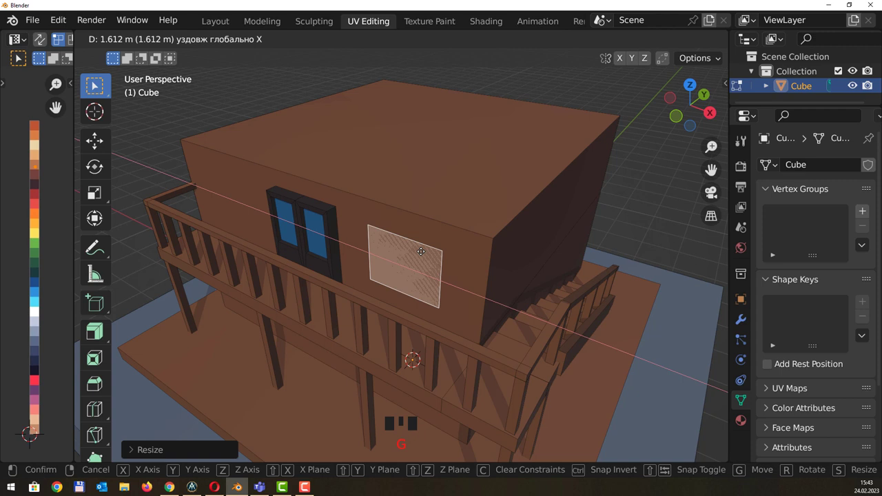
key(s)
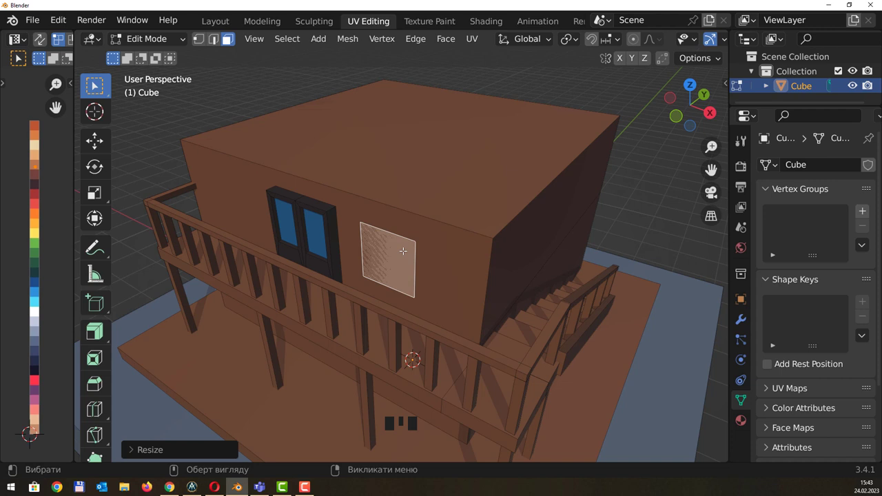
key(e)
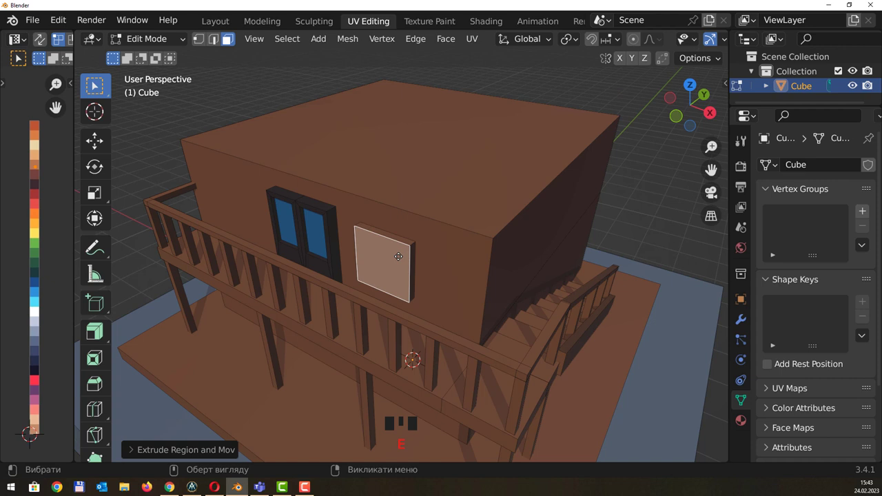
key(l)
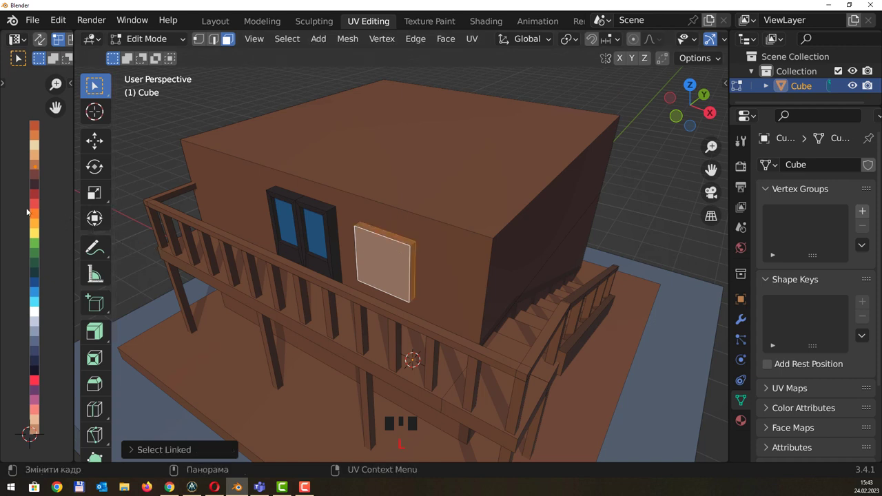
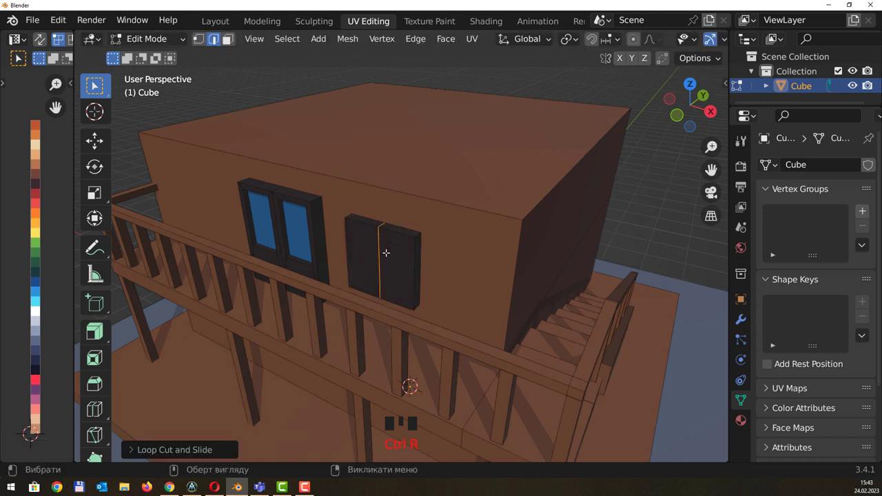
Loop-cut the window into four panes, inset and recess them into the frame, and recolour them blue
key(ctrl+r)
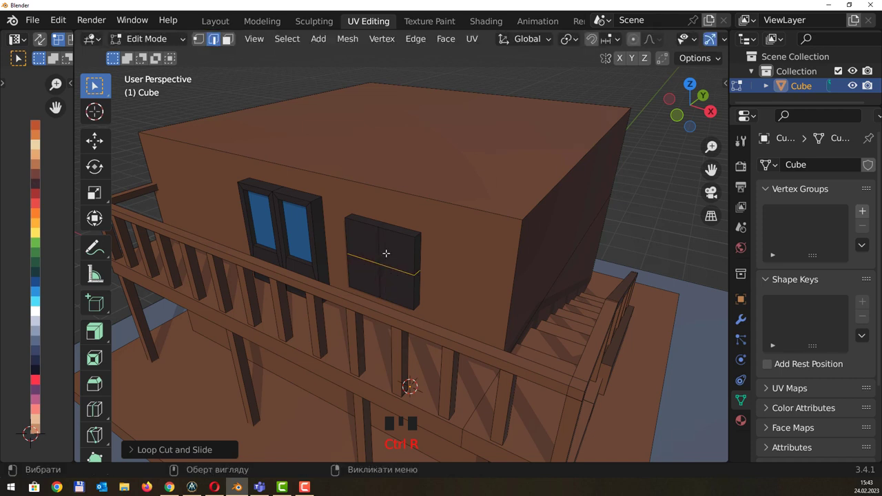
key(3)
click(388, 249)
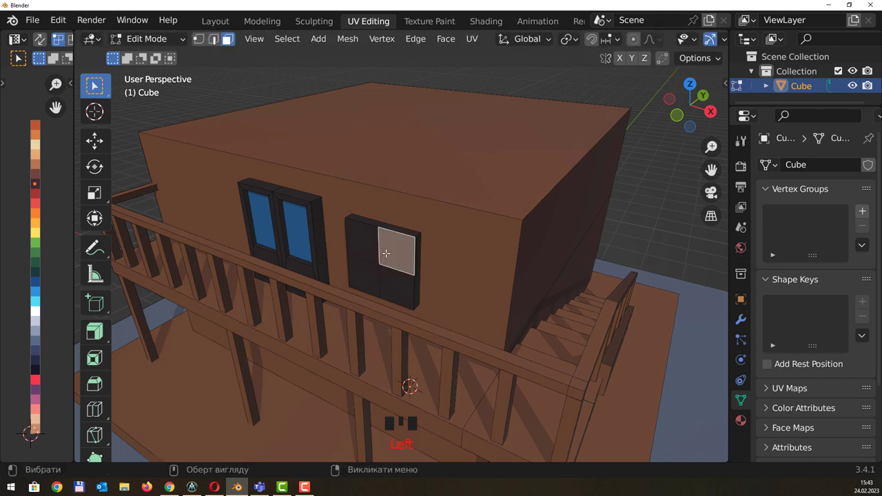
click(366, 239)
click(367, 268)
click(394, 278)
key(i)
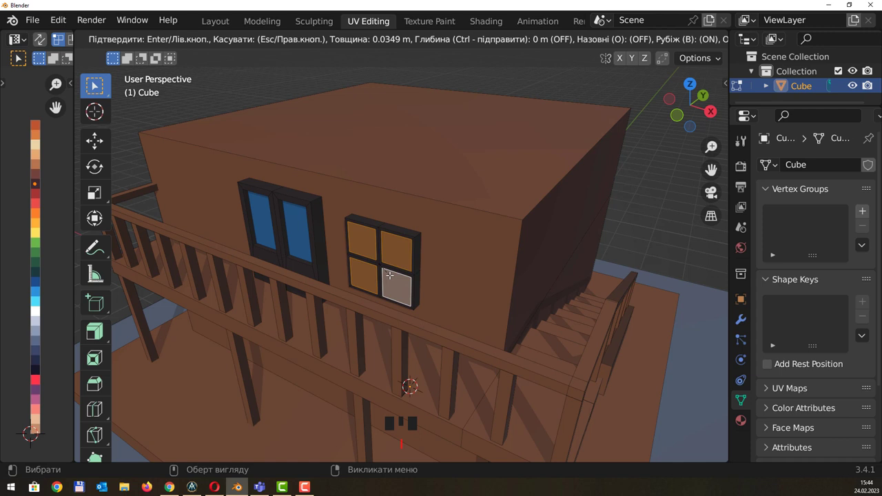
key(e)
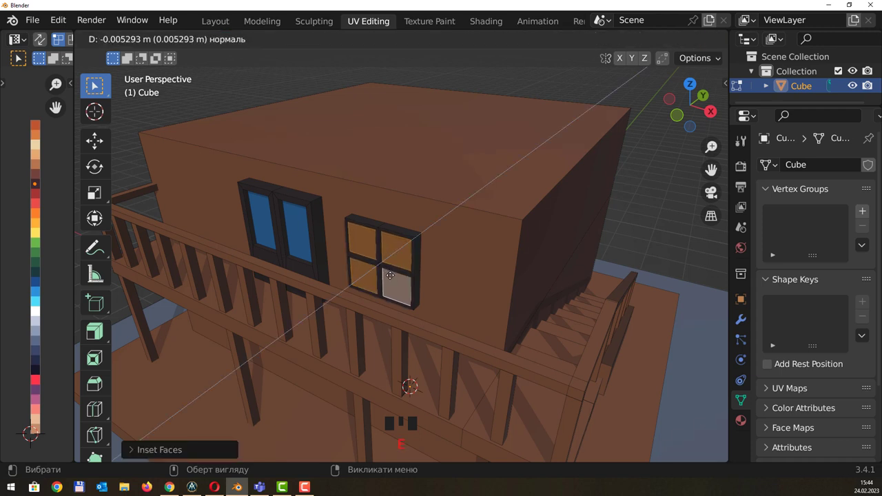
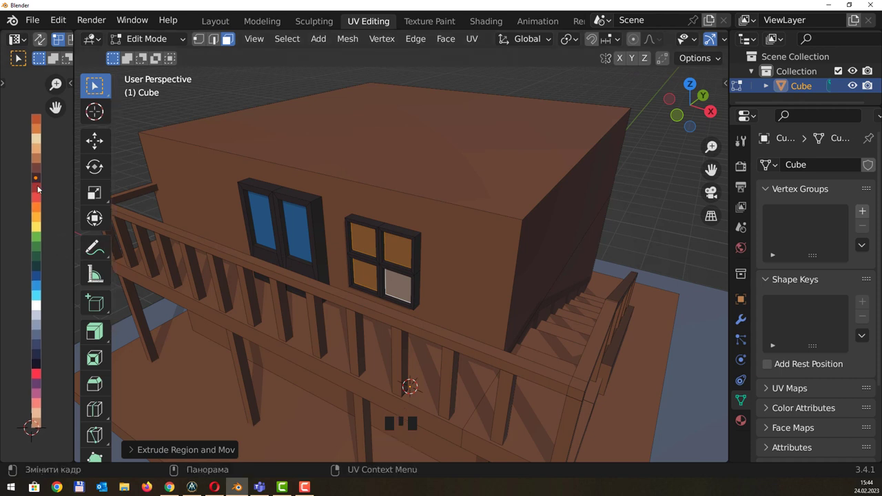
key(g)
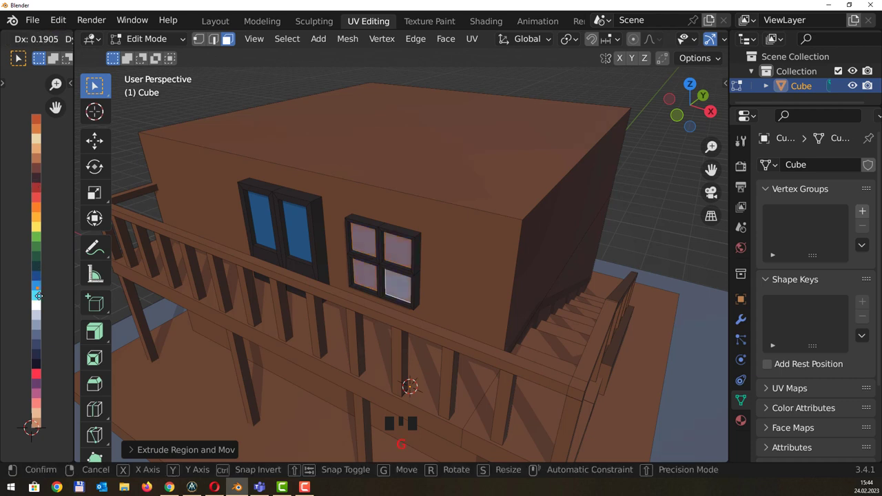
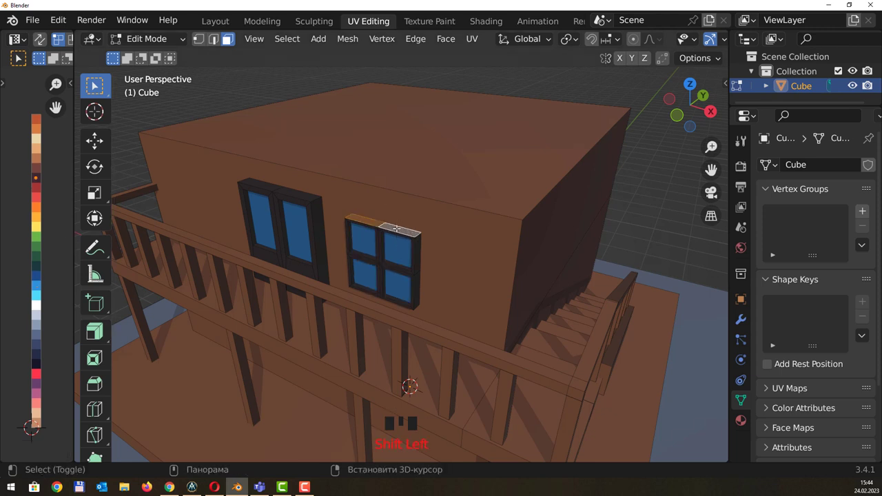
Extrude a strip from the frame top, widen it into a ledge and flatten it vertically
key(e)
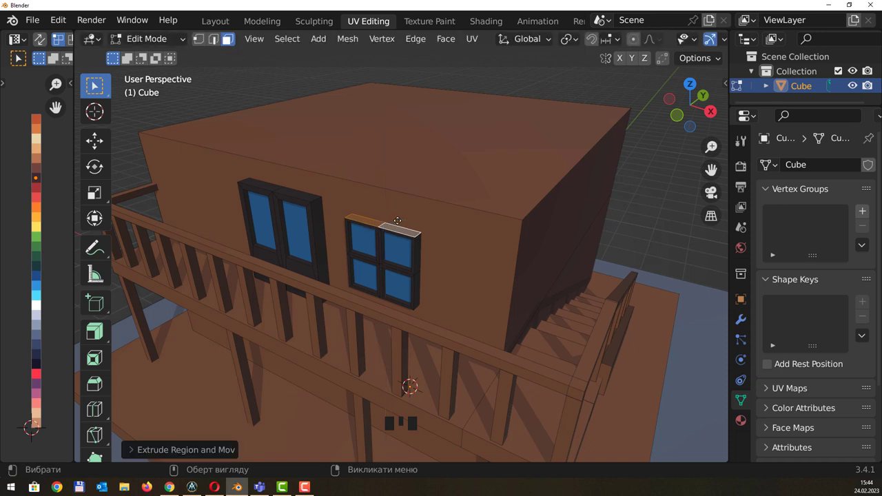
key(shift+d)
key(e)
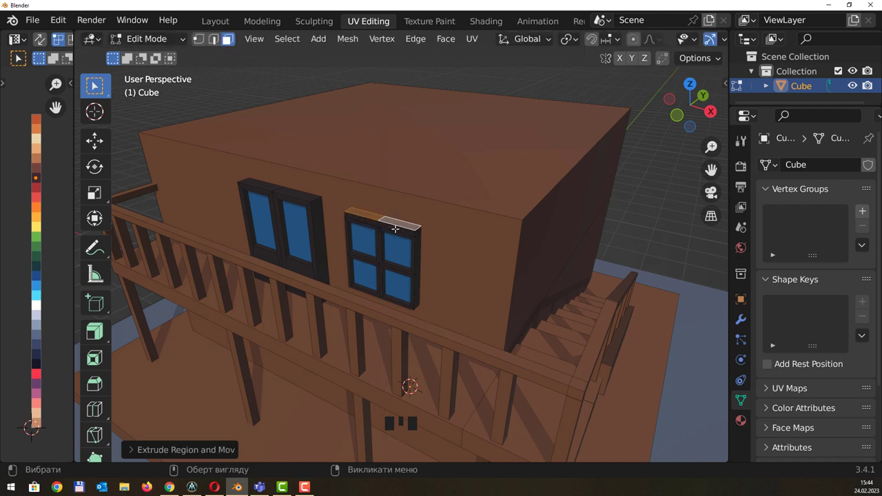
key(l)
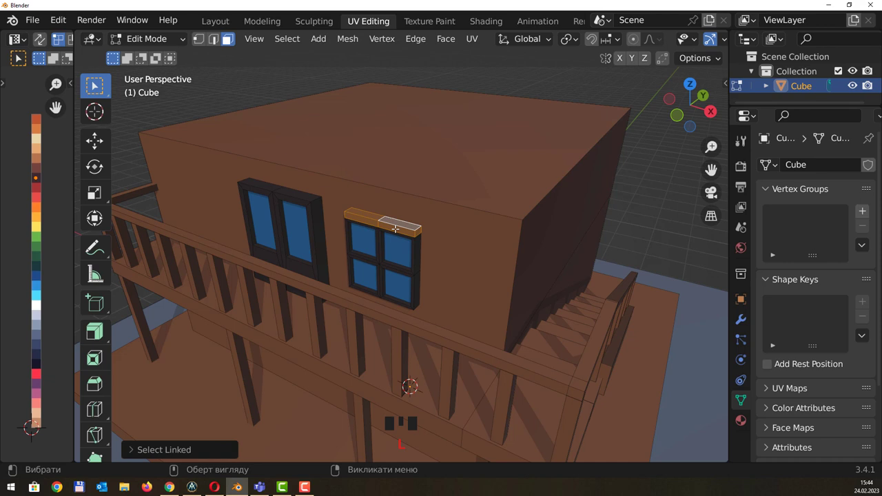
key(s)
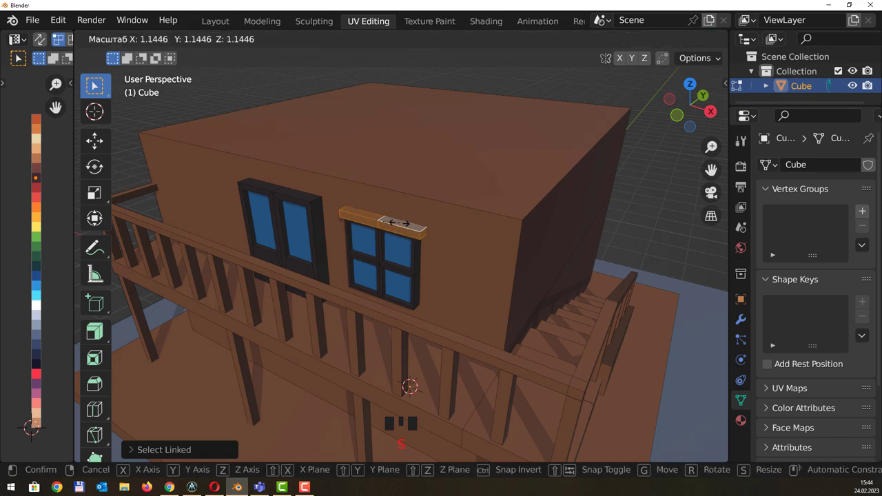
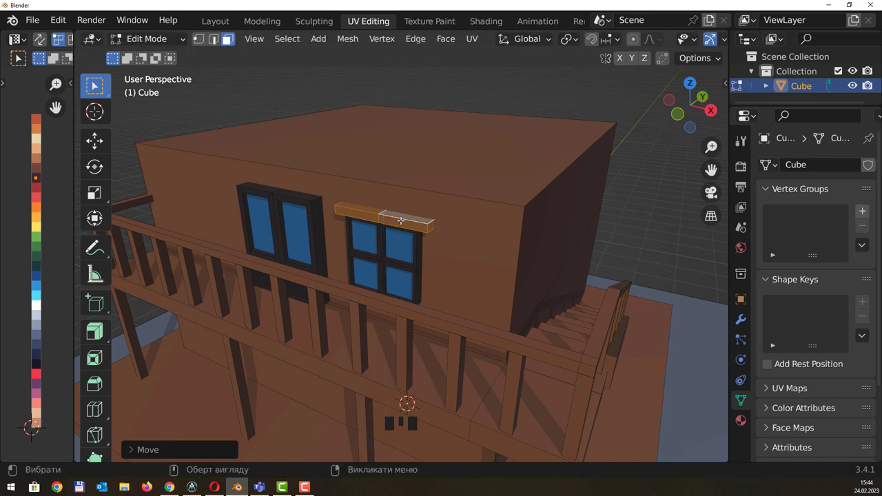
key(s)
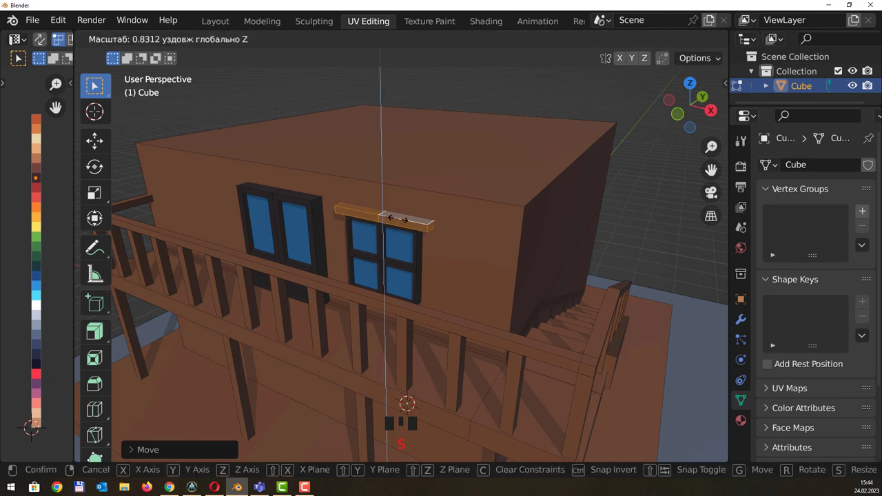
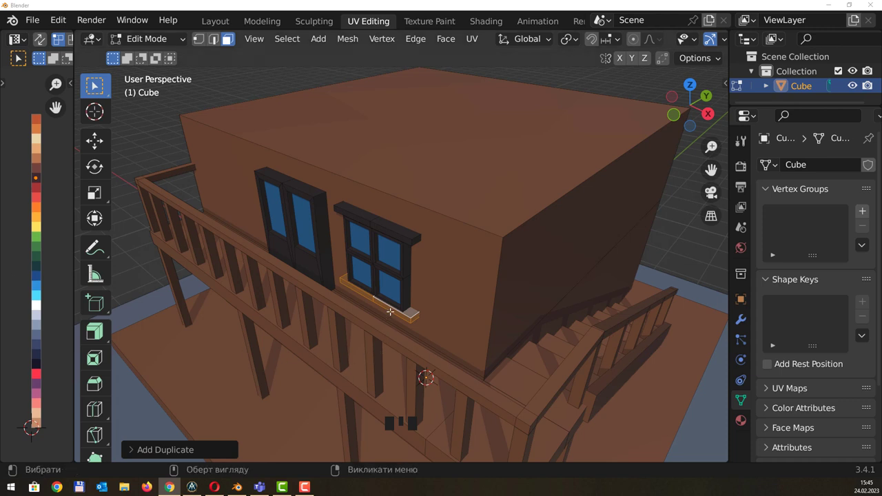
Pick the copied sill board and reposition it beneath the four-pane window
click(392, 308)
click(392, 304)
click(371, 294)
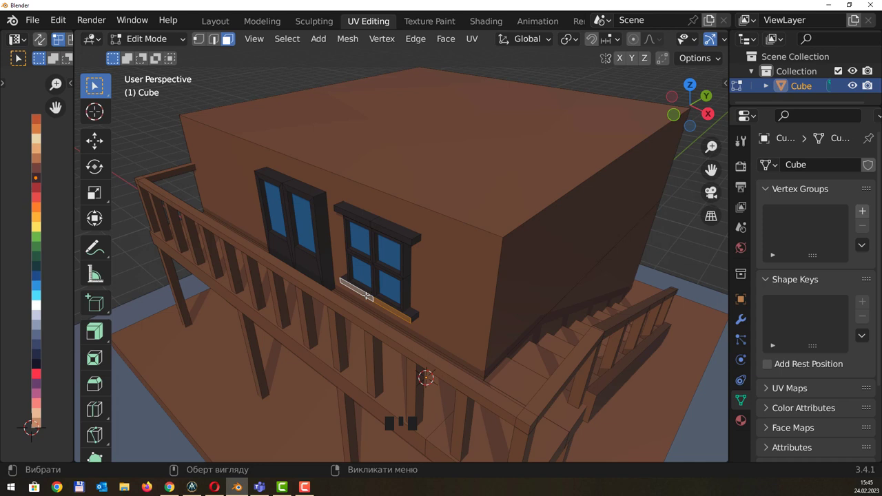
key(g)
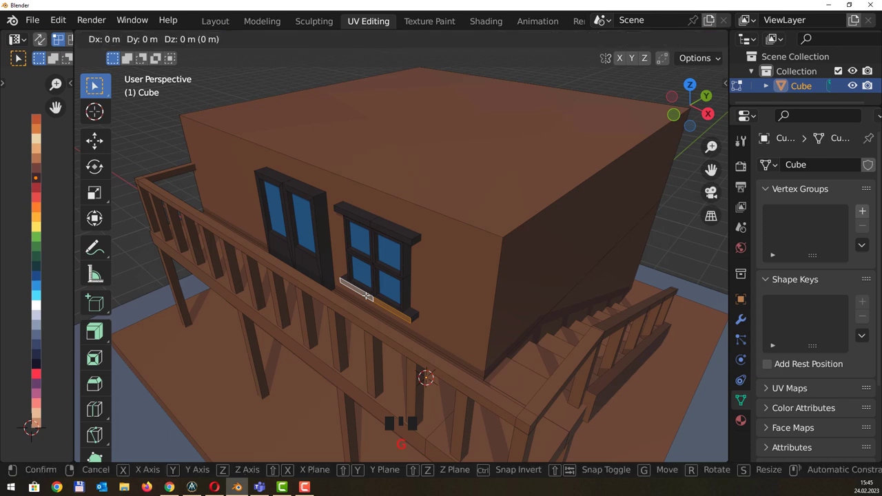
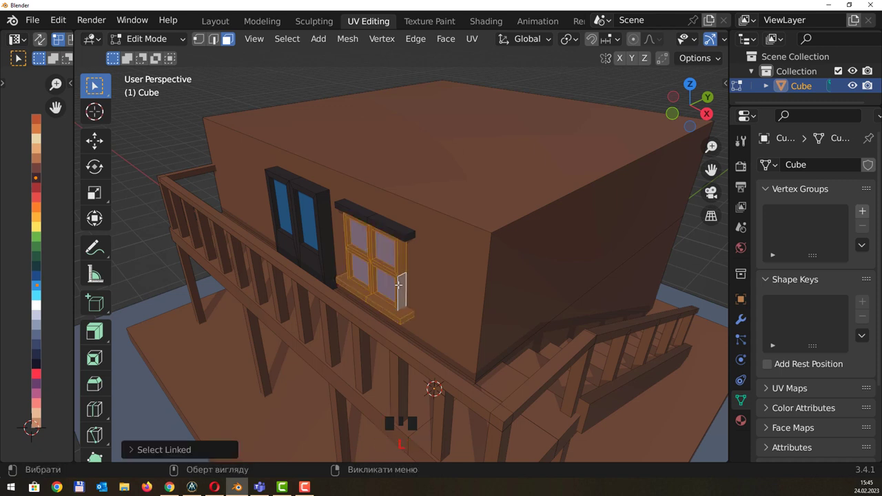
Select the whole window with its trim and ledge and narrow it along its width
click(407, 225)
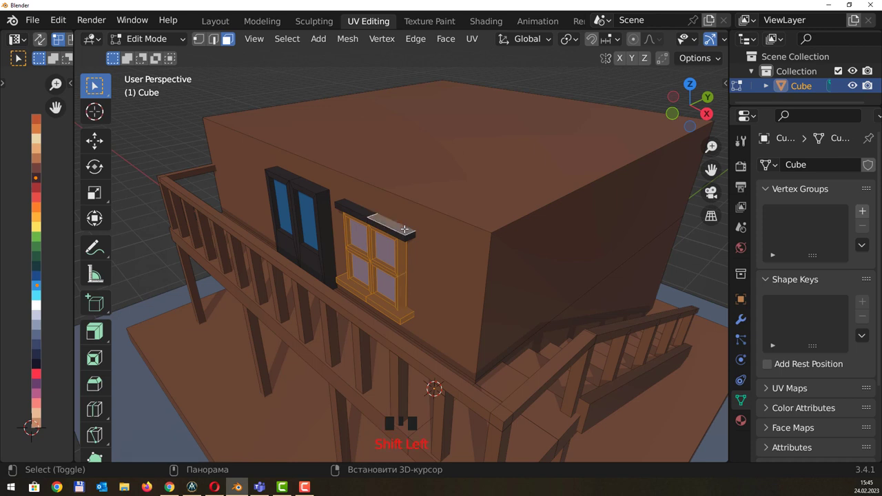
key(shift+l)
key(shift+l)
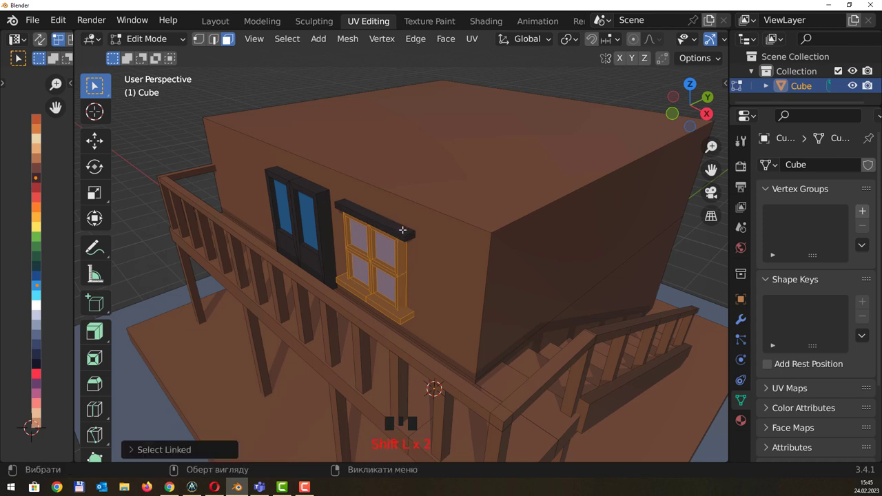
click(397, 230)
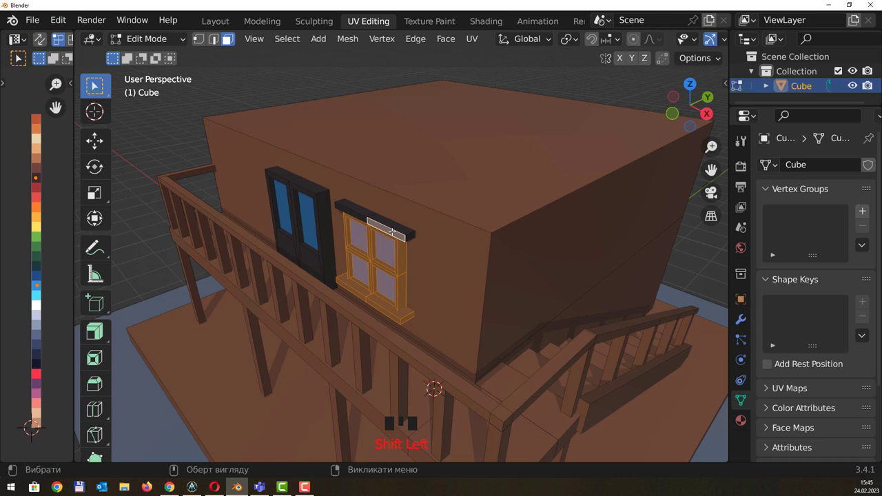
key(shift+l)
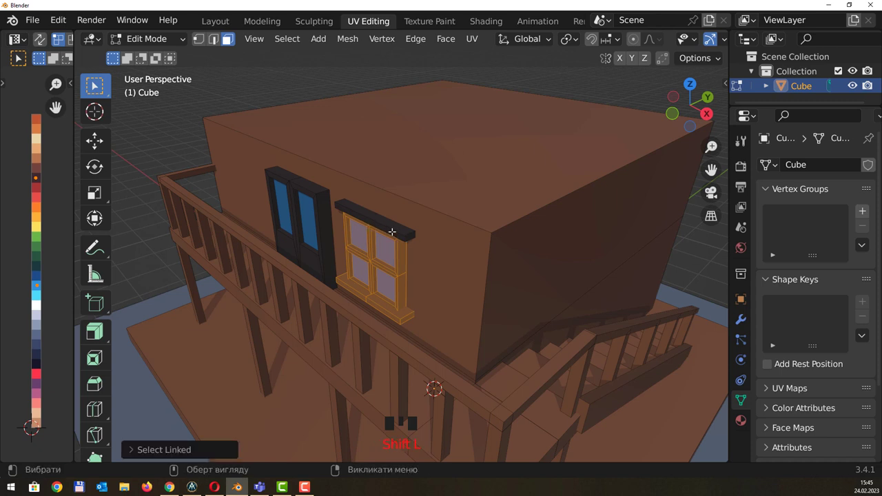
click(394, 227)
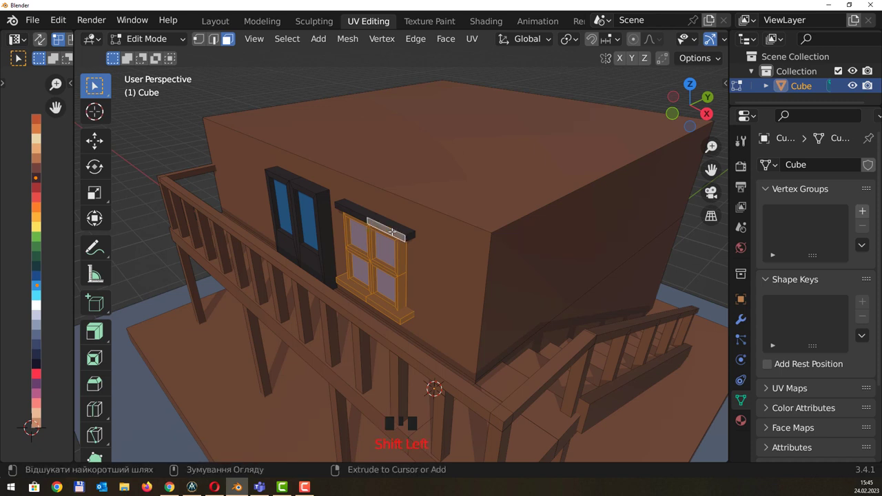
key(ctrl+l)
drag(444, 221, 454, 253)
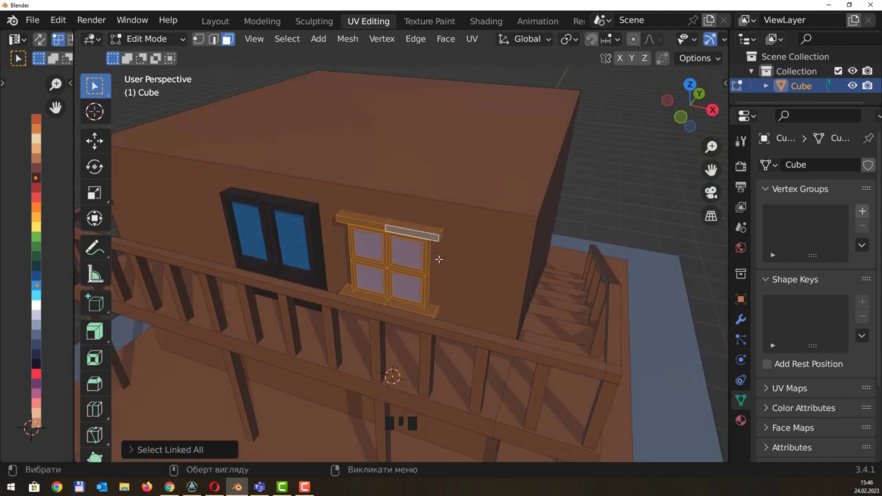
key(s)
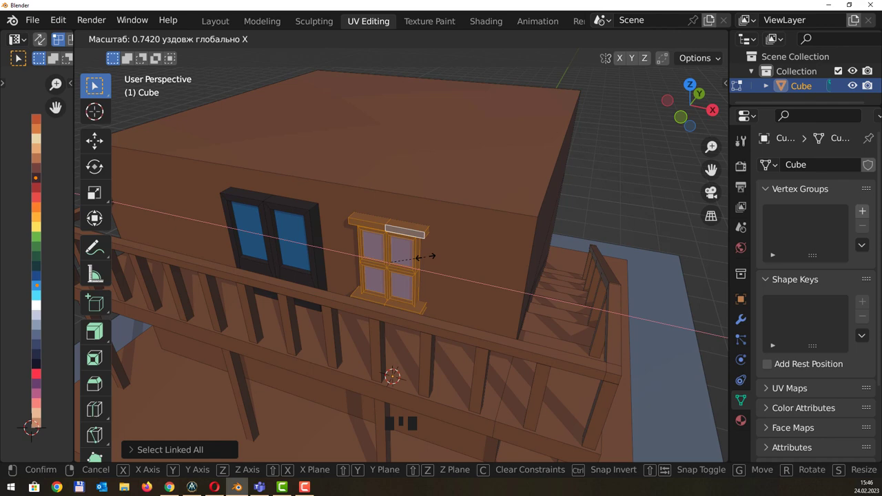
drag(455, 242, 467, 244)
Shift the window sideways and place a duplicate of it farther right on the balcony wall
key(g)
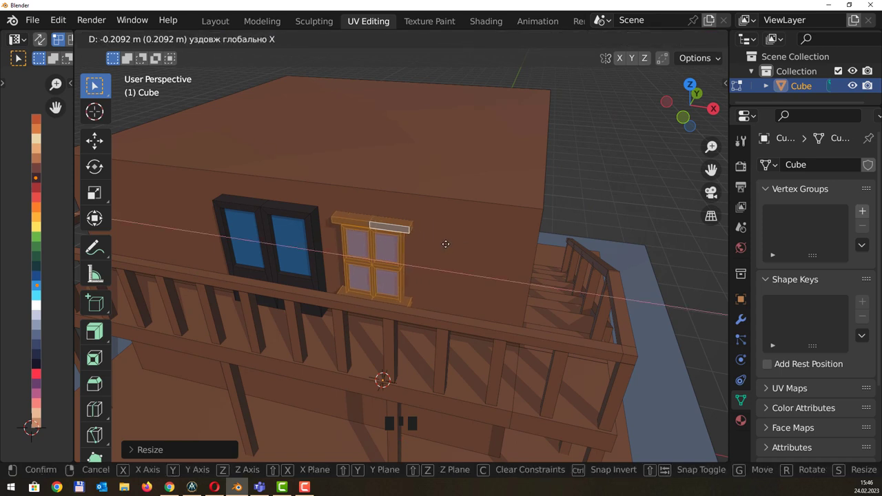
key(shift+d)
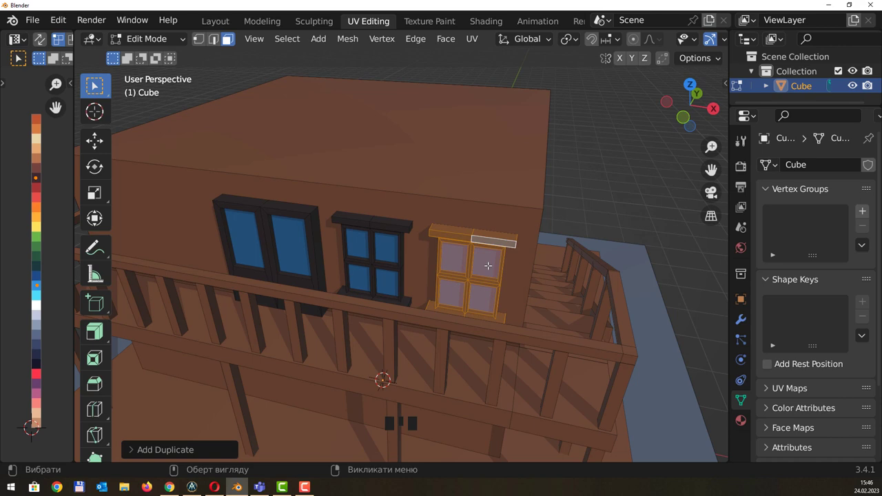
drag(485, 252, 434, 299)
click(433, 299)
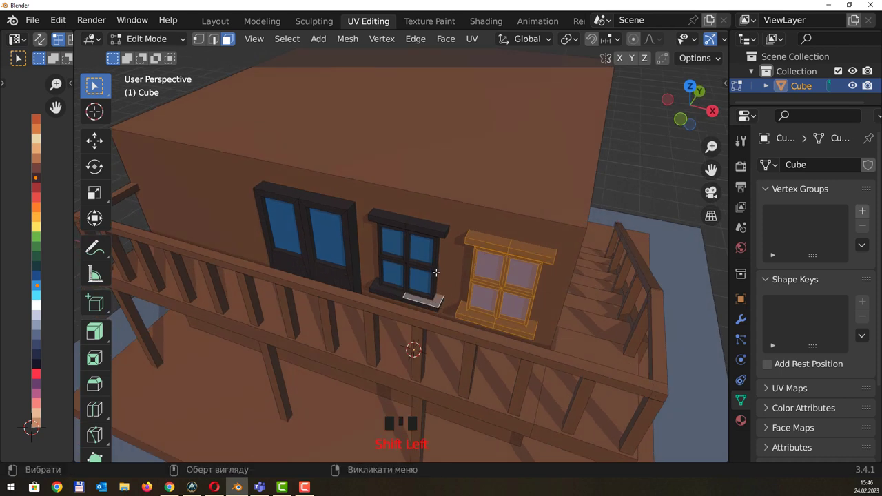
Select both windows with all parts and duplicate them about 3.3 m along X to the door's left
click(440, 251)
click(431, 223)
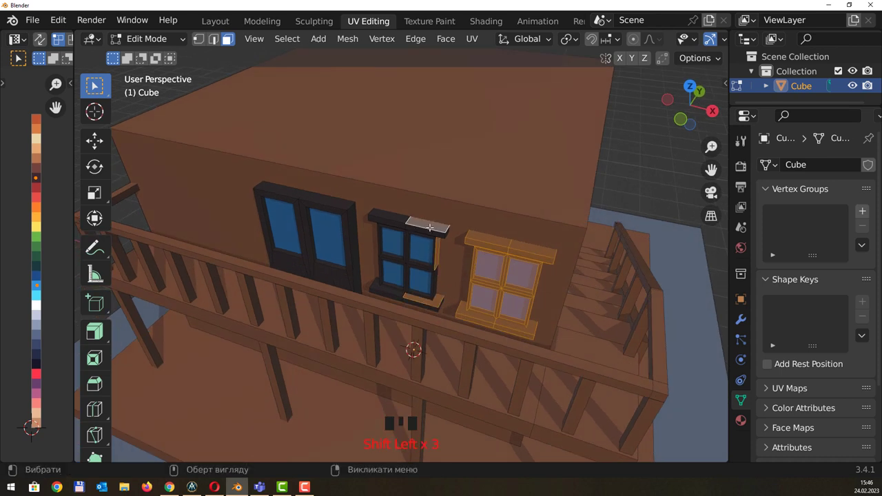
key(ctrl+l)
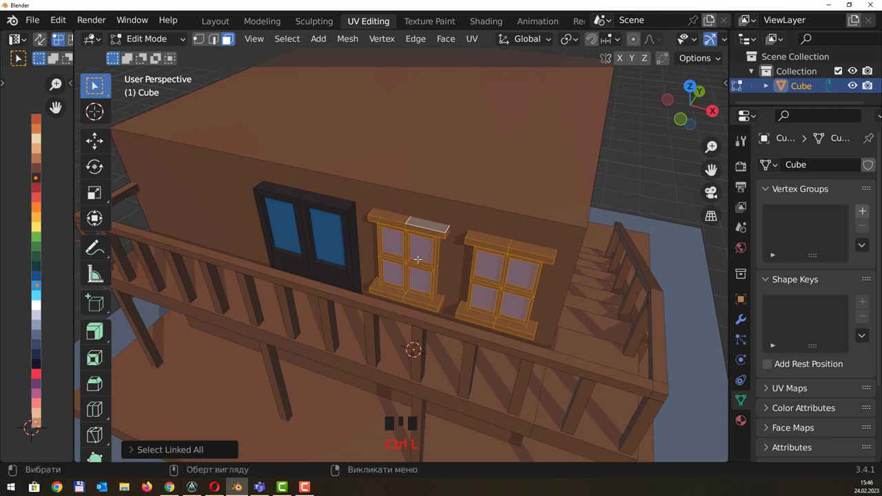
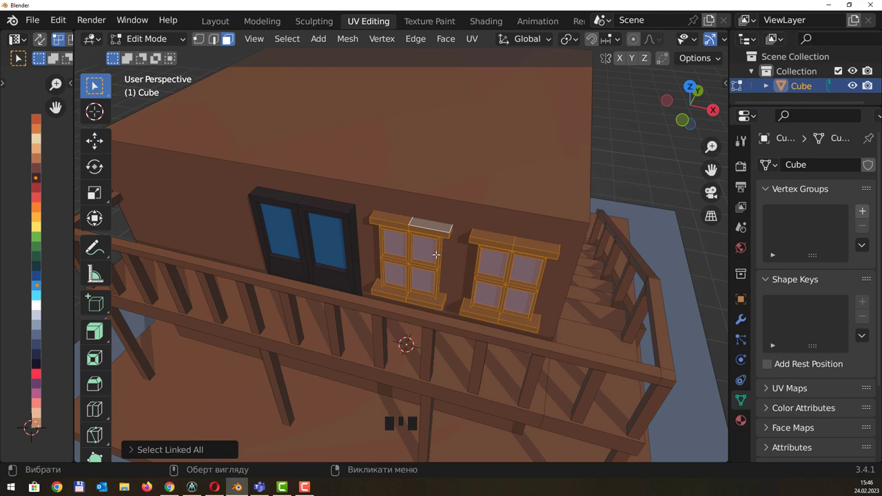
key(shift+d)
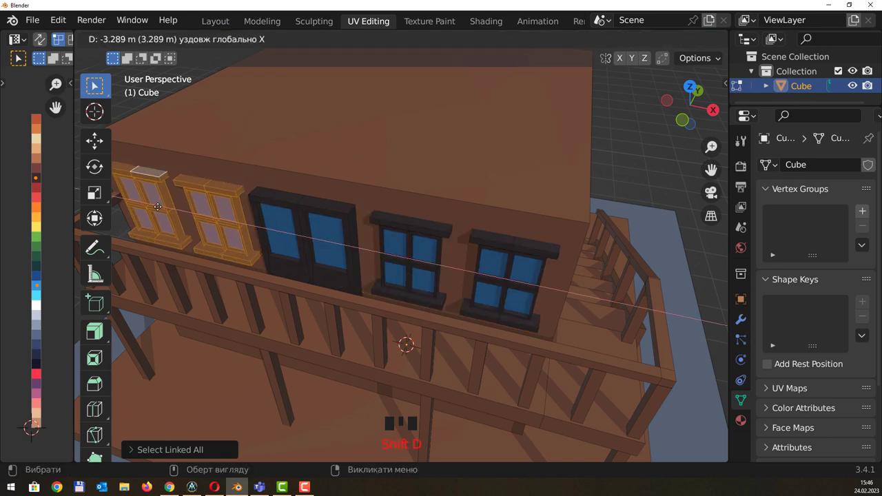
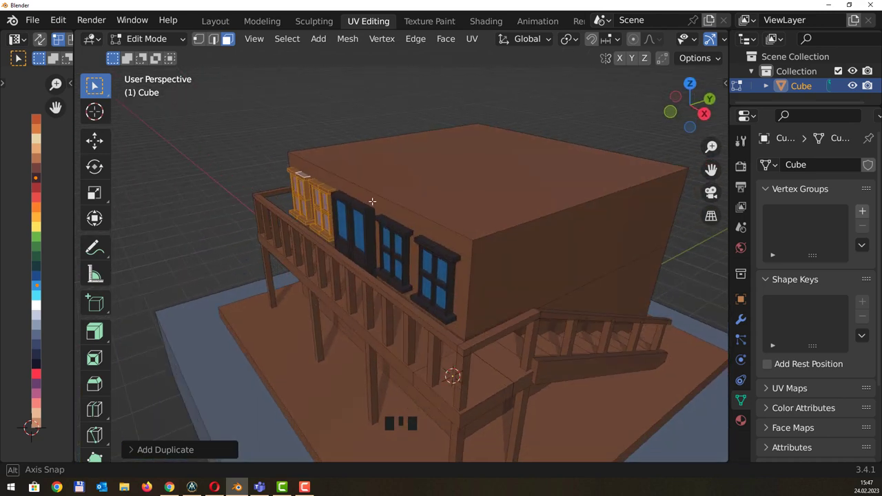
Duplicate both window pairs and lower the copies onto the ground-floor wall below the balcony
drag(312, 228, 311, 214)
key(shift+d)
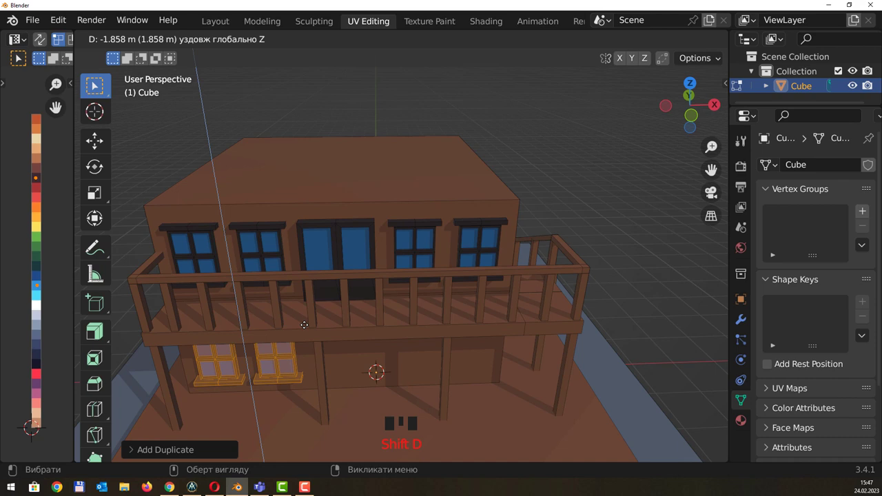
drag(340, 313, 231, 366)
key(g)
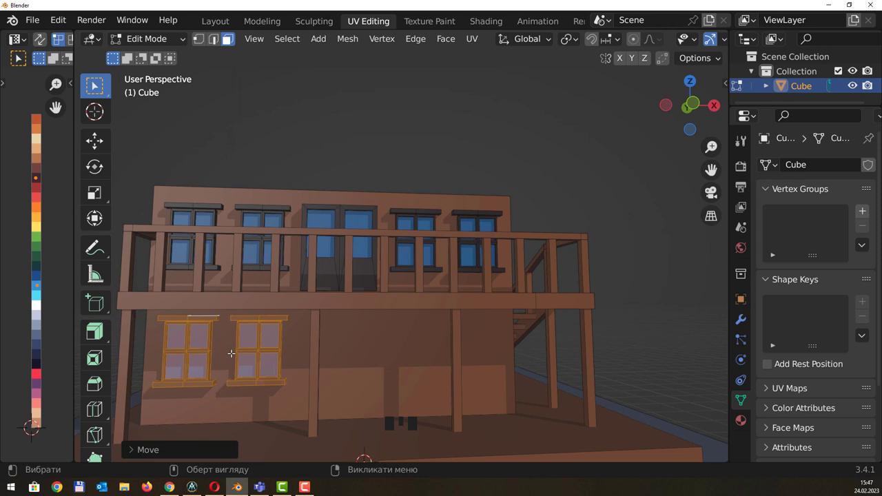
key(shift+d)
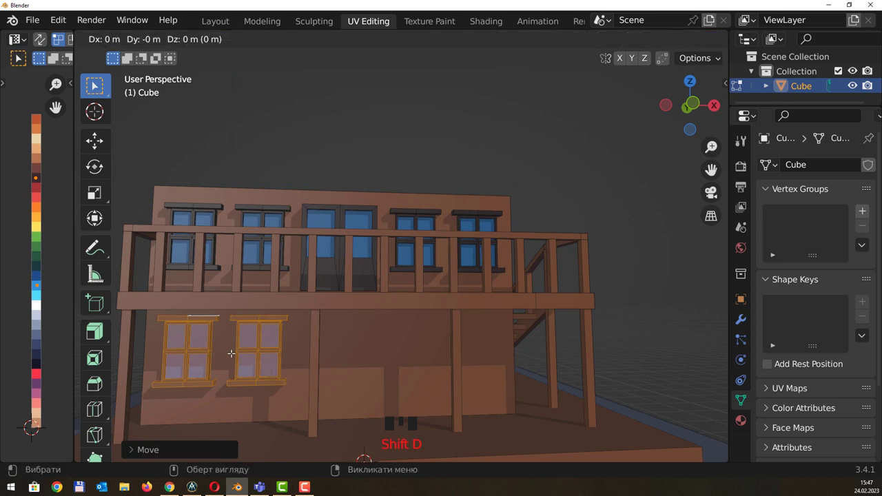
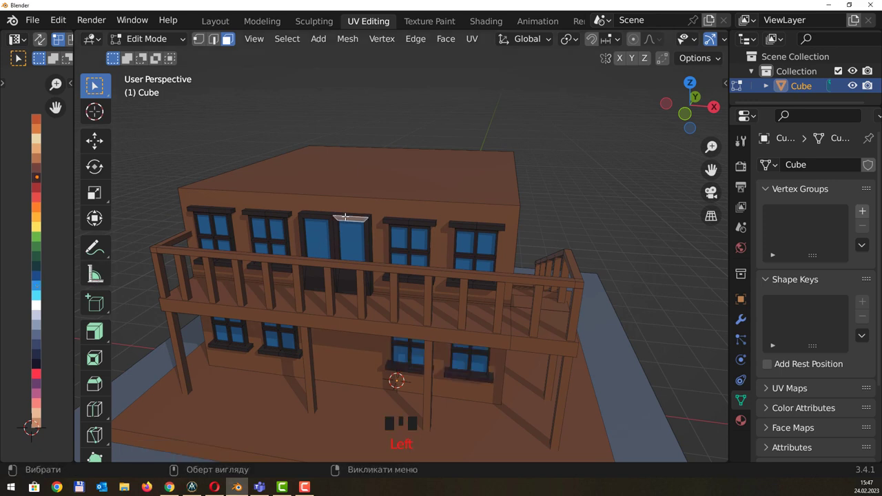
Duplicate the balcony double door and drop the copy on Z to ground level between the lower windows
key(l)
key(shift+d)
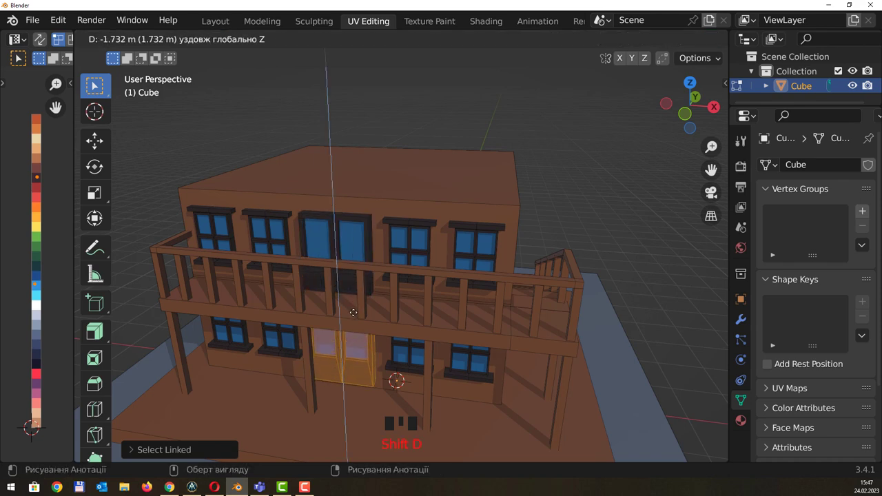
drag(416, 247, 419, 134)
click(419, 134)
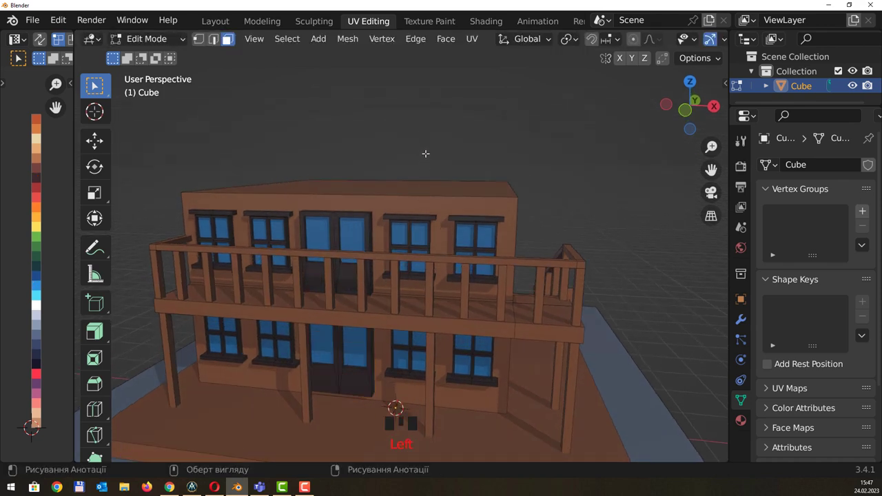
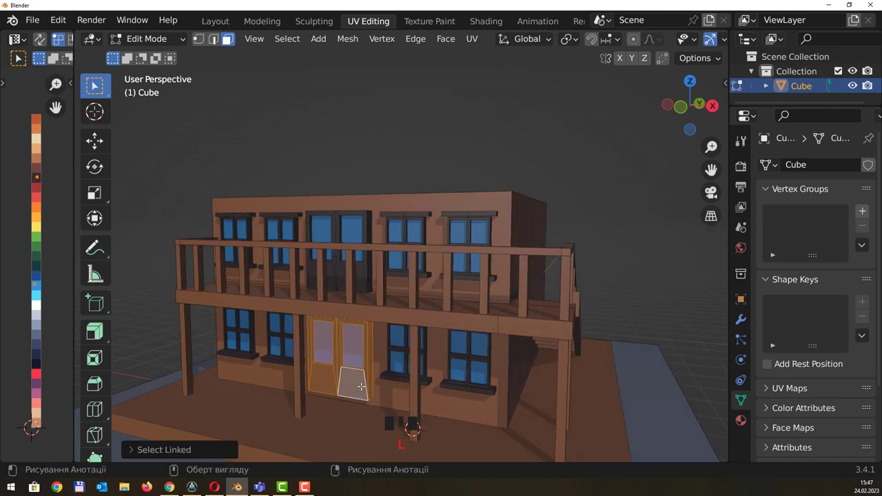
key(z)
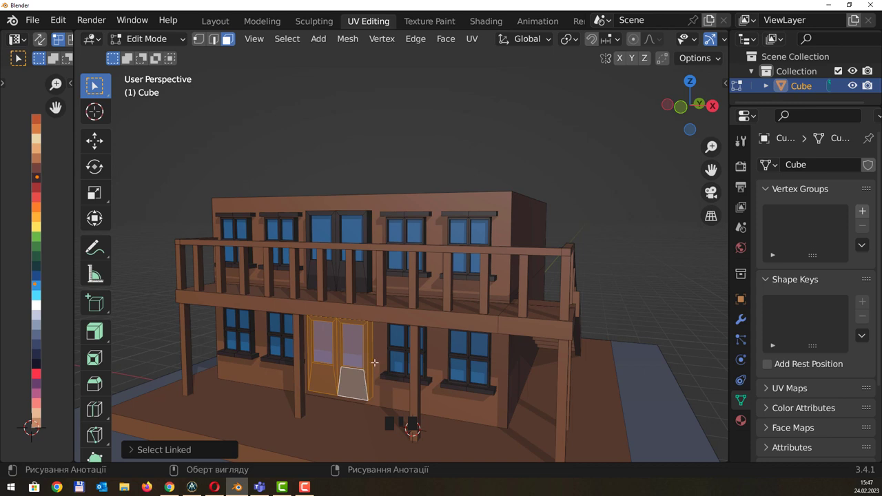
key(g)
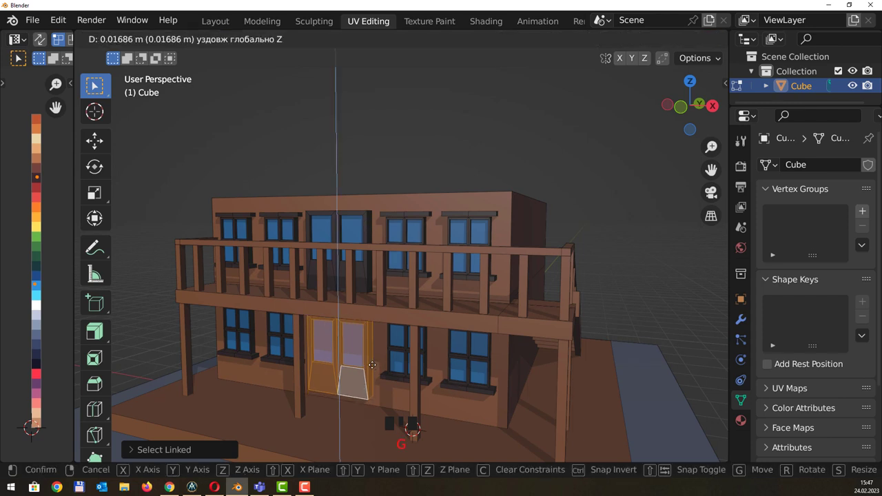
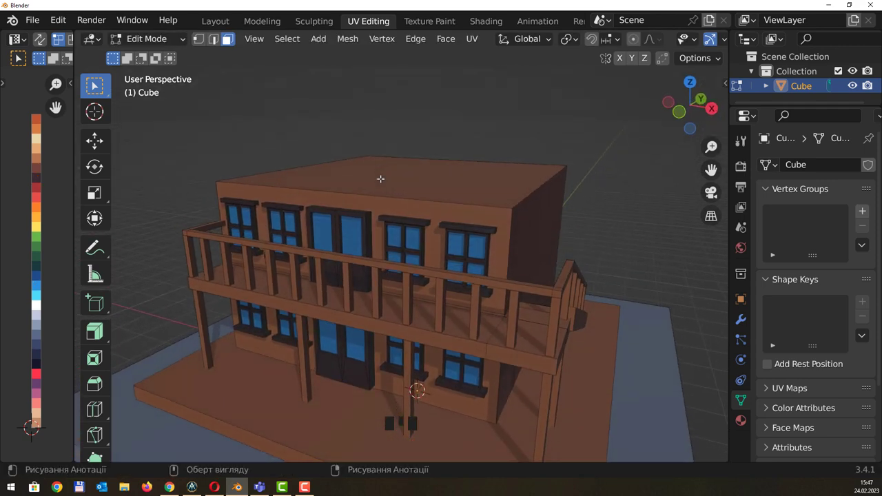
Orbit around the building to bring the upper block's top face into view
drag(392, 155, 461, 150)
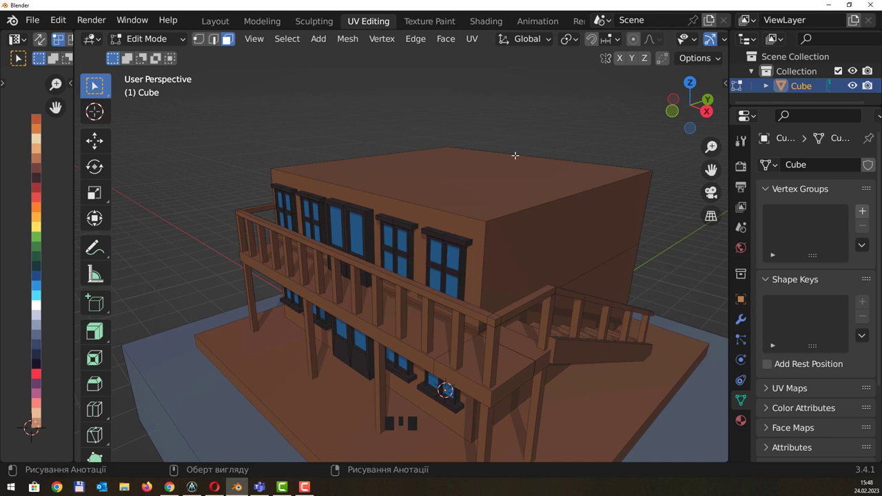
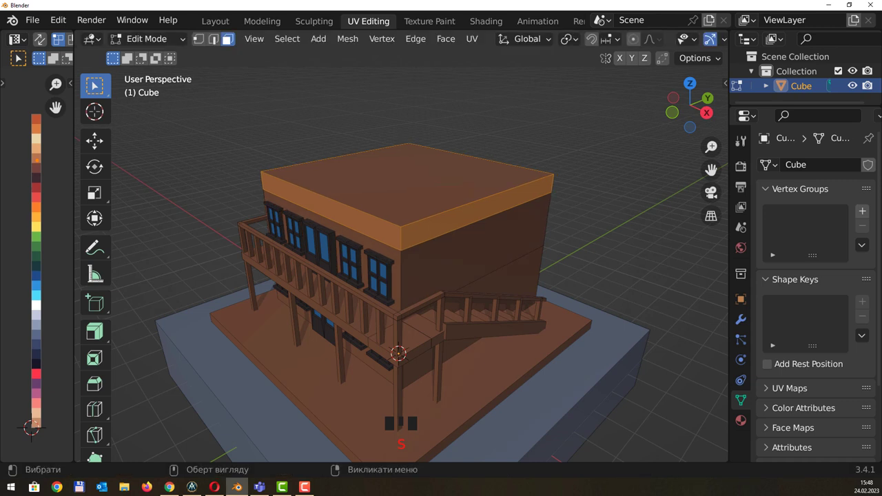
Extrude the building's top face and scale it outward about 1.13 times into an overhanging roof rim
key(e)
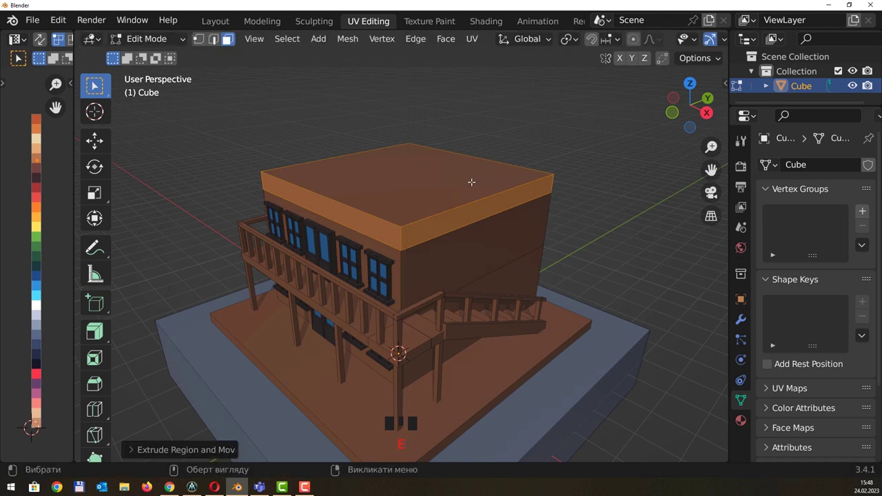
key(s)
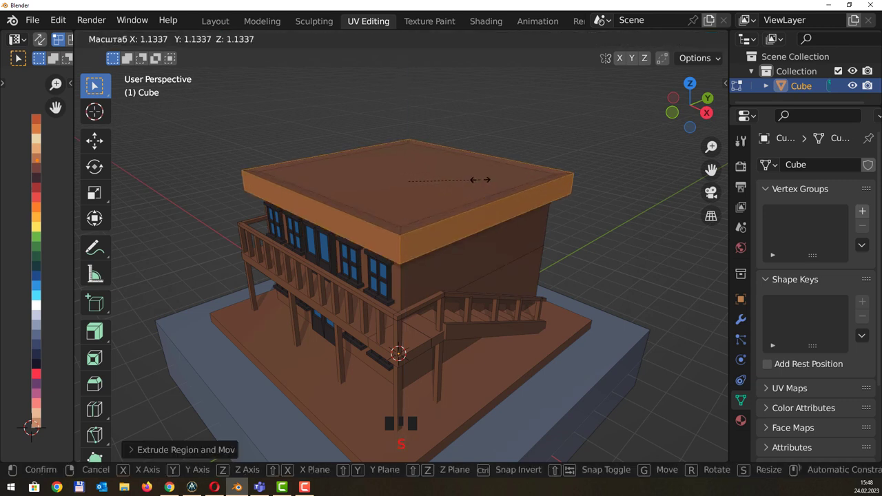
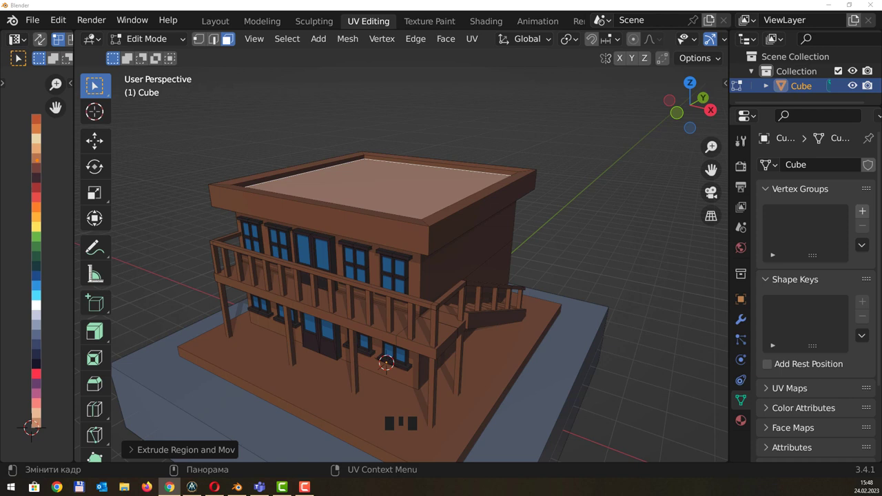
Duplicate the roof's front rim face into a tall false-front panel and add five vertical loop cuts across it
click(340, 216)
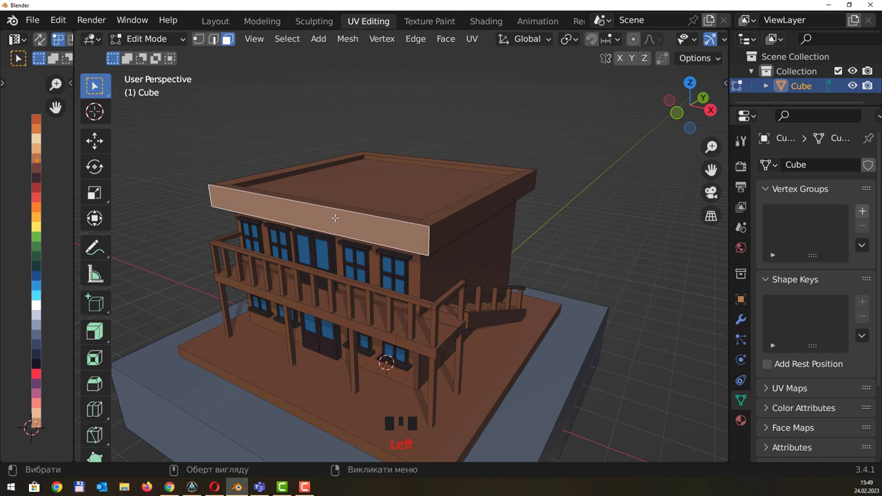
key(shift+d)
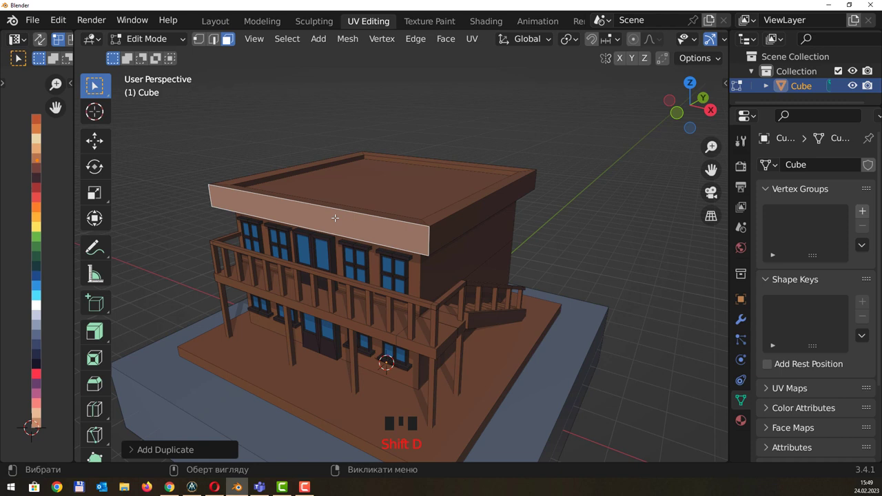
key(s)
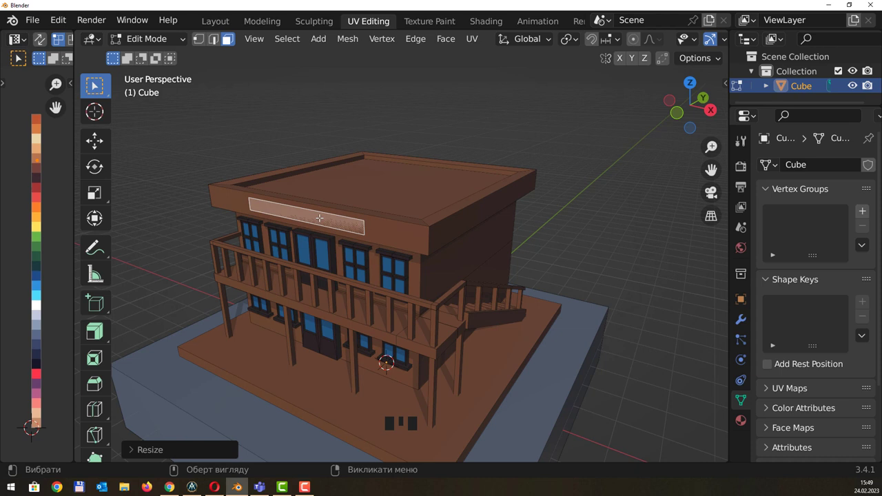
key(s)
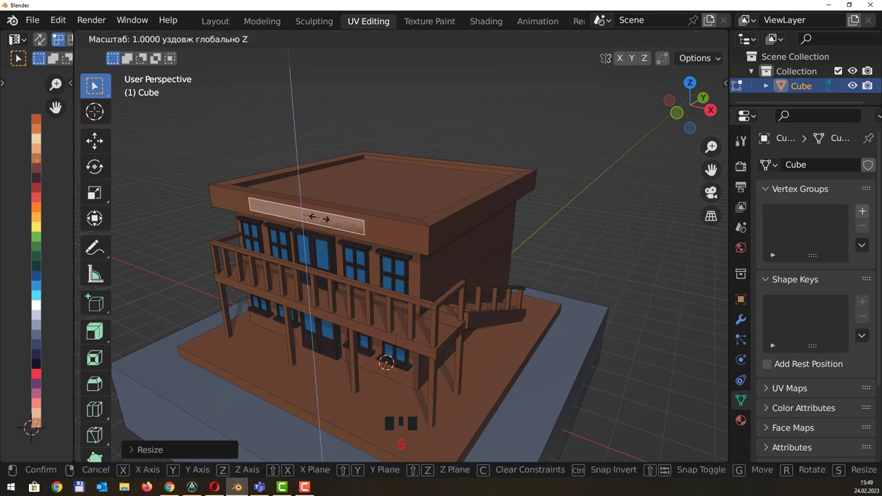
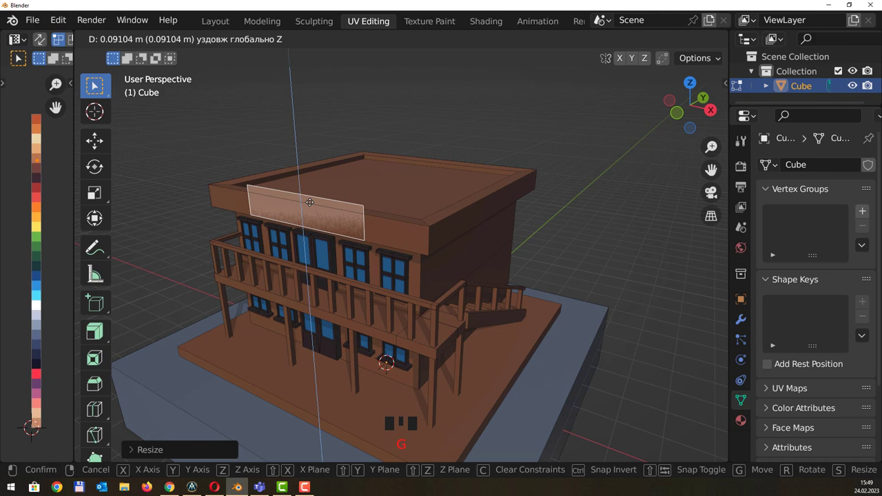
drag(421, 177, 486, 176)
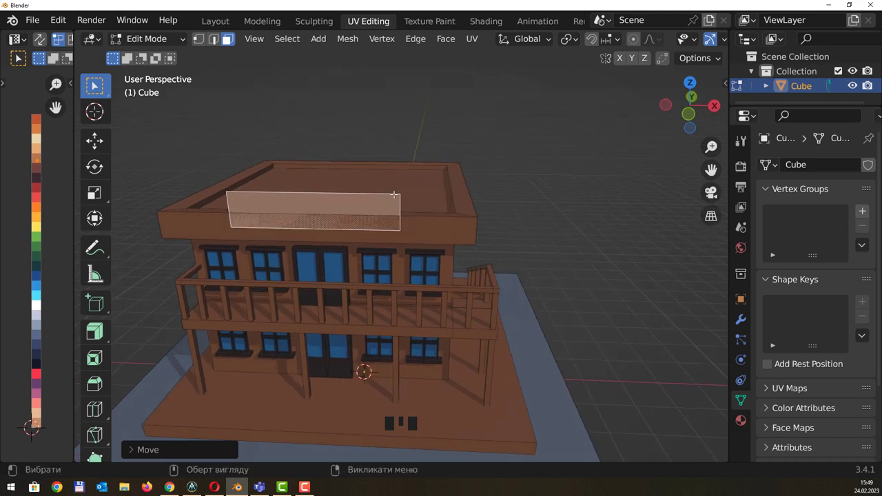
key(s)
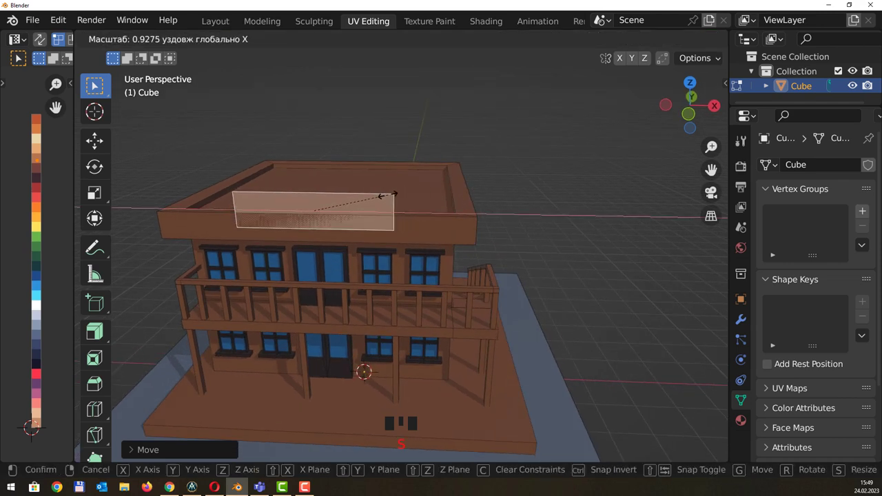
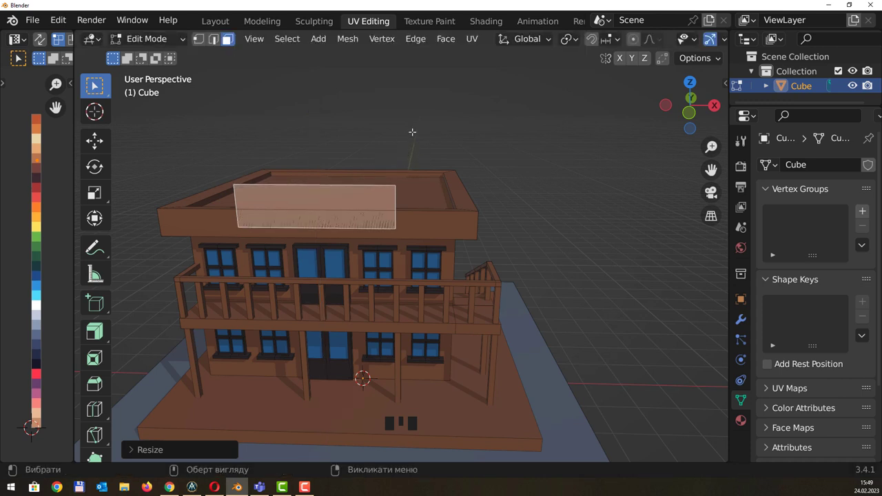
key(ctrl+r)
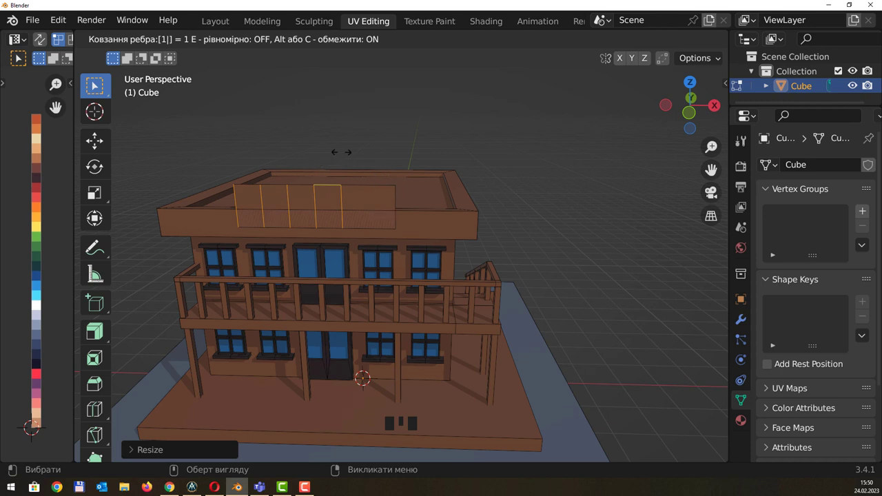
Raise the panel's middle top vertices into a pointed peak and rescale the peak's width on X
click(362, 130)
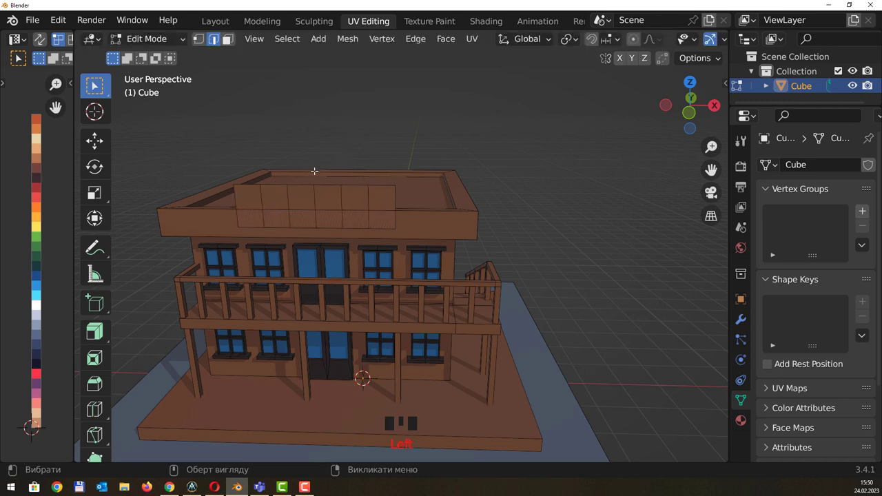
click(310, 191)
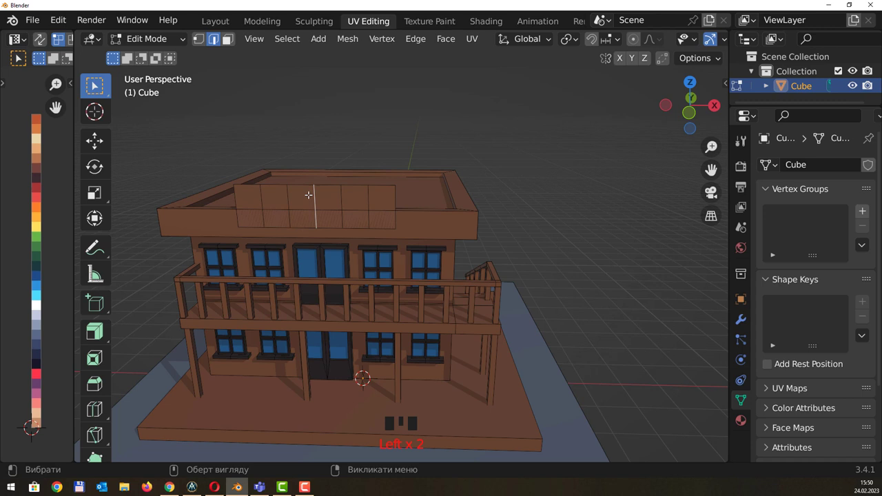
key(1)
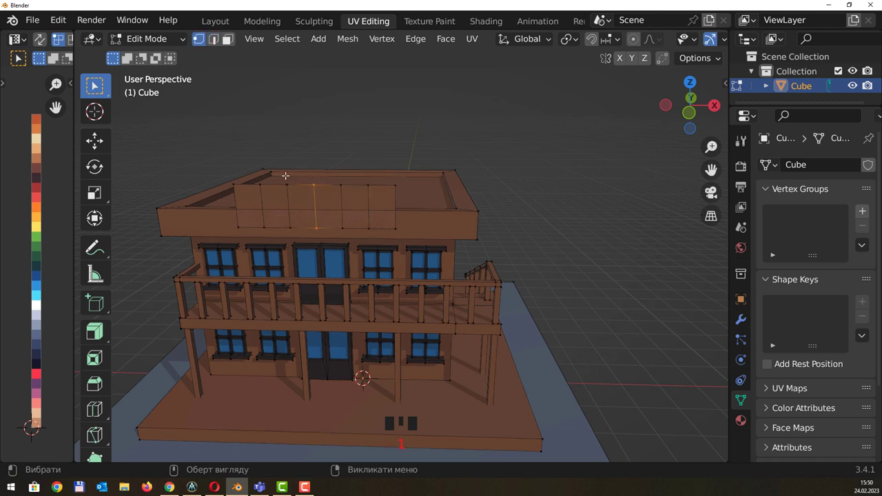
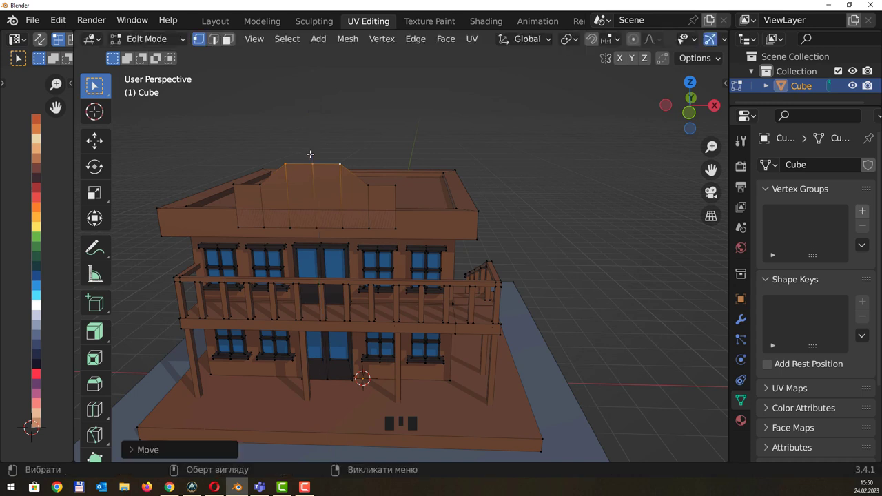
key(s)
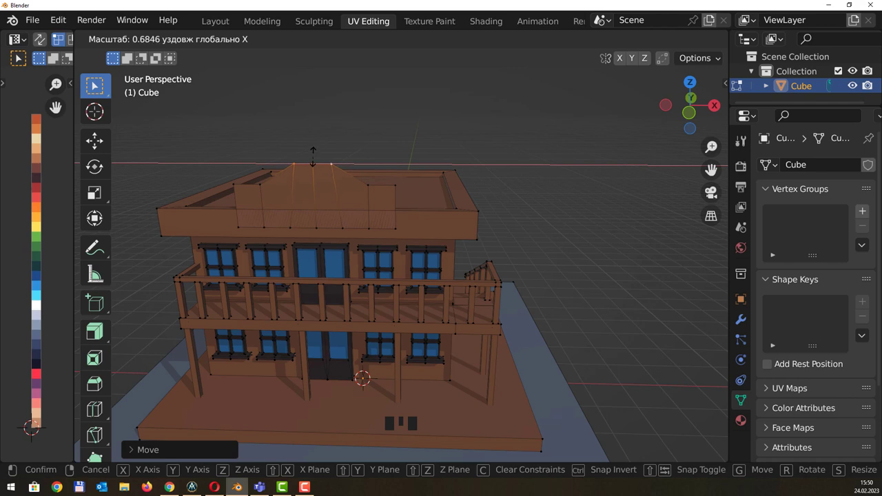
Select all six faces of the false-front panel and extrude them outward for thickness
drag(376, 148, 358, 159)
key(3)
click(366, 206)
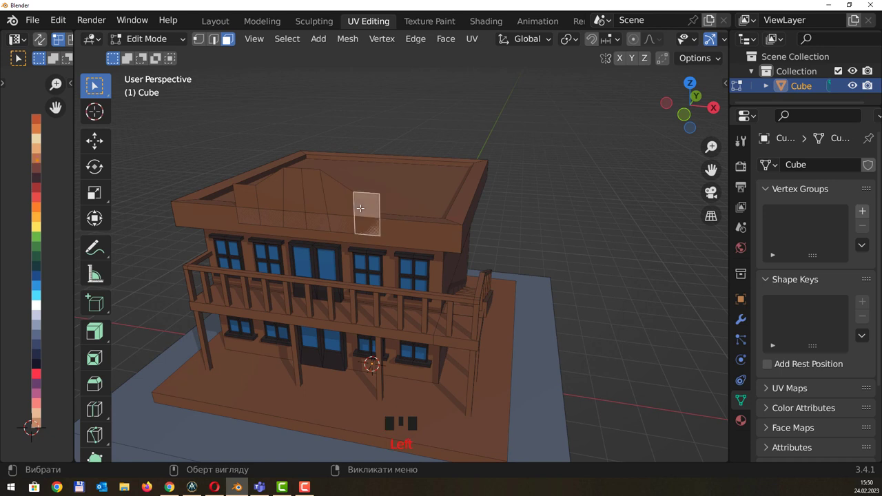
click(345, 199)
click(322, 193)
click(301, 189)
click(274, 189)
click(250, 194)
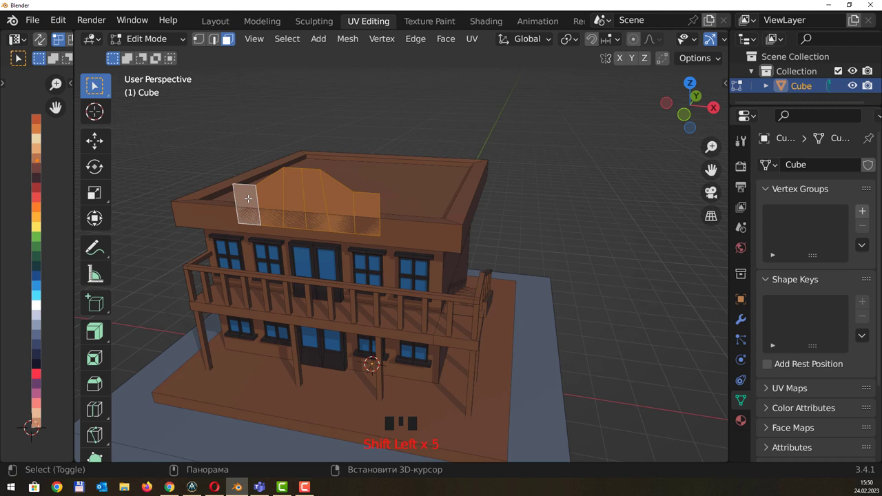
key(e)
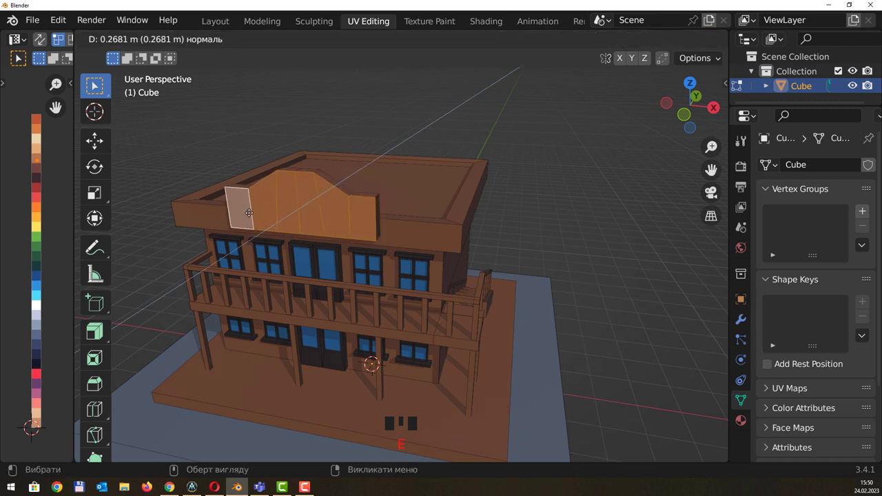
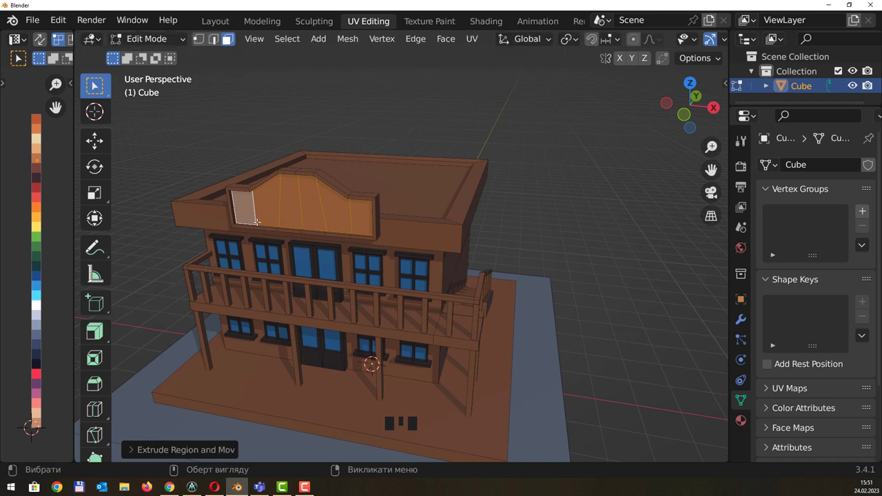
Shift the thickened panel into place and view the building's front straight-on with X-ray see-through
drag(49, 220, 42, 162)
key(g)
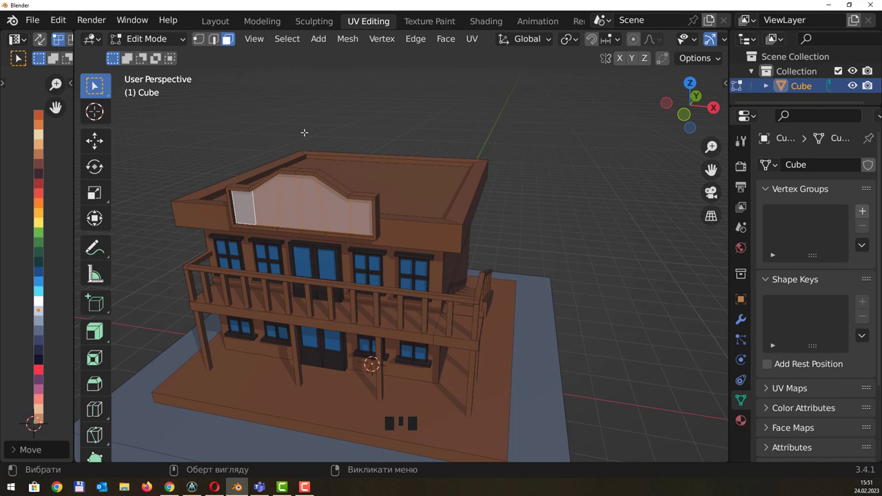
key(1)
drag(320, 147, 360, 125)
key(alt+x)
key(alt+z)
Box-select the panel's top vertices and lower its peak about 0.16 m
click(257, 121)
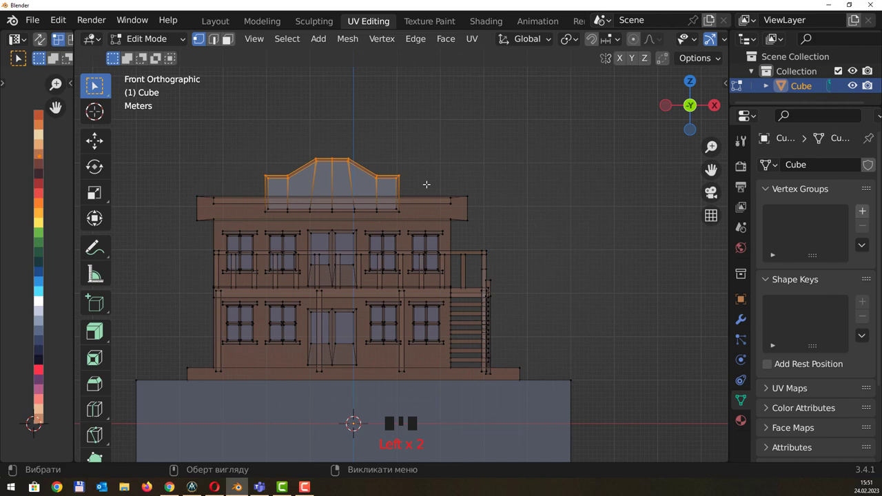
key(g)
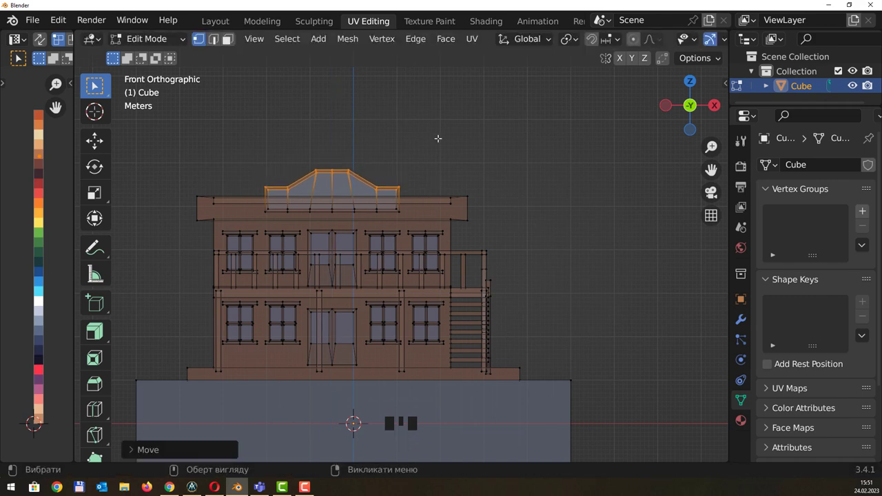
drag(445, 133, 398, 174)
key(alt+z)
Assign a pale grey palette colour to the panel face and return to an angled perspective view
click(400, 95)
drag(411, 127, 426, 119)
scroll(down, 3)
scroll(down, 3)
drag(448, 117, 432, 122)
key(4)
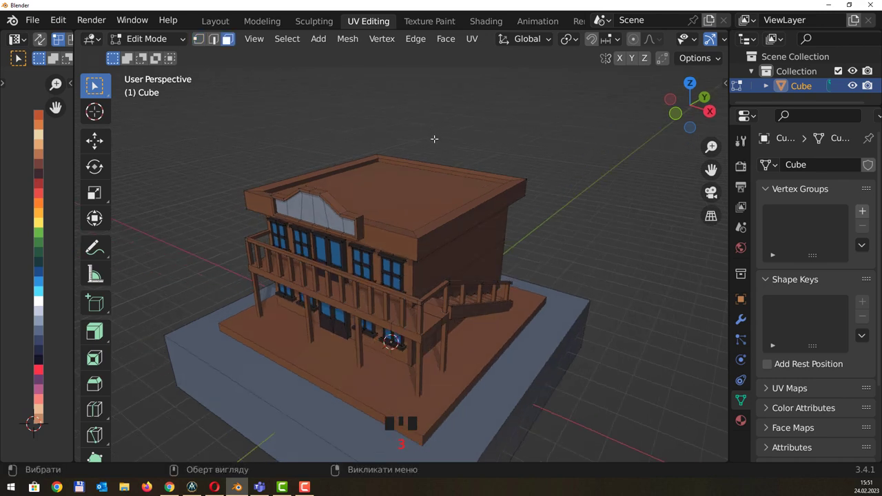
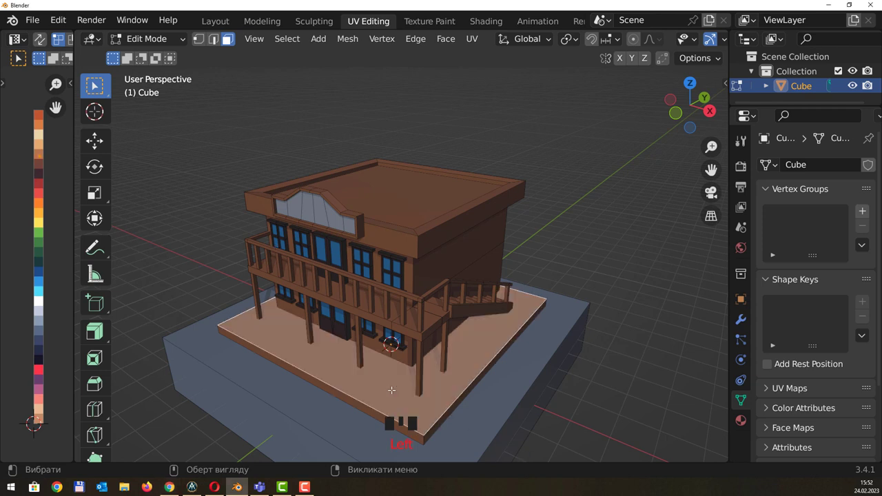
Duplicate the platform's top face, shrink it to about a third, and slide it along X then 3.2 m on Y onto the porch floor
key(shift+d)
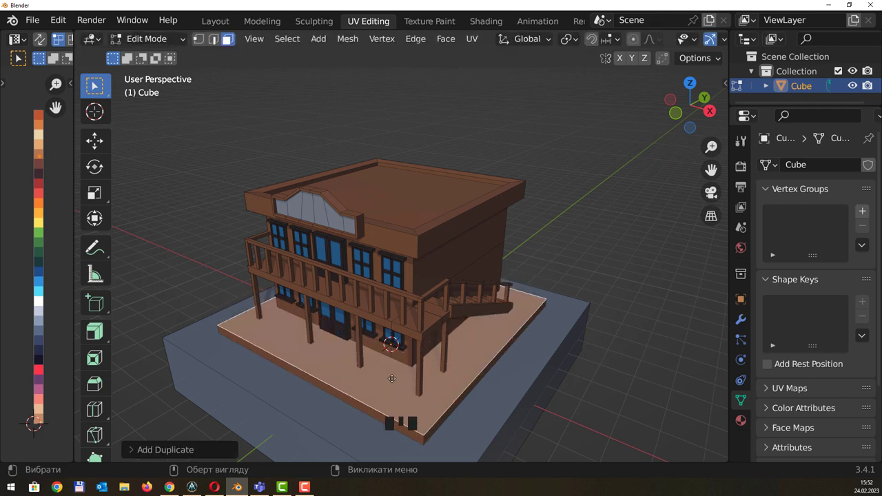
key(s)
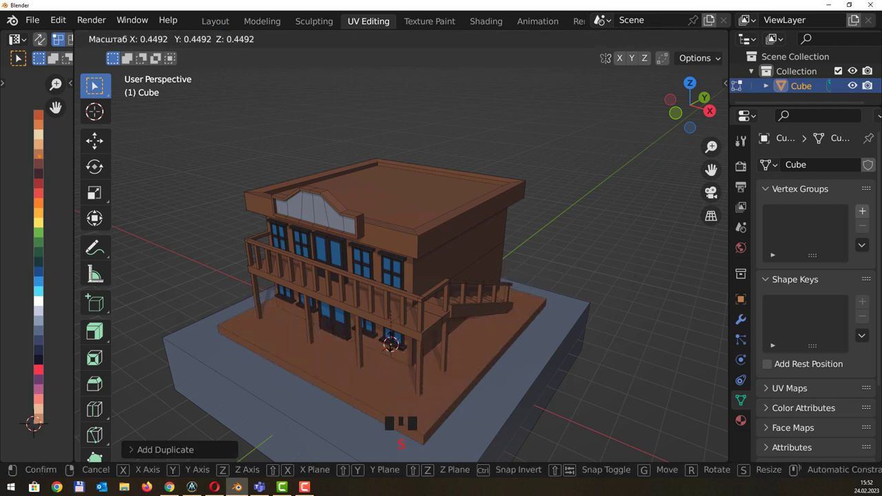
key(g)
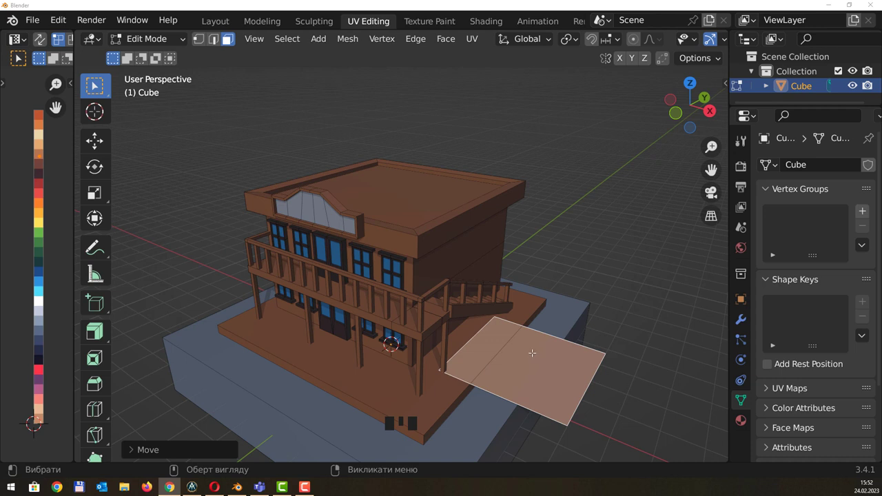
middle_click(559, 368)
key(s)
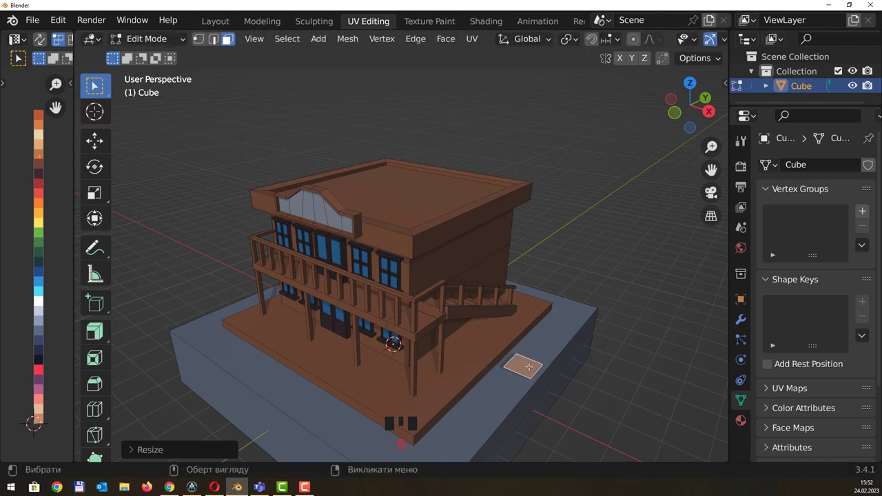
key(g)
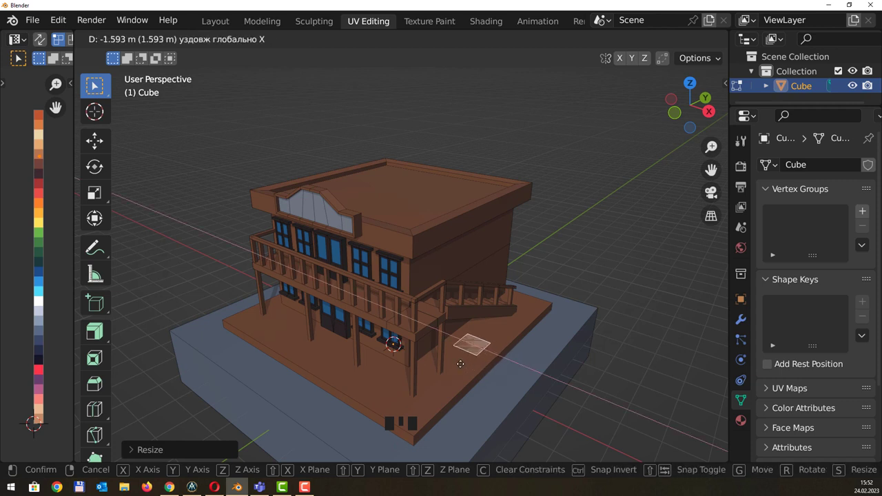
key(g)
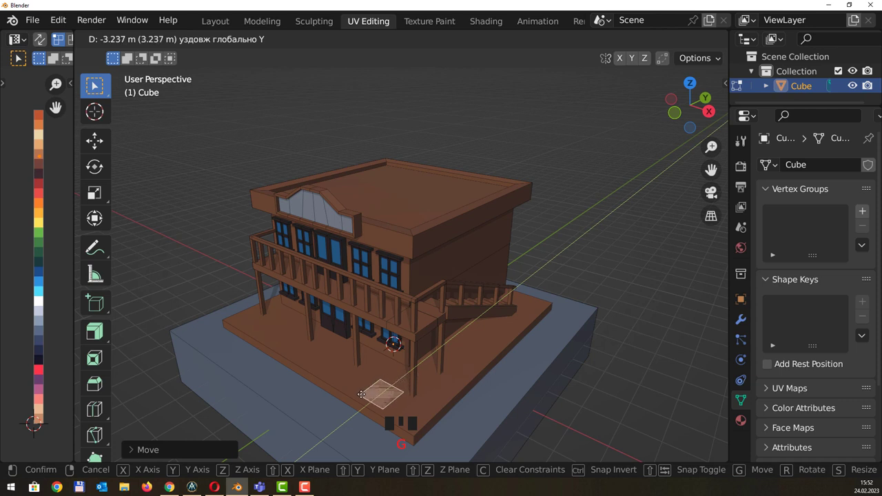
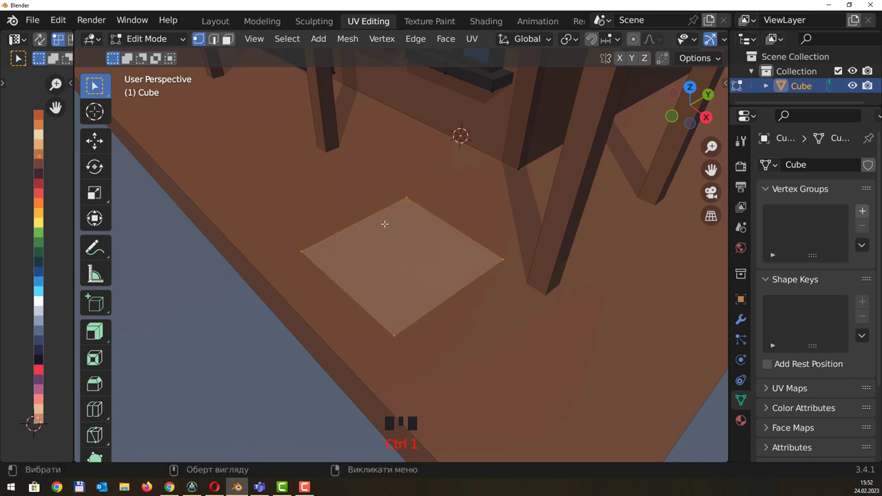
Cut the small porch square into four quarters with two crossing loop cuts and select the quarter faces
key(ctrl+r)
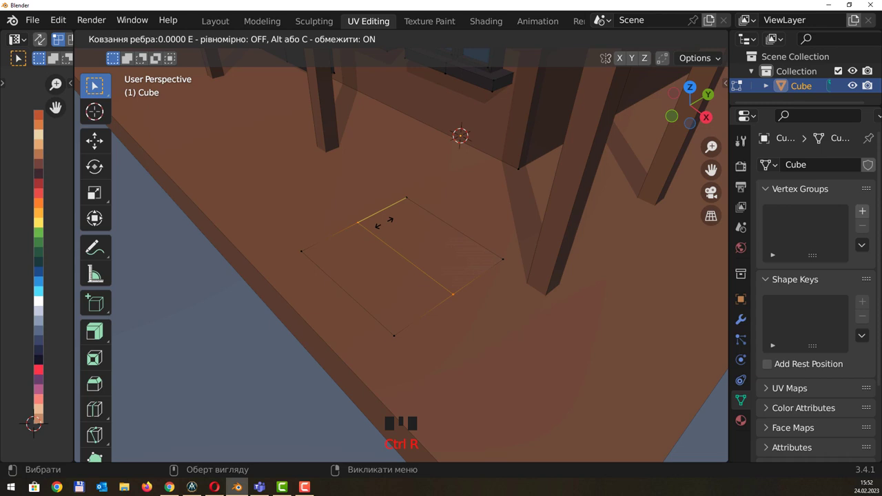
key(ctrl+r)
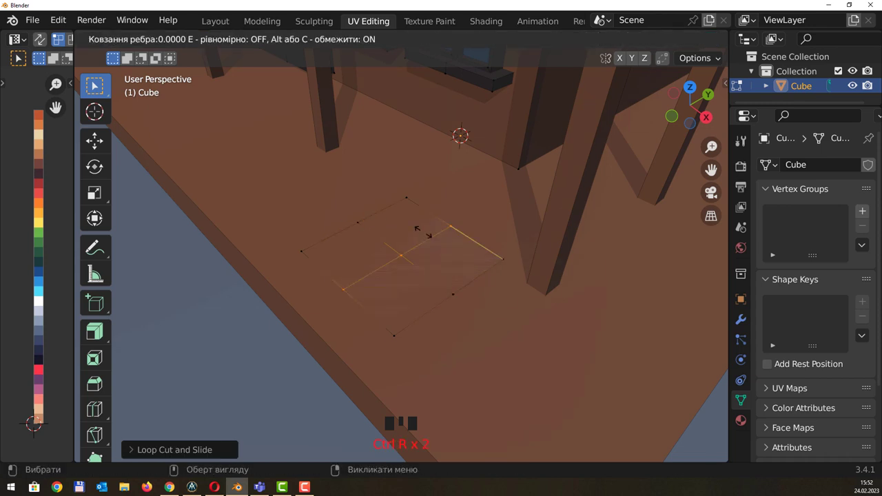
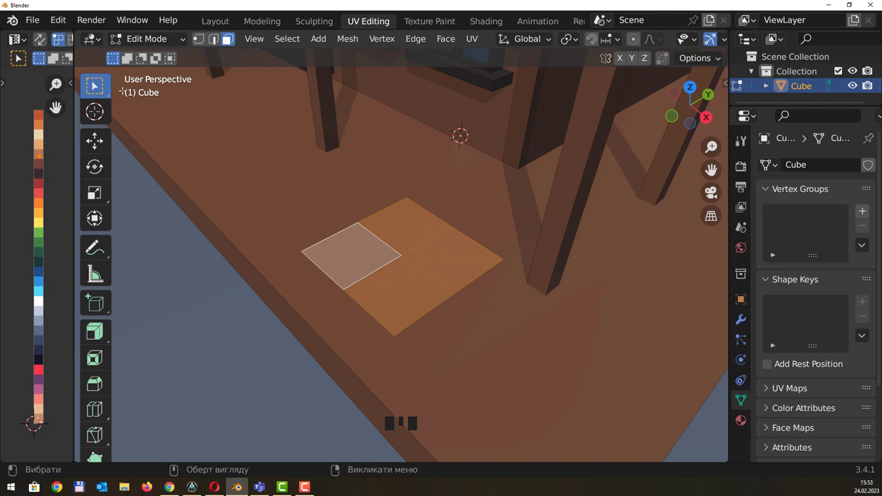
drag(59, 24, 73, 156)
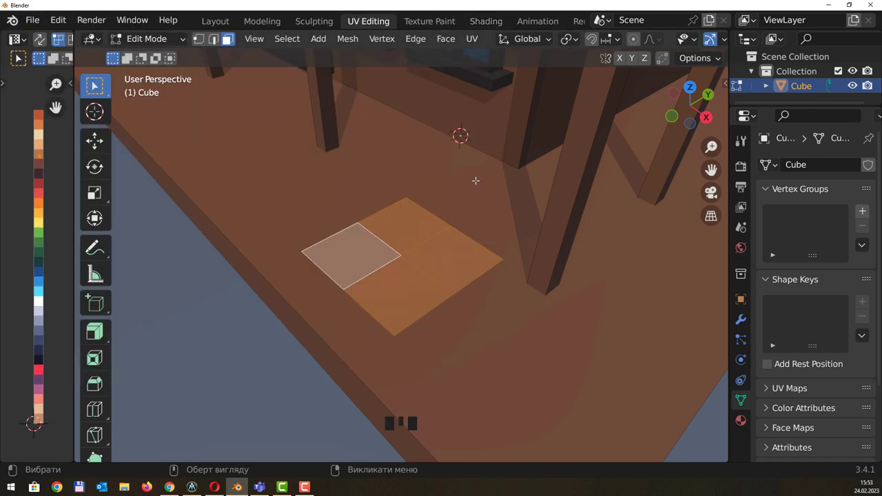
drag(550, 183, 539, 191)
Round the four-quarter square into a many-sided disc using LoopTools Circle from the sidebar Edit tab
key(n)
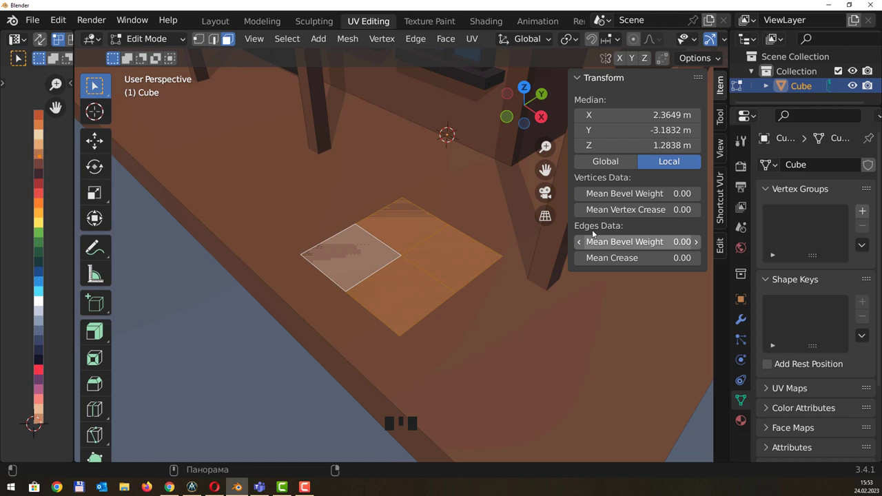
click(719, 248)
click(577, 138)
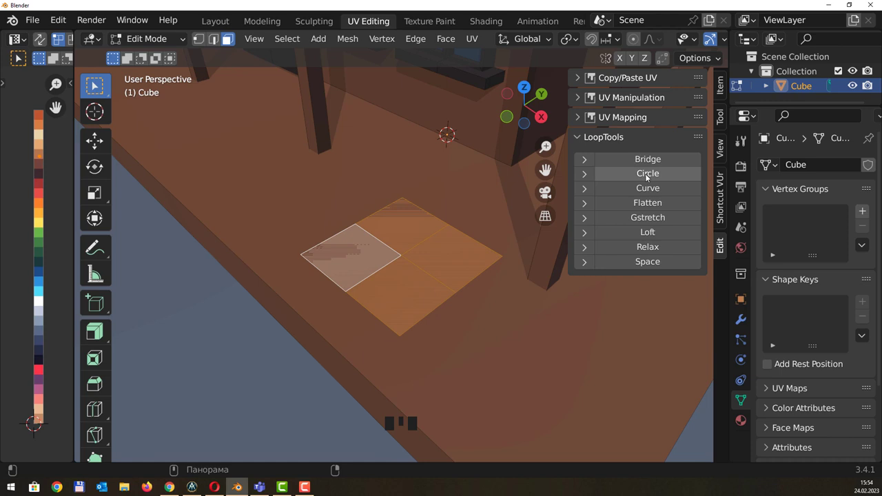
click(646, 178)
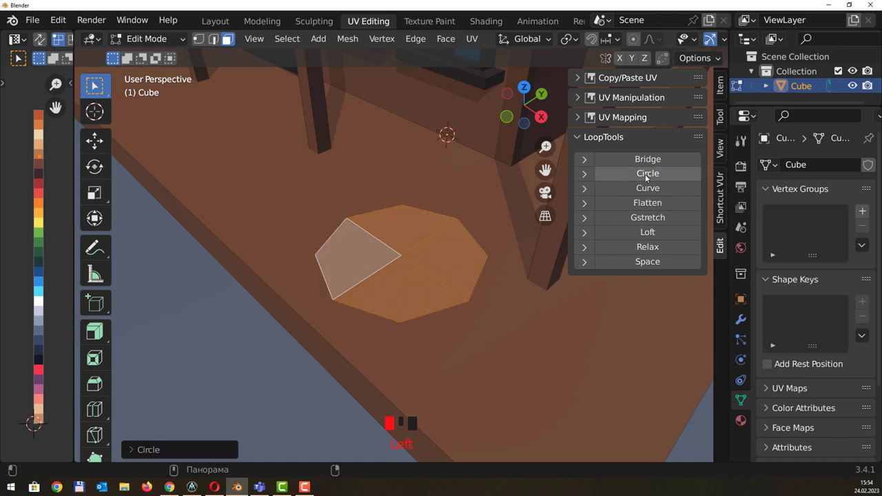
key(n)
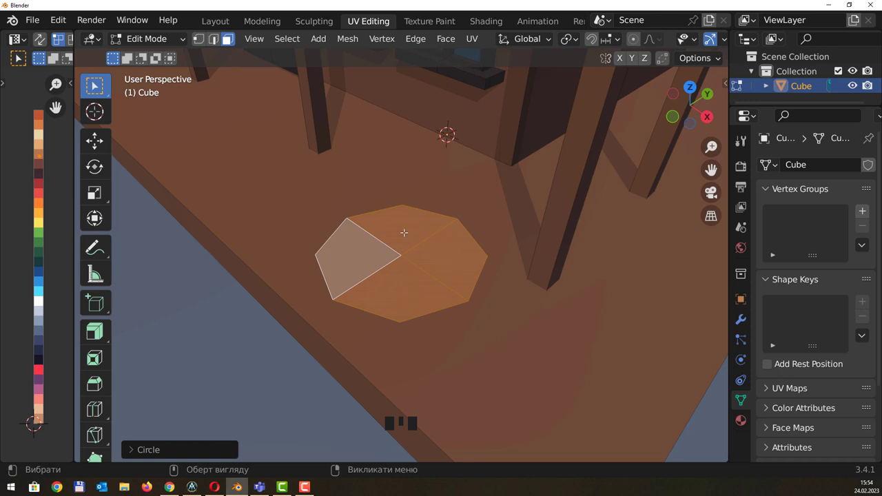
Extrude the disc into a rimmed, tall barrel body and taper its top face inward
key(s)
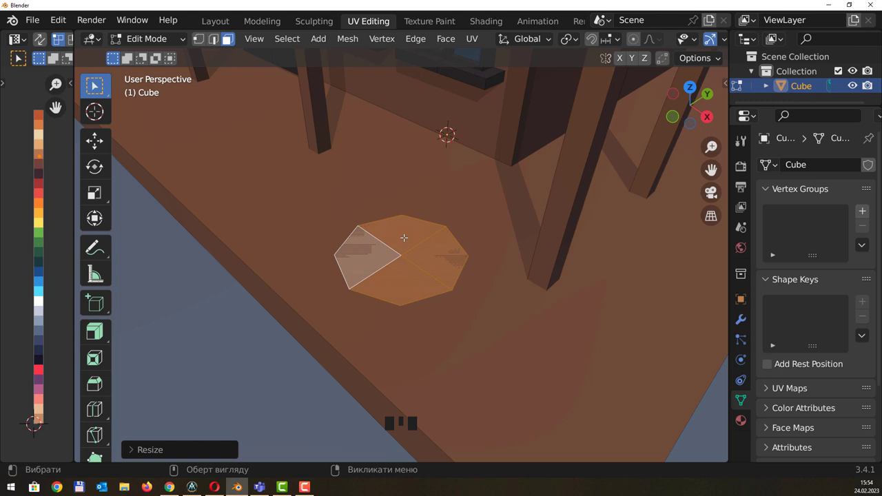
key(e)
key(s)
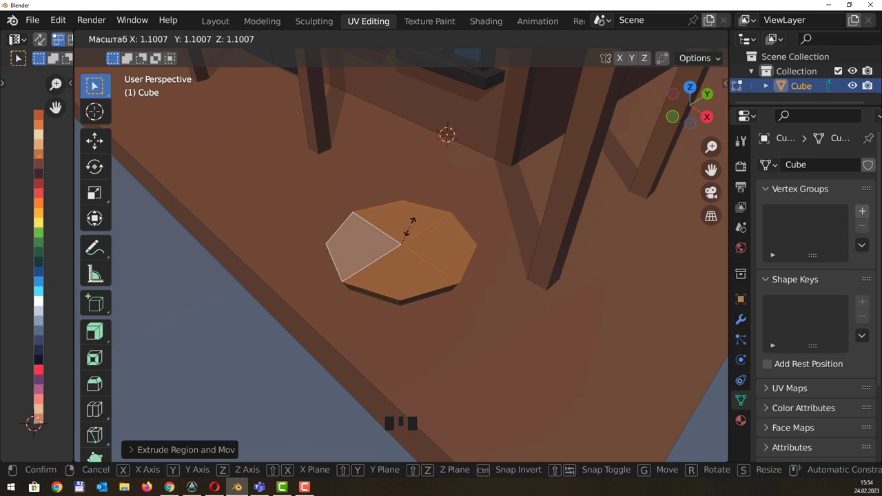
key(e)
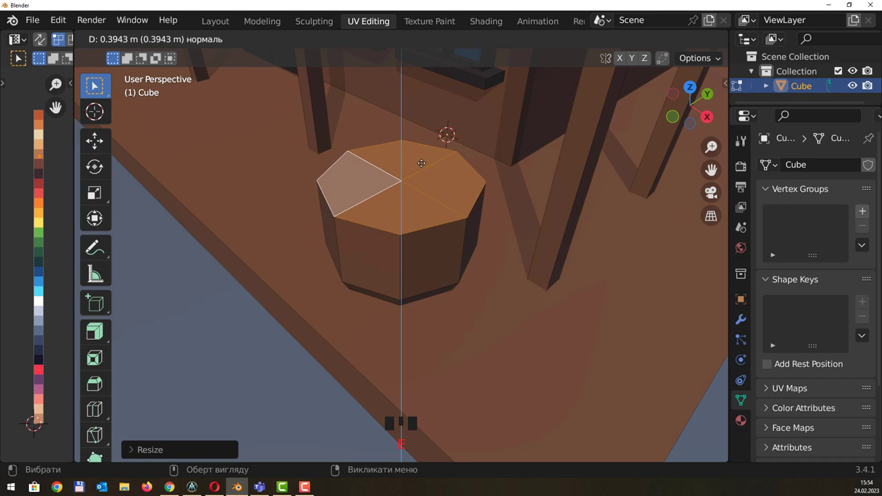
key(e)
key(s)
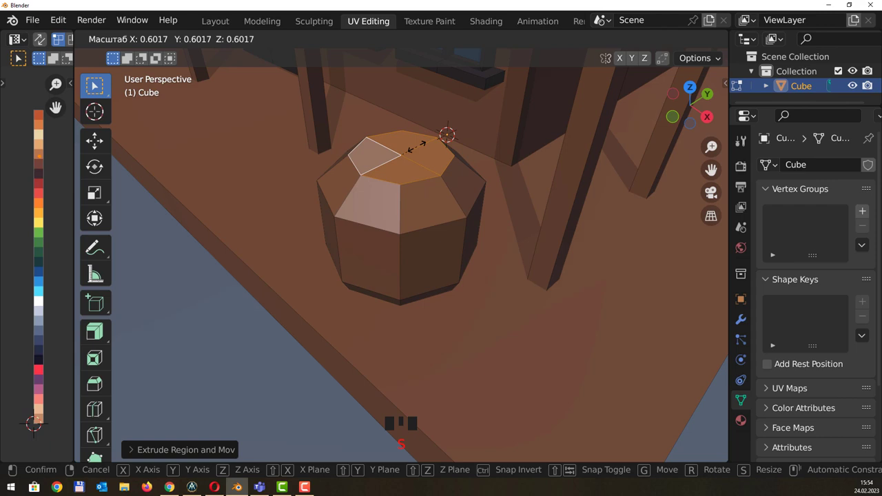
Shrink the whole barrel to fit the porch and stretch it taller along Z
scroll(down, 3)
drag(436, 180, 435, 170)
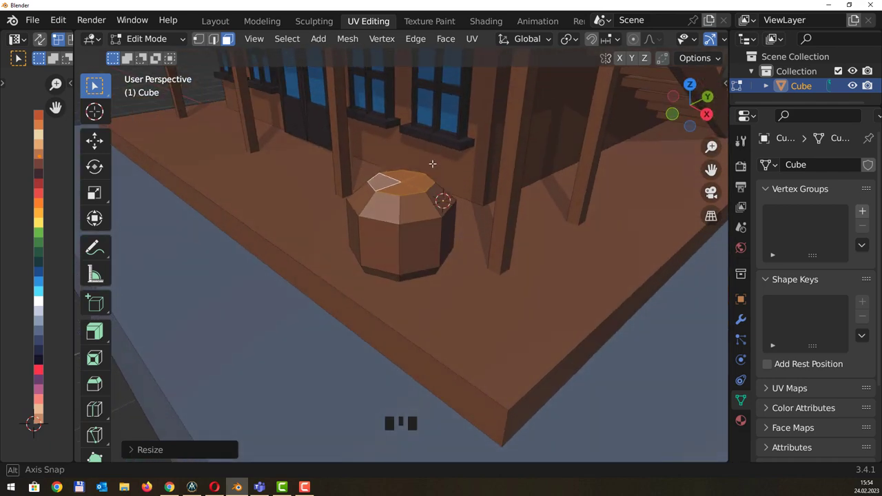
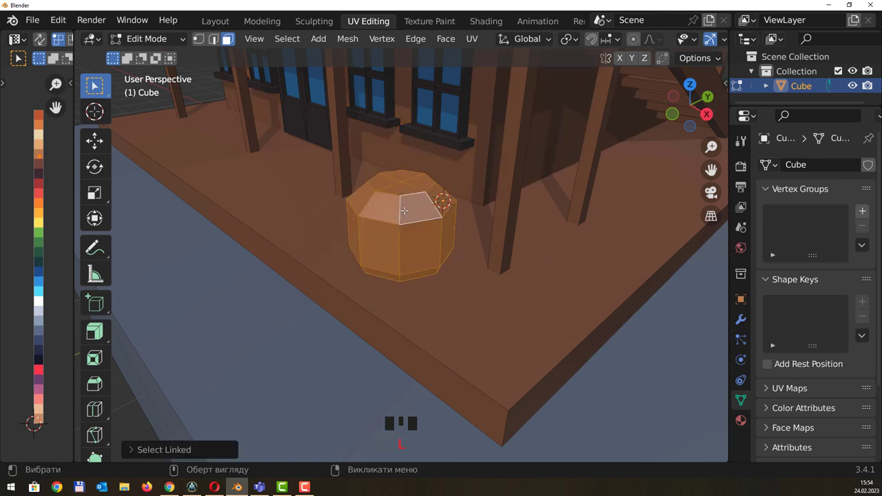
key(s)
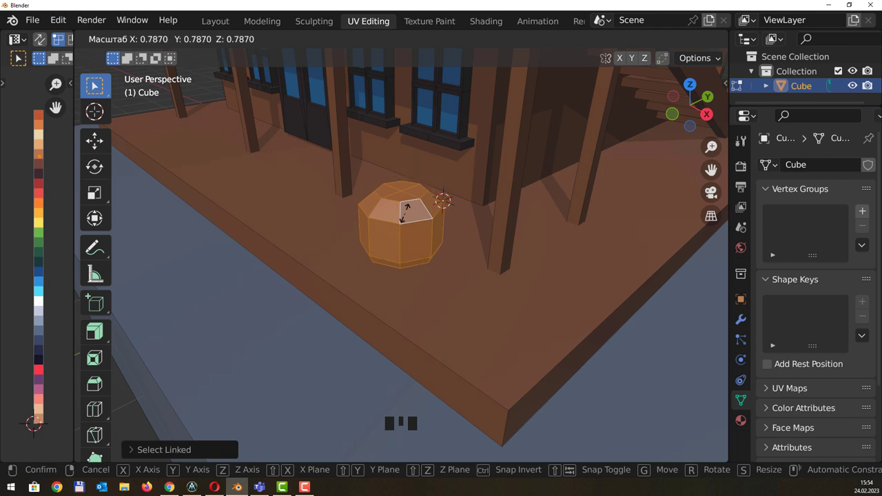
key(s)
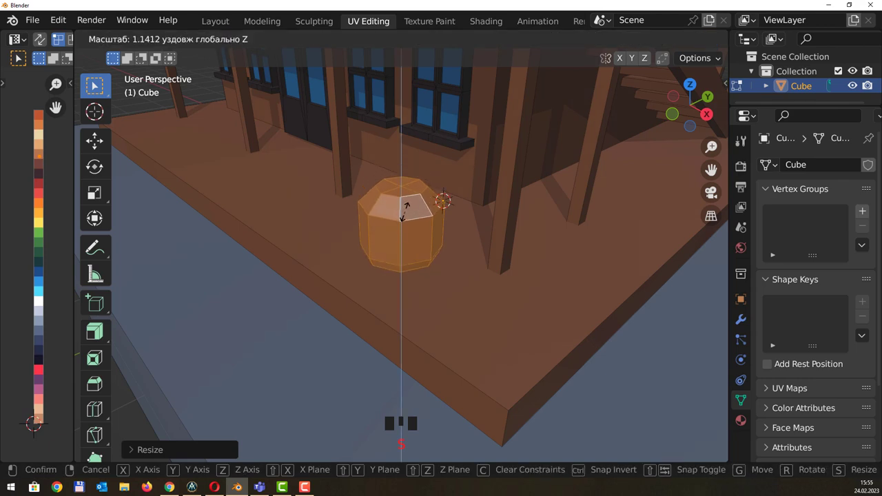
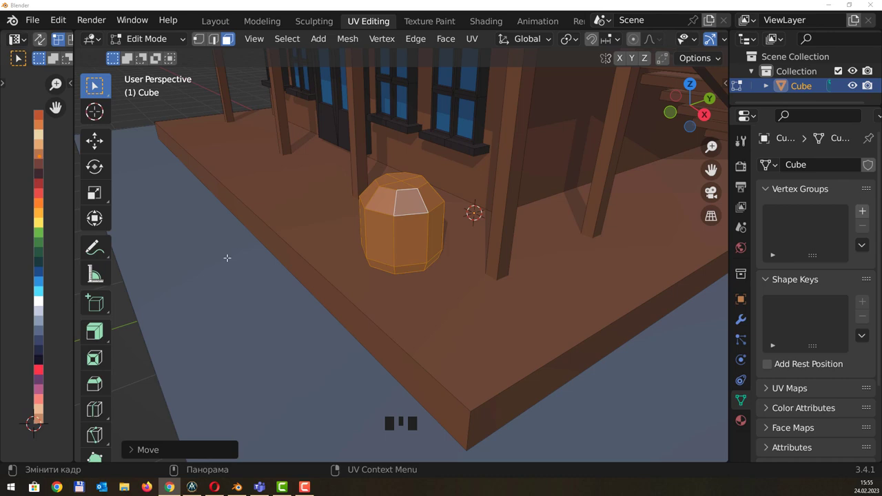
drag(424, 233, 464, 189)
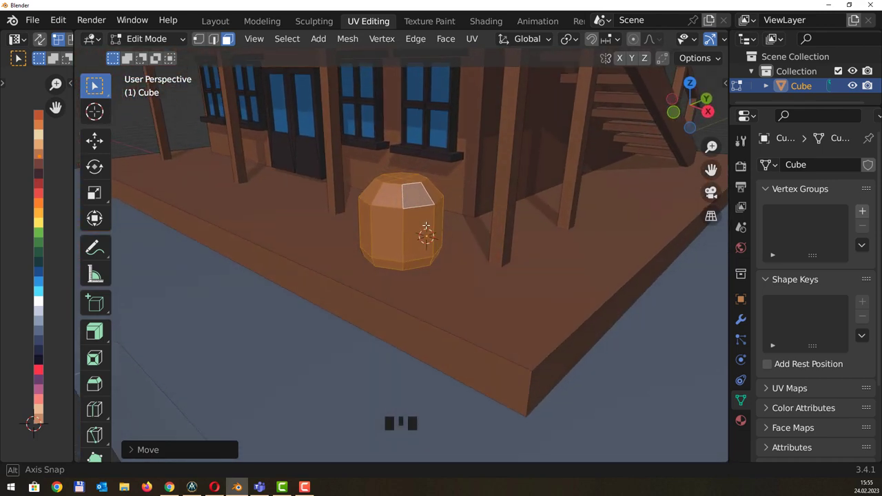
Add two horizontal loop cuts around the barrel near its base
key(ctrl+r)
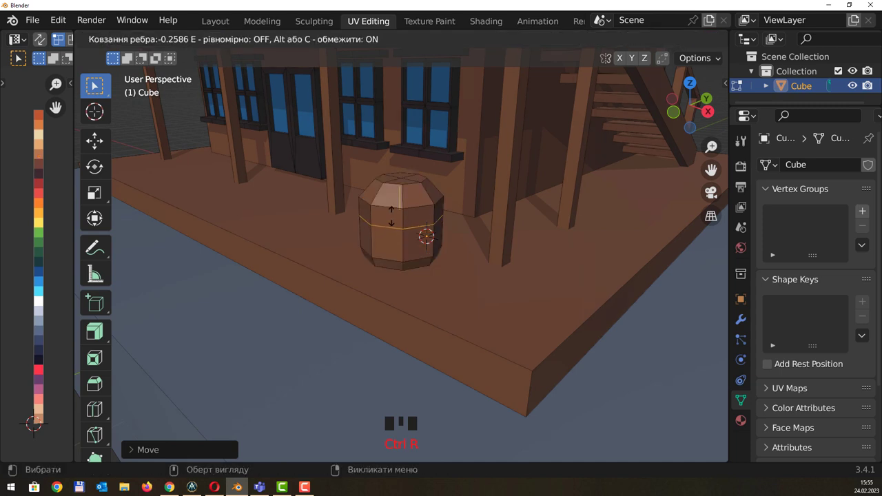
key(ctrl+r)
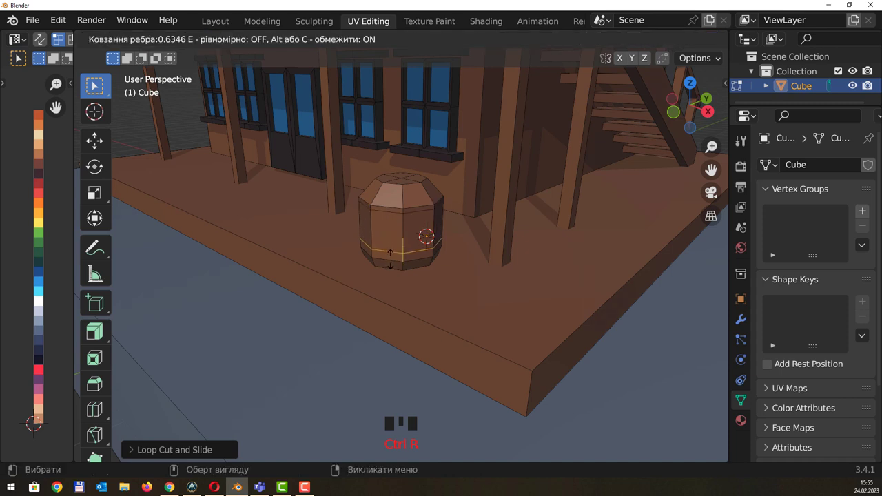
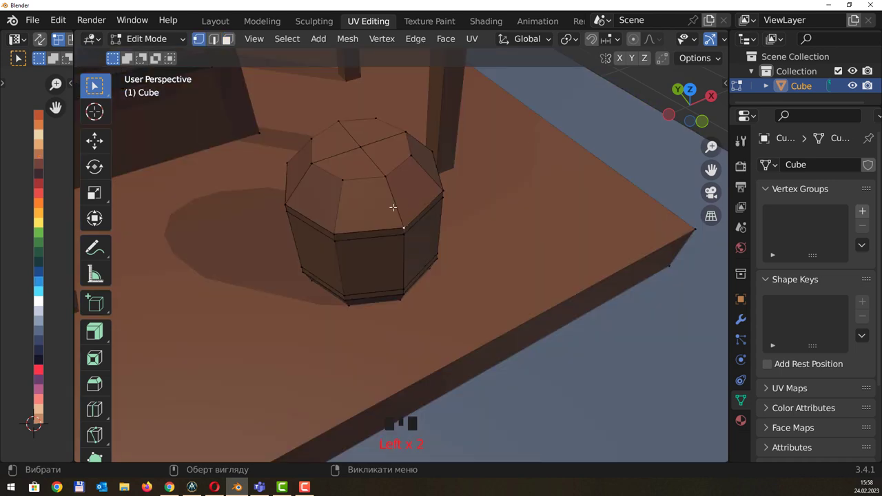
drag(379, 179, 416, 175)
Box-select all the barrel's vertices in X-ray and merge duplicates by distance
key(alt+x)
drag(397, 183, 414, 178)
key(alt+z)
drag(392, 161, 319, 119)
click(319, 119)
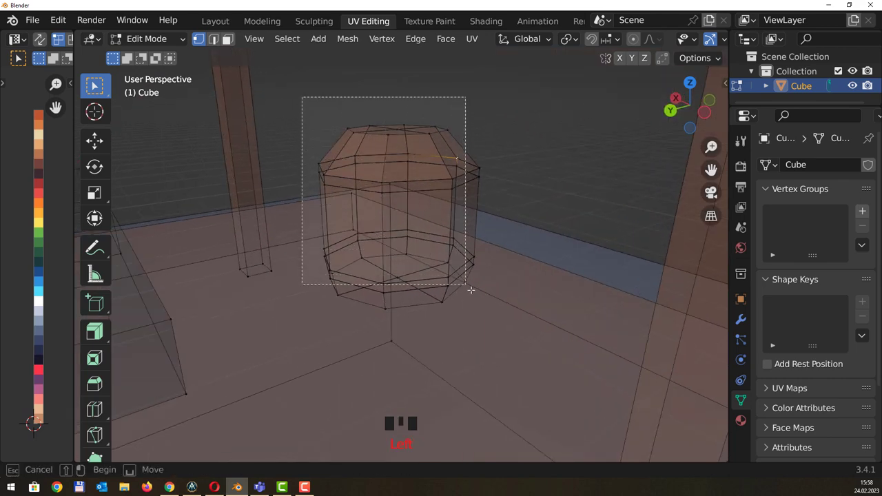
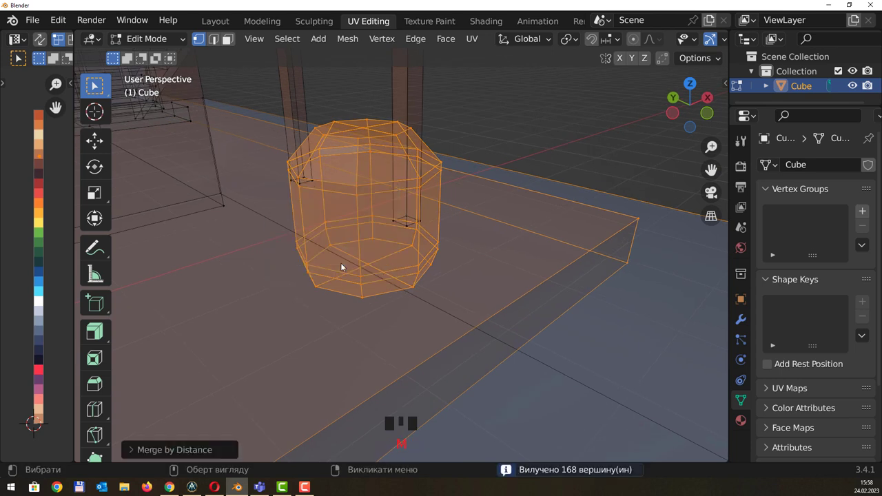
Select the face bands around the barrel's upper and lower parts for the hoops
click(545, 104)
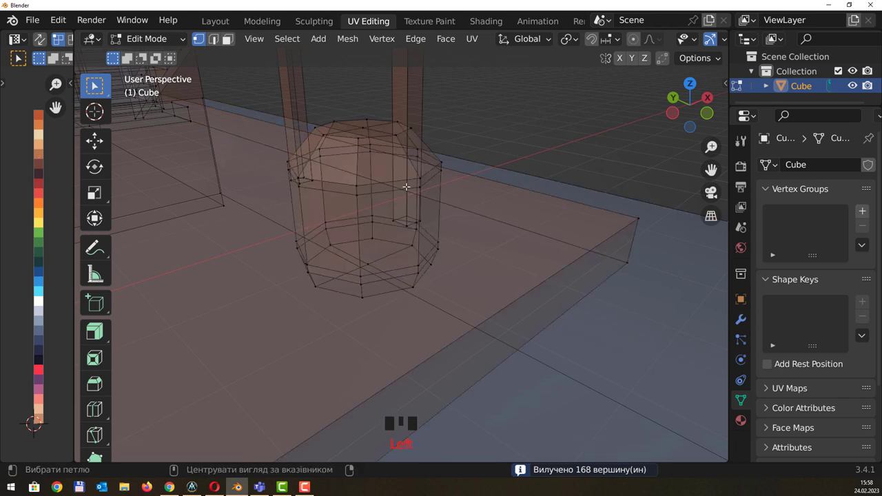
key(alt+z)
click(405, 179)
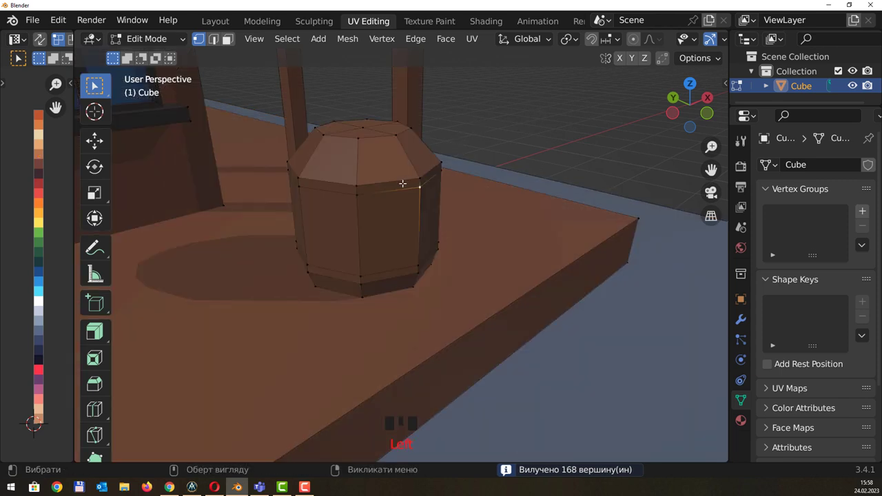
drag(226, 33, 372, 183)
click(343, 184)
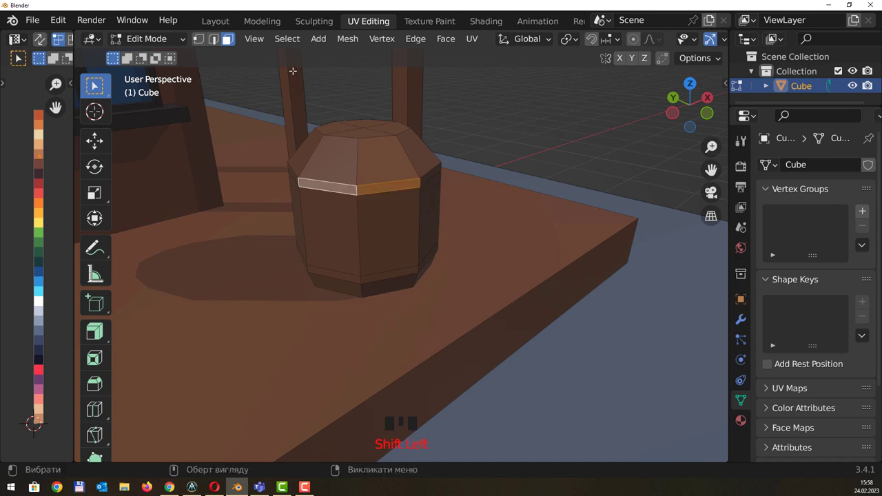
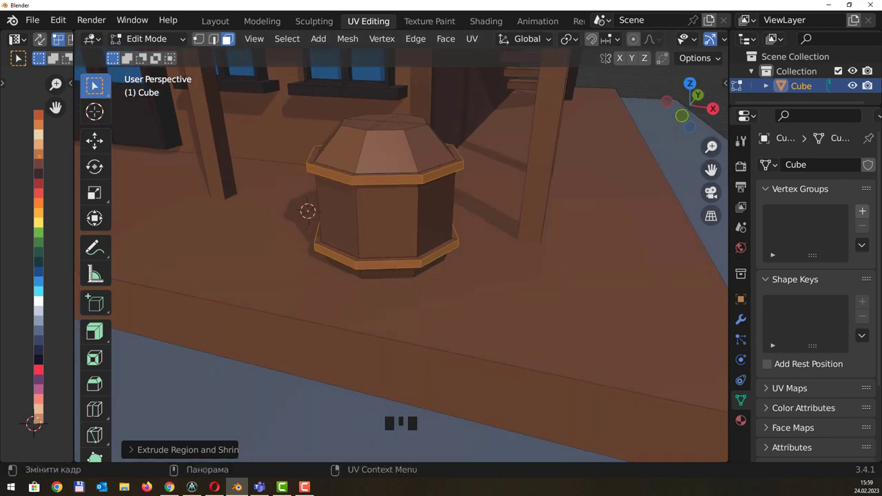
Grow the selection over the barrel top and push the hoop bands outward together
drag(405, 229, 382, 234)
key(ctrl+KP_Add)
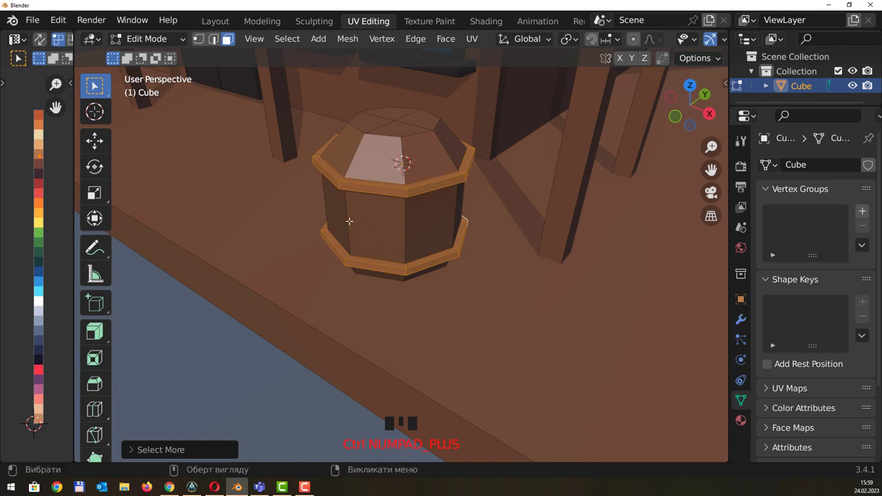
drag(414, 222, 46, 177)
key(g)
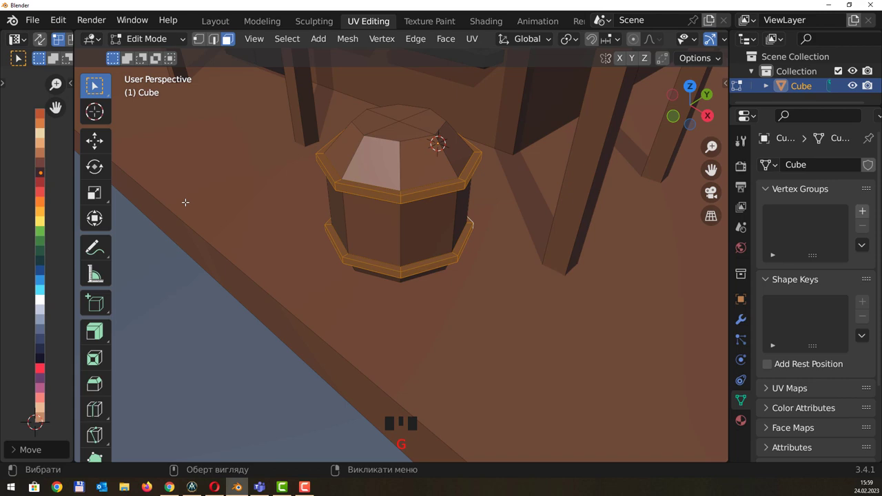
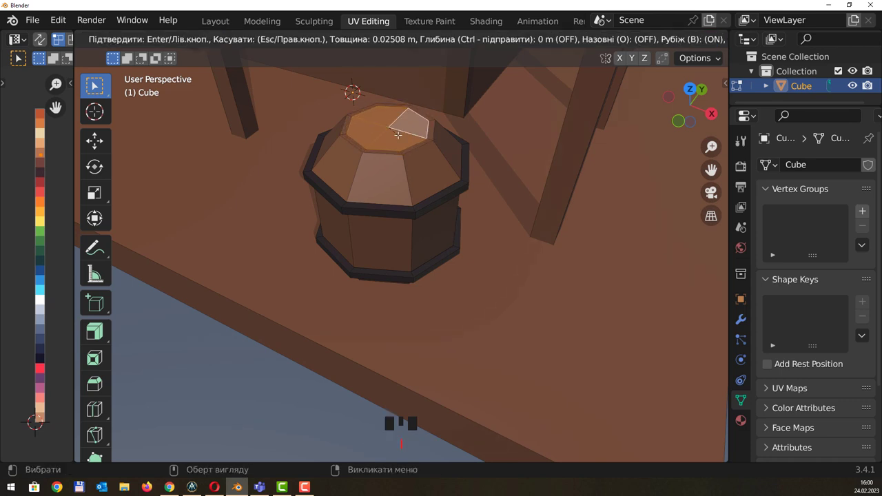
Push the barrel's inset top faces about 0.05 m down into the barrel
key(e)
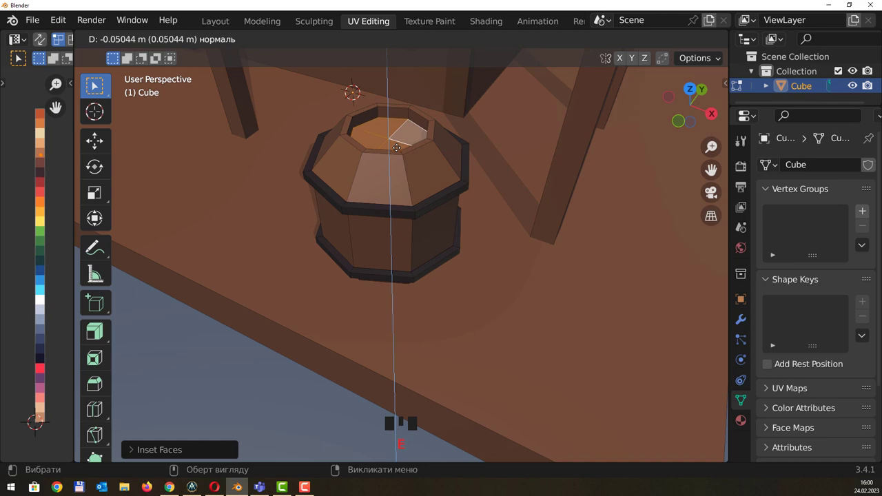
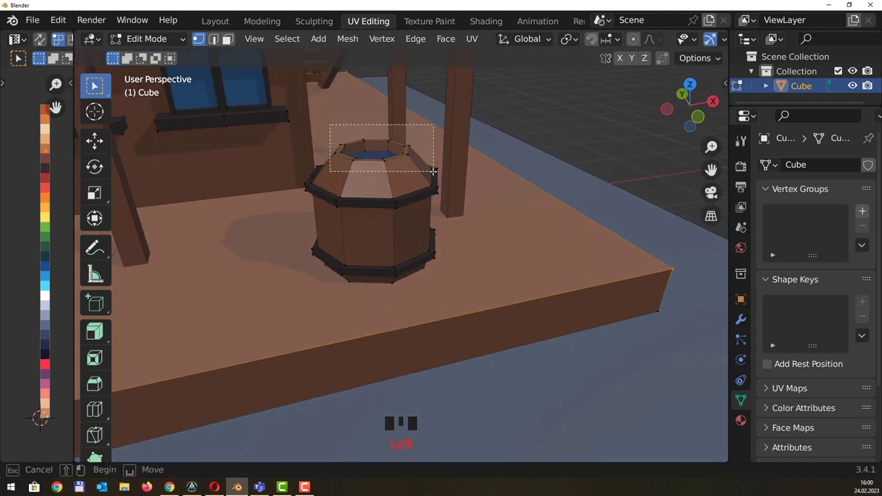
Select the barrel's top rim and inner rim loops to recolour them lighter
drag(472, 150, 474, 213)
drag(474, 212, 460, 193)
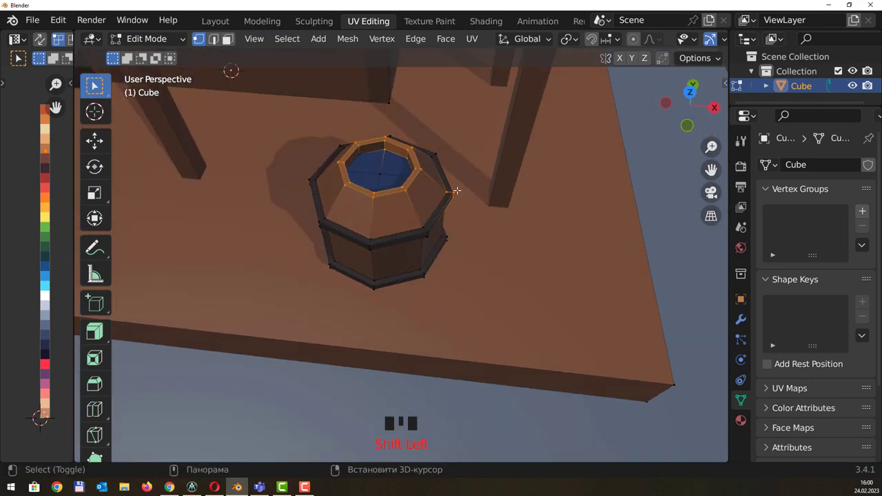
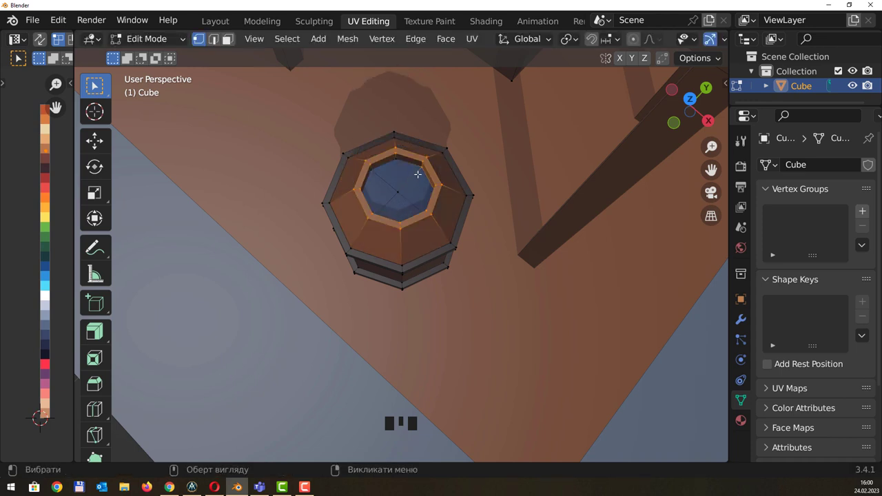
drag(422, 169, 393, 164)
scroll(up, 3)
click(384, 109)
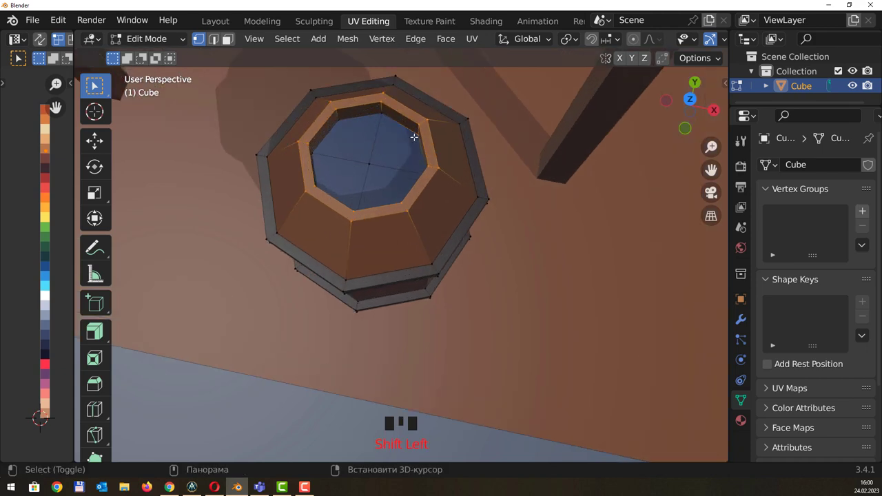
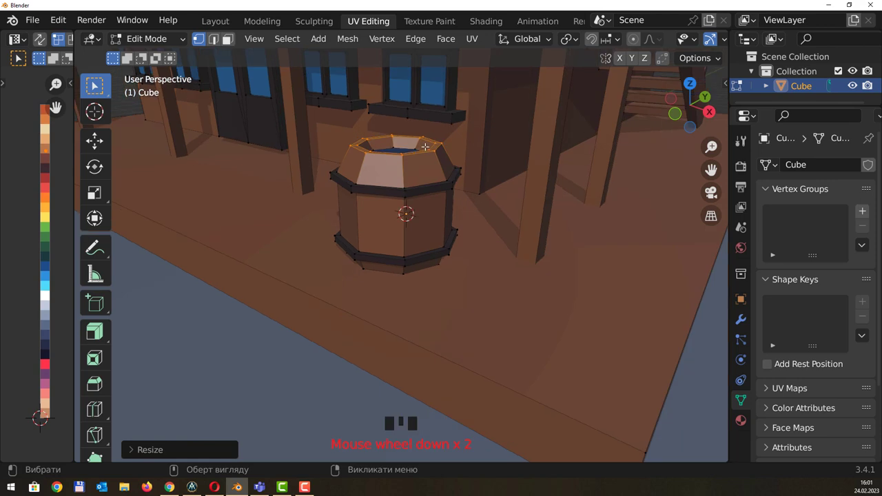
Select the inner blue water faces and shrink them to about 0.8, widening the brown rim
drag(427, 150, 435, 158)
scroll(down, 3)
drag(435, 158, 420, 212)
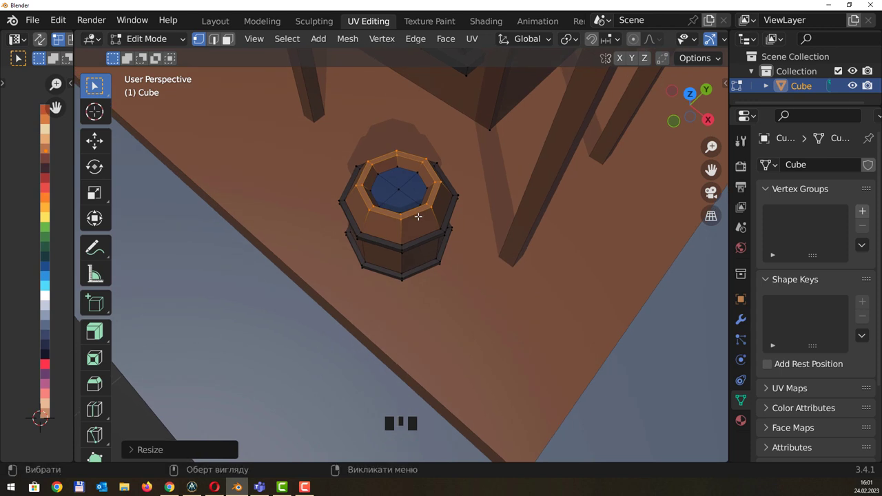
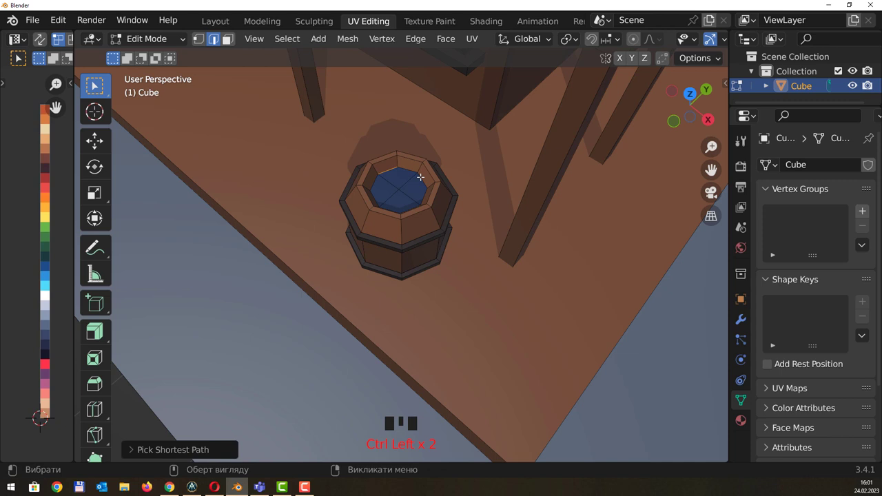
click(423, 173)
click(425, 191)
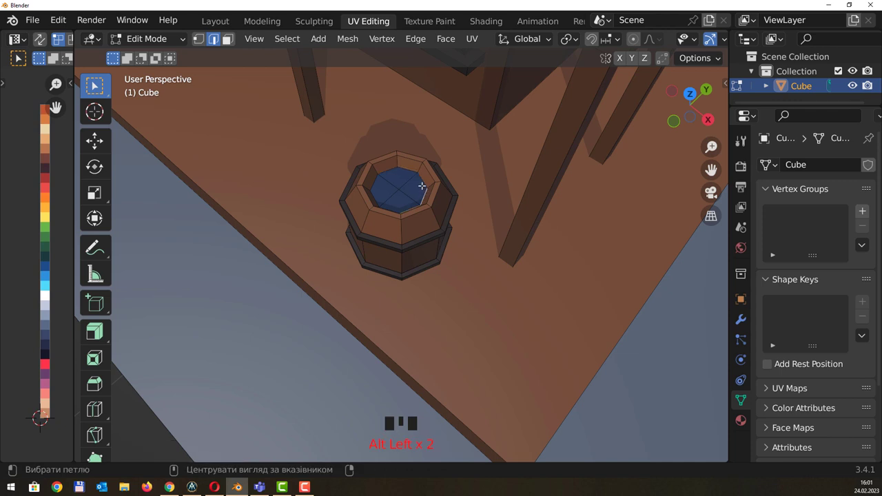
click(424, 179)
click(388, 168)
click(376, 192)
middle_click(412, 185)
key(s)
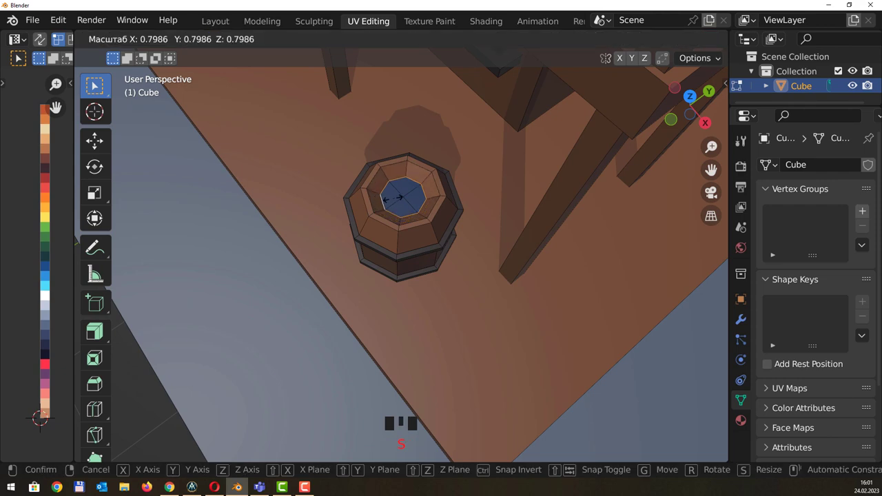
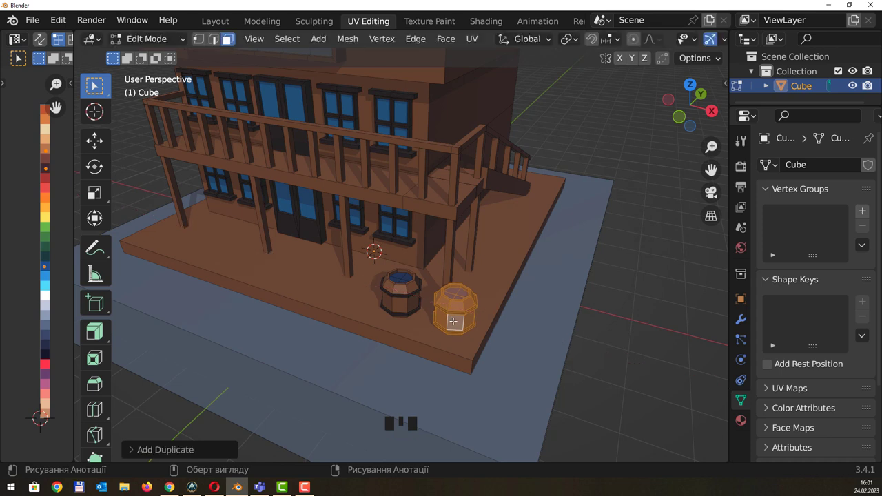
Duplicate the barrel to the far left plinth corner and again beside the original, about 0.24 m along Y
key(shift+d)
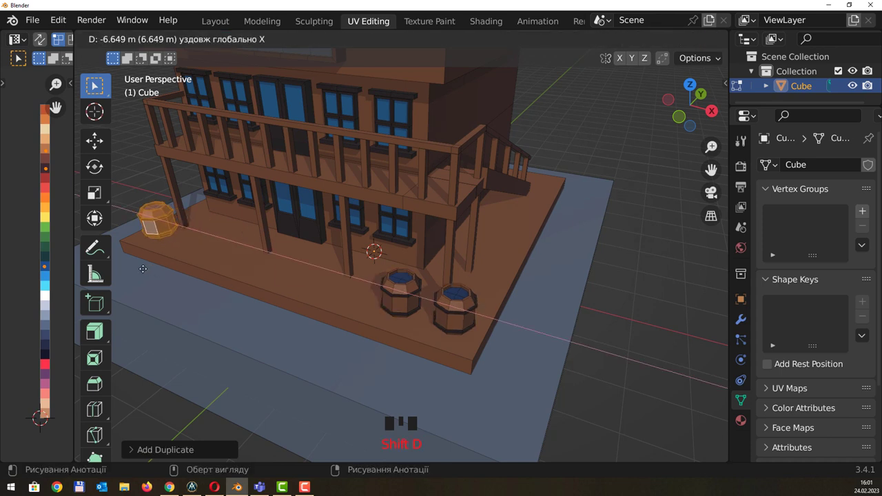
key(g)
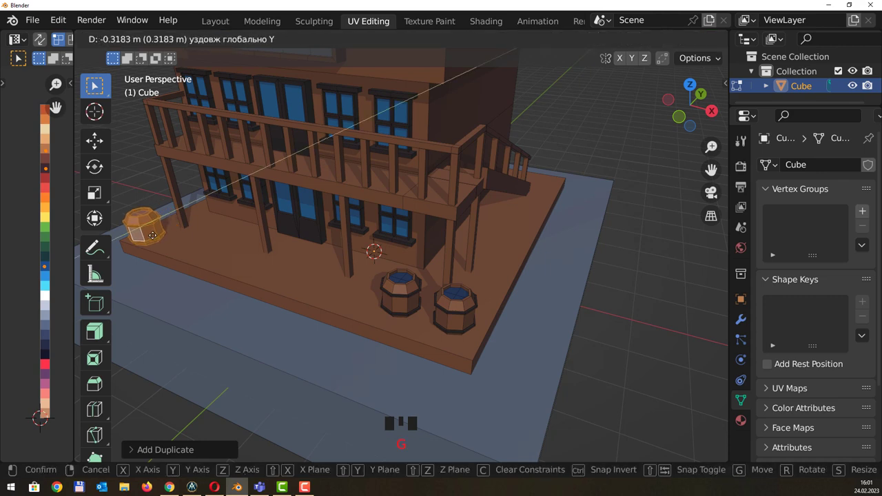
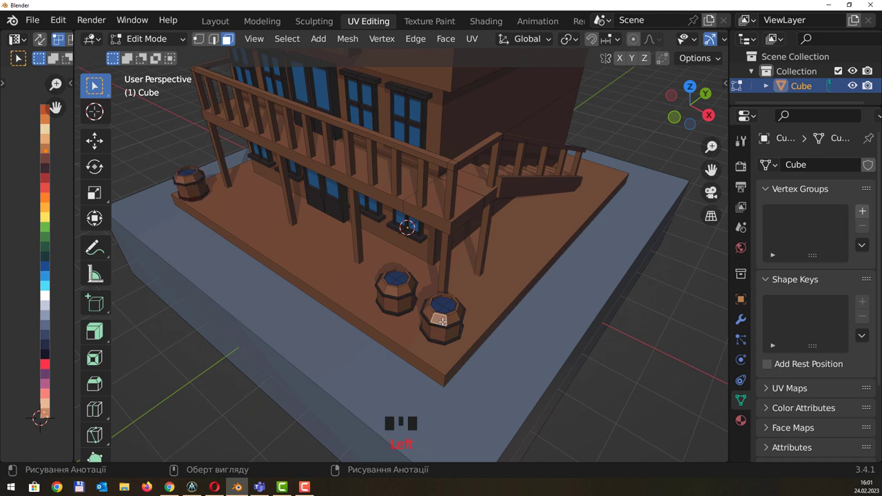
key(l)
key(g)
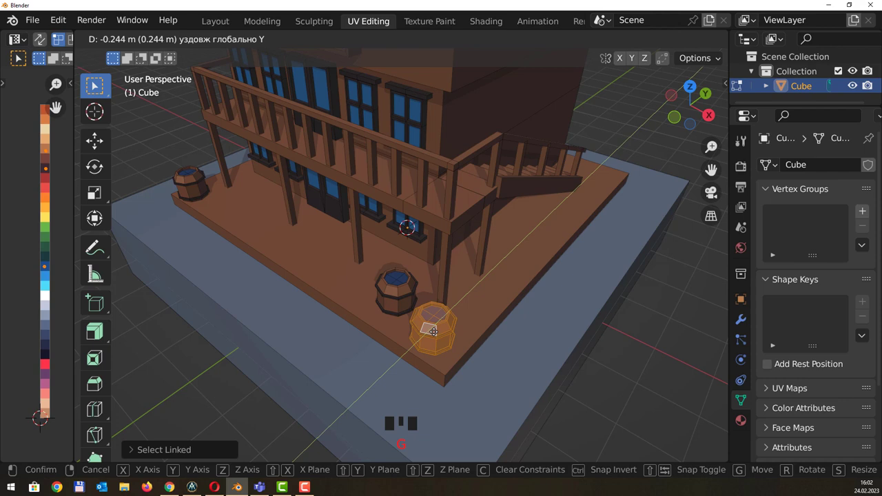
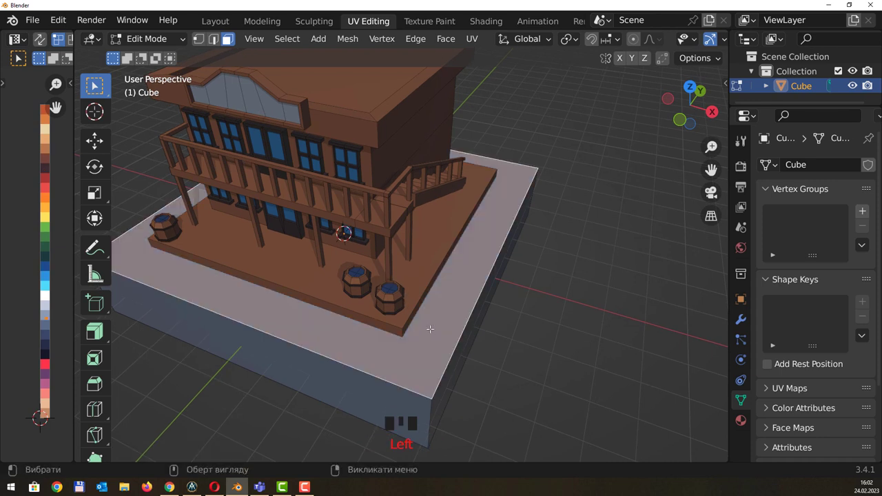
Copy the ground slab and shrink it into a small square tile on the plinth
key(s)
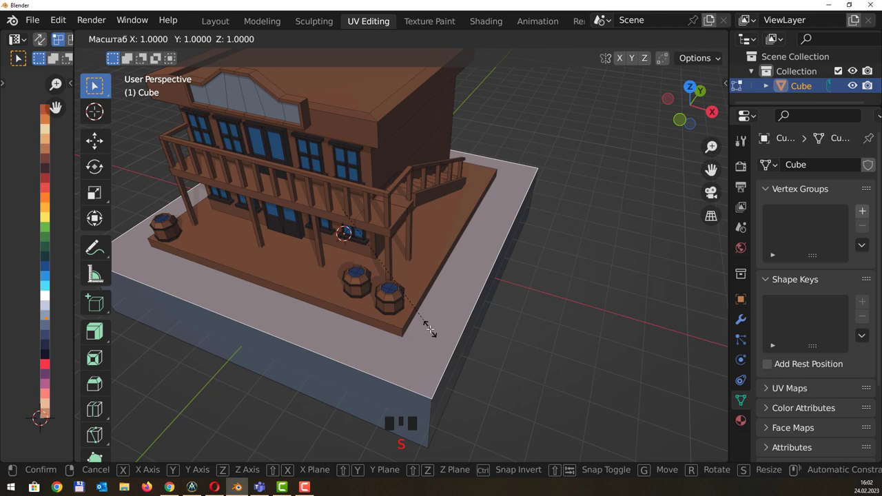
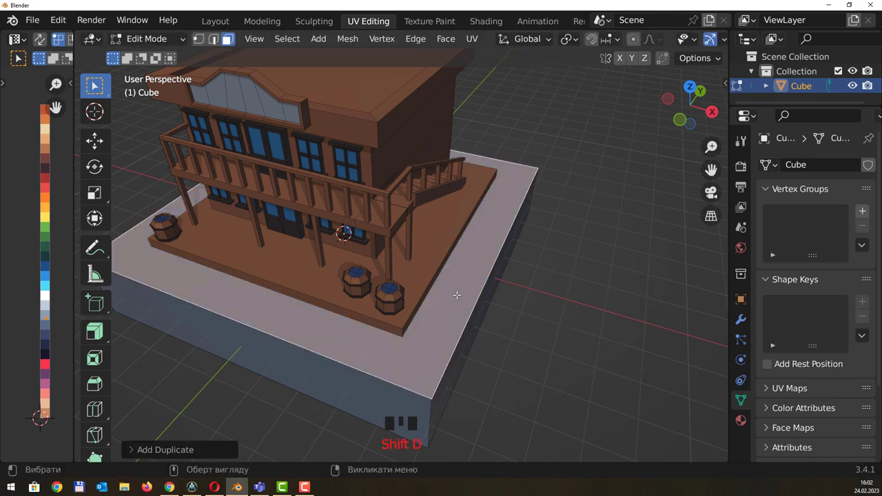
key(s)
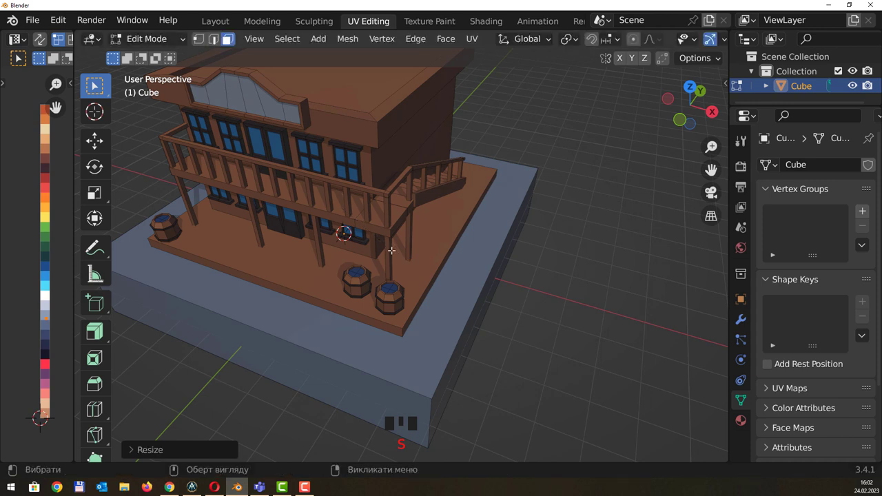
key(g)
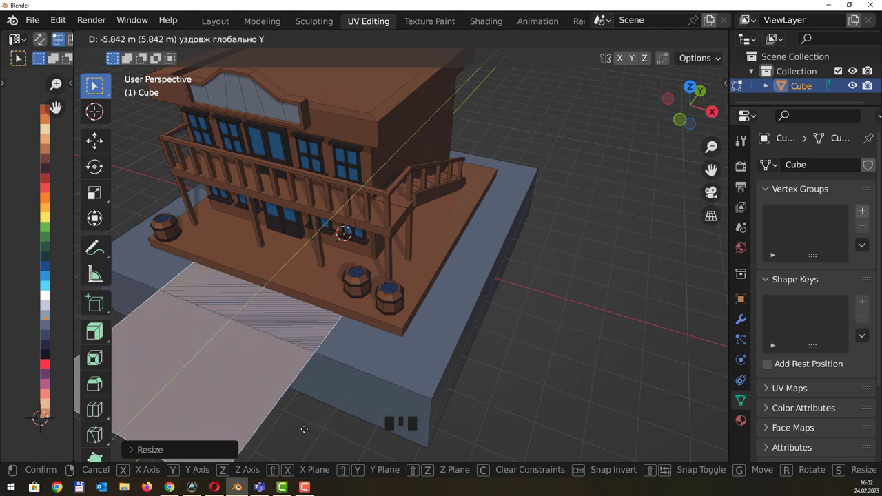
key(s)
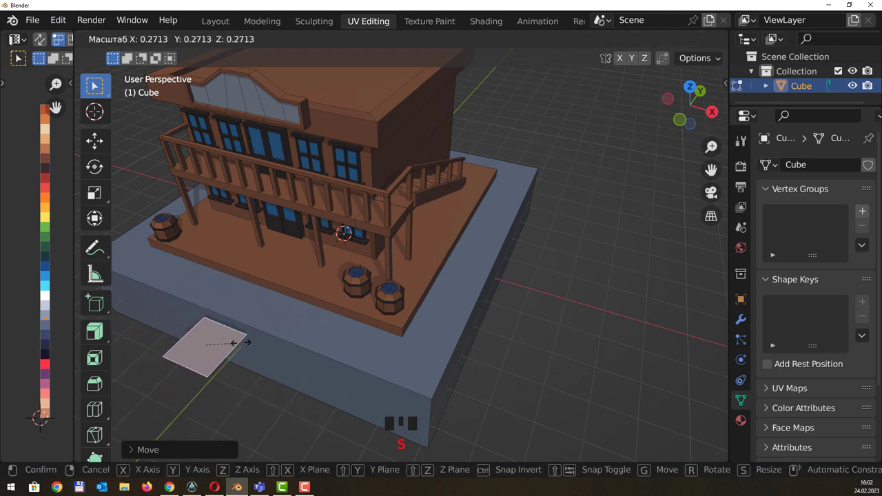
key(g)
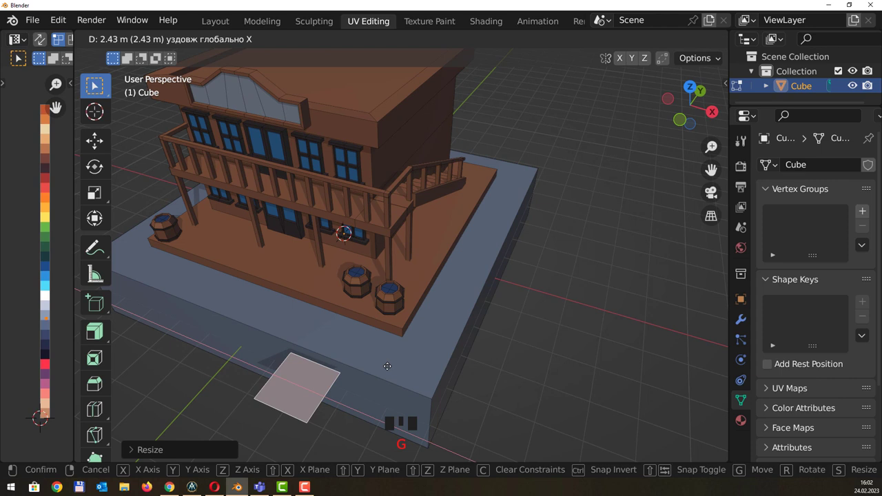
Place the small square just beyond the deck's front corner and centre the view on it
key(g)
key(s)
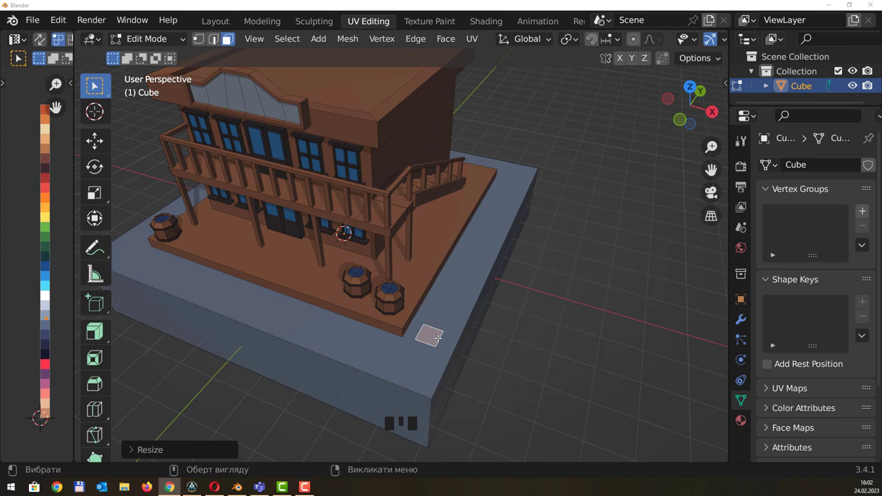
scroll(up, 3)
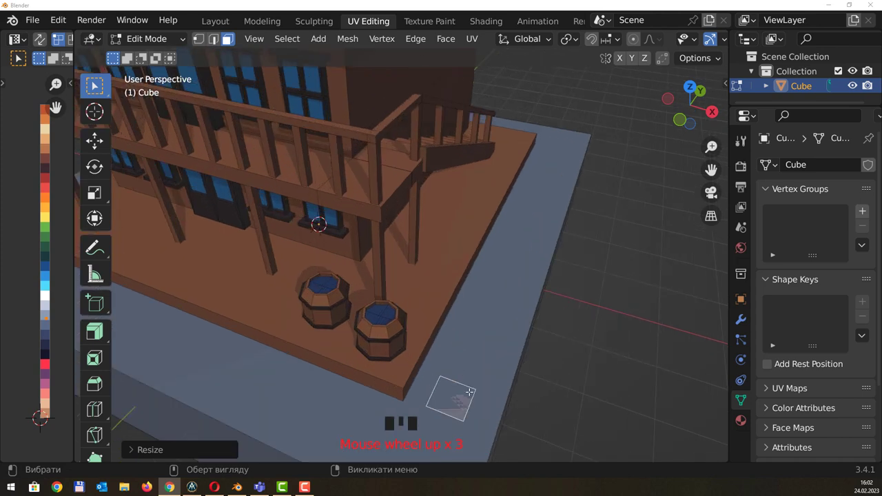
drag(475, 368, 474, 363)
key(KP_Decimal)
Loop-cut the square into four and round it into an octagonal disc with LoopTools Circle
scroll(down, 3)
key(ctrl+r)
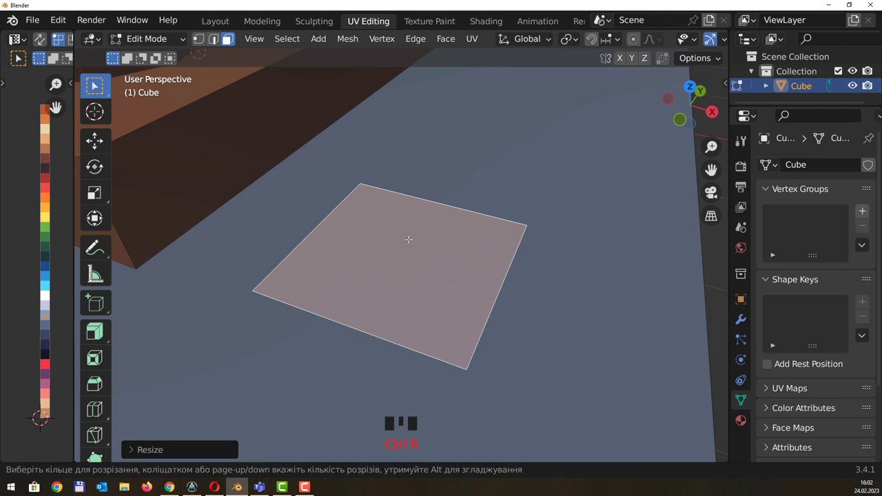
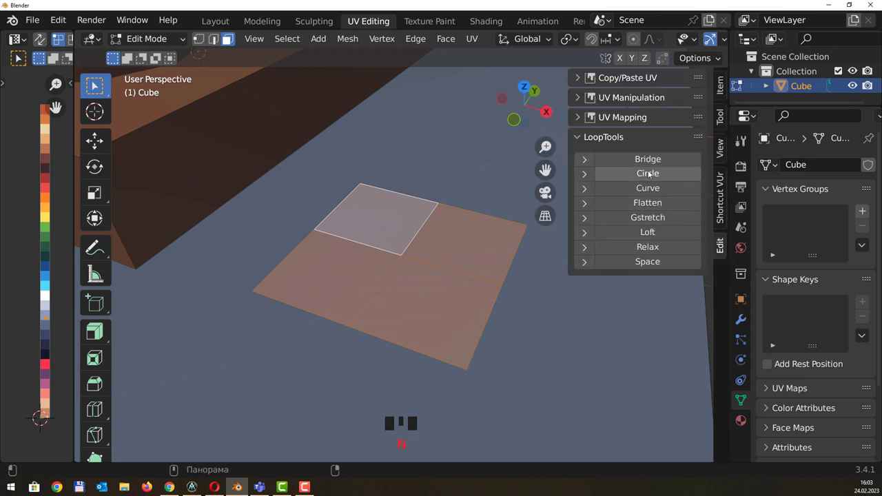
click(649, 175)
key(n)
Move the rounded disc into place on the plinth
scroll(down, 3)
drag(465, 205, 46, 321)
key(g)
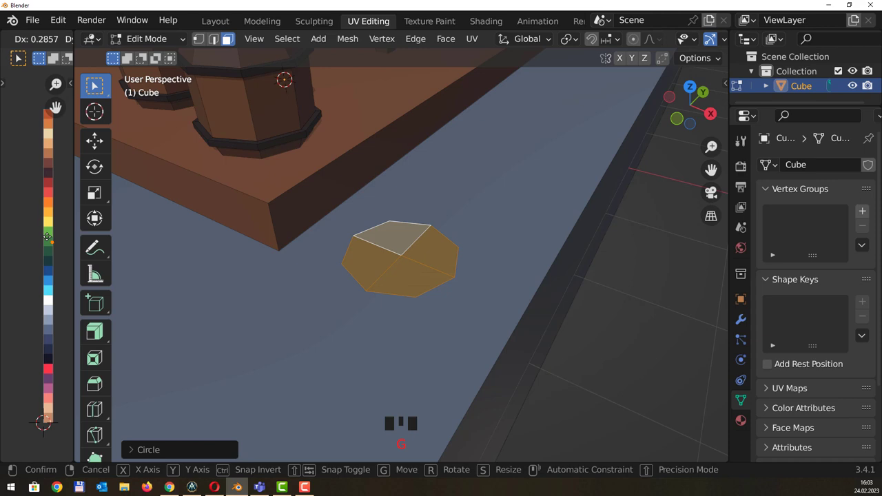
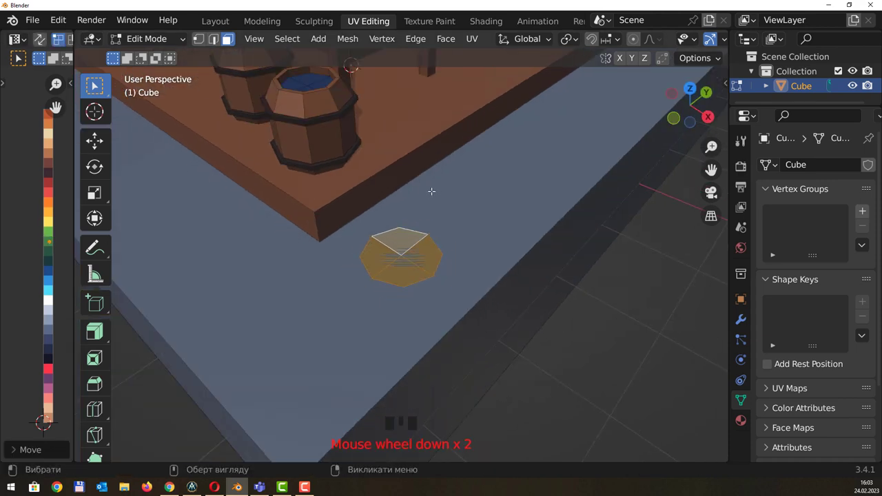
Extrude the octagonal disc upward into a short green-sided stump
drag(452, 260, 452, 223)
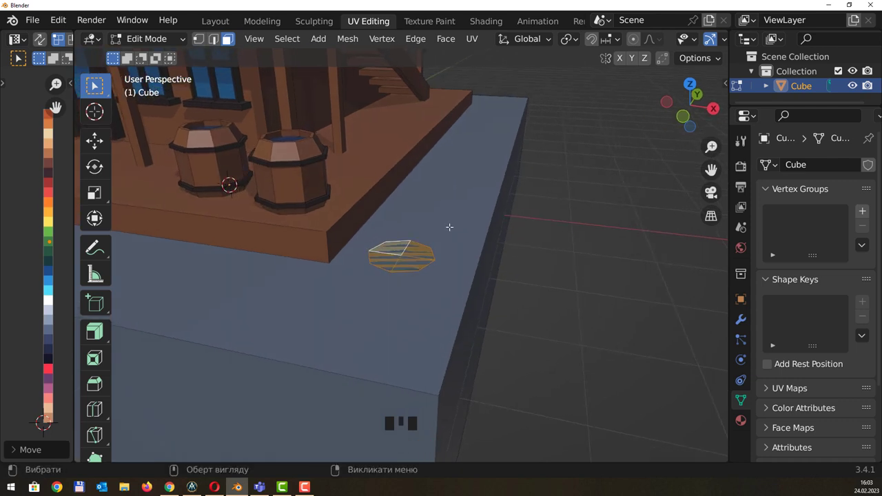
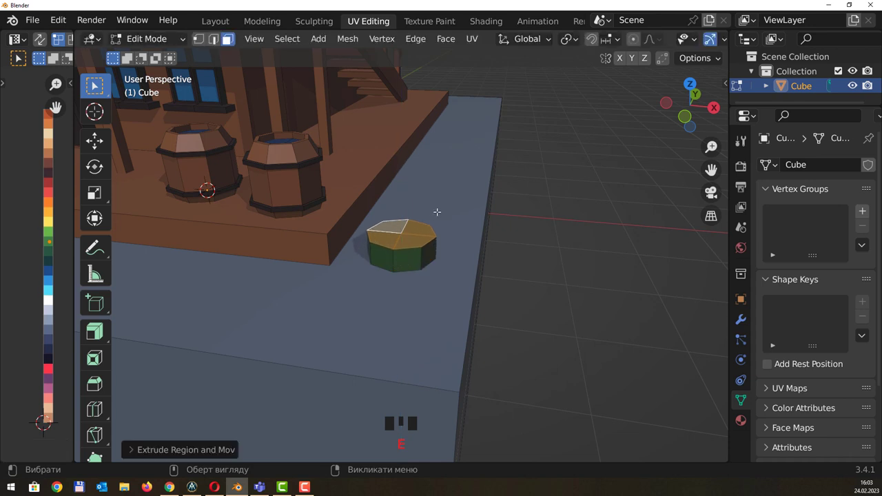
key(e)
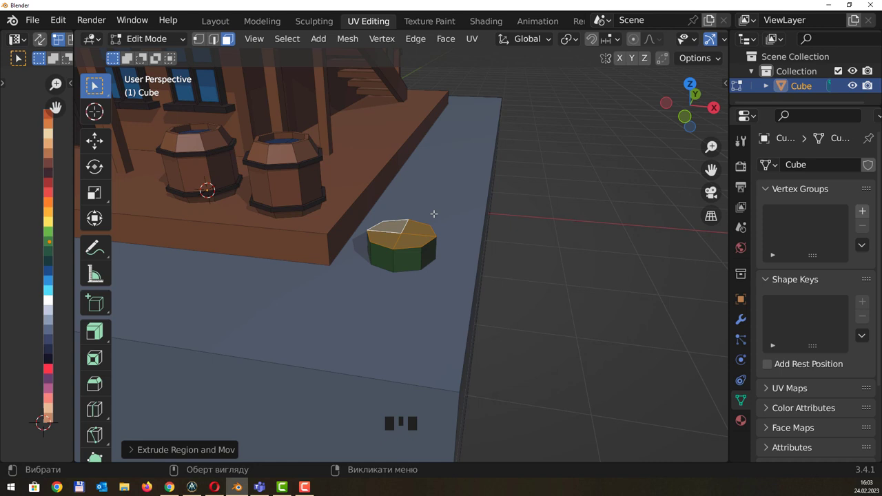
Extrude the stump top upward twice, shifting each new section sideways to start the bend
key(g)
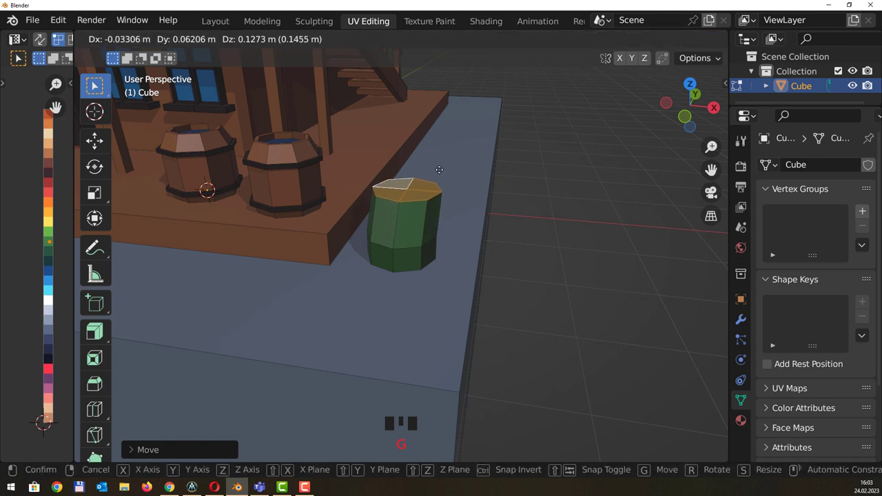
key(e)
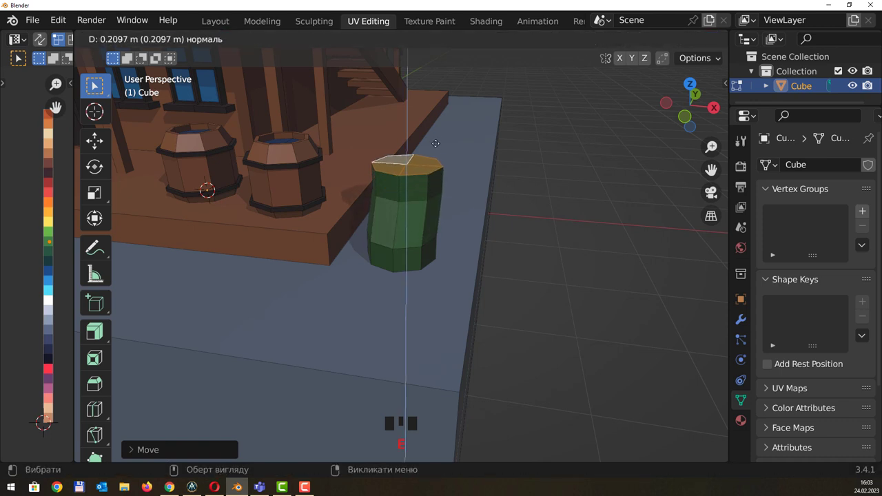
key(e)
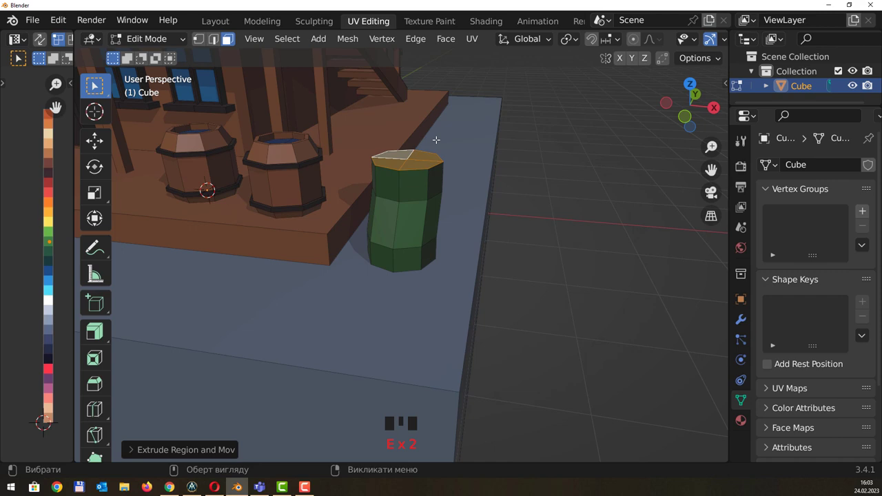
key(g)
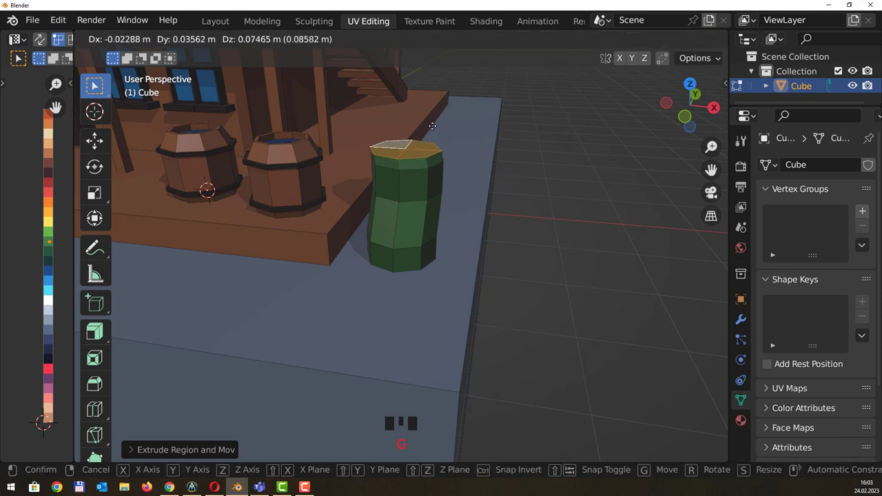
scroll(down, 3)
drag(442, 105, 400, 127)
Stack two more extruded sections, bending the trunk toward the building
key(e)
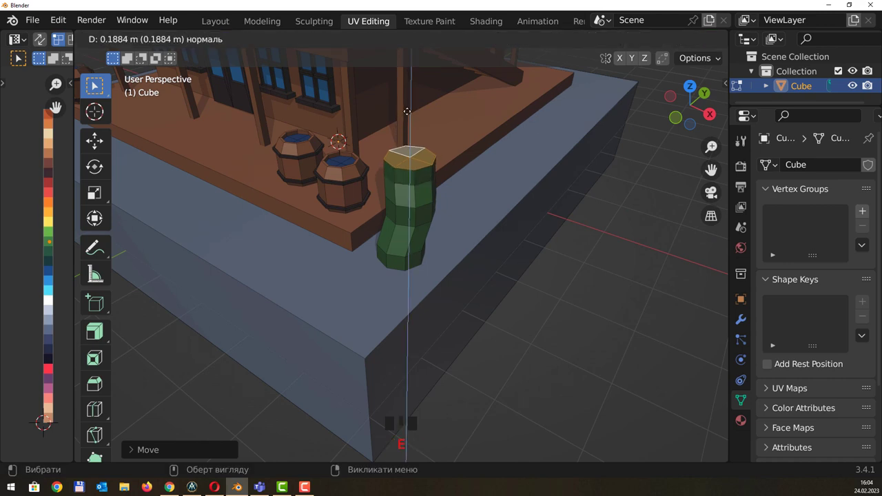
drag(439, 138, 384, 145)
key(e)
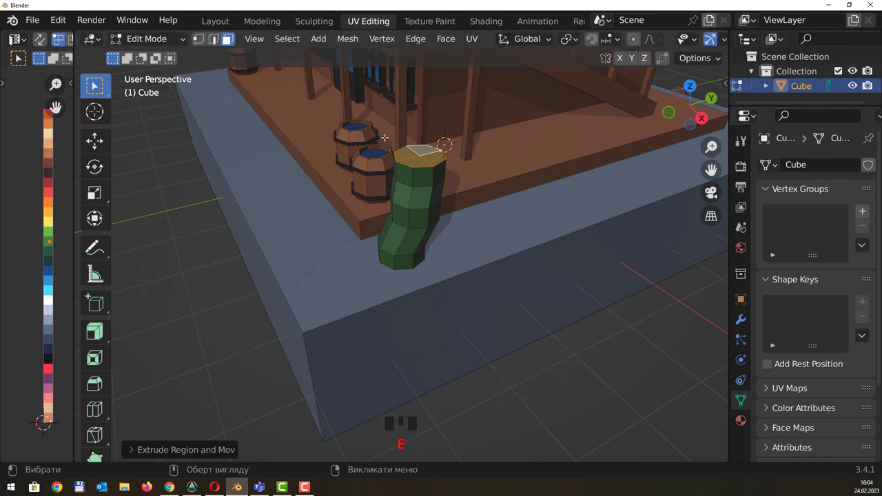
key(g)
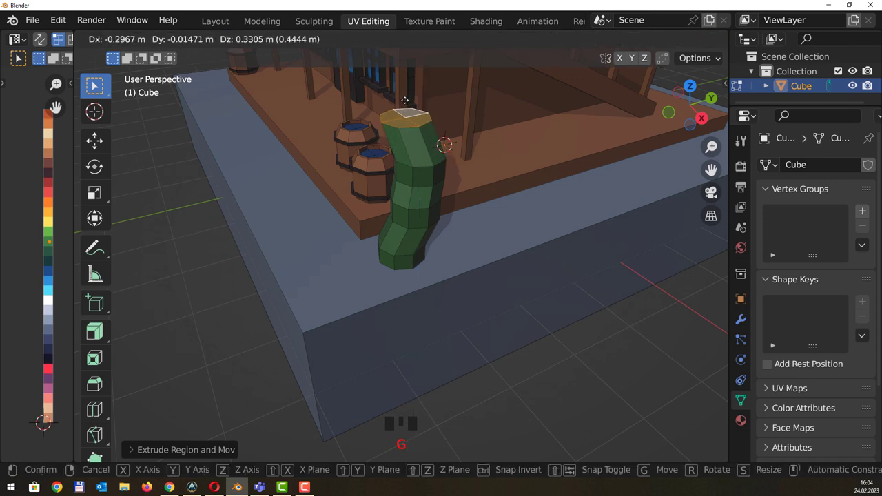
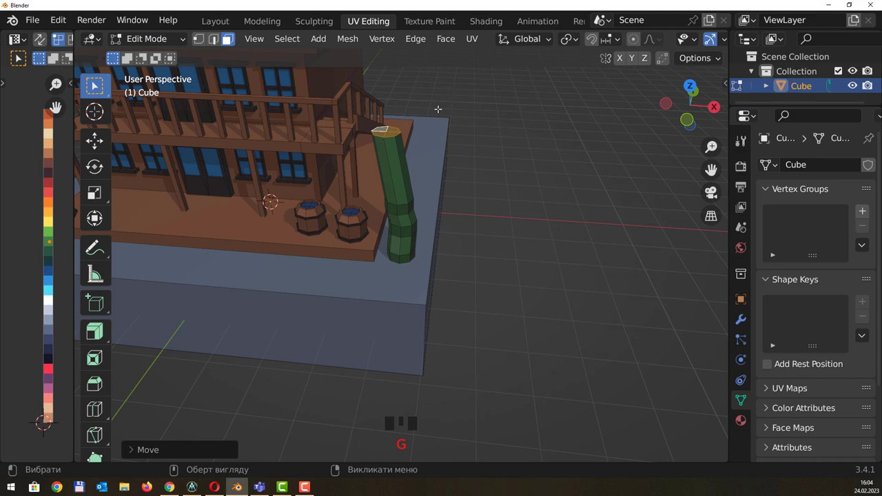
Extrude the trunk up to balcony height, repositioning sections and narrowing the top to about 0.8
middle_click(431, 105)
scroll(down, 3)
key(e)
key(g)
key(r)
key(e)
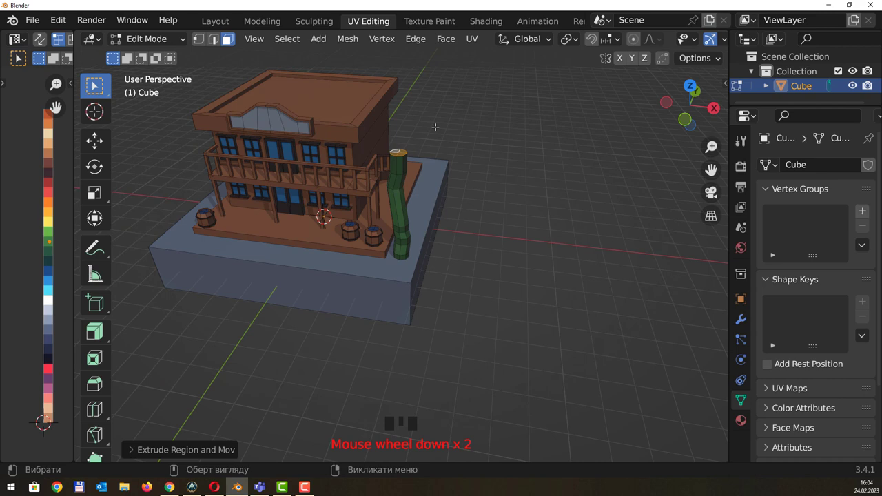
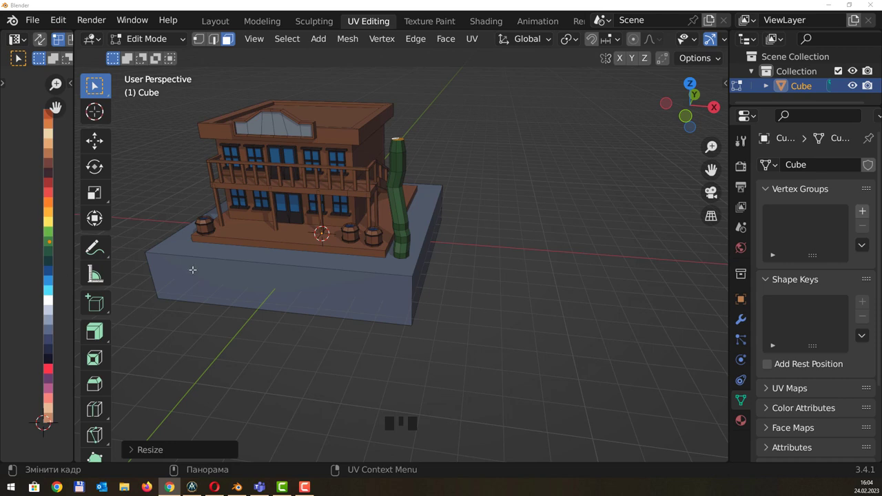
drag(413, 230, 433, 241)
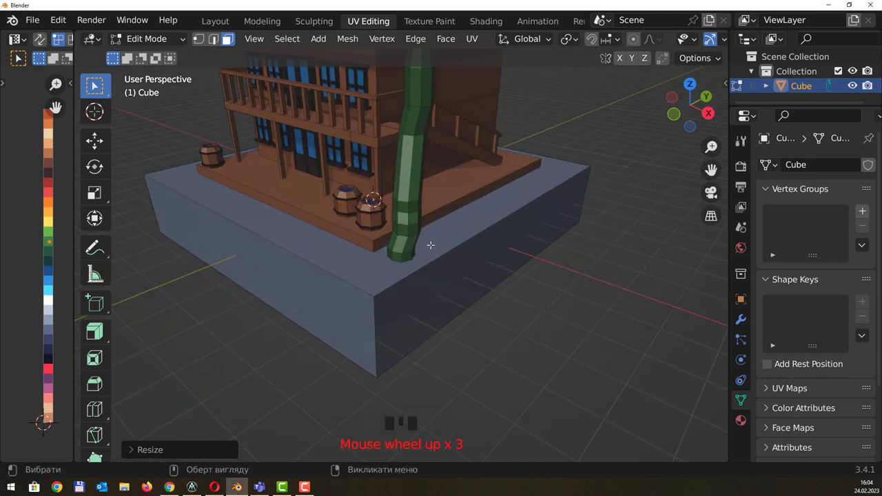
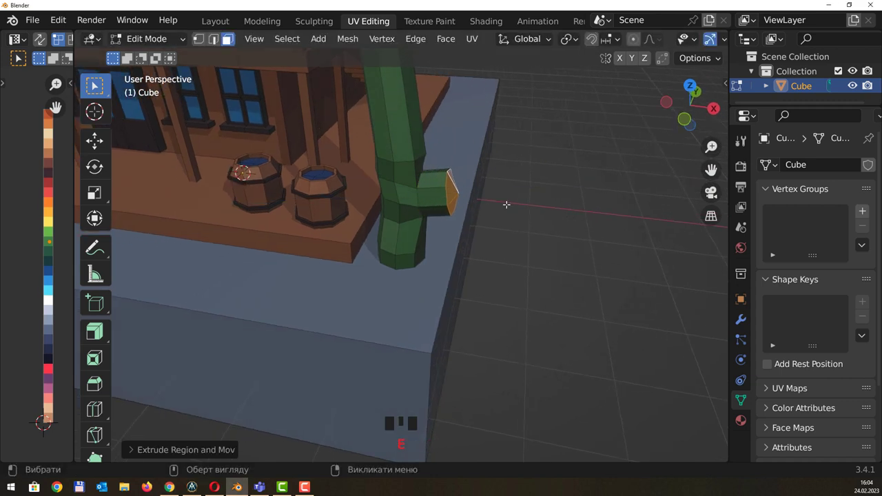
Extrude a side arm from the trunk base across the plinth, tilting its end upward
key(e)
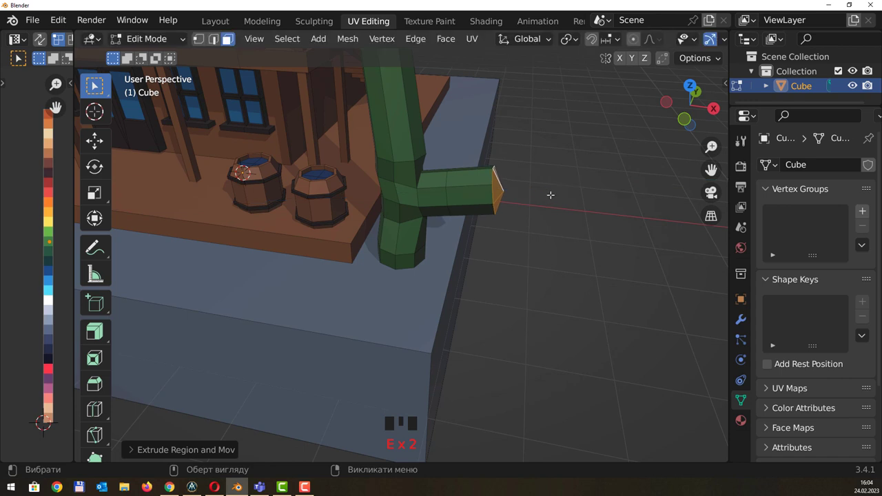
key(r)
key(w)
key(e)
key(r)
key(e)
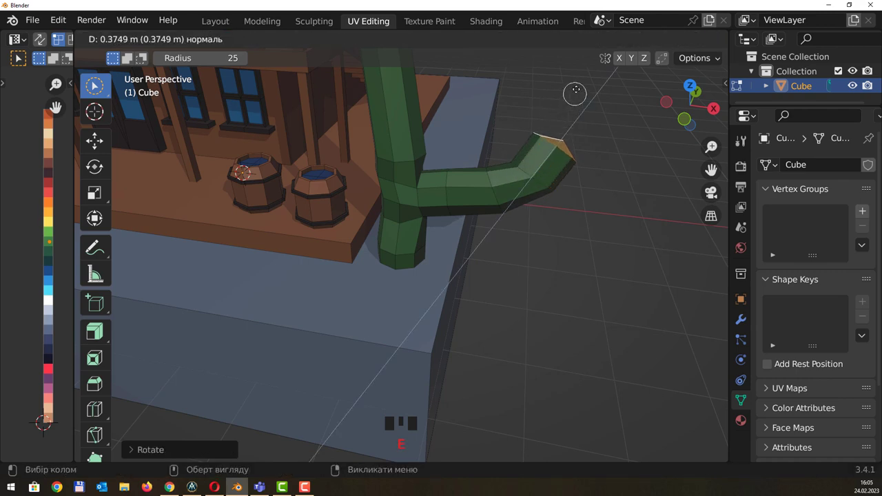
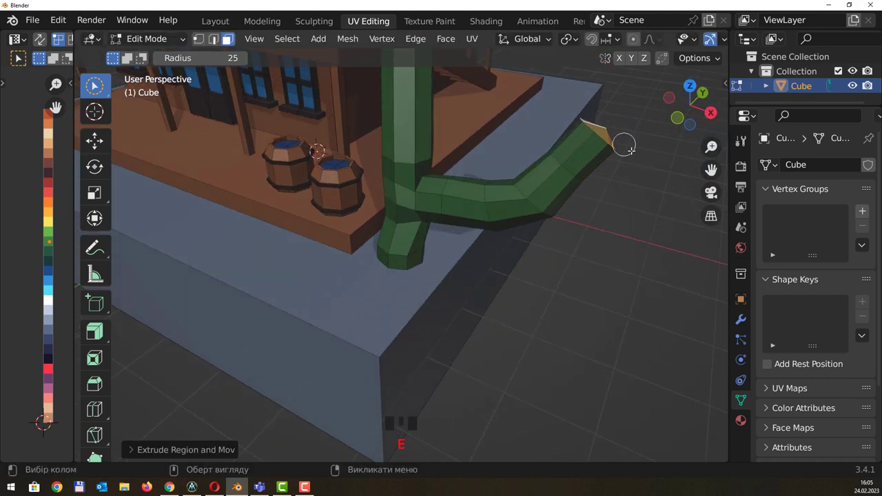
Extrude a short tip on the arm and shrink it to about a third
drag(595, 148, 517, 130)
key(e)
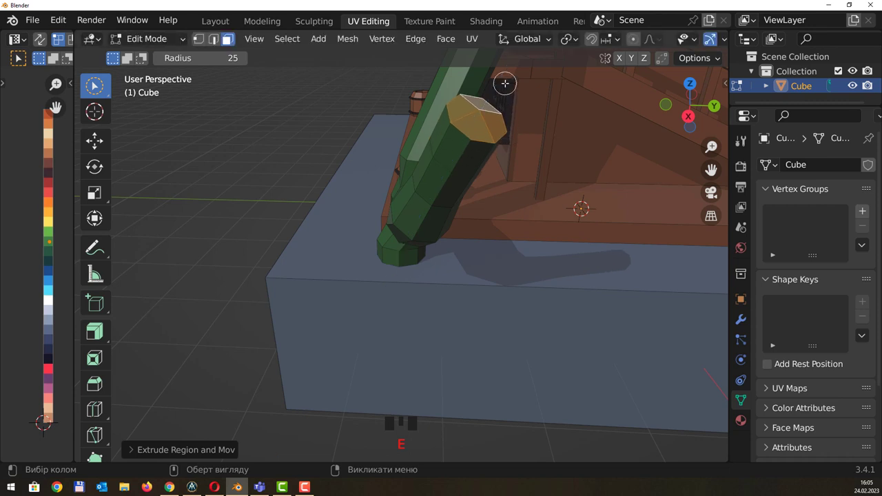
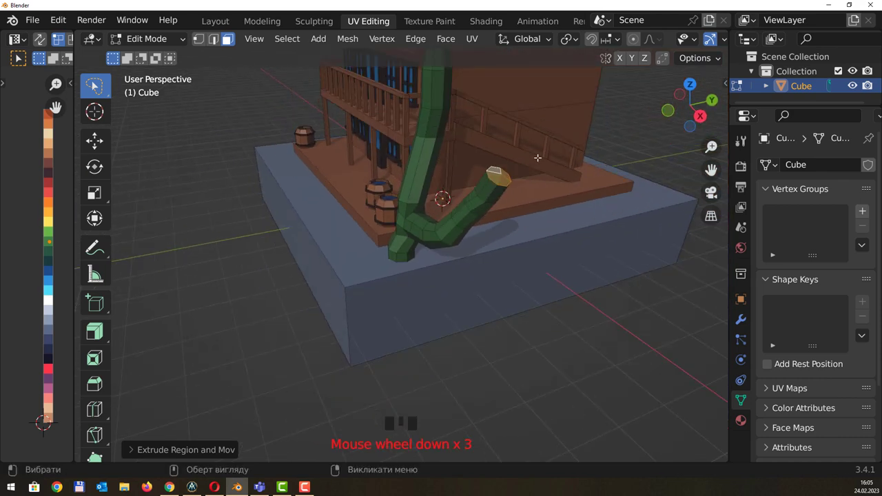
key(r)
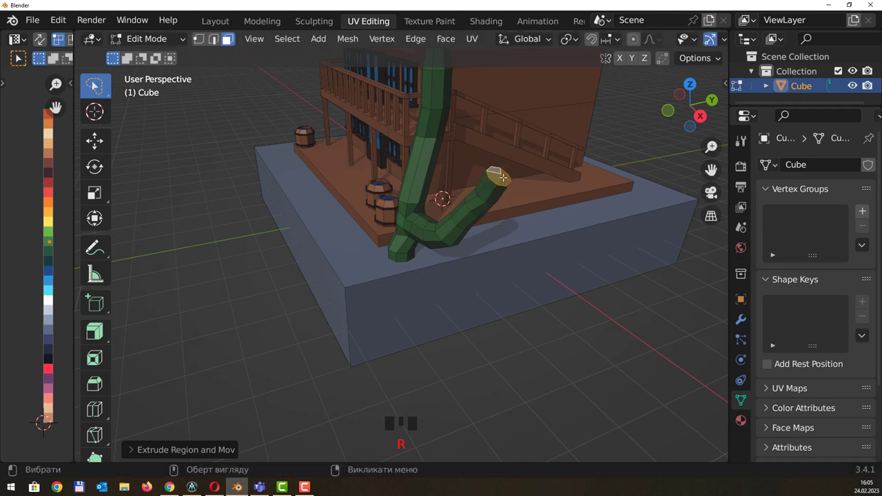
key(e)
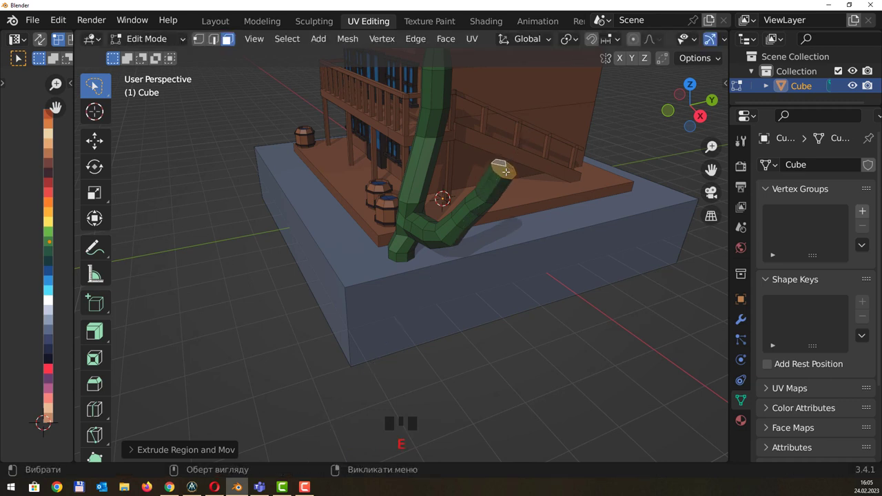
key(s)
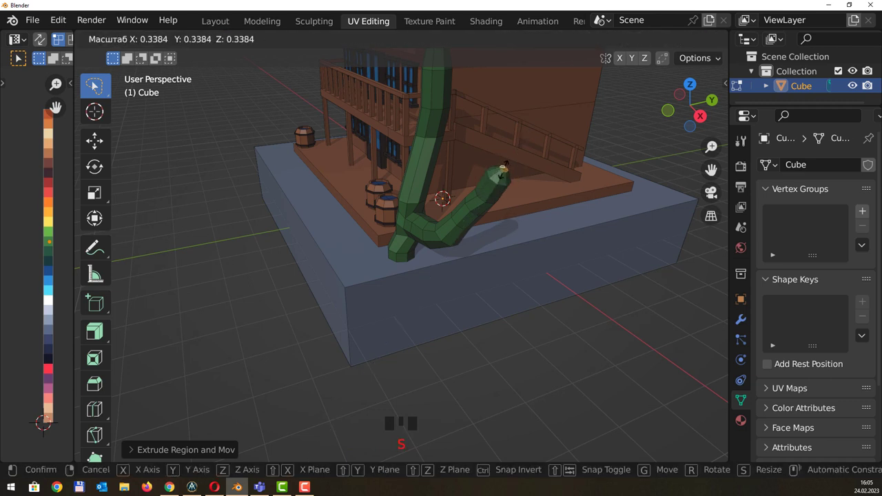
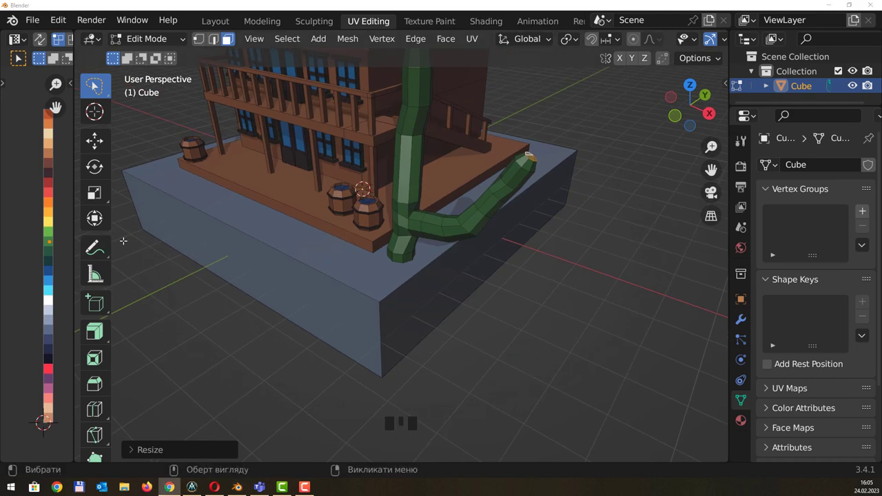
Loop-cut the trunk and extrude a side face outward as a new arm toward the barrels
drag(339, 188, 391, 179)
key(ctrl+r)
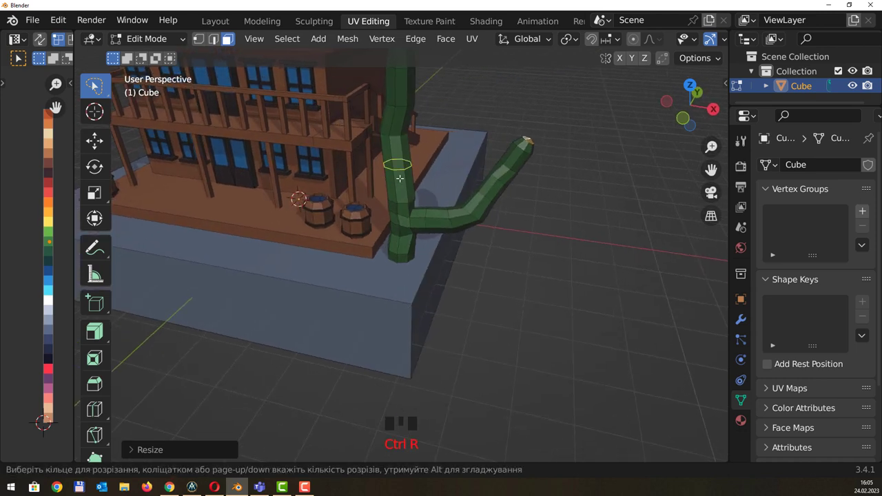
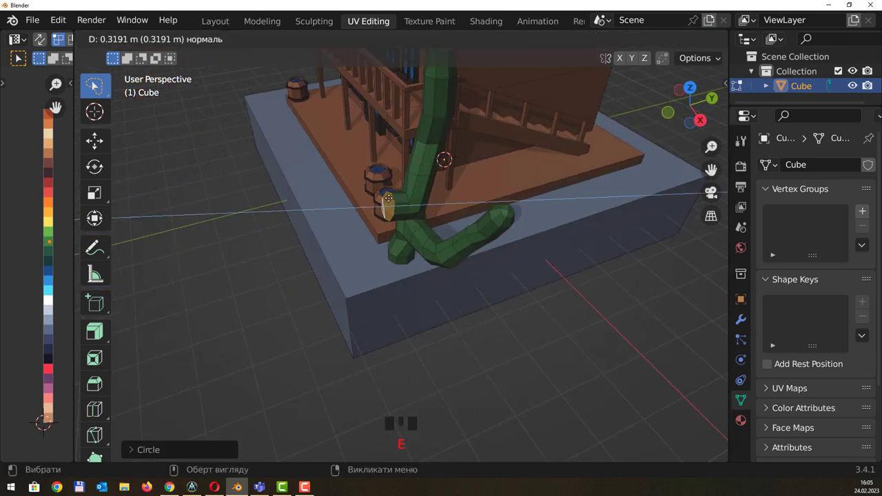
key(e)
key(g)
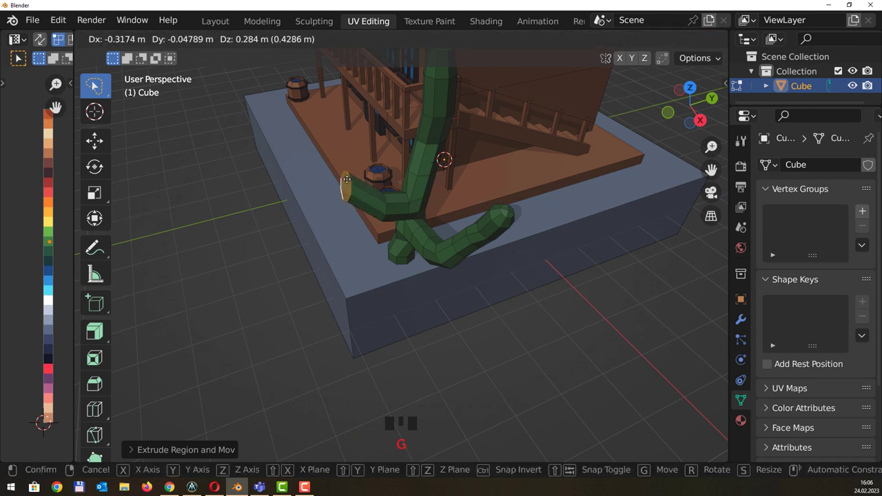
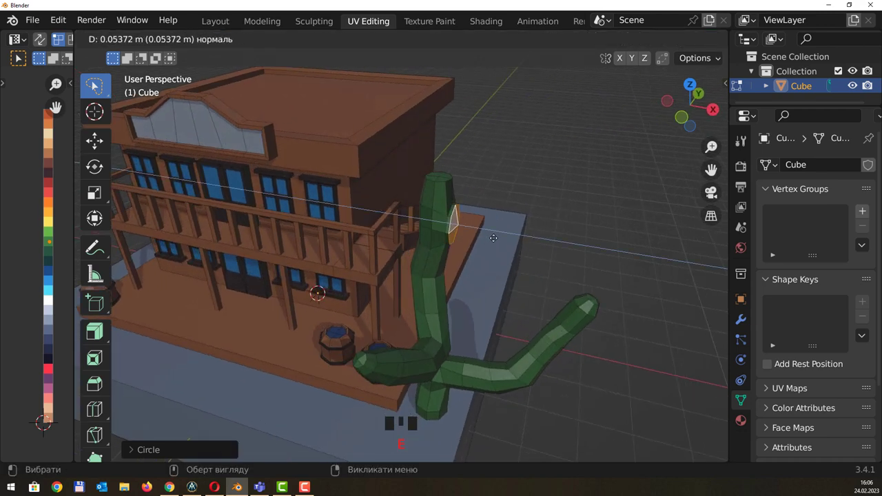
Extrude an arm from the upper trunk, rotating and extending it so it curves upward
key(s)
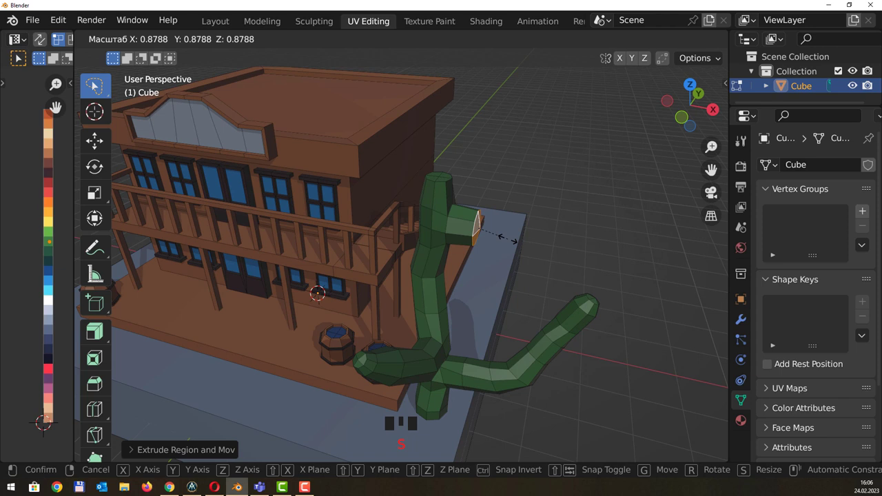
key(e)
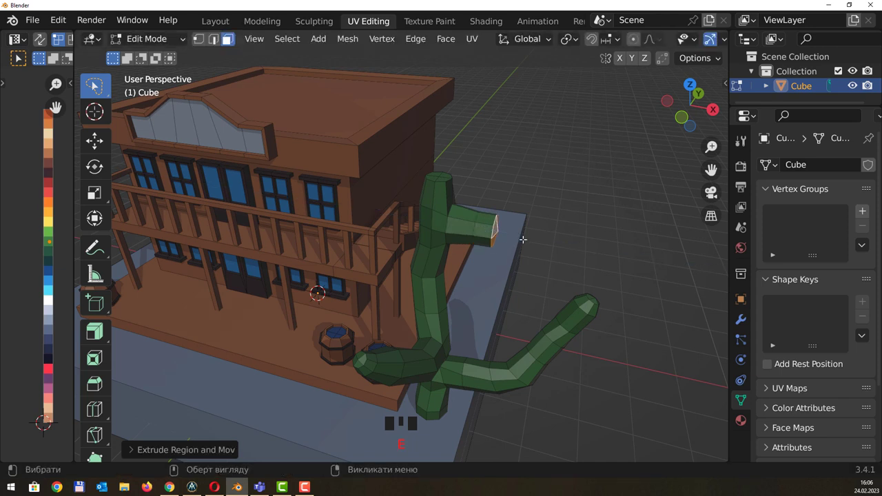
key(r)
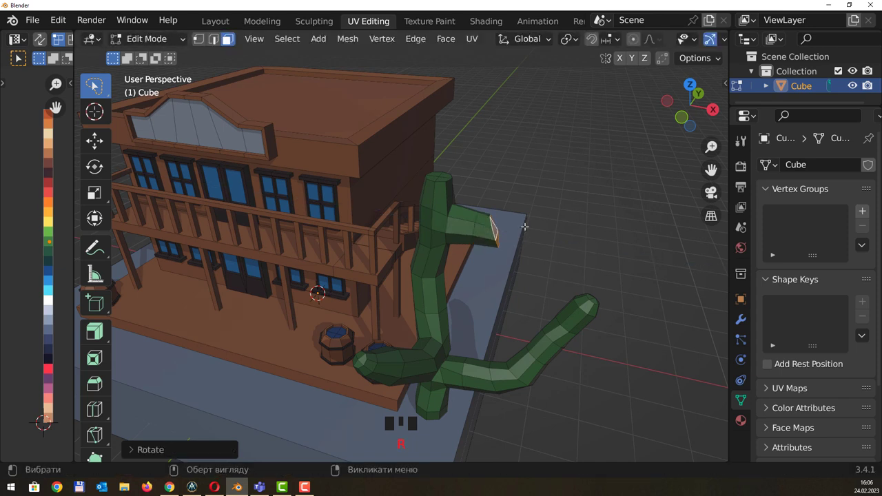
key(g)
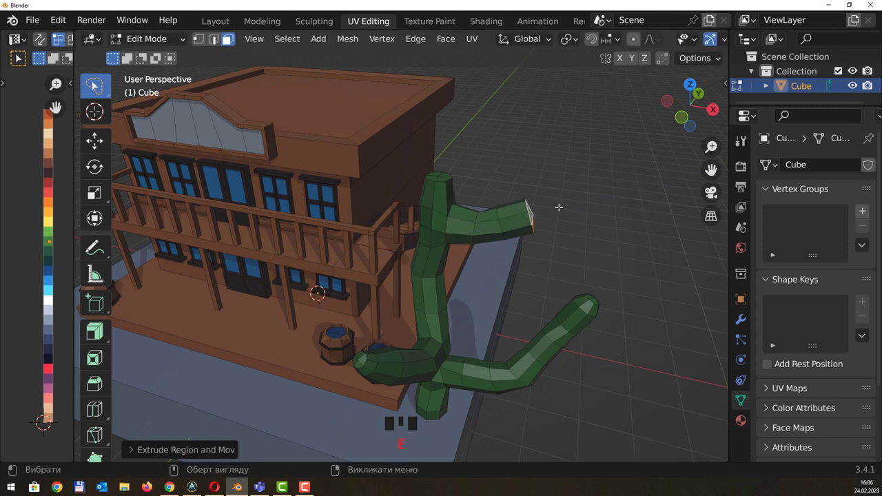
key(r)
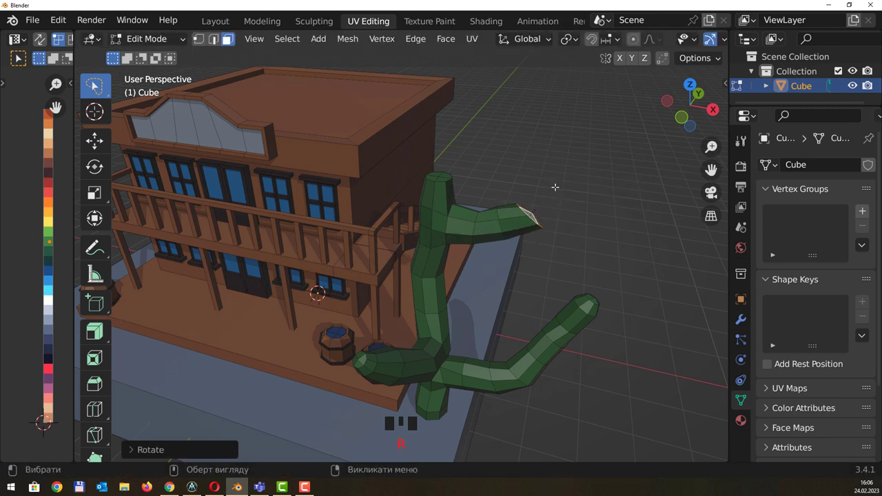
key(s)
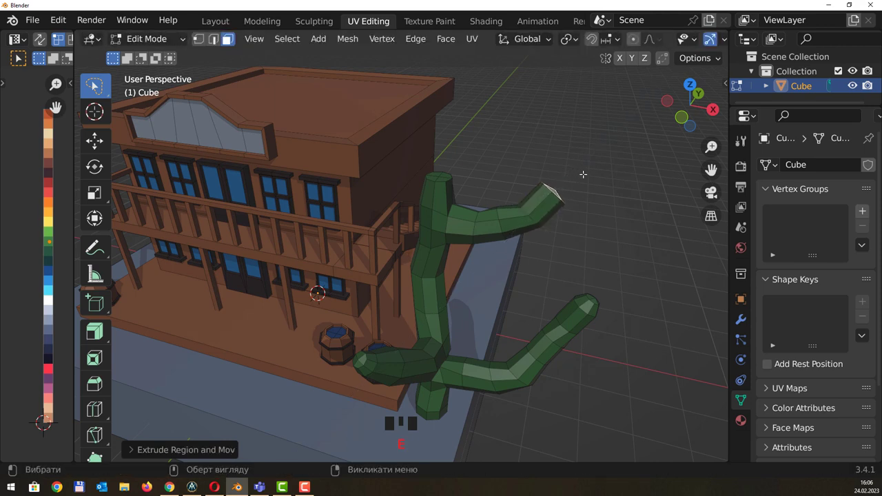
Narrow the upper arm's tip, then select the whole cactus mesh
middle_click(589, 180)
key(s)
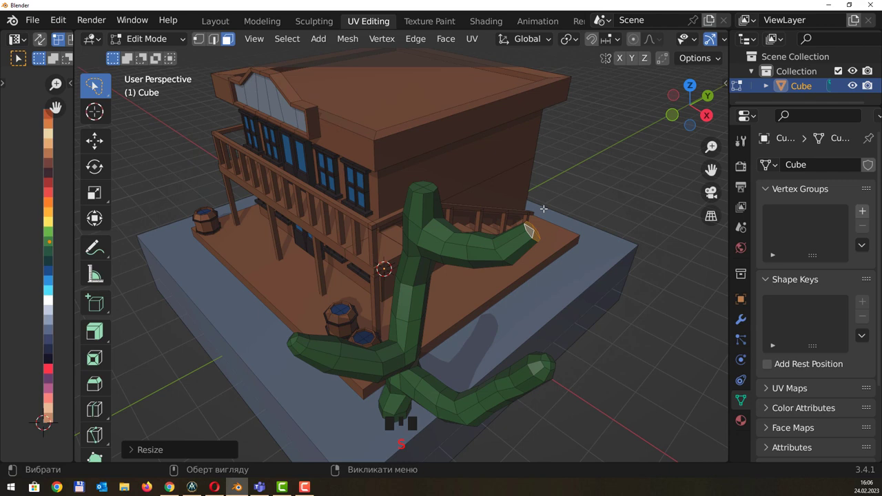
drag(543, 218, 545, 213)
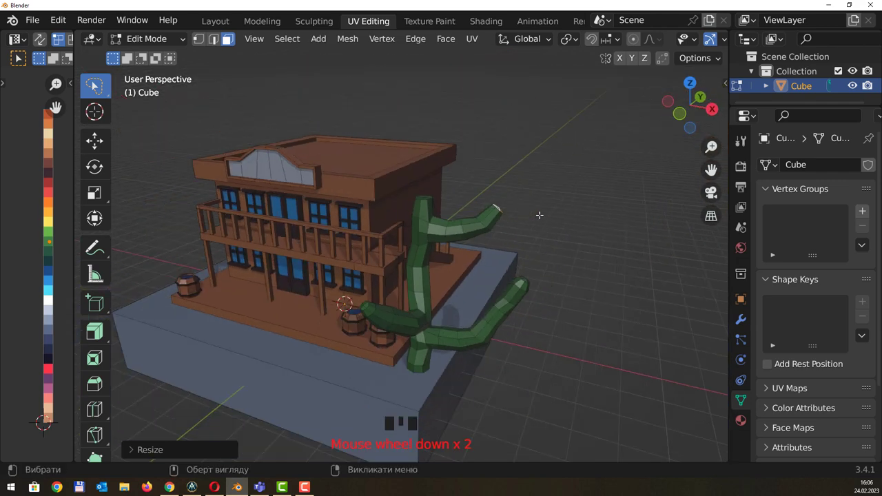
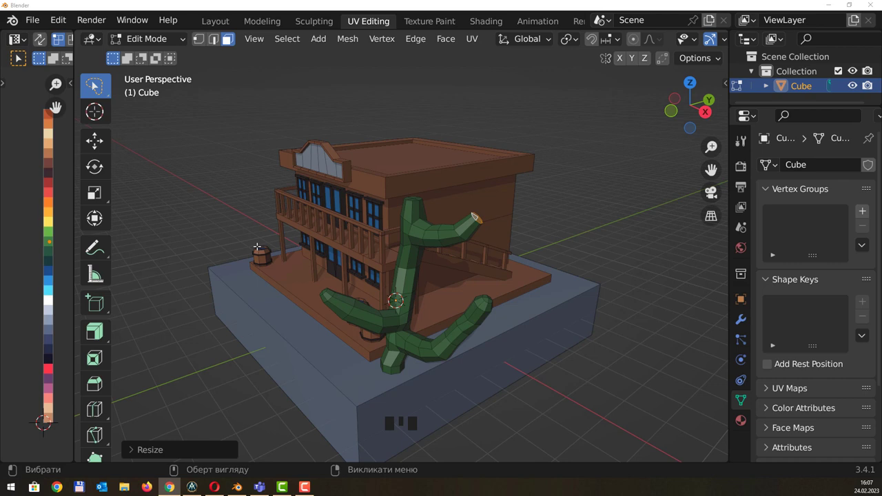
drag(268, 242, 426, 287)
click(426, 287)
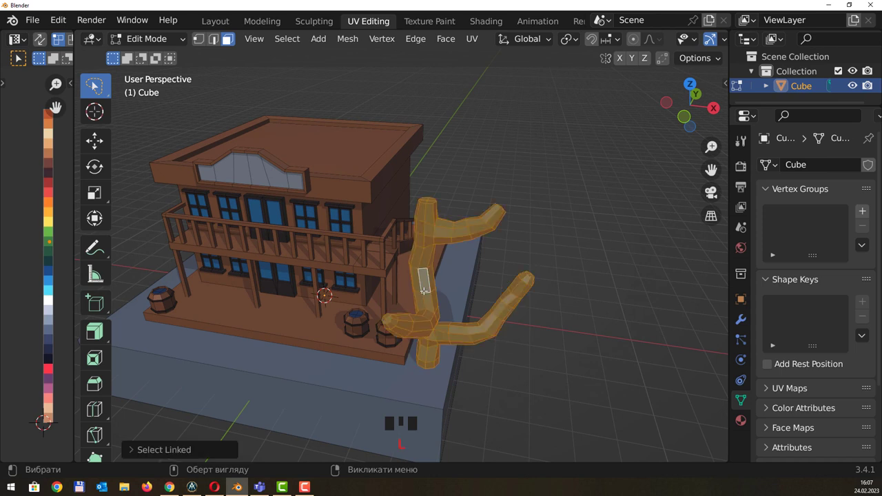
Duplicate the cactus, rotate it about Z, move it to the front-left corner and lower it at about 0.74 scale
key(shift+d)
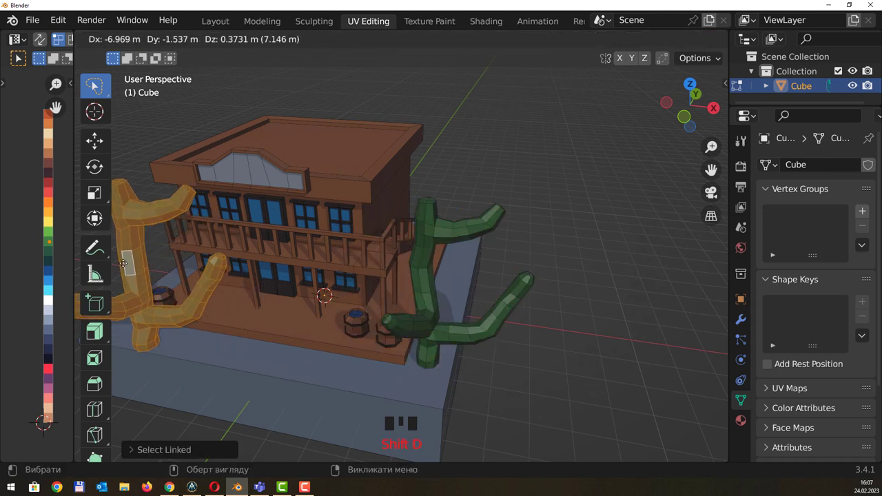
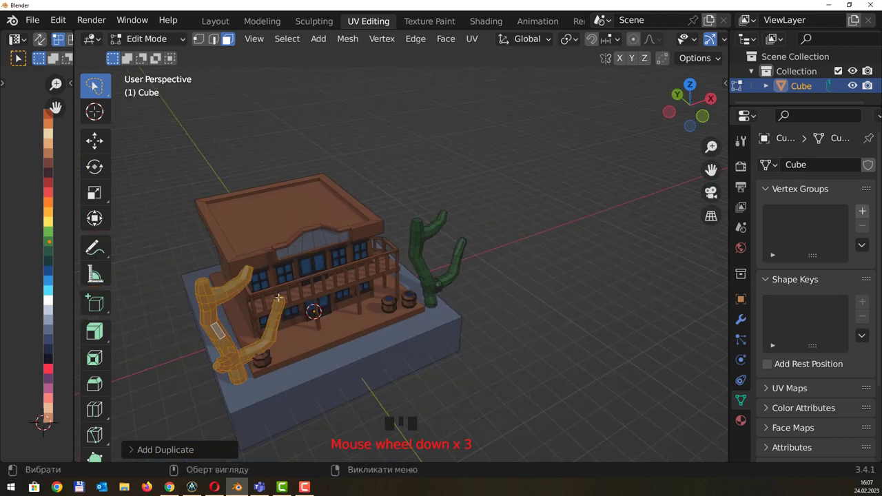
key(Escape)
key(r)
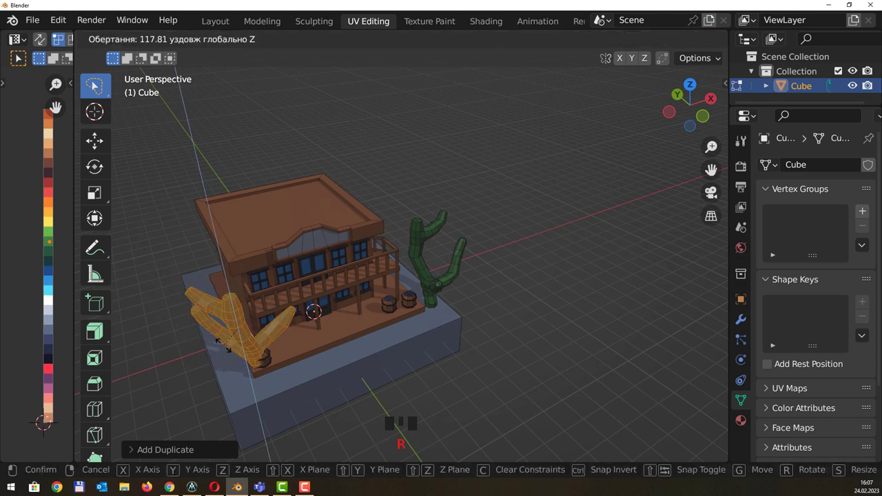
key(g)
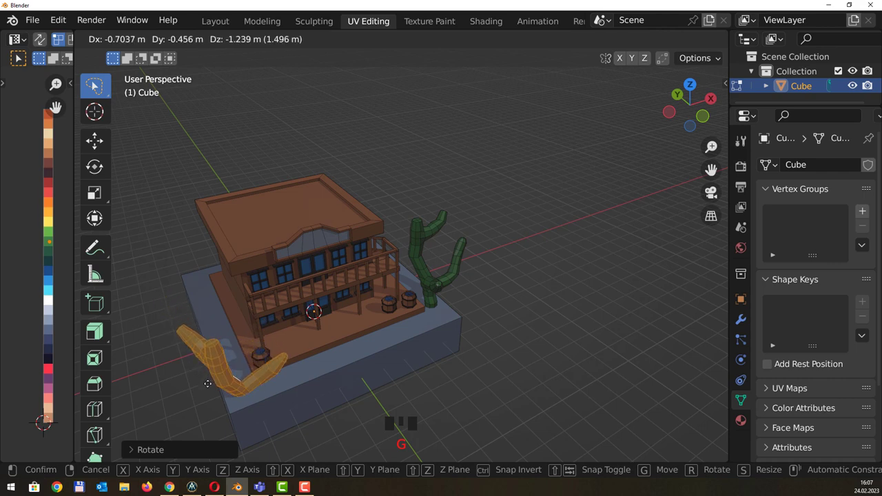
key(g)
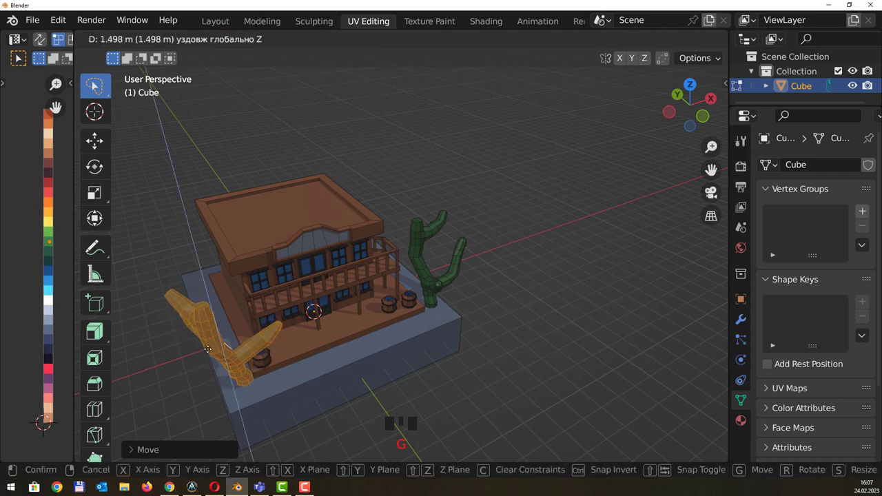
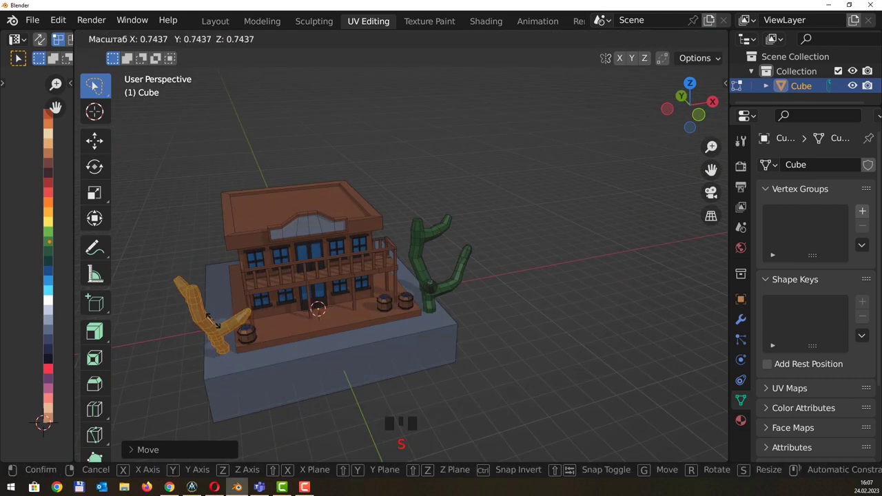
key(g)
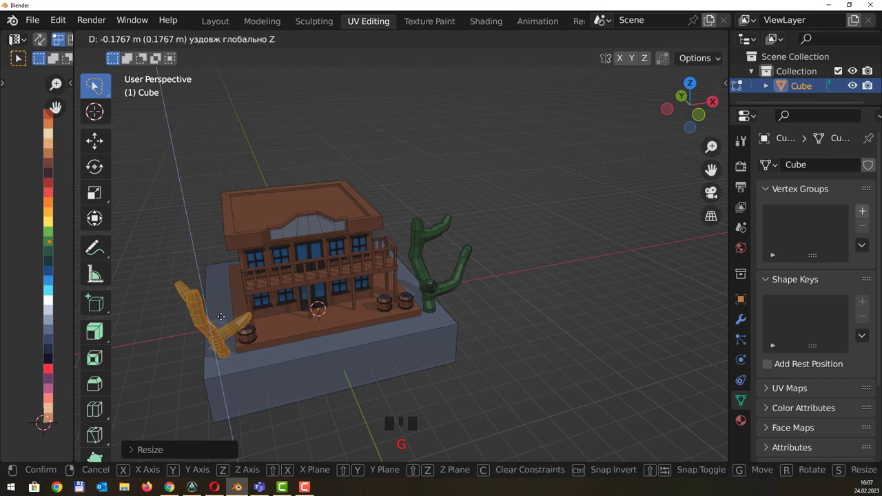
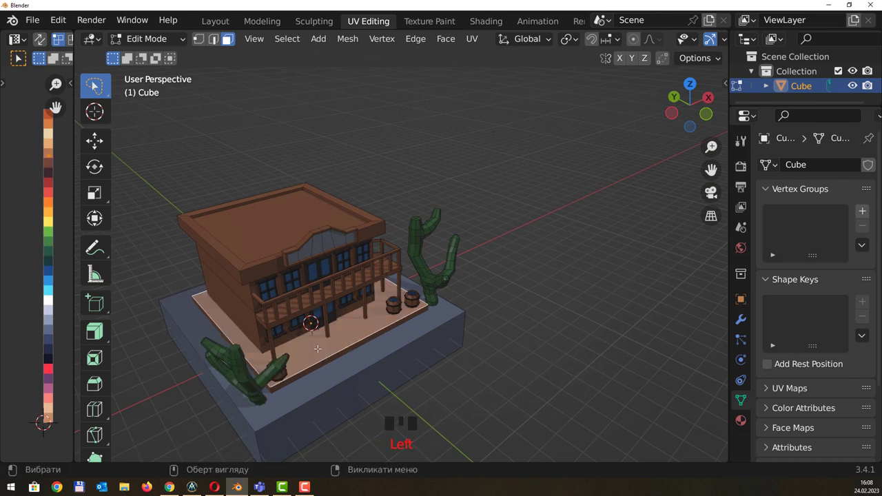
Duplicate the deck piece, shrink it to about 0.31 and position it as a small square on the porch floor
scroll(up, 3)
scroll(up, 3)
key(shift+d)
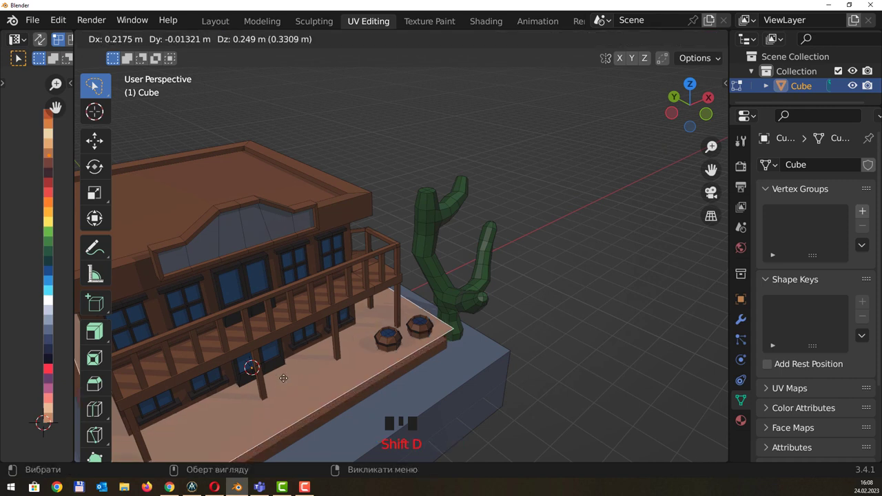
key(s)
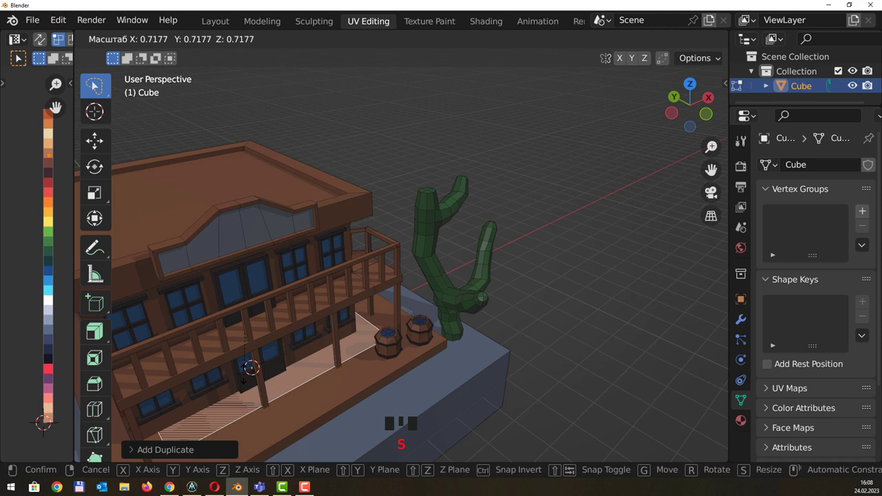
key(g)
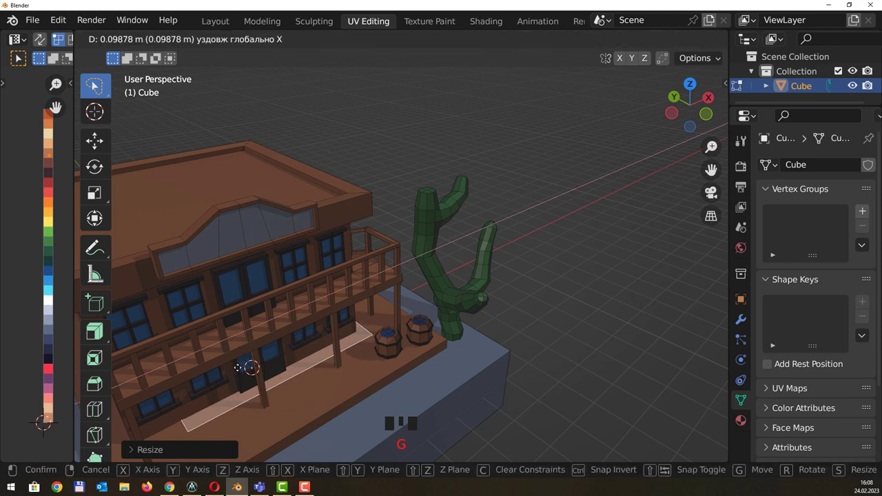
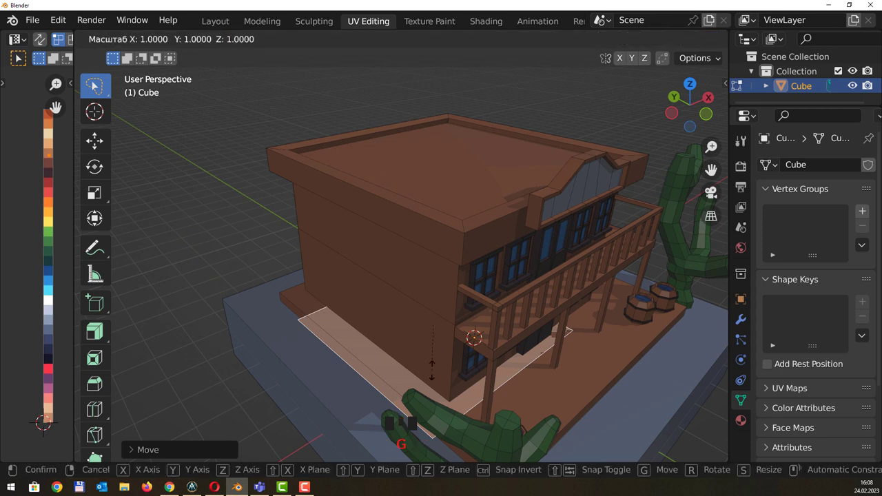
key(g)
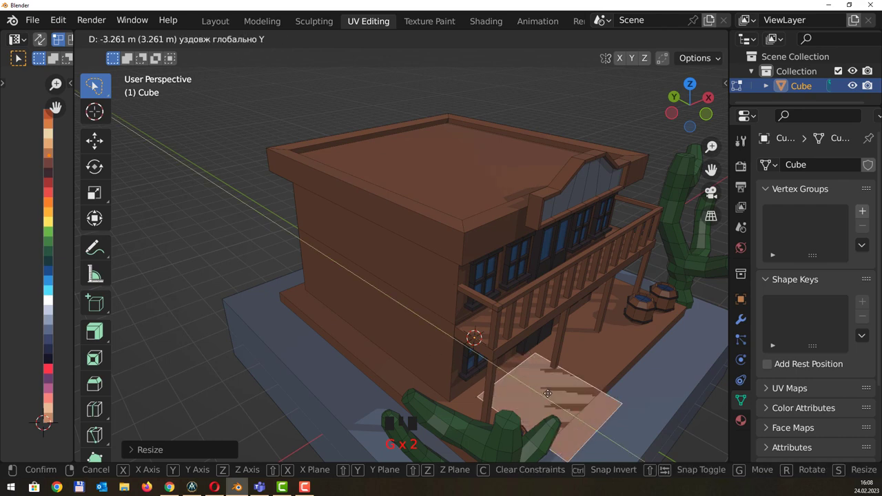
key(s)
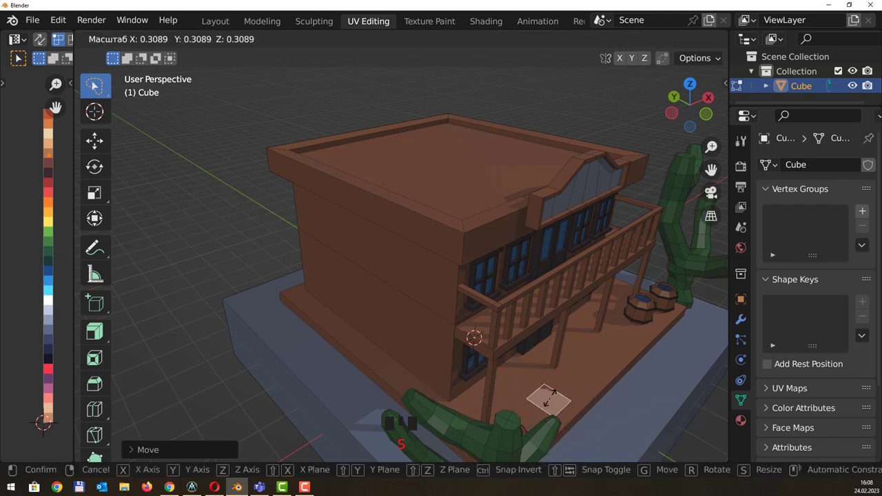
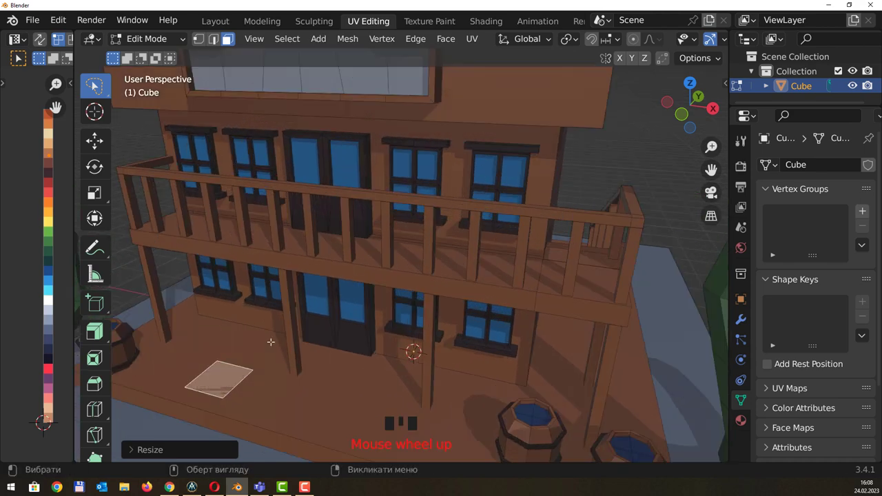
drag(272, 333, 82, 248)
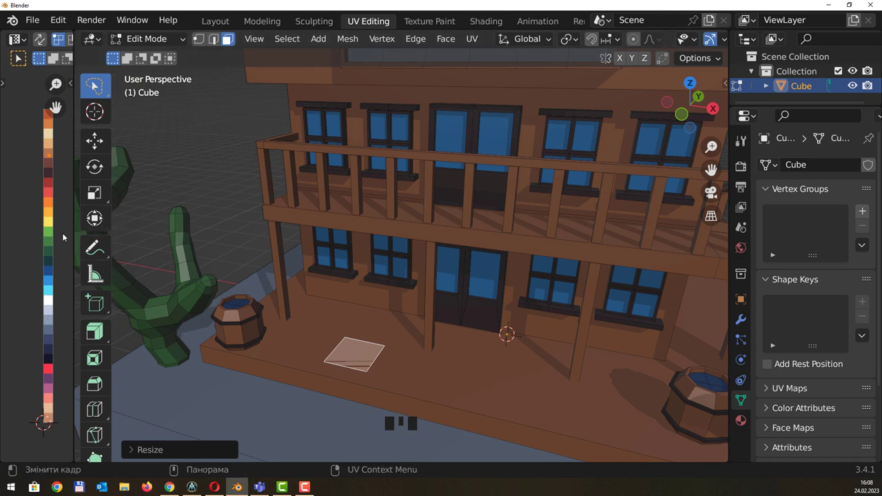
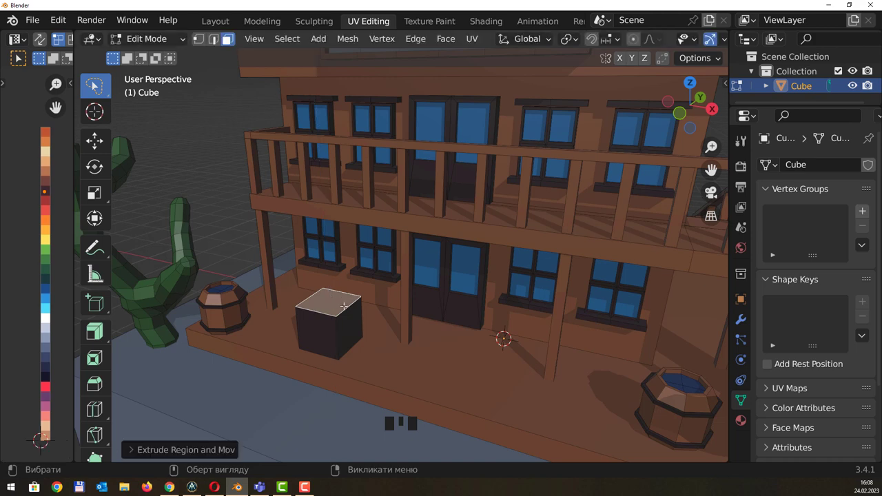
Extrude the square into a cube and inset its top face into a frame
drag(350, 304, 353, 314)
key(e)
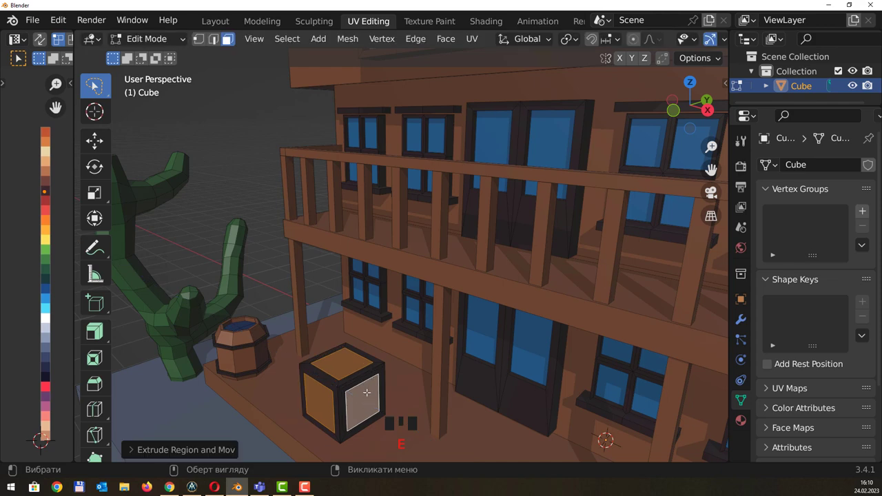
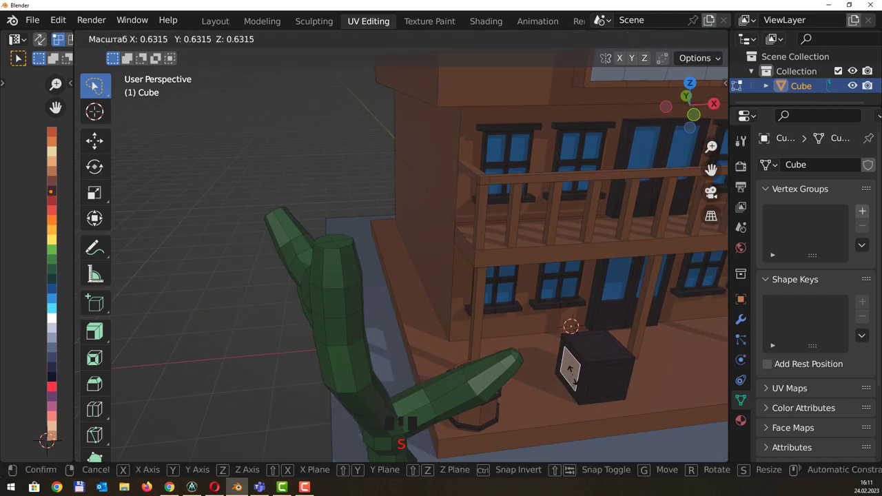
drag(612, 344, 468, 407)
click(467, 408)
Select the crate's side faces and inset them into framed panels
click(468, 370)
drag(512, 387, 479, 399)
click(479, 398)
key(e)
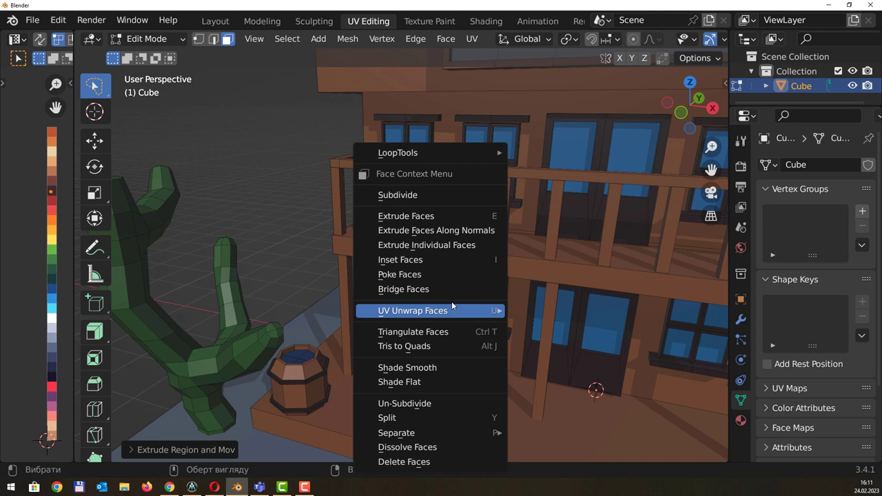
Bring up the Face Context Menu to extrude the inset panels along normals
right_click(459, 238)
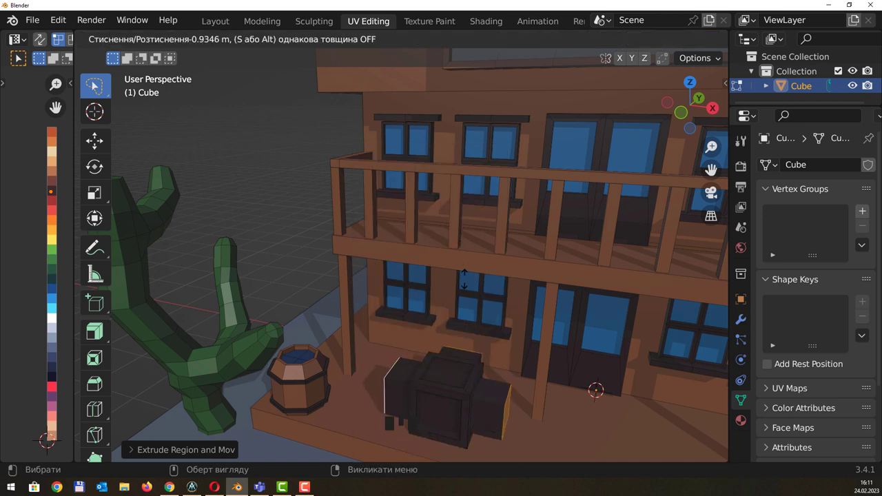
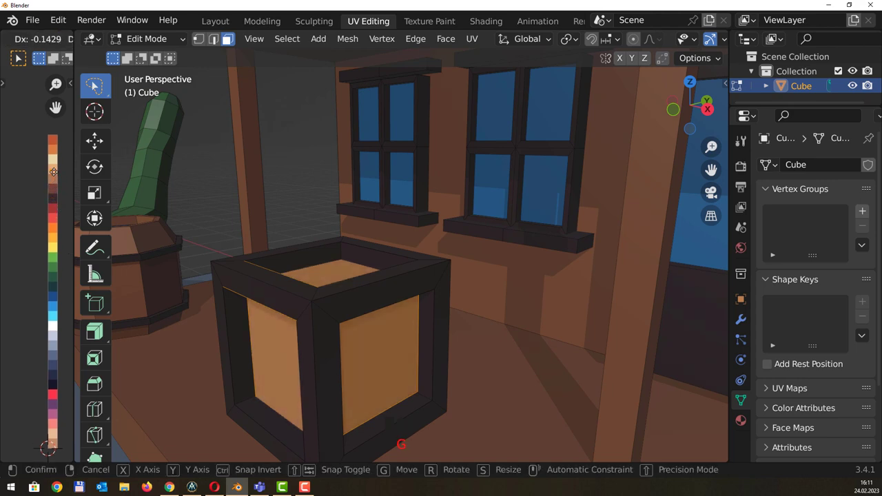
Confirm the recessed panels, then duplicate the crate and slide the copy along the porch
click(326, 213)
scroll(down, 3)
drag(471, 286, 368, 293)
click(367, 293)
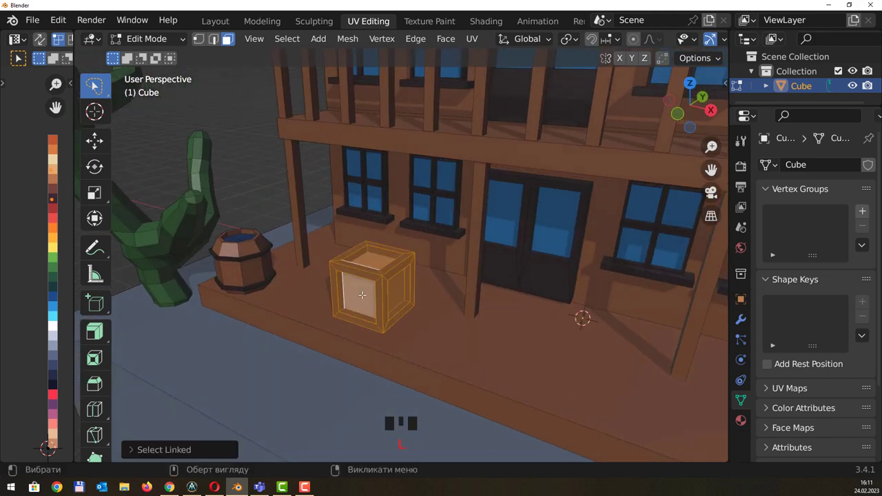
key(g)
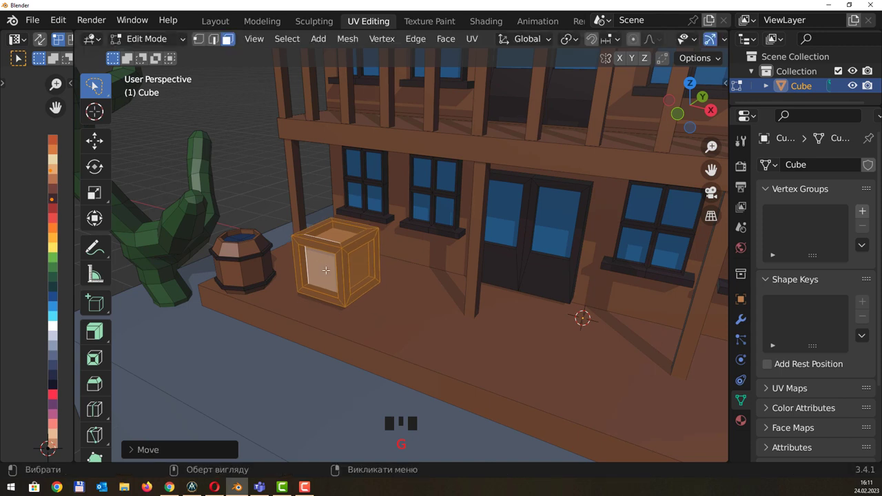
key(shift+d)
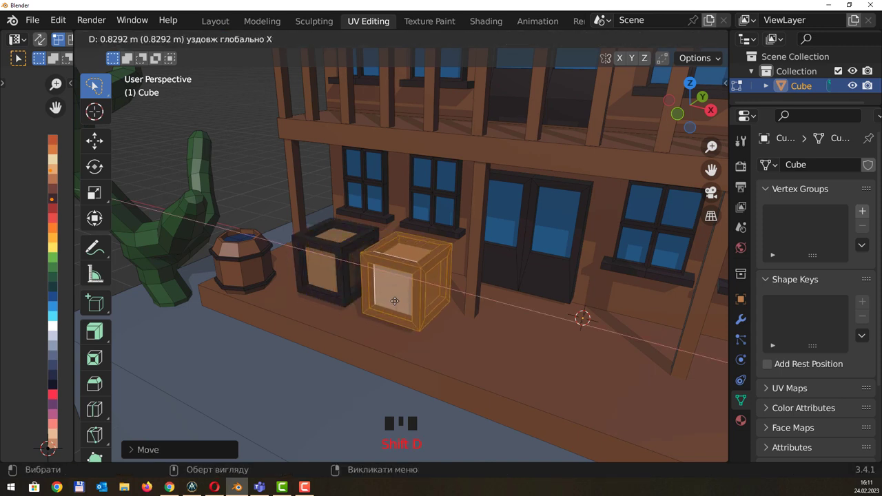
key(e)
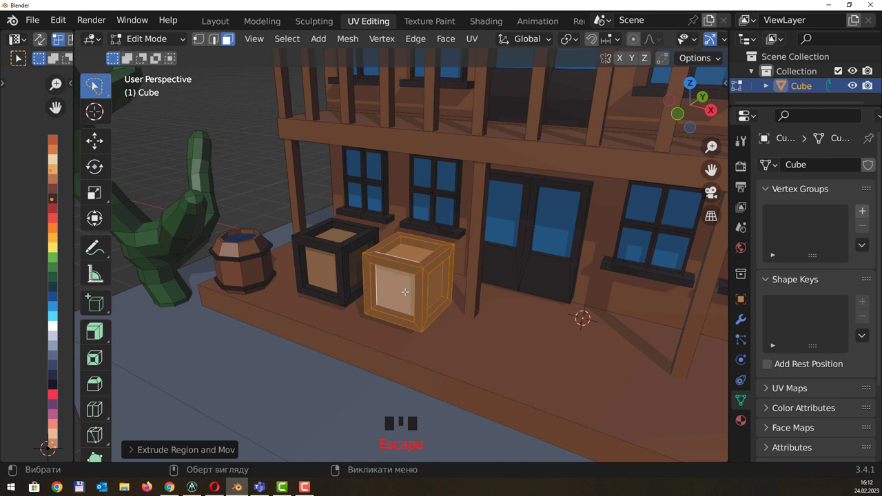
Rotate the copy slightly, stack a third crate on top and turn a lower one about 25° around Z
key(ctrl+l)
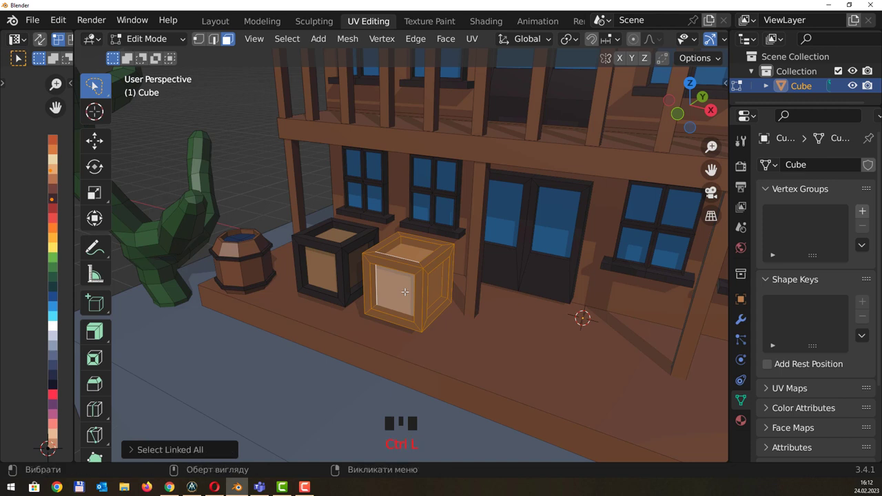
key(r)
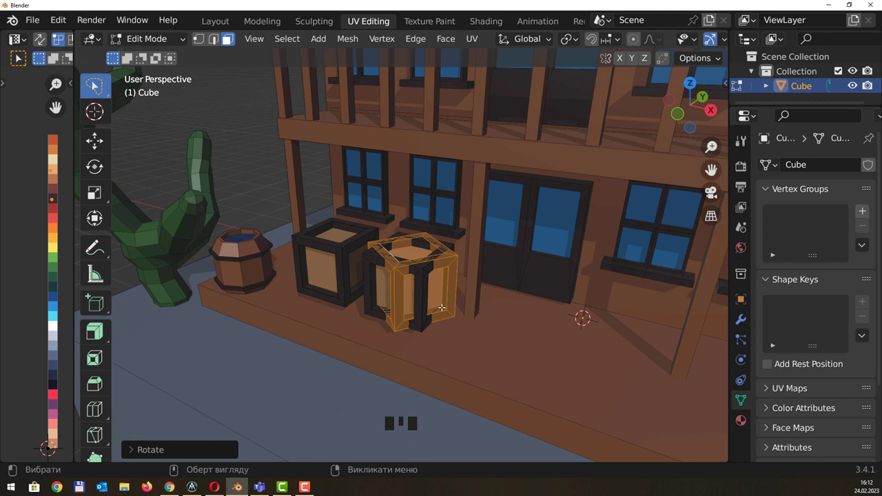
key(g)
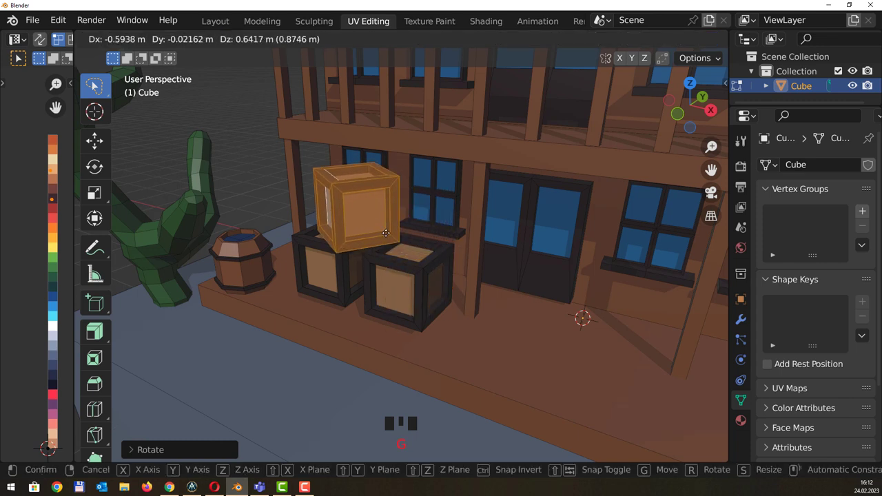
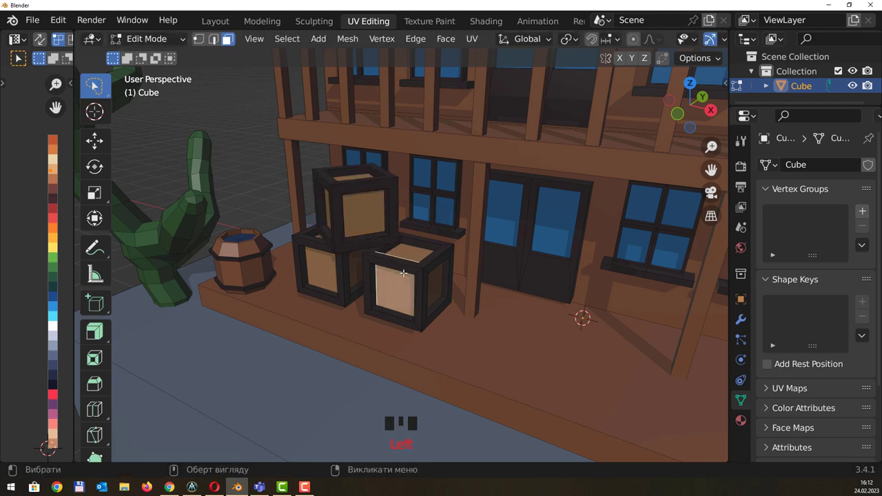
key(r)
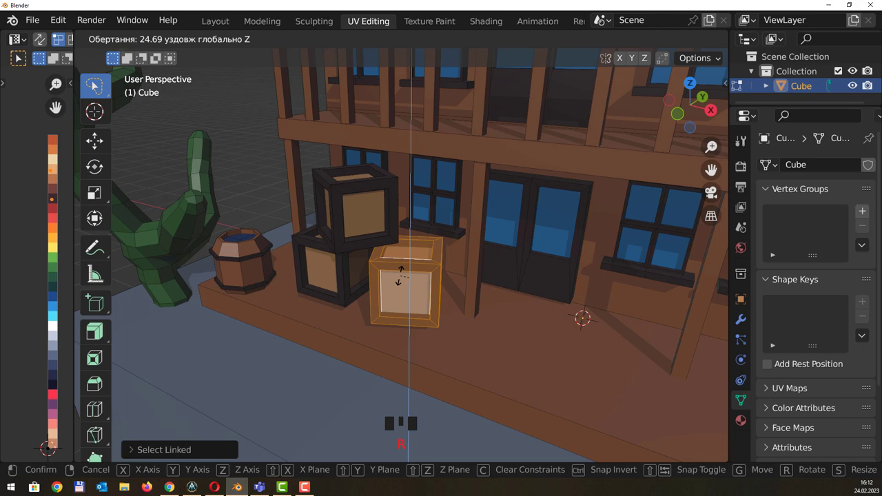
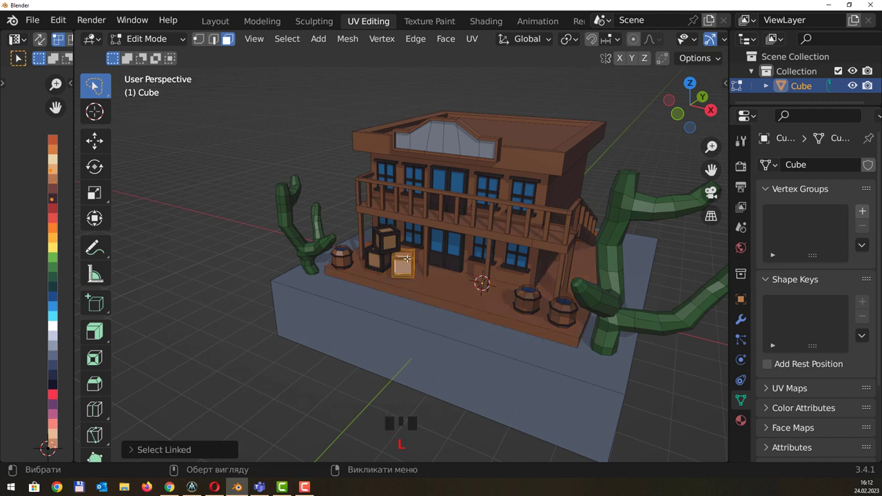
Duplicate a crate and position it beneath the staircase in Right Orthographic view
key(shift+d)
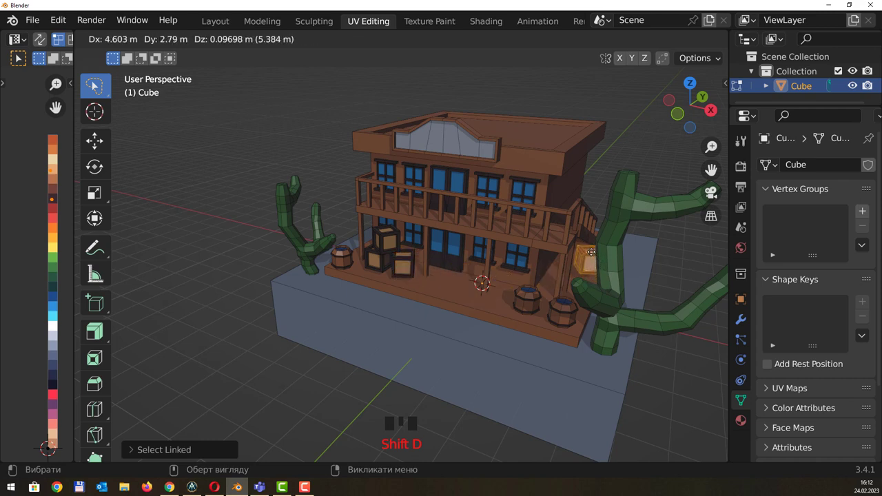
drag(629, 266, 603, 295)
middle_click(593, 290)
middle_click(590, 258)
drag(551, 228, 495, 252)
key(g)
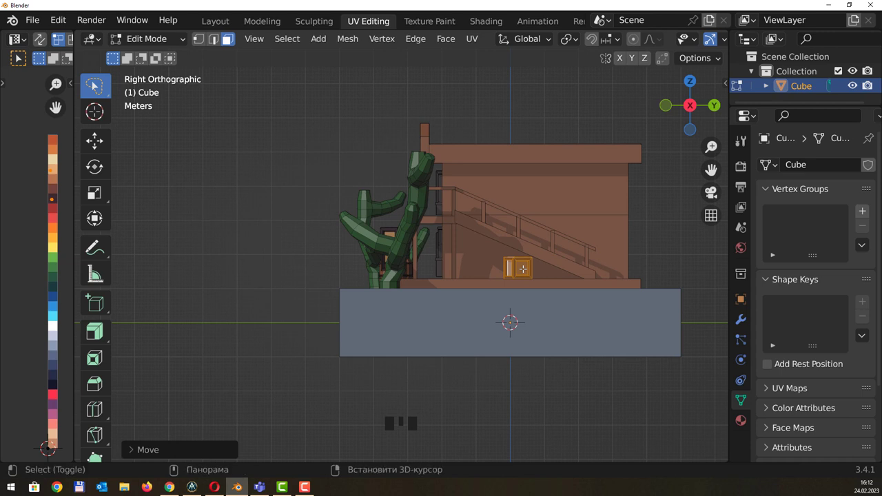
Duplicate further crates, stacking and rotating them into a cluster under the stairs
key(shift+d)
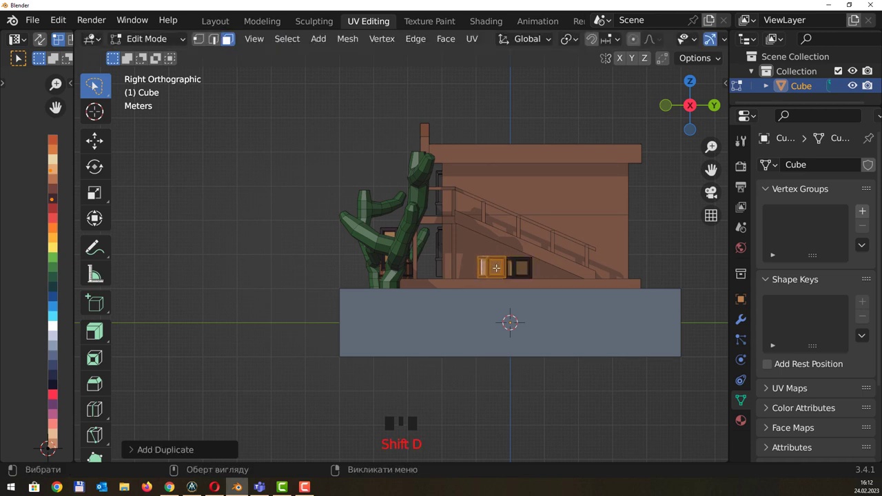
key(shift+d)
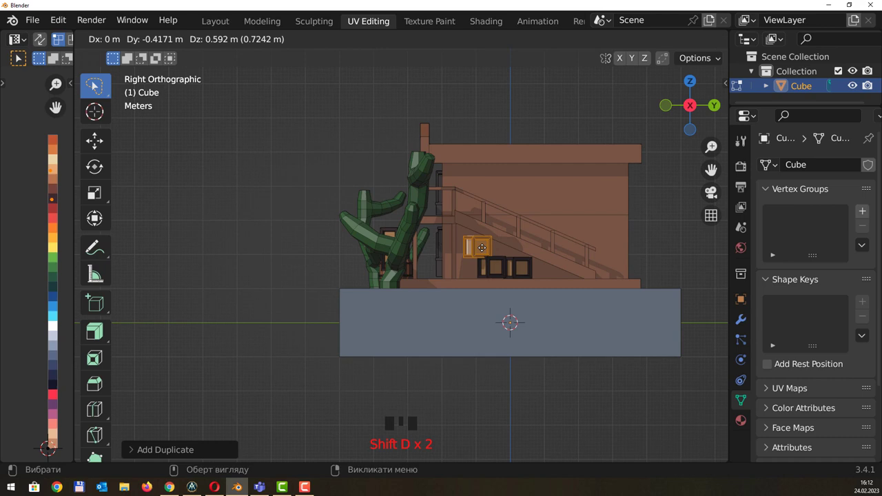
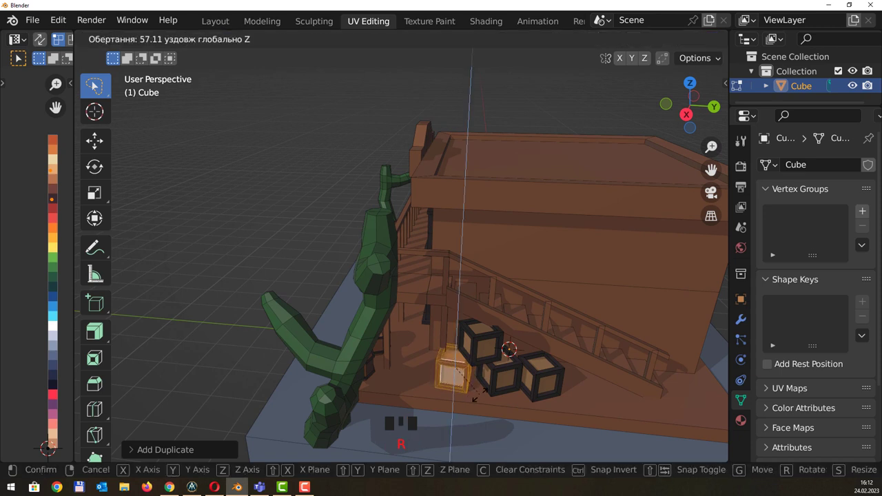
key(g)
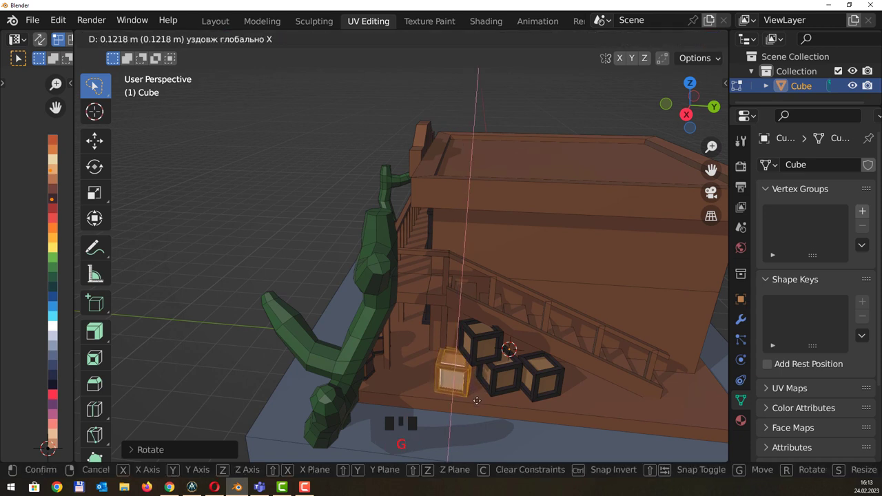
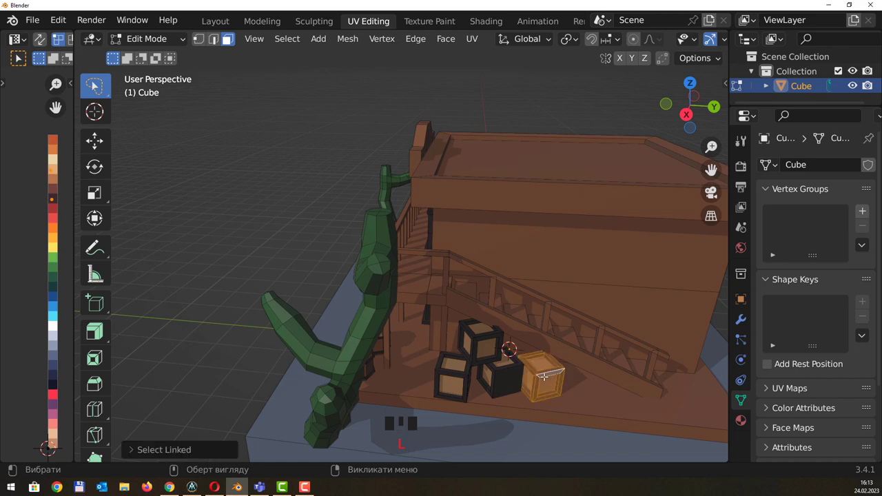
key(g)
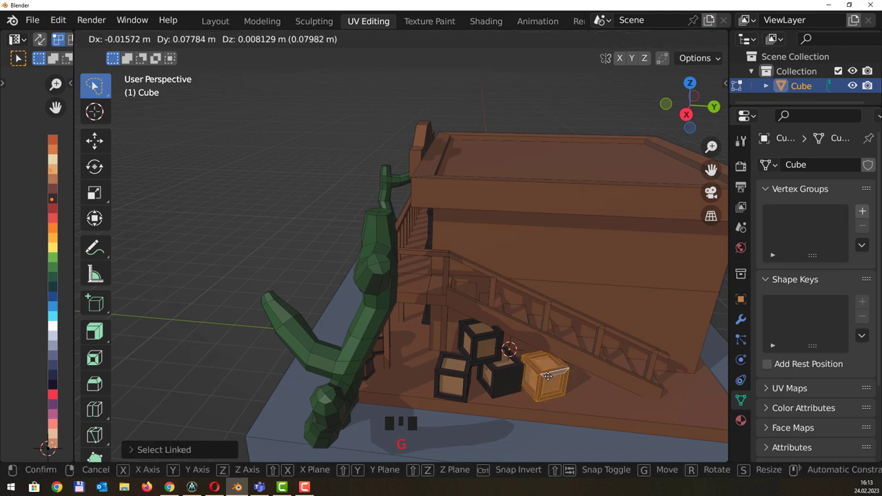
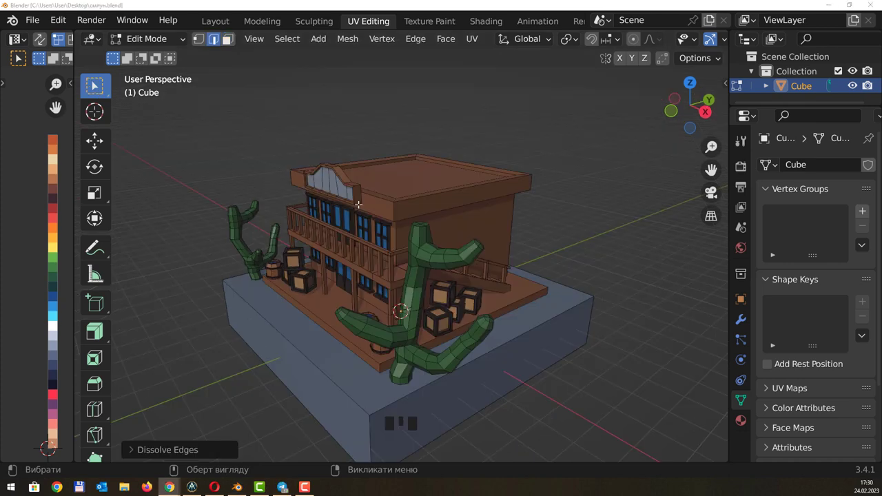
Add horizontal edge loops across the building's side wall with Ctrl+R
drag(497, 181, 398, 235)
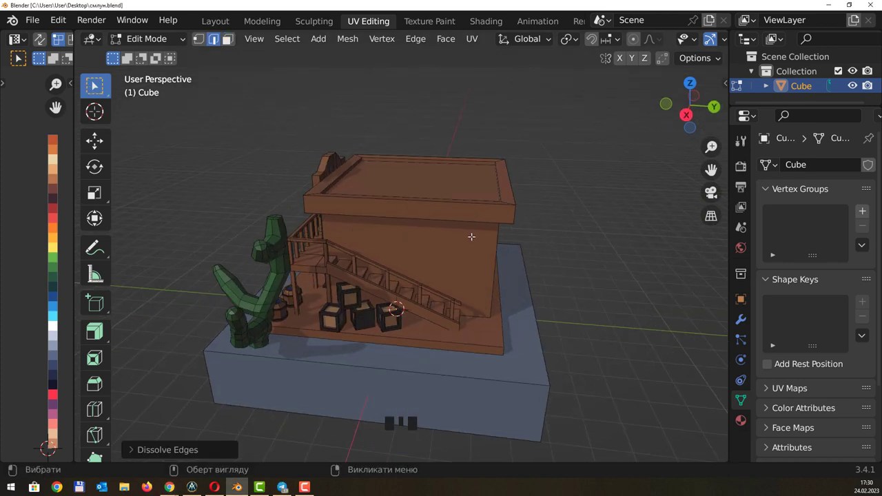
drag(416, 210, 393, 223)
scroll(up, 3)
drag(445, 213, 431, 212)
key(ctrl+r)
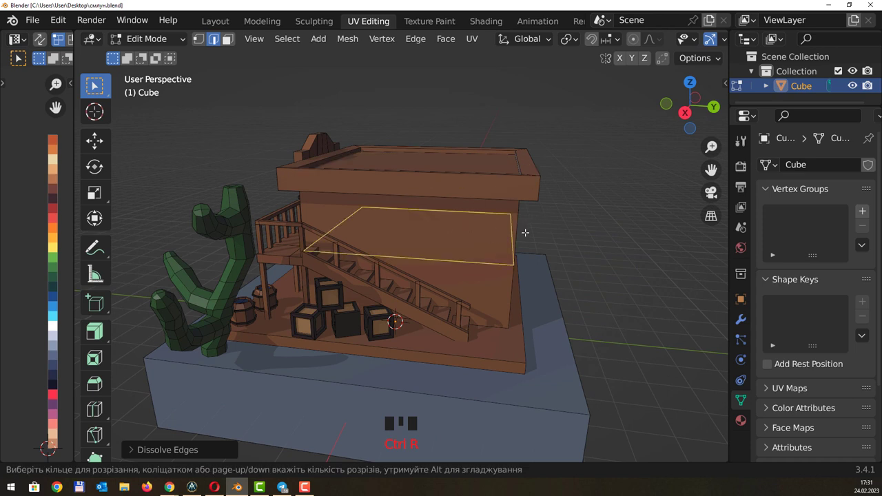
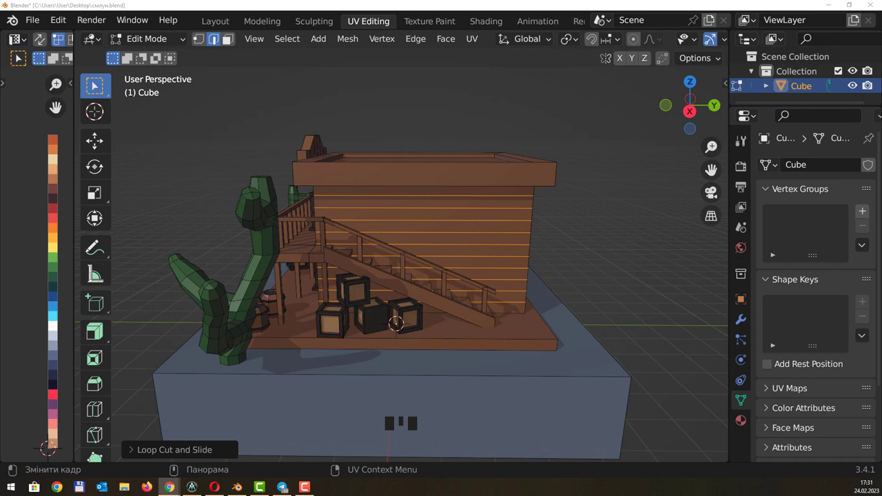
drag(527, 194, 497, 219)
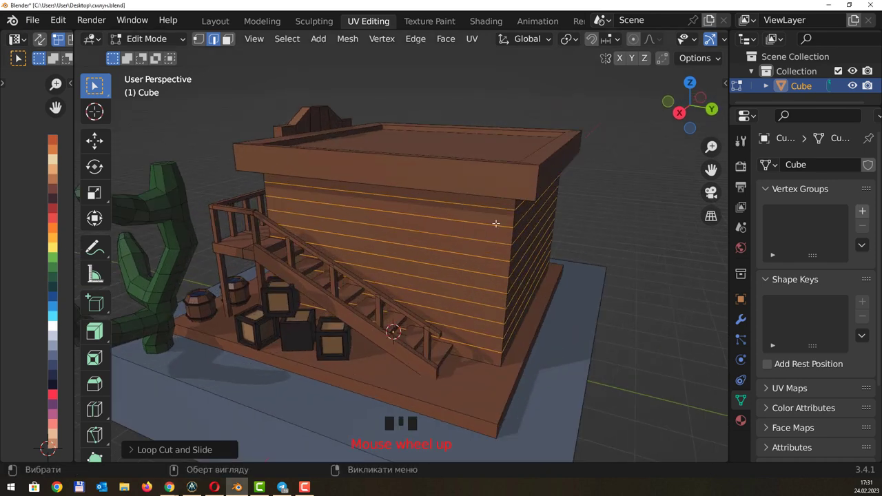
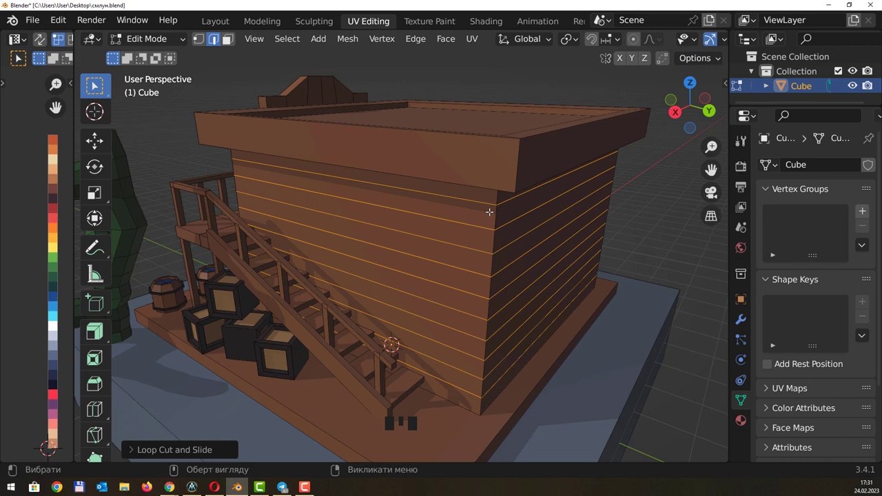
Bevel the horizontal wall edges, extrude the strips and scale them inward into recessed grooves
key(ctrl+b)
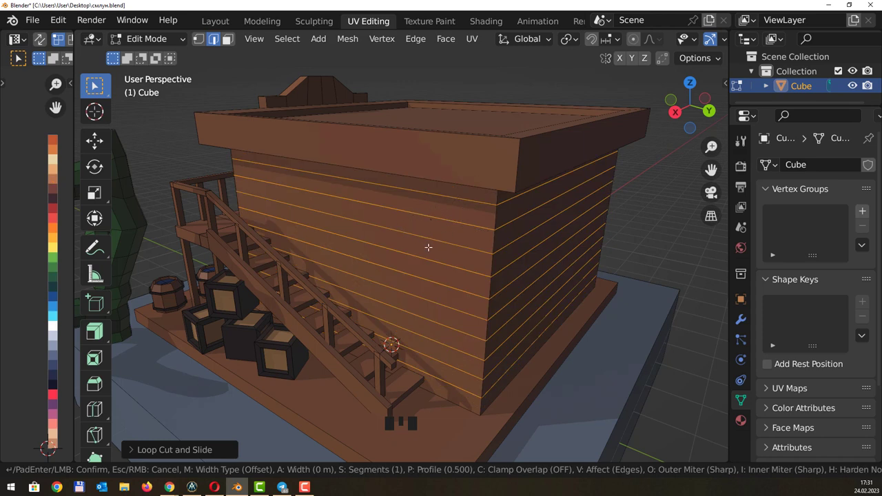
scroll(up, 3)
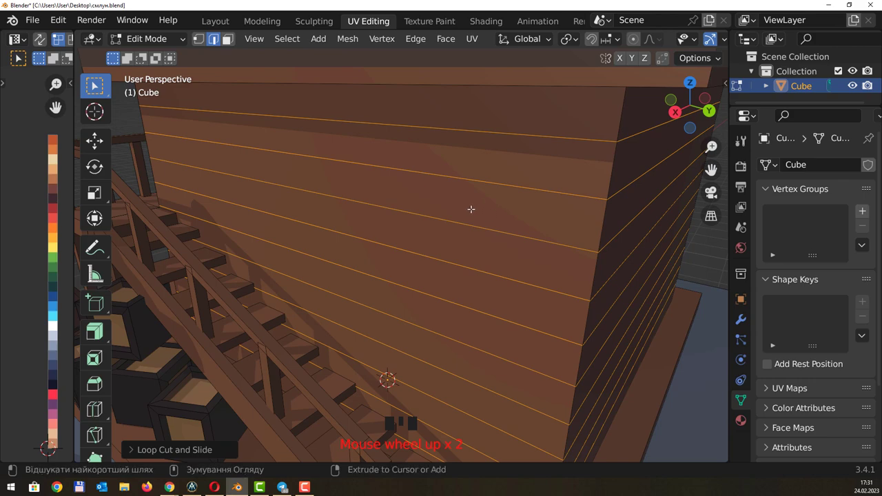
key(ctrl+b)
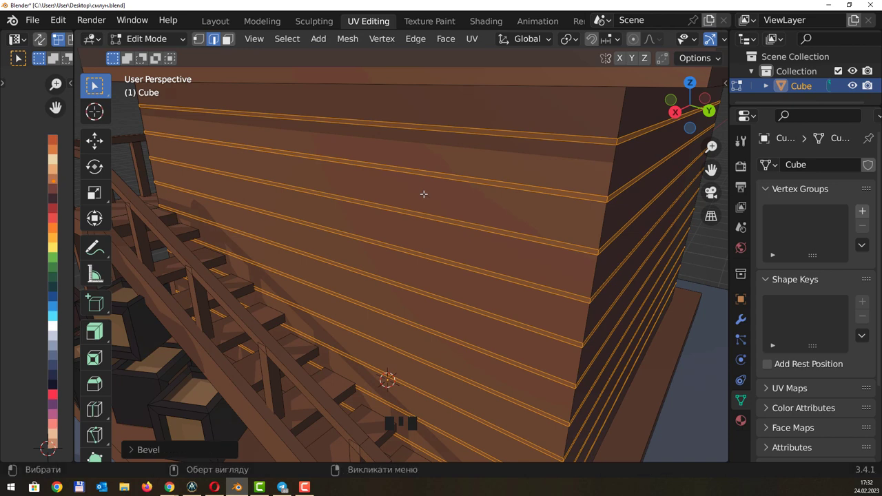
scroll(down, 3)
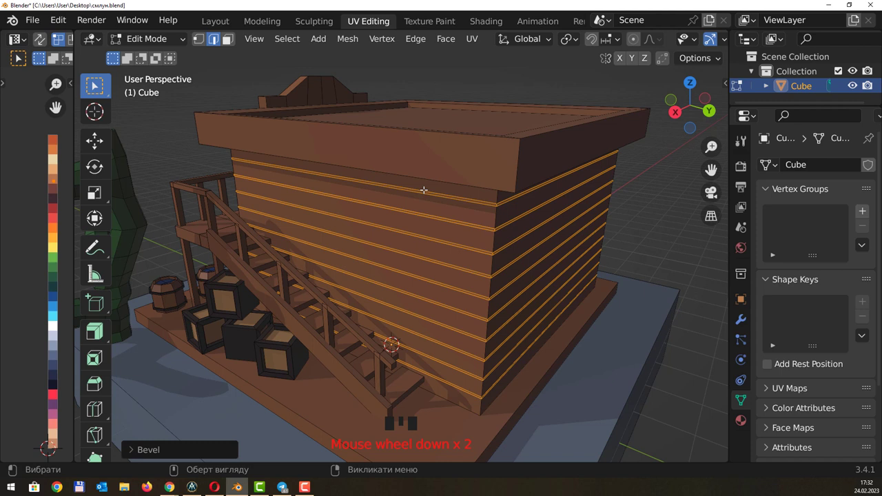
key(e)
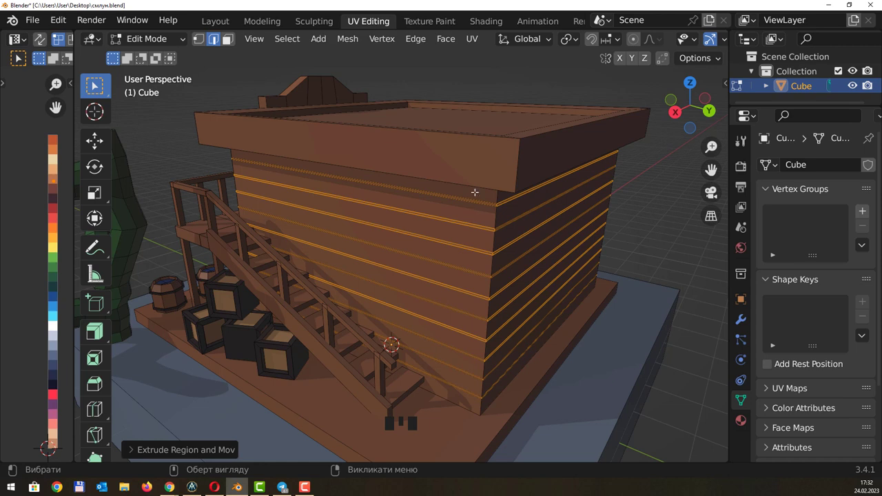
key(alt+z)
key(s)
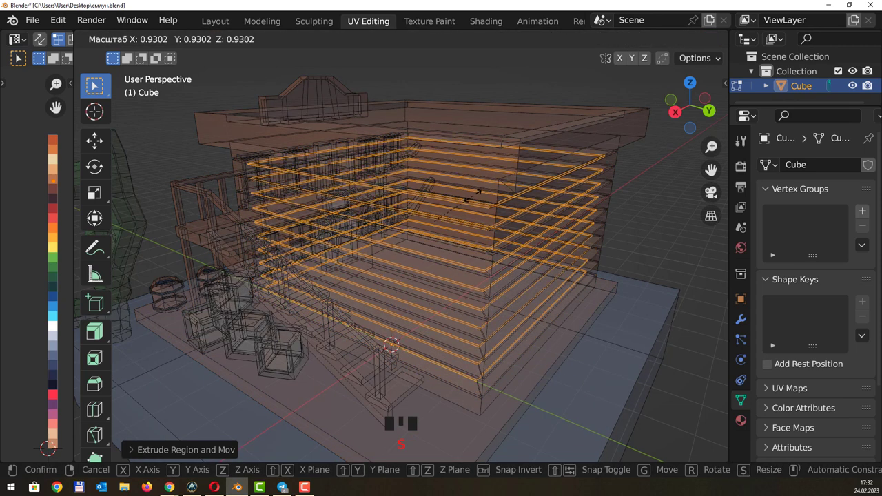
key(alt+z)
click(641, 192)
Orbit around the building, toggling X-ray, to inspect the plank grooves on each wall
drag(497, 170, 472, 166)
scroll(up, 3)
drag(502, 162, 430, 215)
key(alt+z)
drag(522, 241, 542, 230)
scroll(down, 3)
key(alt+z)
drag(438, 189, 477, 153)
scroll(down, 3)
drag(465, 134, 464, 136)
Add vertical loop cuts across the walls with Ctrl+R and slide them into position
key(ctrl+r)
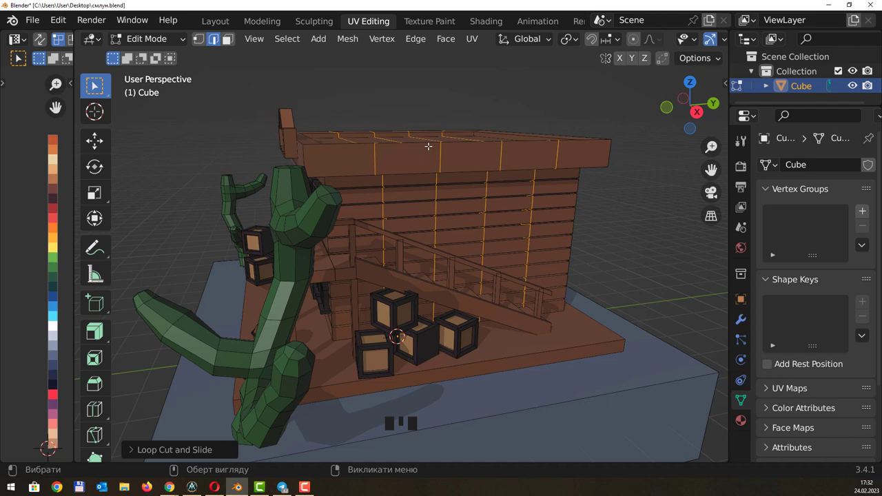
drag(548, 130, 413, 206)
key(ctrl+r)
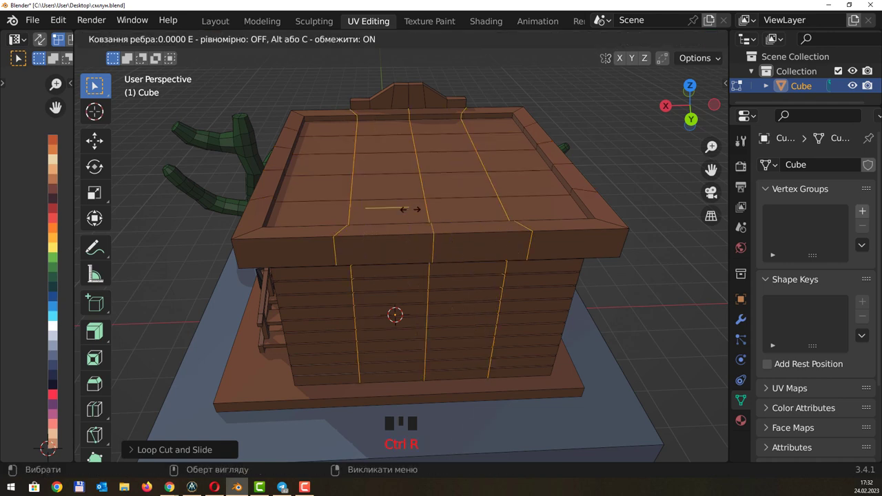
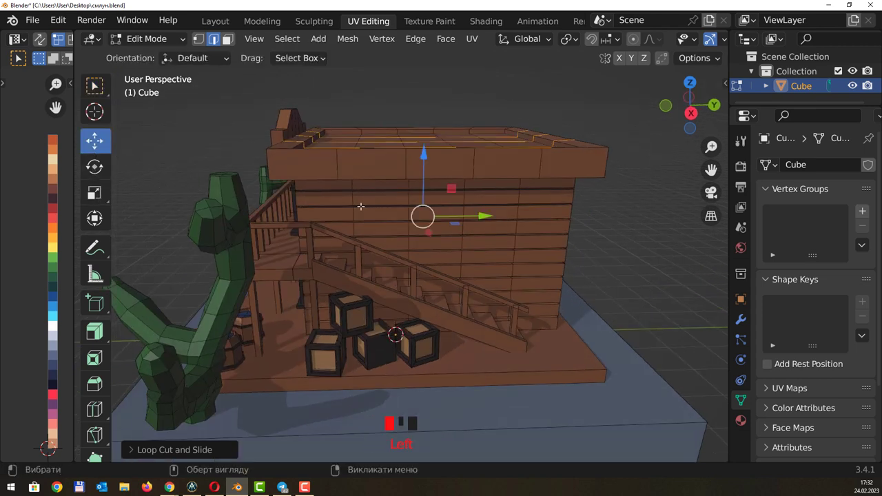
scroll(up, 3)
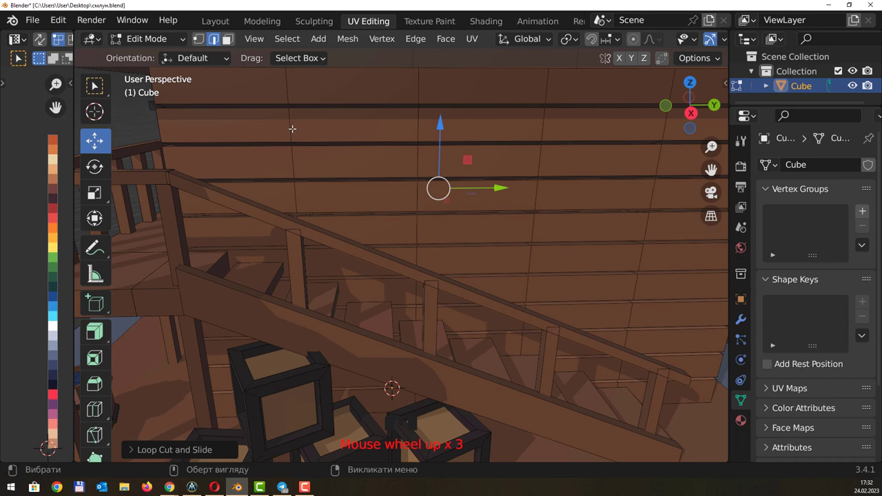
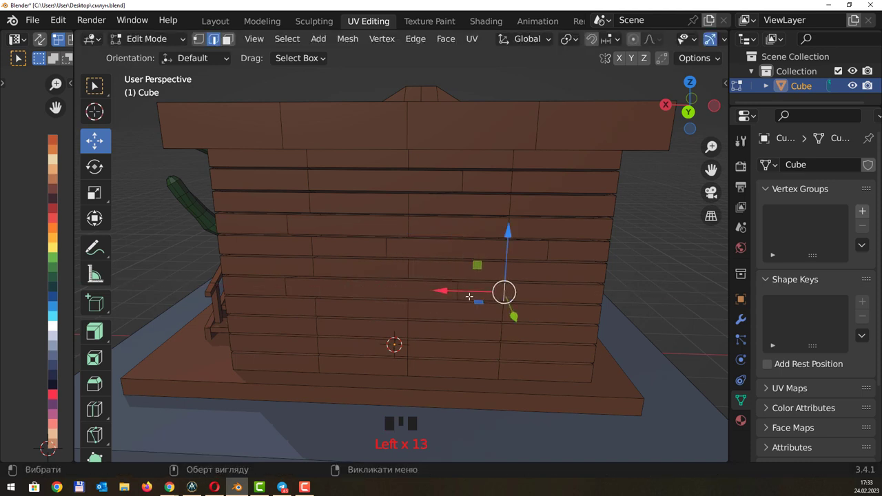
Shift-select the short vertical brick seams across the rear wall rows
click(478, 289)
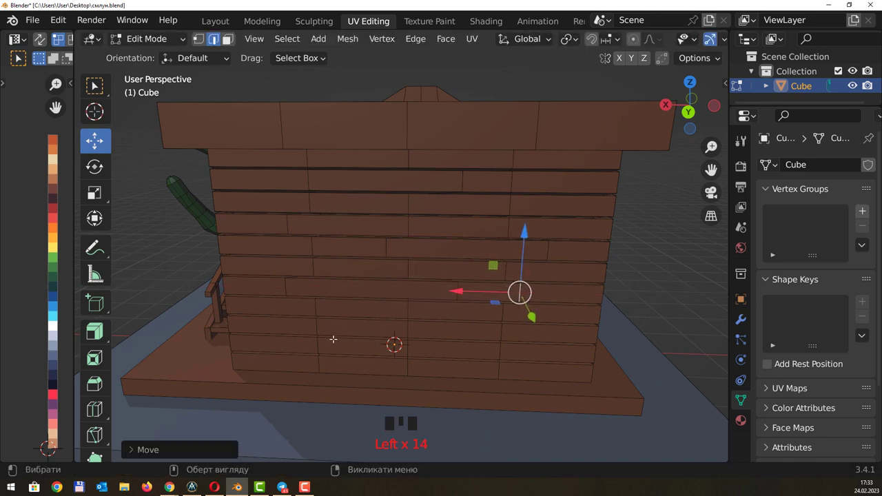
click(317, 323)
click(293, 323)
click(501, 328)
click(474, 330)
click(317, 341)
click(299, 342)
click(412, 345)
click(379, 343)
click(504, 350)
click(481, 346)
Turn to the side wall and add its vertical brick seam to the selection
drag(366, 224, 414, 214)
key(q)
key(w)
click(302, 211)
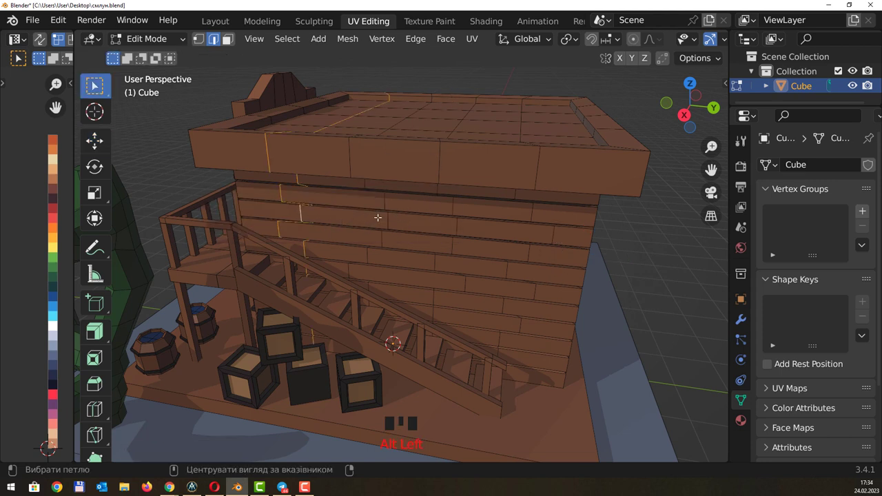
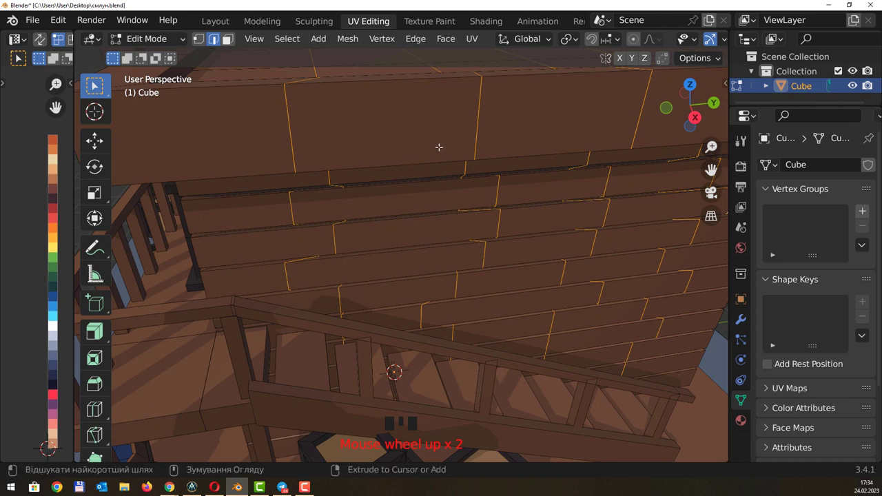
Bevel the vertical seams, extrude and scale the faces inward into recessed brick gaps
key(ctrl+b)
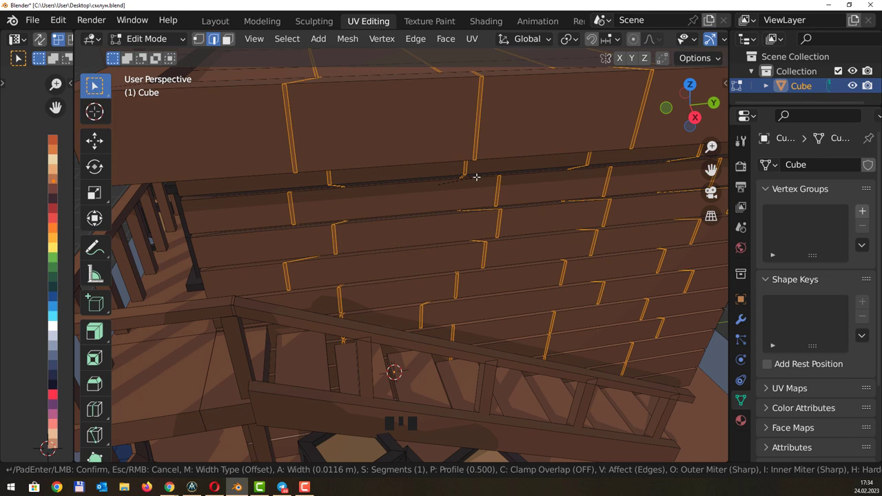
key(e)
key(s)
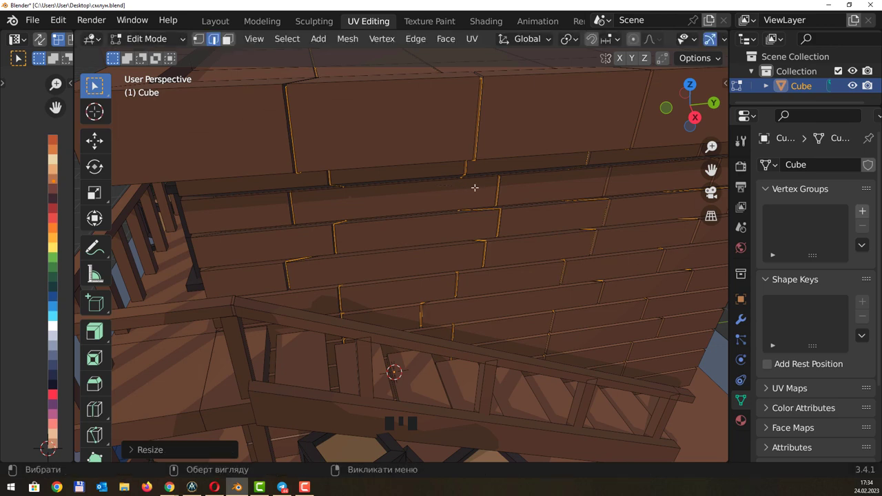
drag(549, 200, 516, 219)
key(alt+x)
key(alt+z)
drag(496, 197, 640, 225)
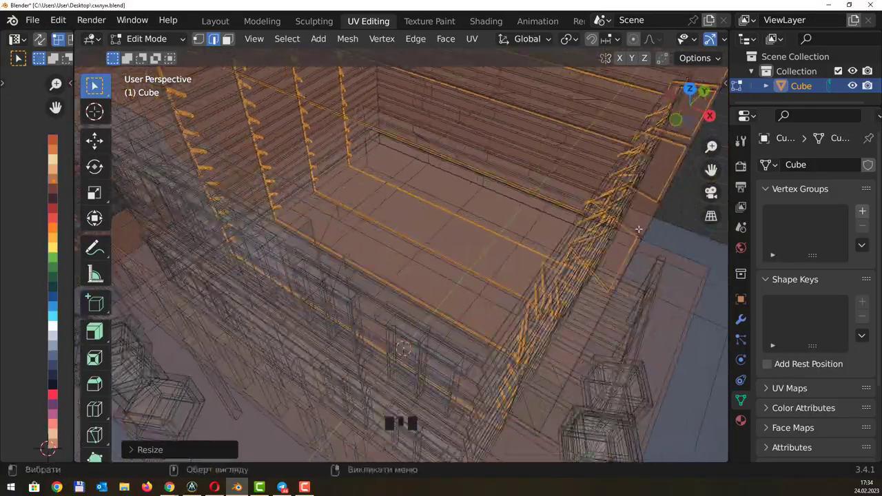
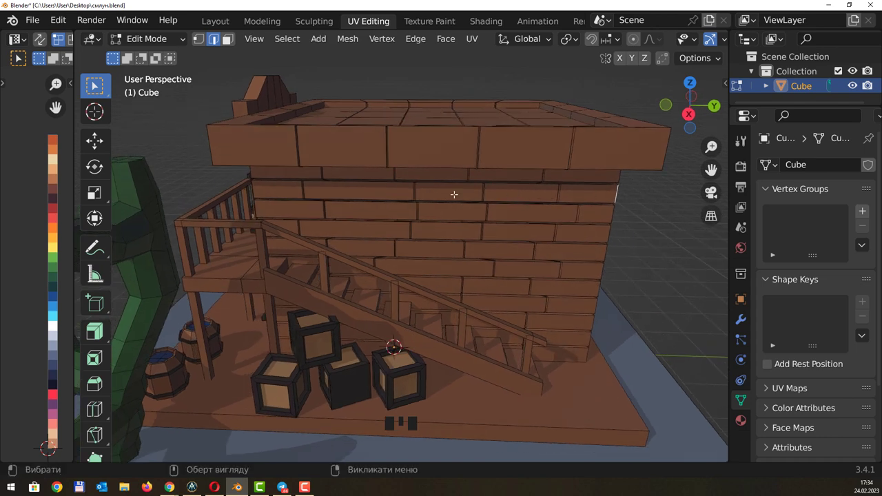
Orbit to the front facade and select a part of the brick wall
drag(454, 173, 555, 180)
click(555, 180)
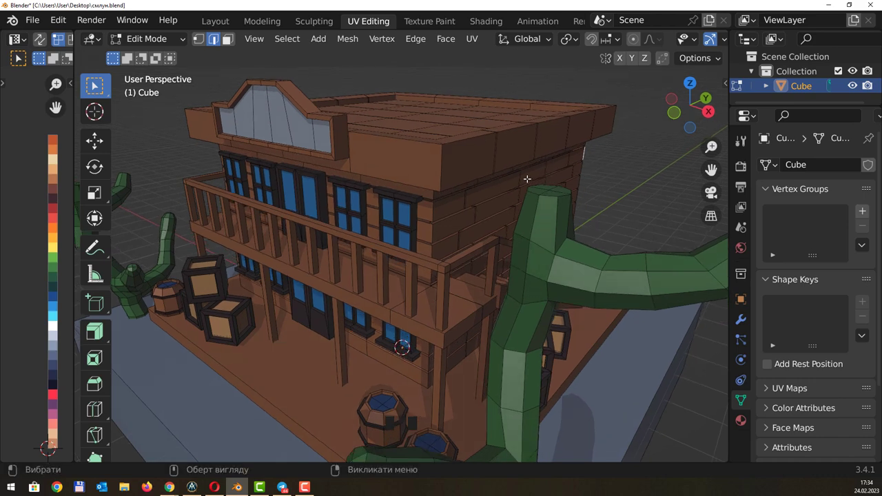
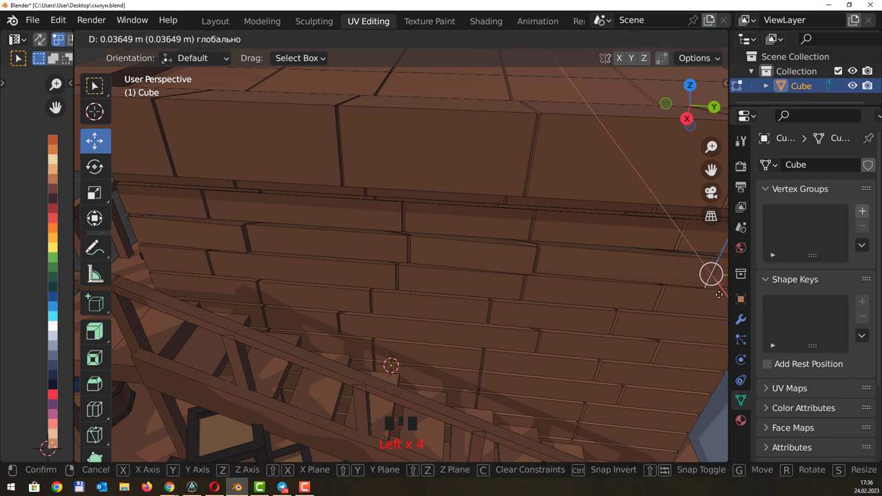
Nudge selected wall bricks slightly, undoing one misplaced move
drag(597, 266, 520, 254)
click(520, 254)
click(532, 276)
drag(564, 262, 598, 281)
click(598, 281)
drag(563, 271, 447, 291)
key(ctrl+z)
drag(471, 260, 371, 305)
click(371, 304)
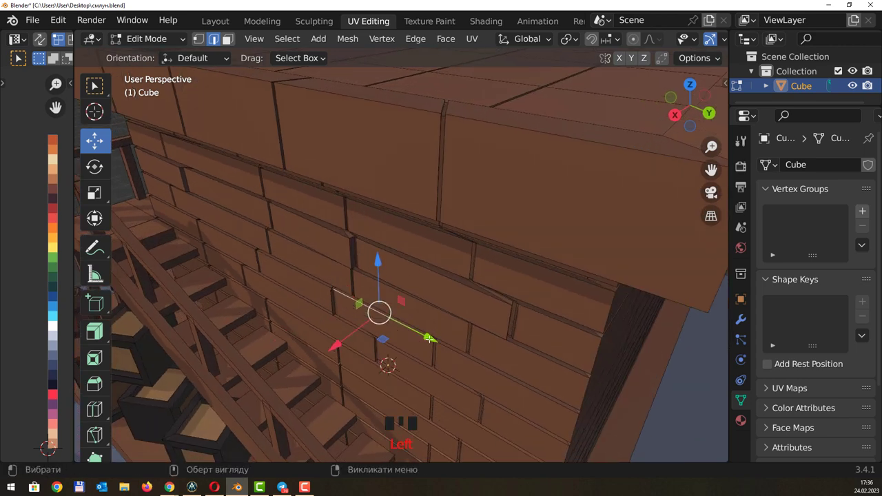
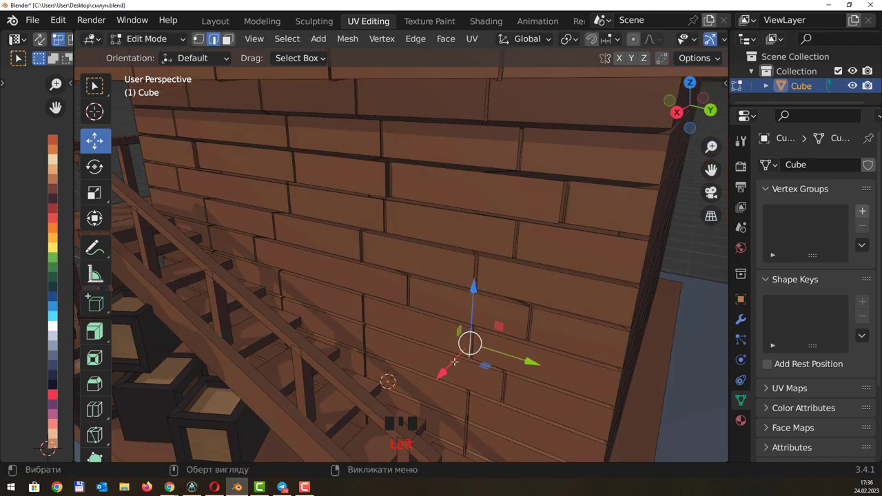
Select individual bricks near the stairs and rescale them along Z to about 1.07
click(455, 357)
drag(537, 336, 523, 334)
click(524, 335)
scroll(down, 3)
drag(384, 249, 486, 196)
click(487, 195)
key(s)
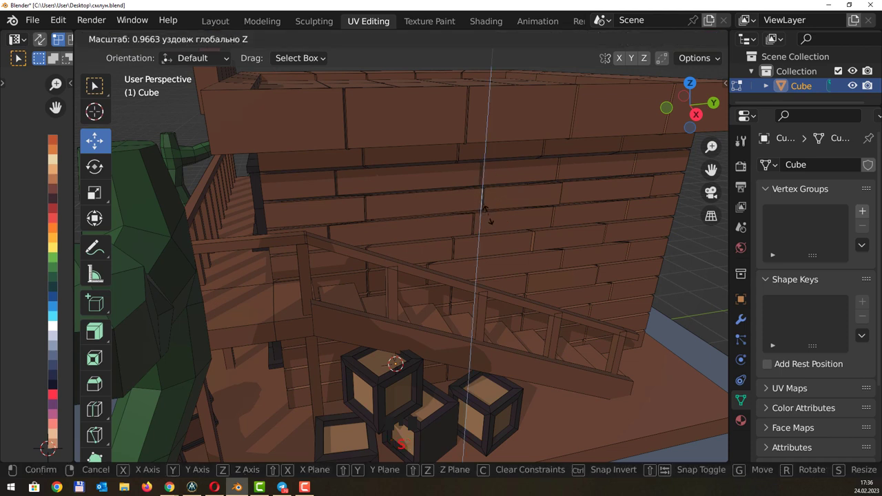
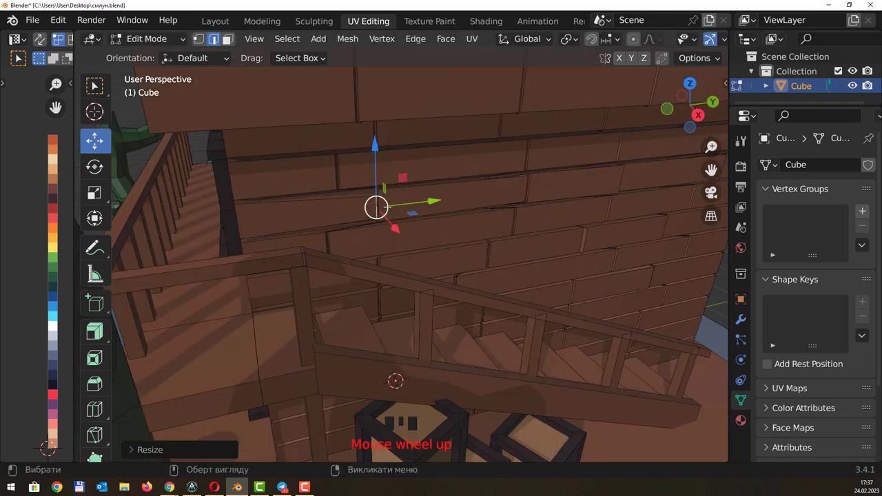
key(z)
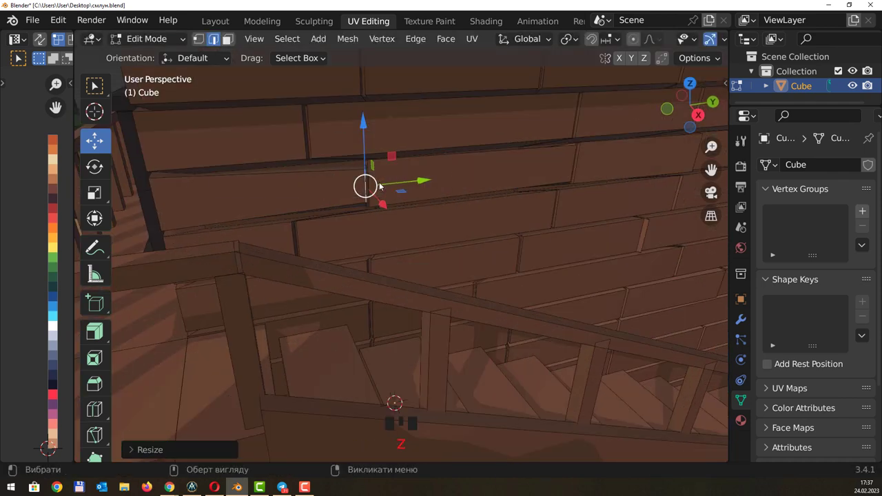
key(s)
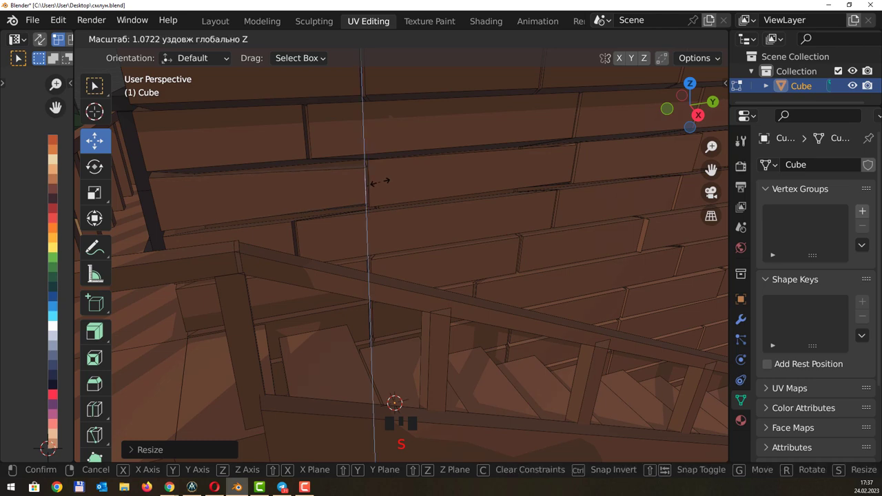